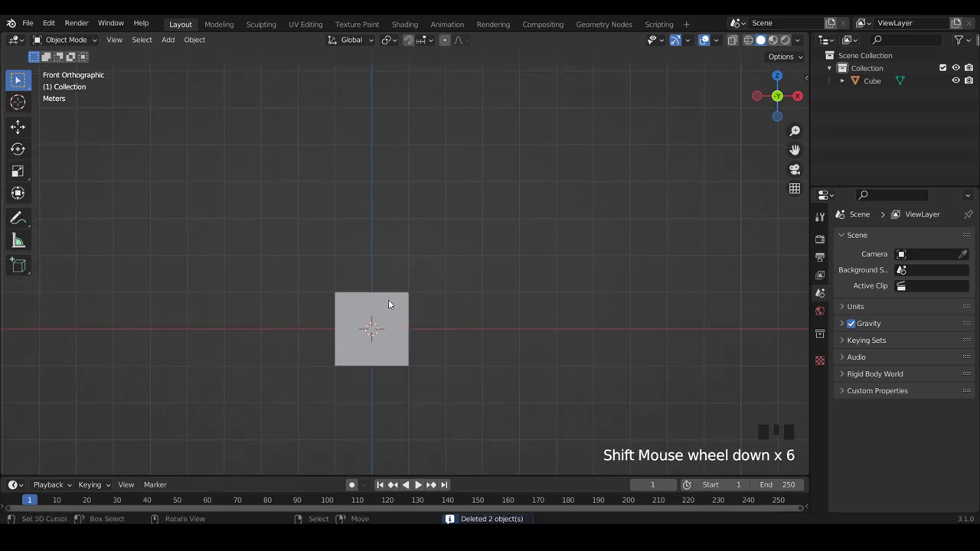
Select the cube and scale it up about 3.36 times in the viewport
scroll(up, 3)
scroll(down, 3)
right_click(441, 265)
scroll(down, 3)
scroll(up, 3)
key(s)
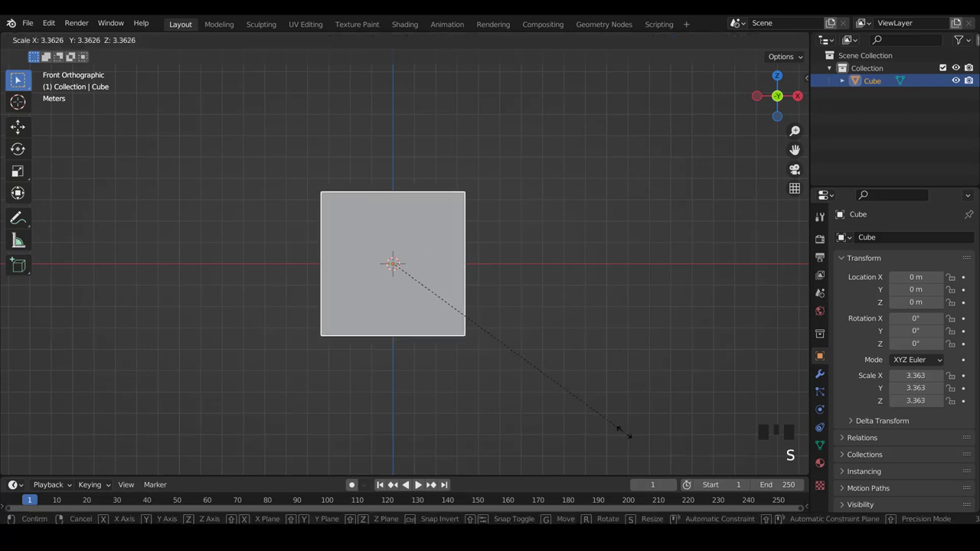
scroll(down, 3)
scroll(up, 3)
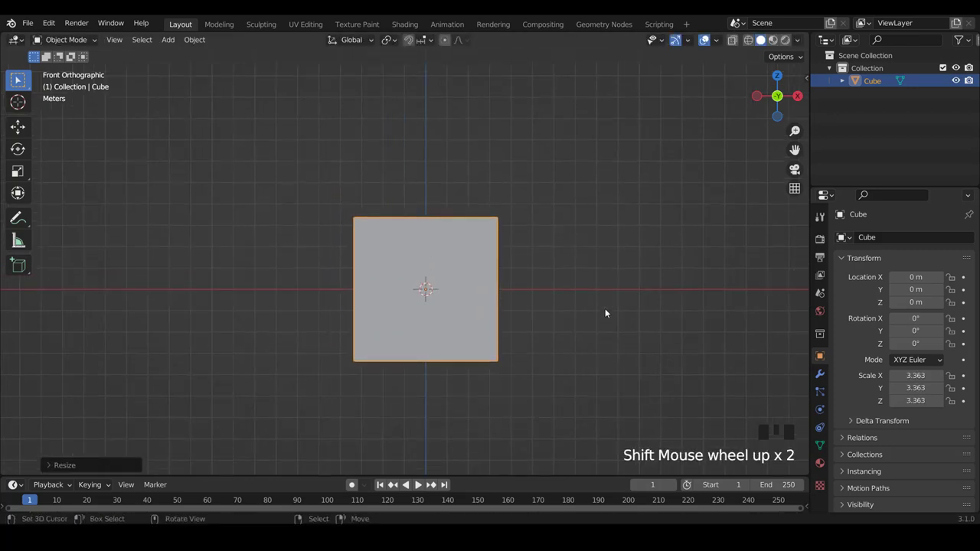
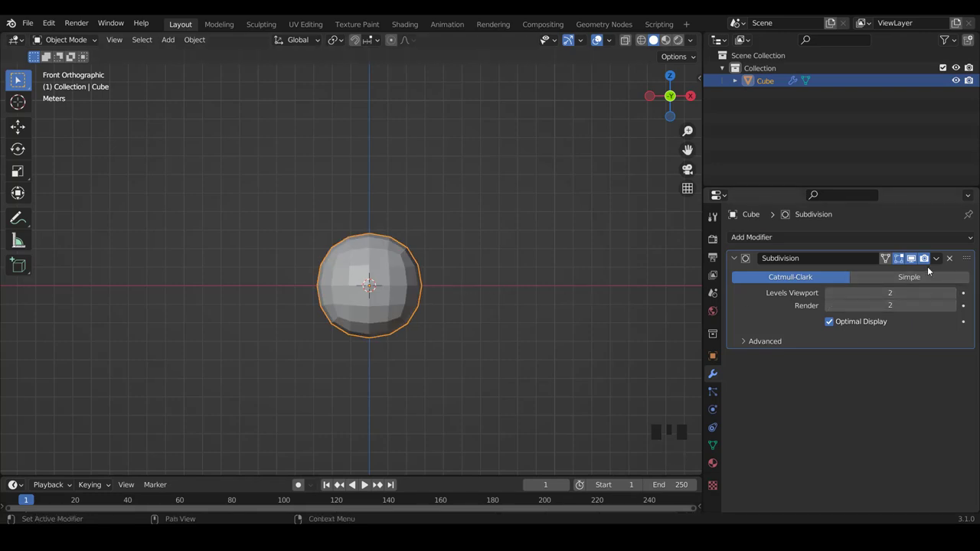
Enlarge the cube's mesh in Edit Mode and raise the Subdivision viewport level to 3
drag(941, 263, 380, 277)
scroll(up, 3)
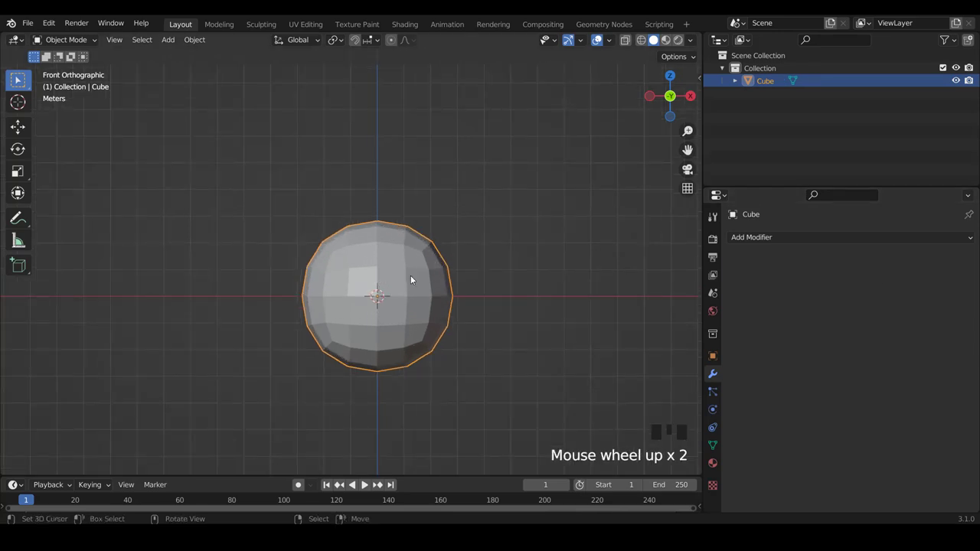
key(Tab)
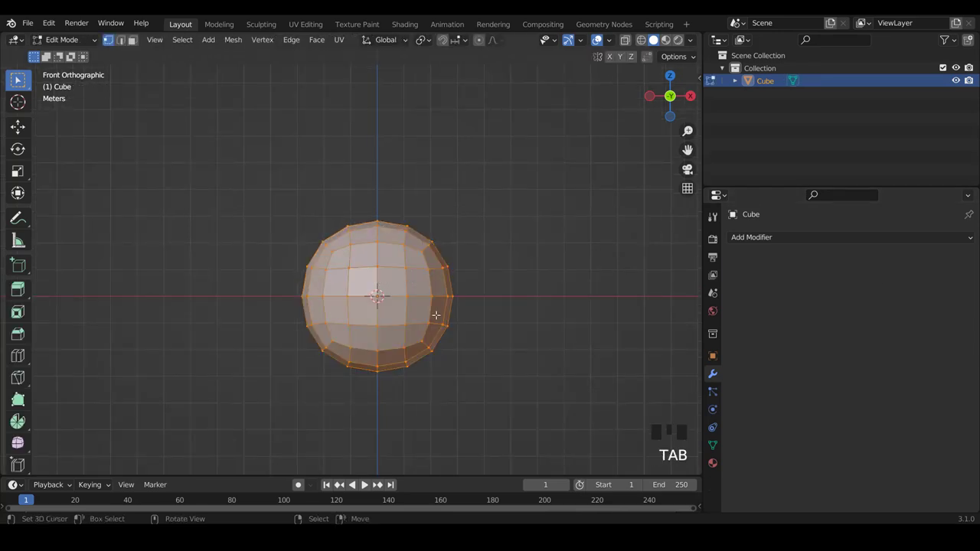
key(s)
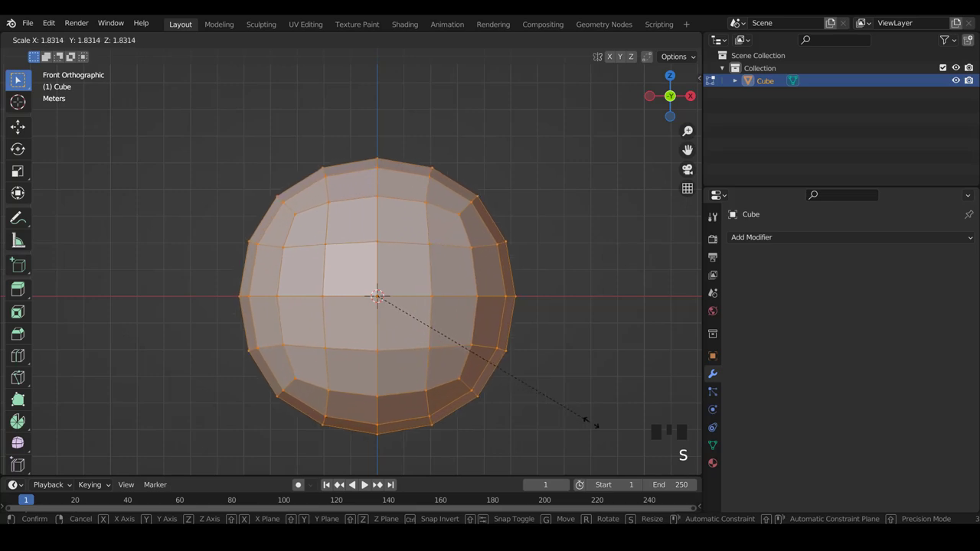
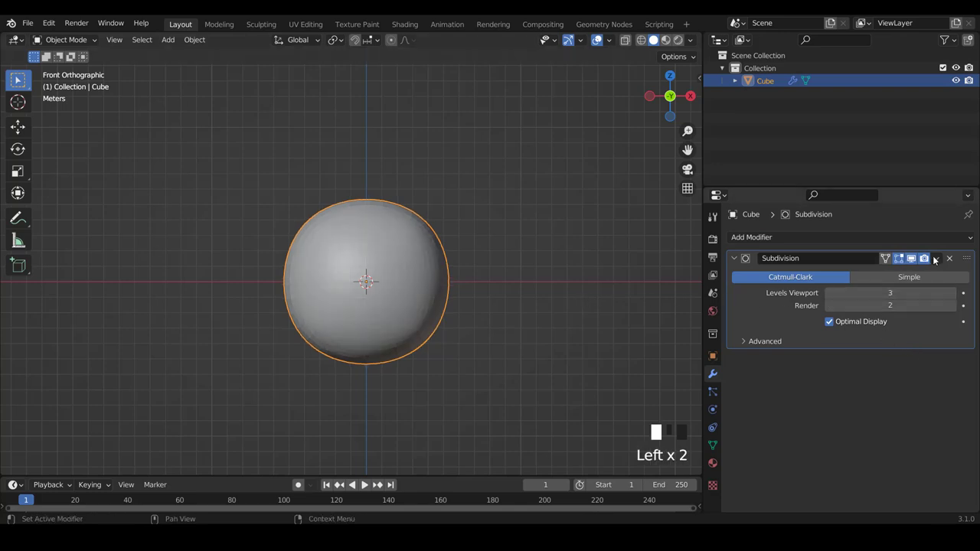
drag(740, 261, 382, 284)
key(w)
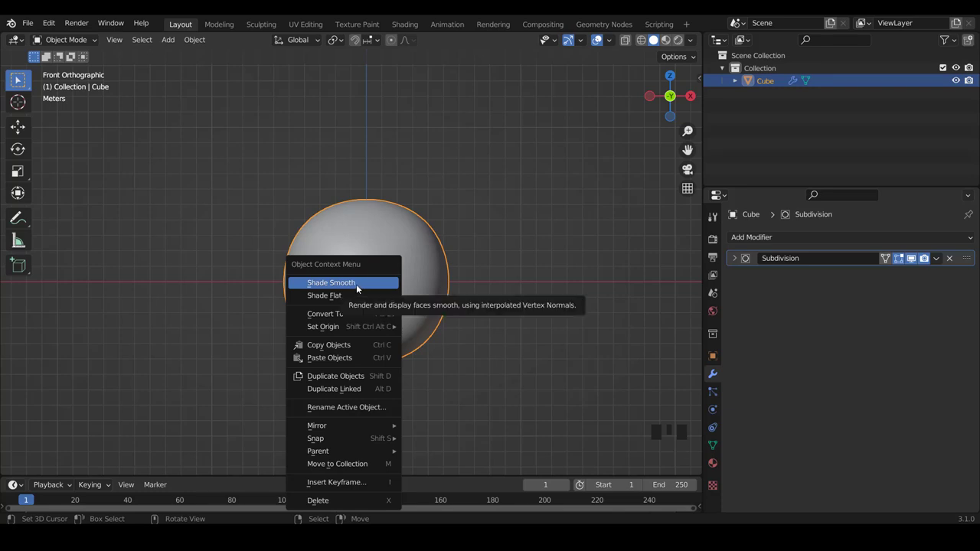
Shade the ball smooth and add a Cast modifier of Sphere type, factor 0.5
scroll(up, 3)
scroll(down, 3)
scroll(down, 3)
scroll(up, 3)
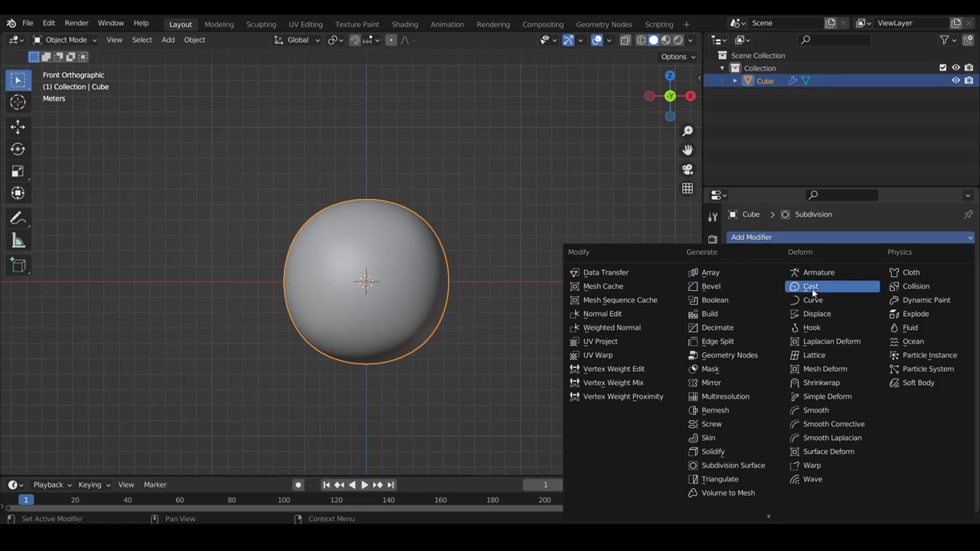
click(813, 291)
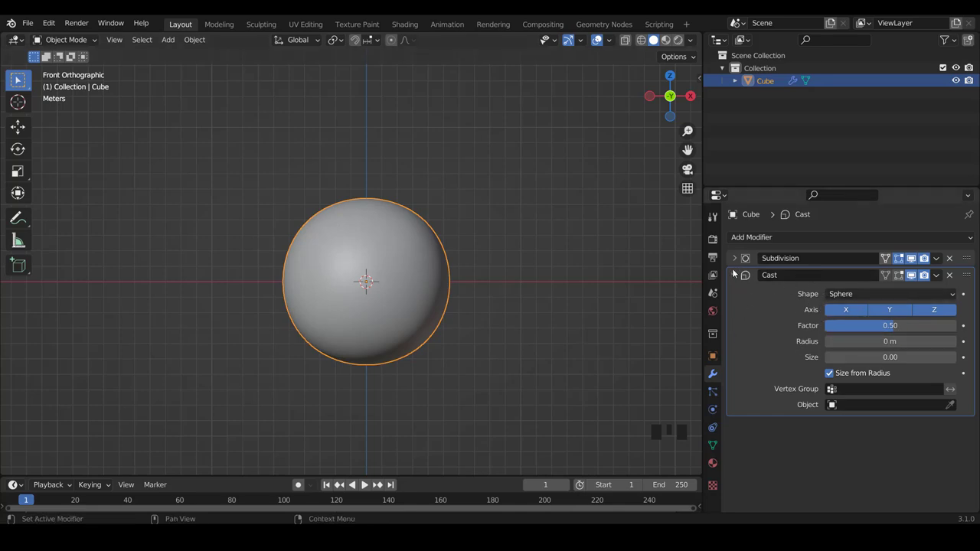
drag(735, 277, 738, 277)
drag(738, 277, 422, 318)
scroll(down, 3)
scroll(up, 3)
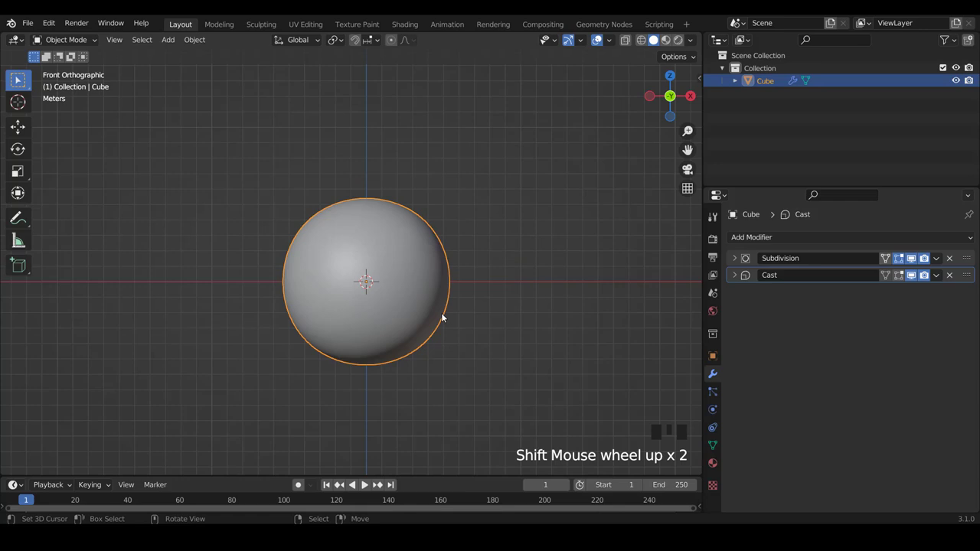
scroll(down, 3)
Add a 16-sided cylinder mesh to the scene beside the sphere
key(shift+a)
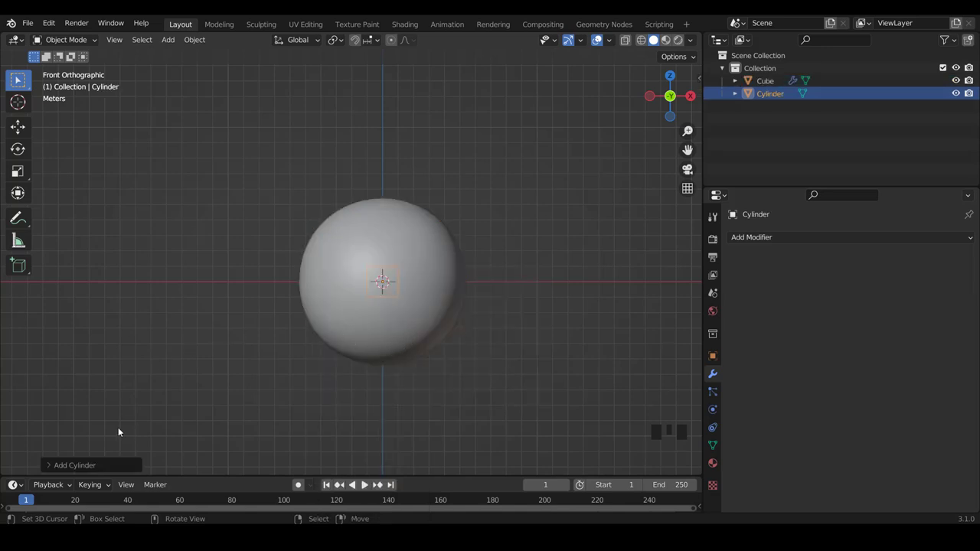
drag(53, 466, 79, 326)
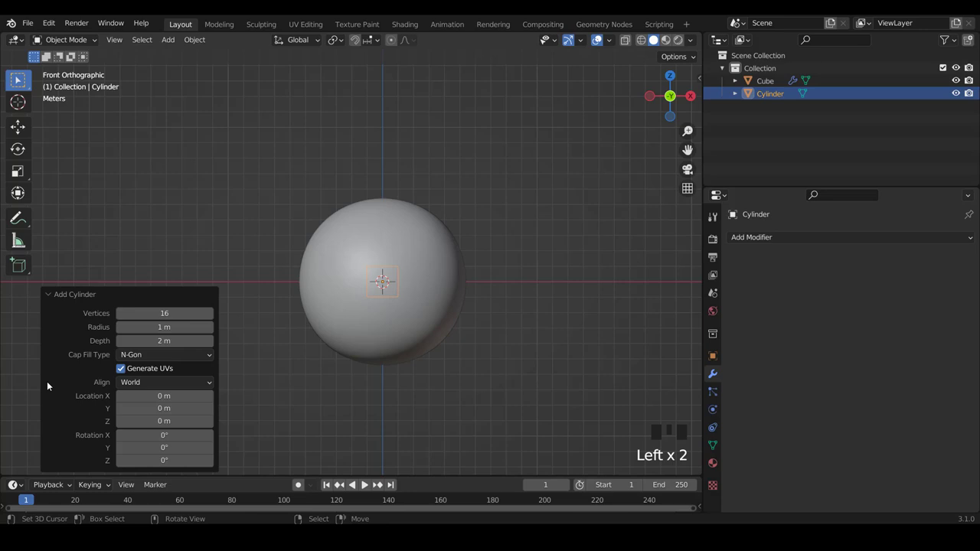
drag(138, 358, 92, 334)
key(KP_Divide)
scroll(down, 3)
drag(387, 185, 405, 248)
key(KP_Divide)
key(KP_Divide)
key(KP_Divide)
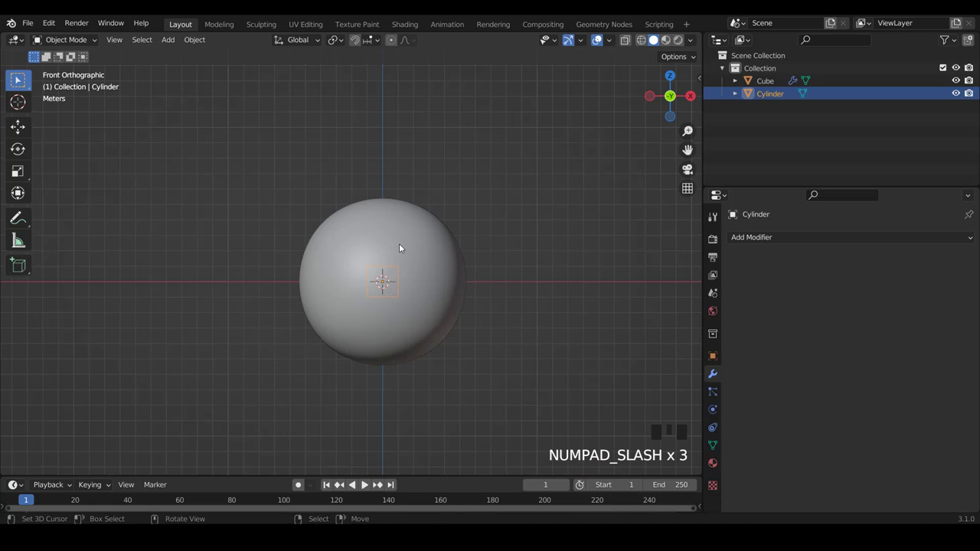
Scale the cylinder mesh up about 6.3 times and rotate it 90° about X
key(Tab)
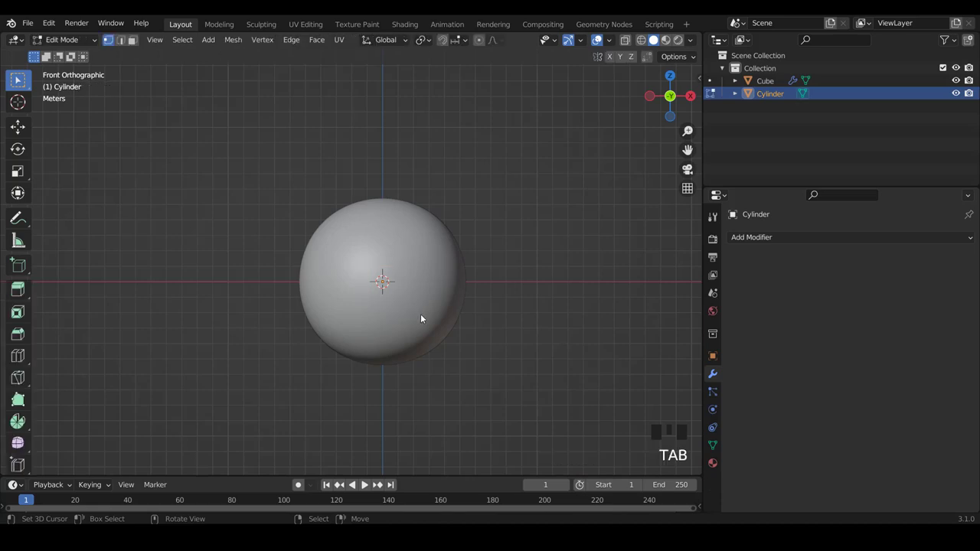
key(s)
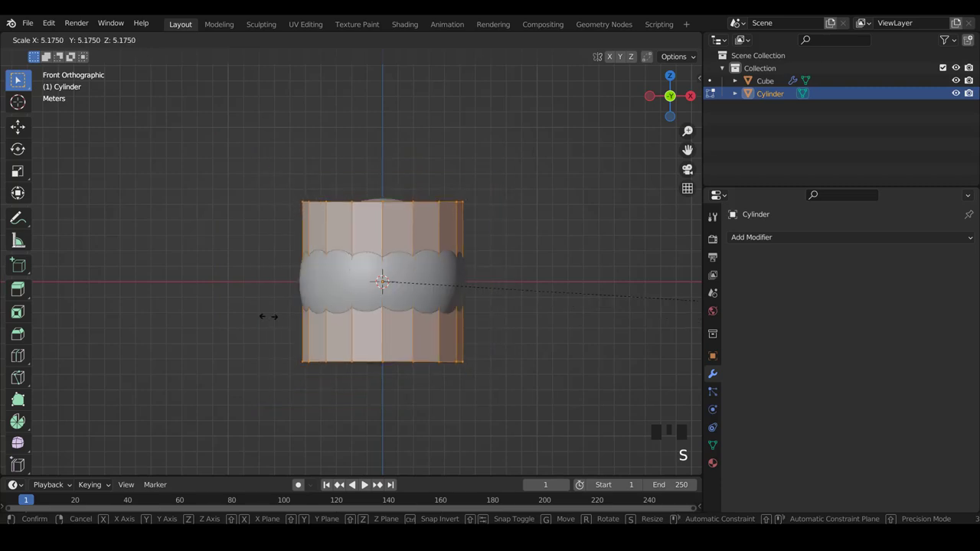
scroll(down, 3)
scroll(up, 3)
key(r)
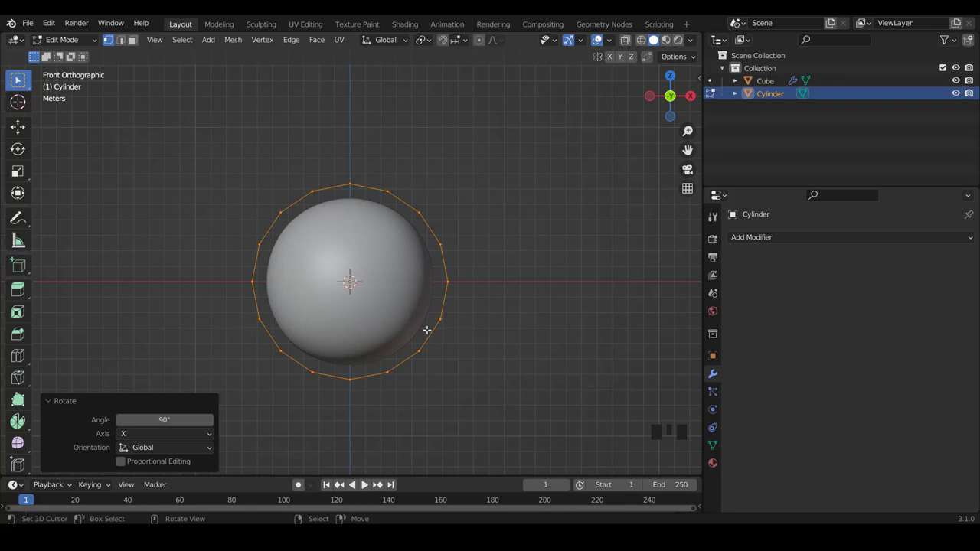
key(KP_3)
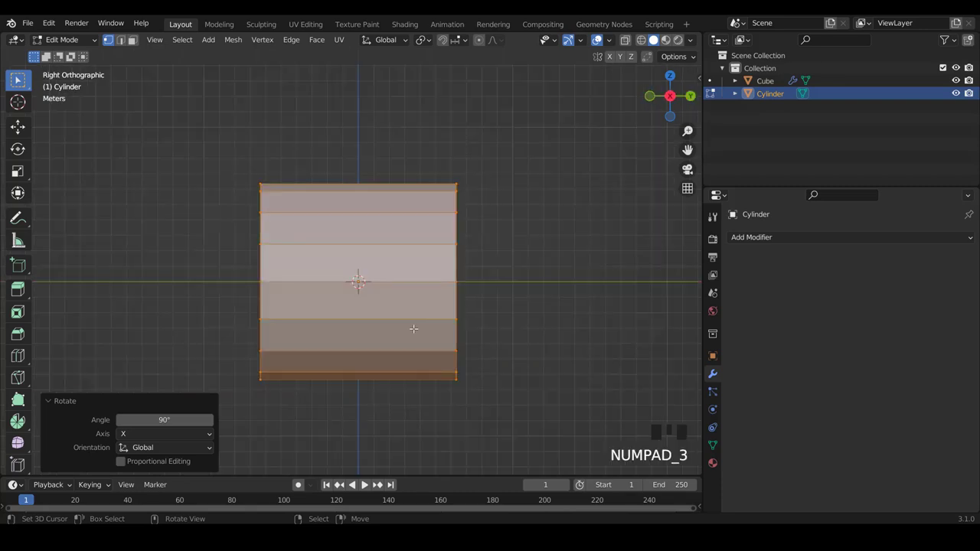
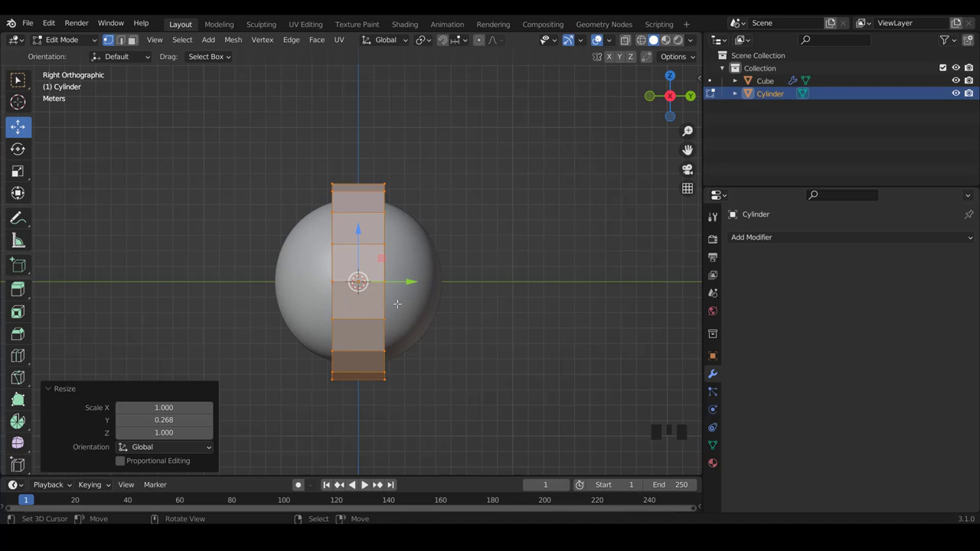
Flatten the cylinder along Y to about 0.27 and move it about -0.93 m forward
scroll(down, 3)
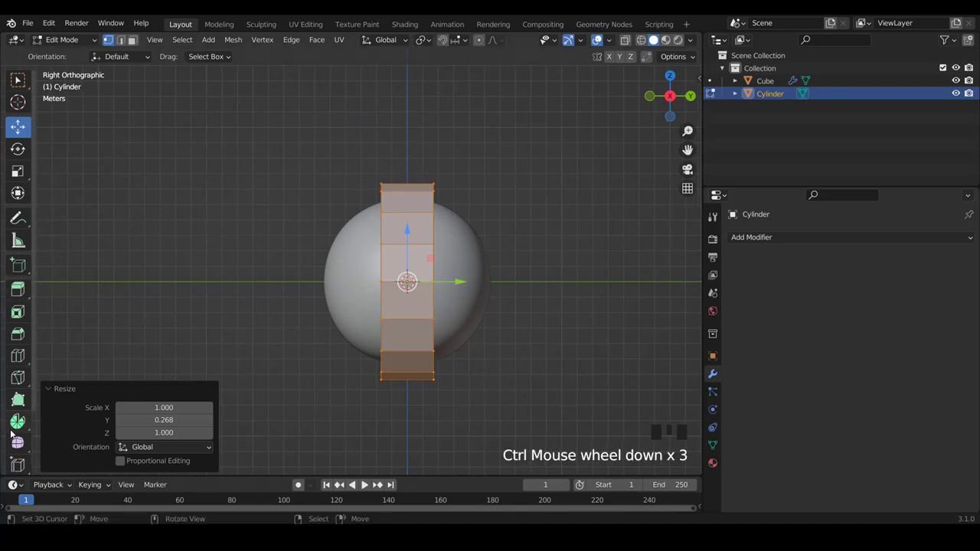
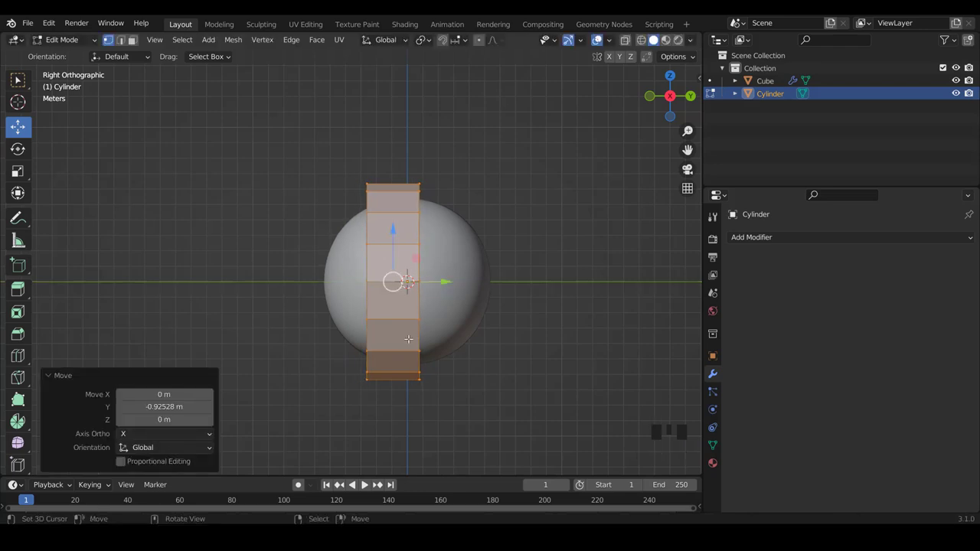
scroll(up, 3)
key(KP_1)
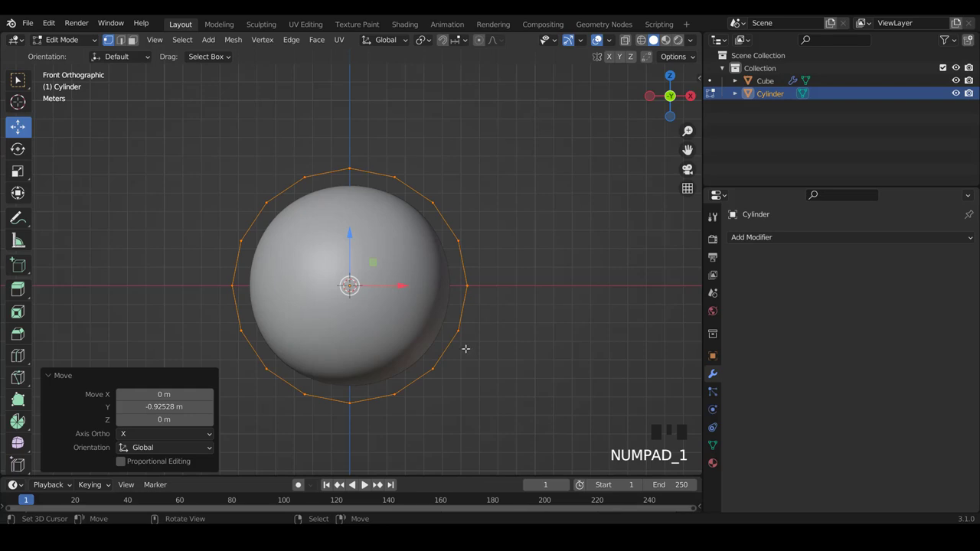
scroll(down, 3)
Enlarge the disc and extrude its inner faces inward (0.86, 0.761) to form a socket ring
key(s)
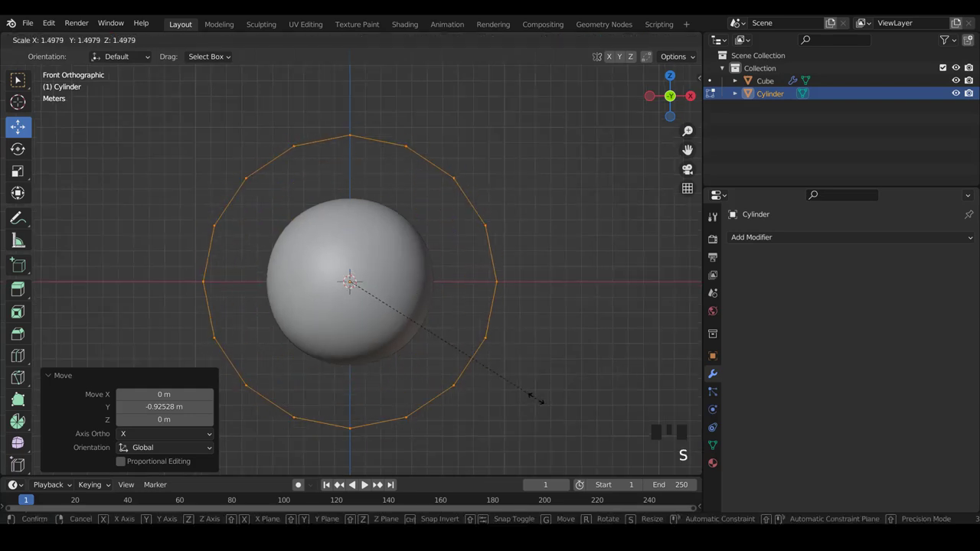
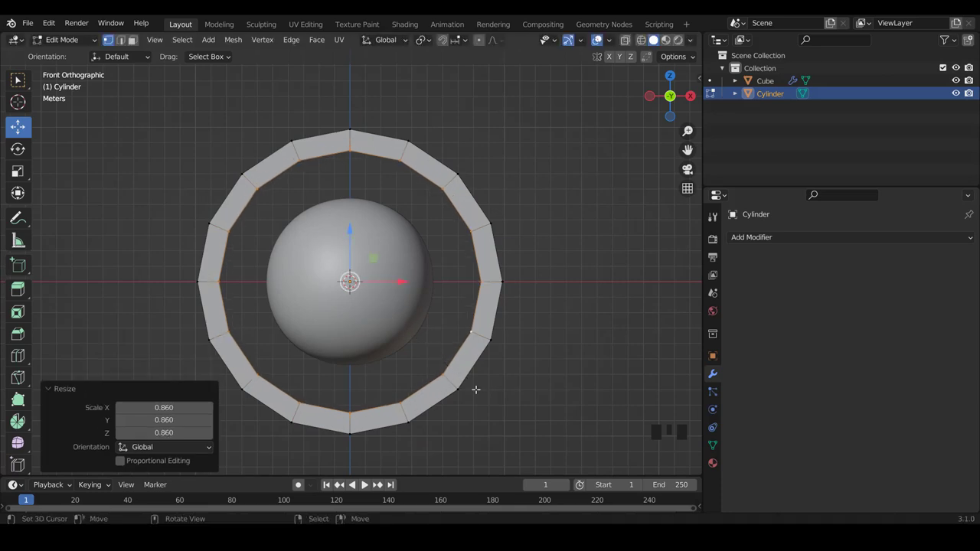
key(e)
key(s)
key(e)
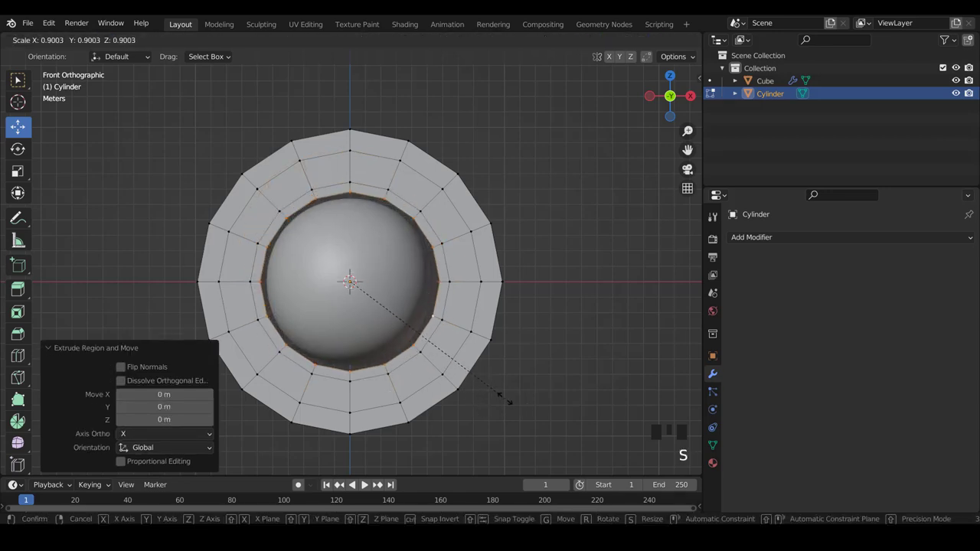
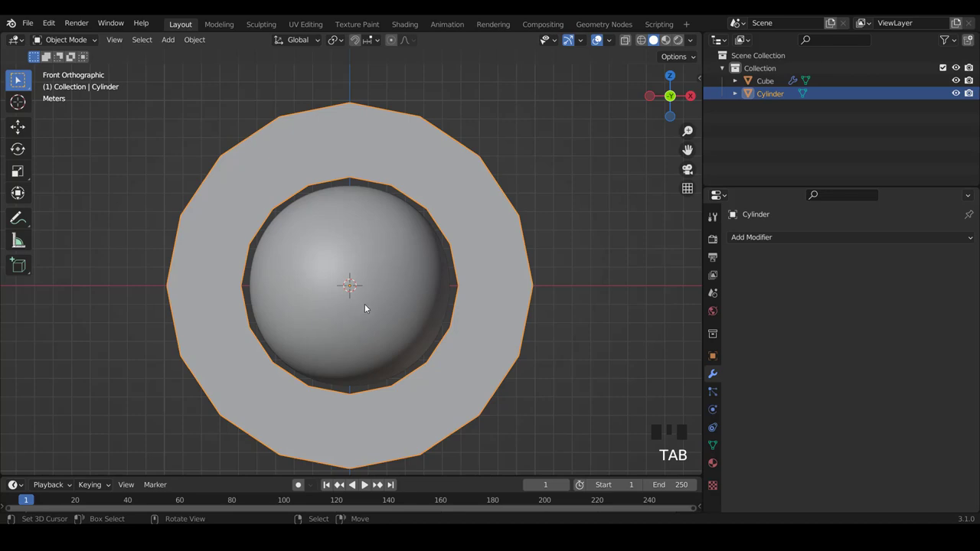
In X-ray Edit Mode, box-select and delete the left-half vertices of the sphere
right_click(371, 306)
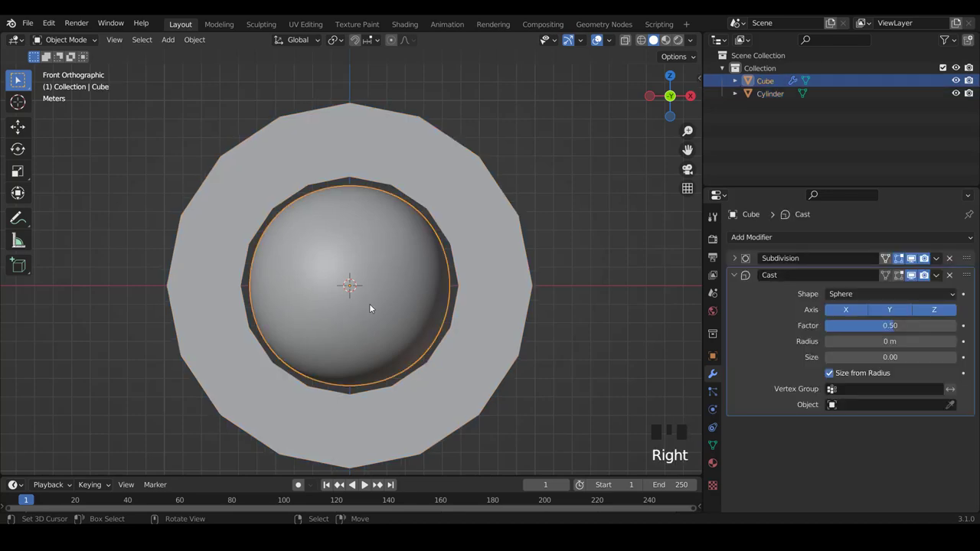
key(Tab)
key(s)
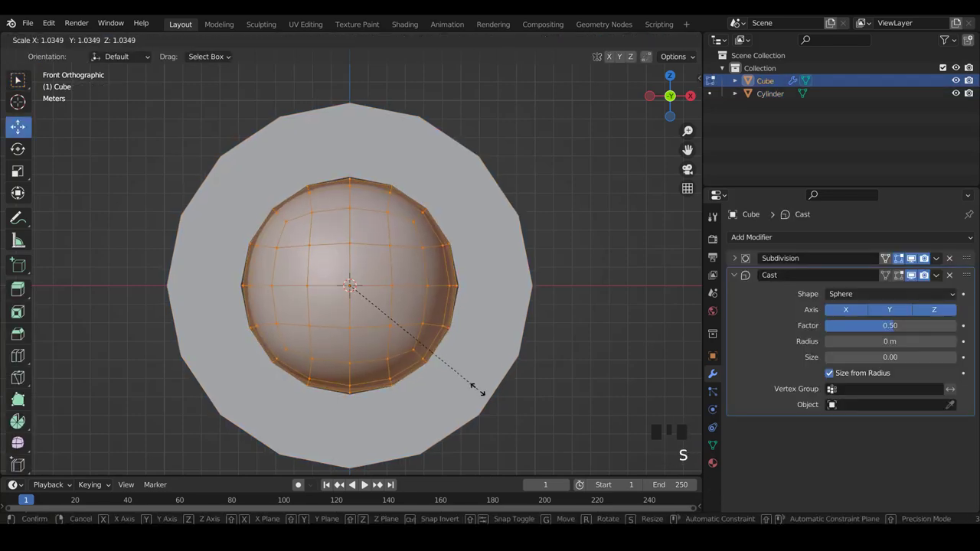
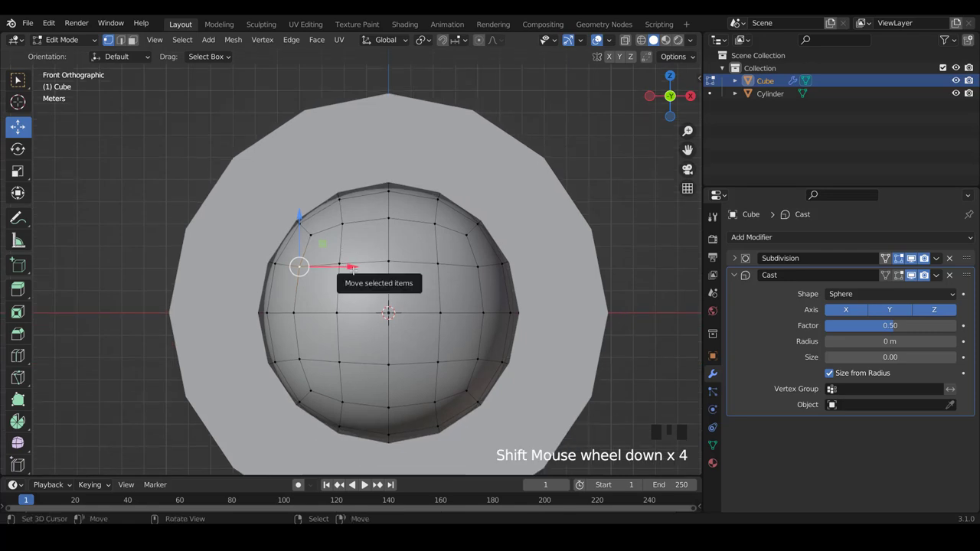
key(z)
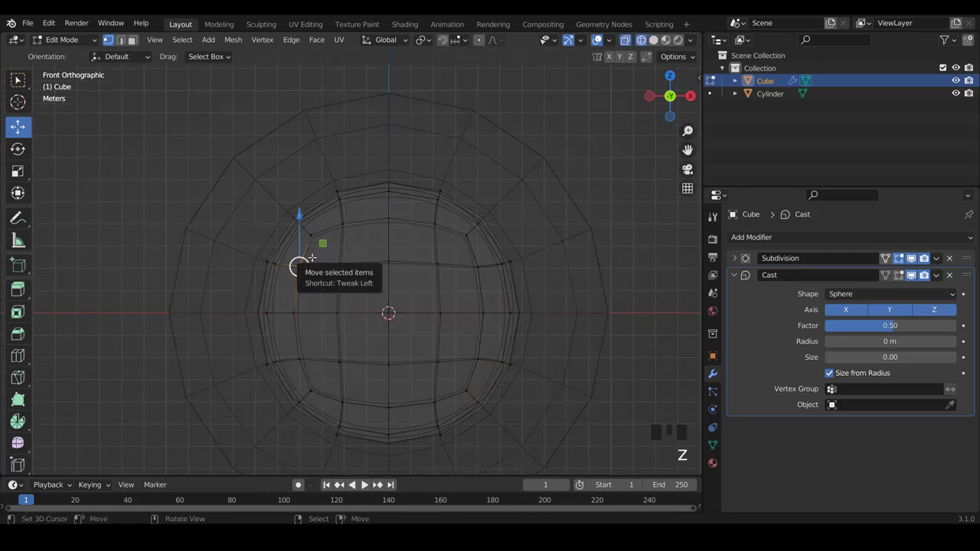
key(b)
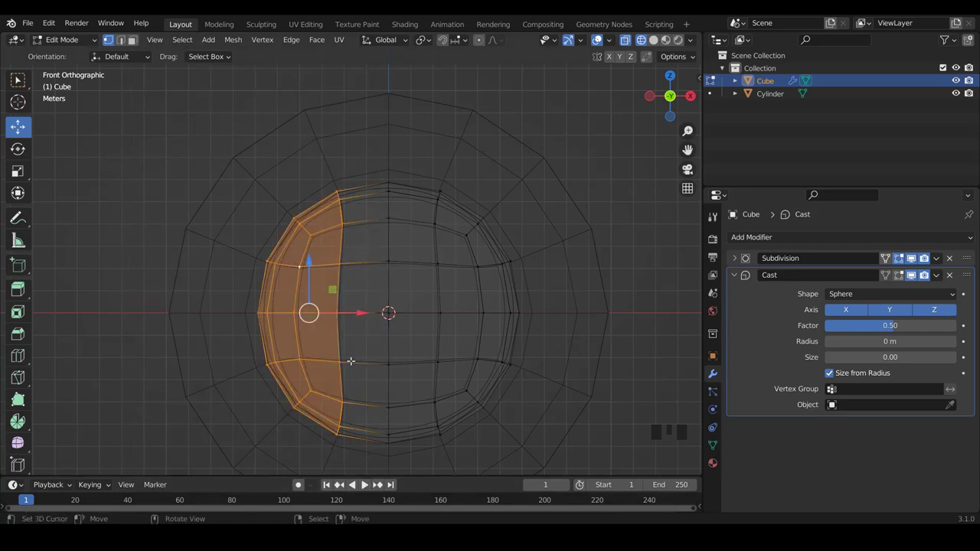
key(x)
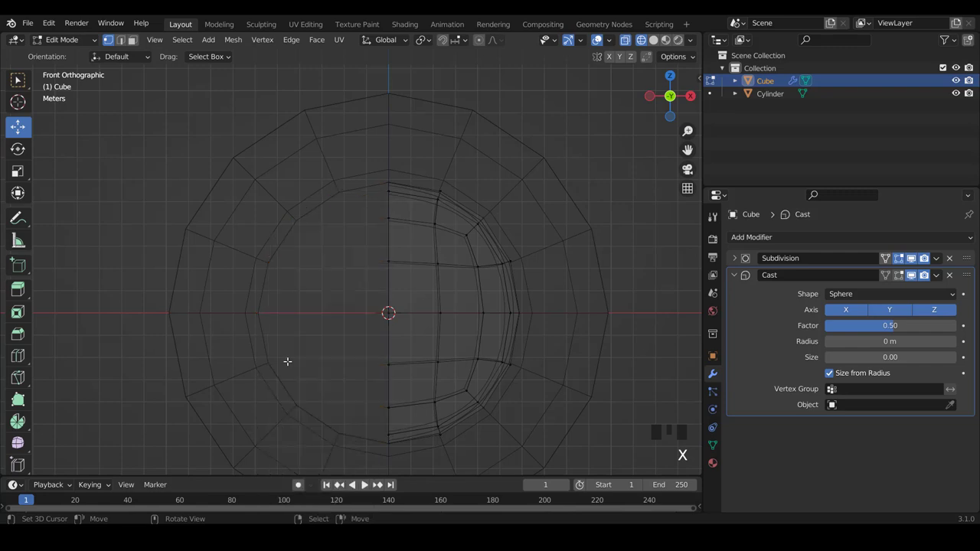
key(z)
scroll(up, 3)
key(Tab)
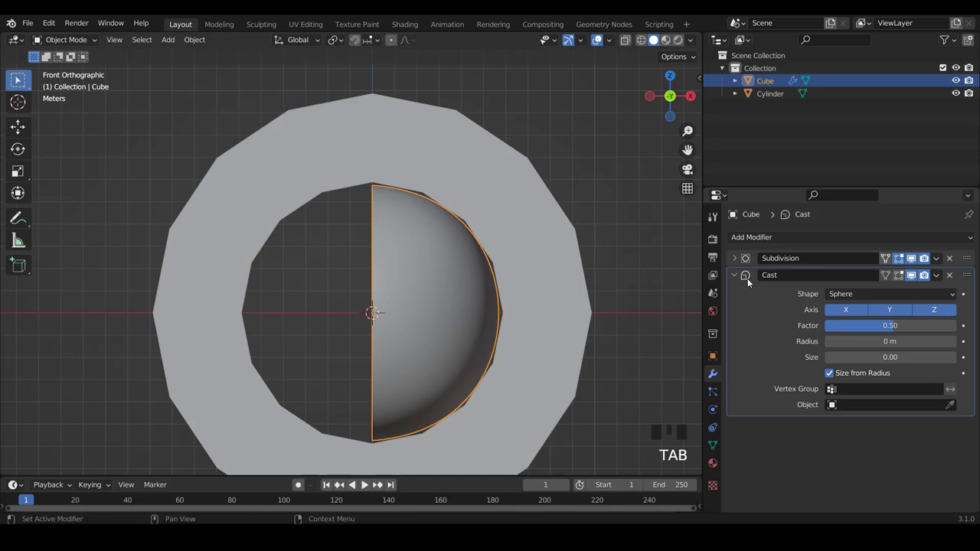
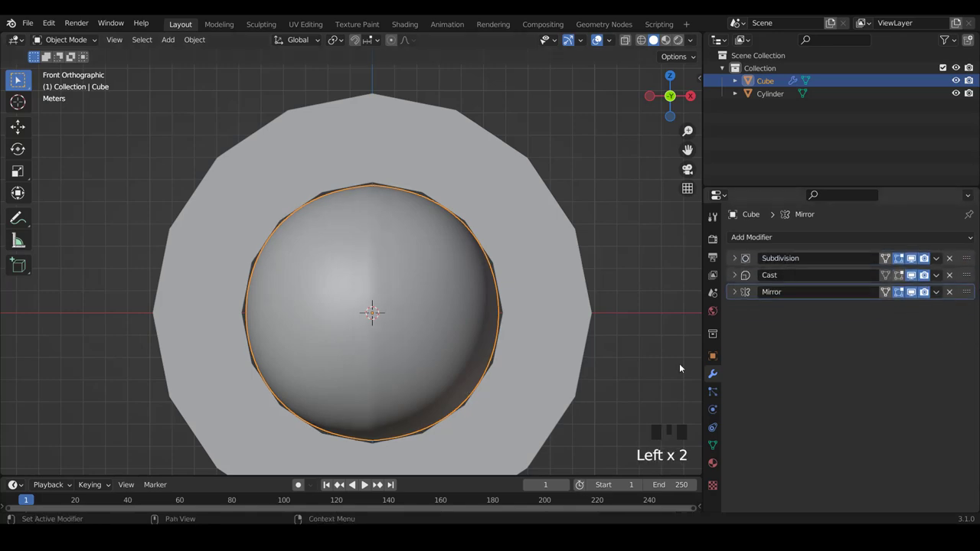
Move the X Mirror modifier above Cast and verify the seam vertices, undoing a stray move
scroll(up, 3)
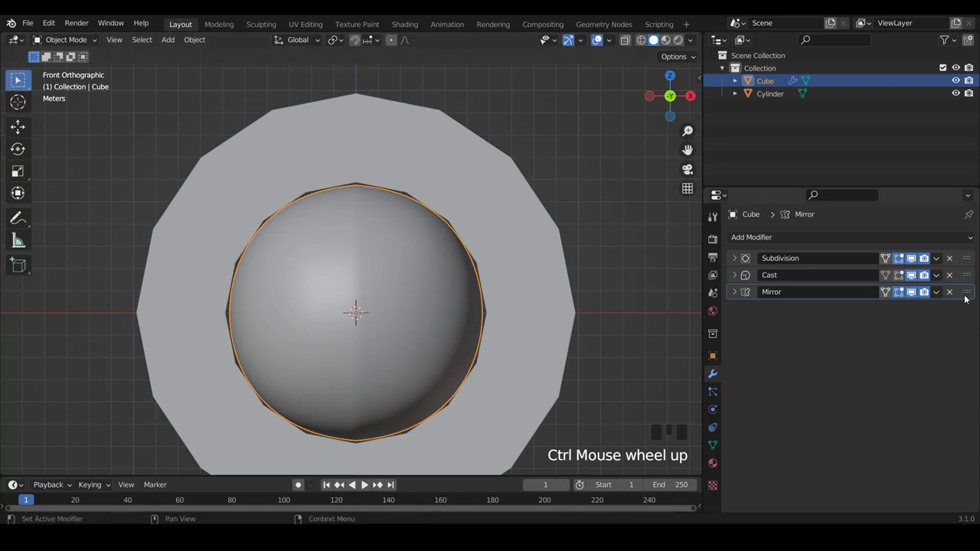
drag(968, 294, 968, 256)
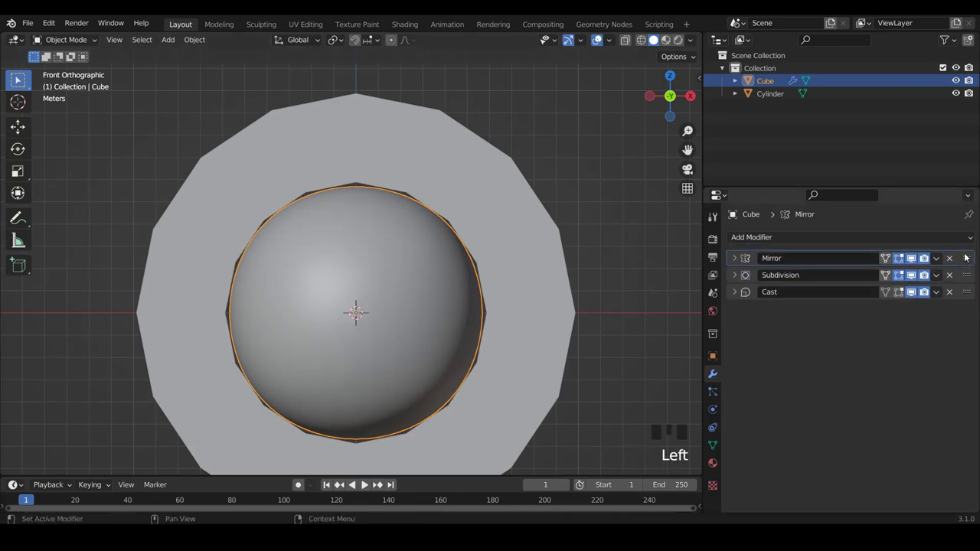
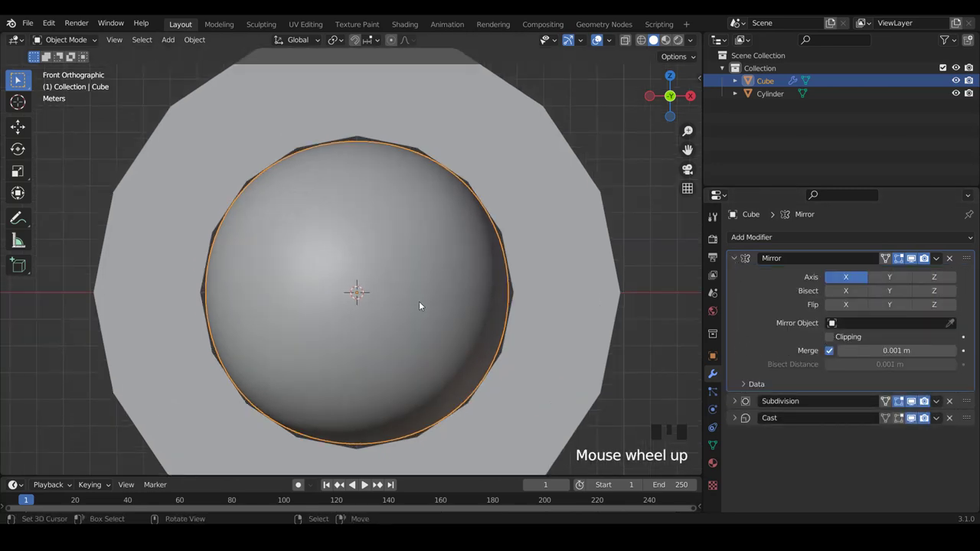
key(Tab)
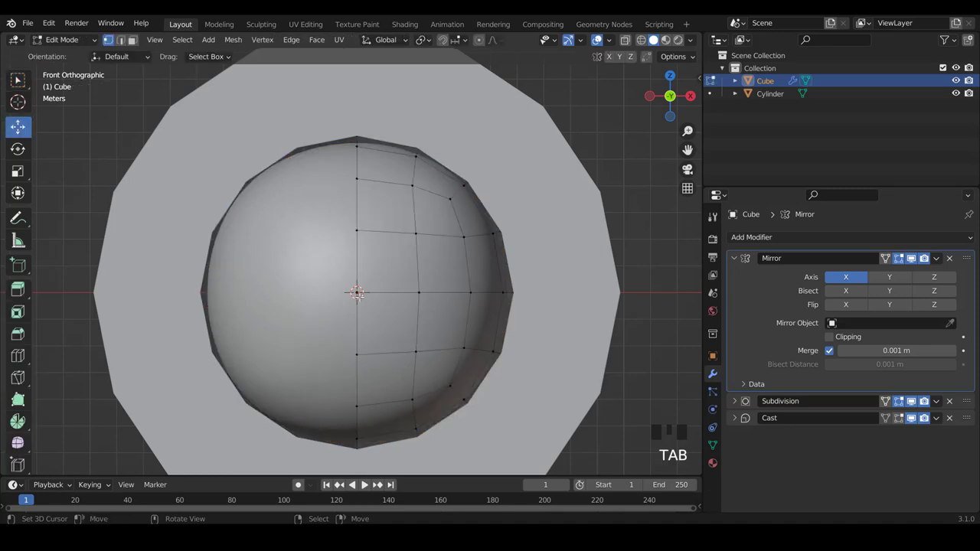
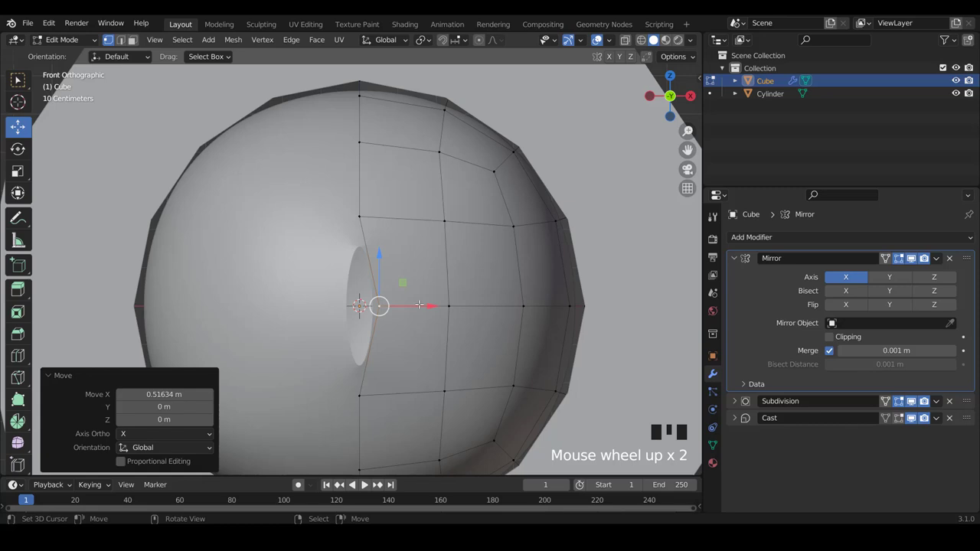
key(ctrl+z)
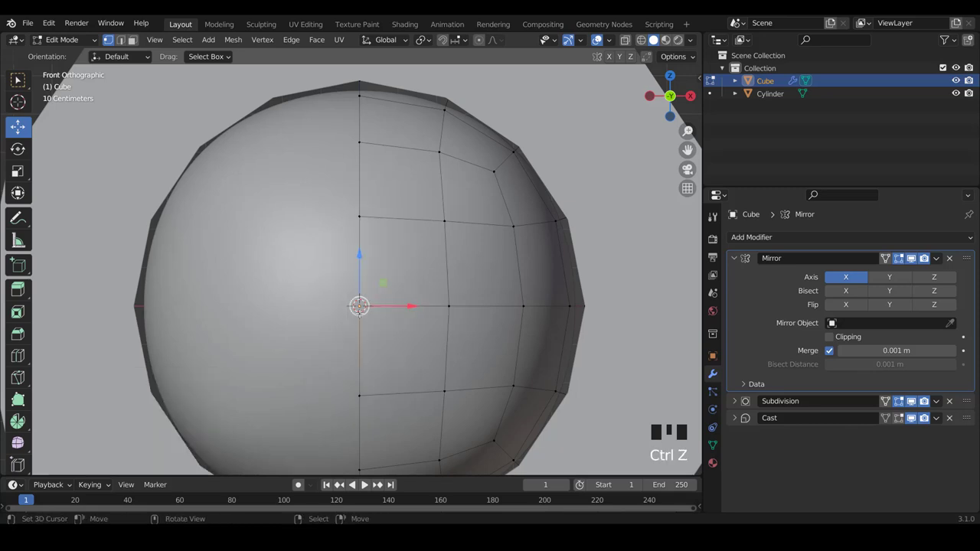
key(Tab)
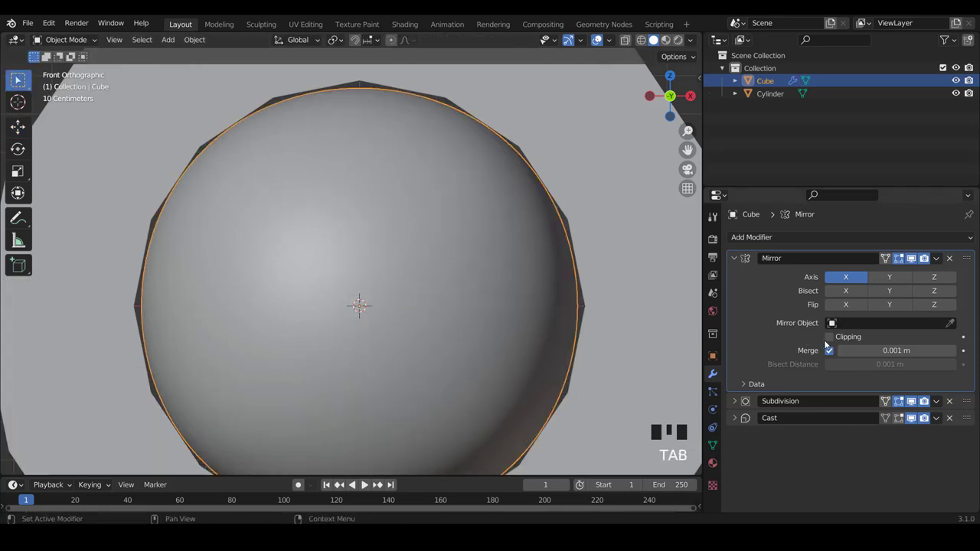
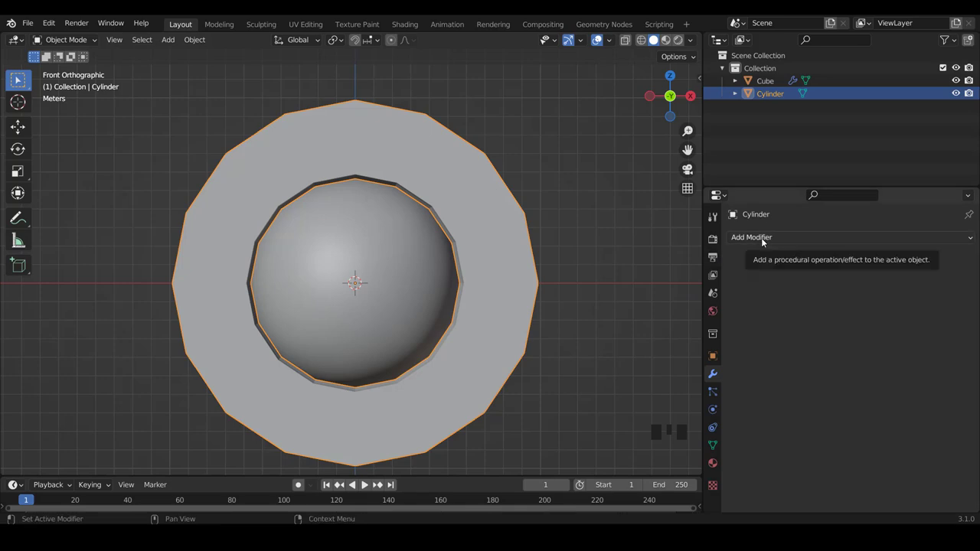
Give the ring a Subdivision Surface modifier with viewport level 2
click(734, 467)
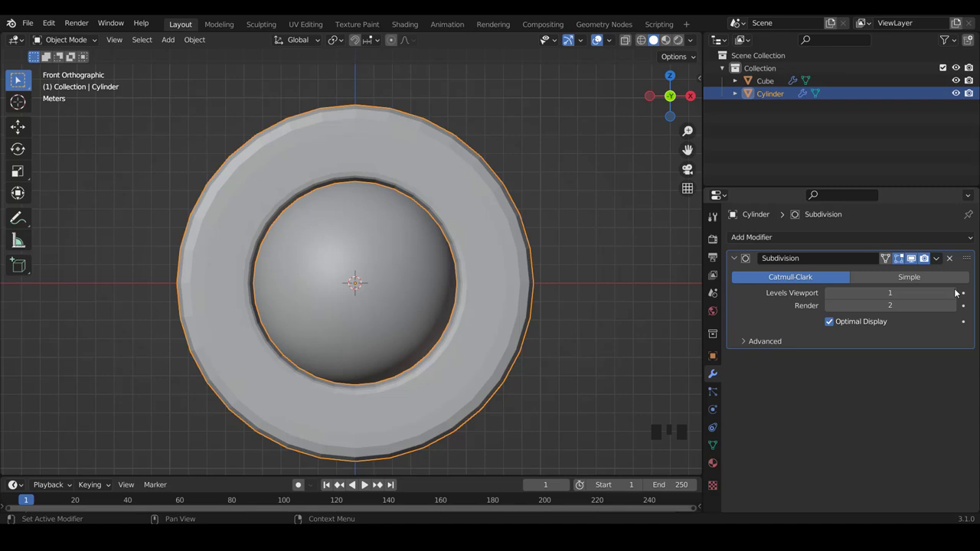
drag(958, 294, 485, 294)
scroll(down, 3)
scroll(up, 3)
scroll(up, 3)
scroll(up, 3)
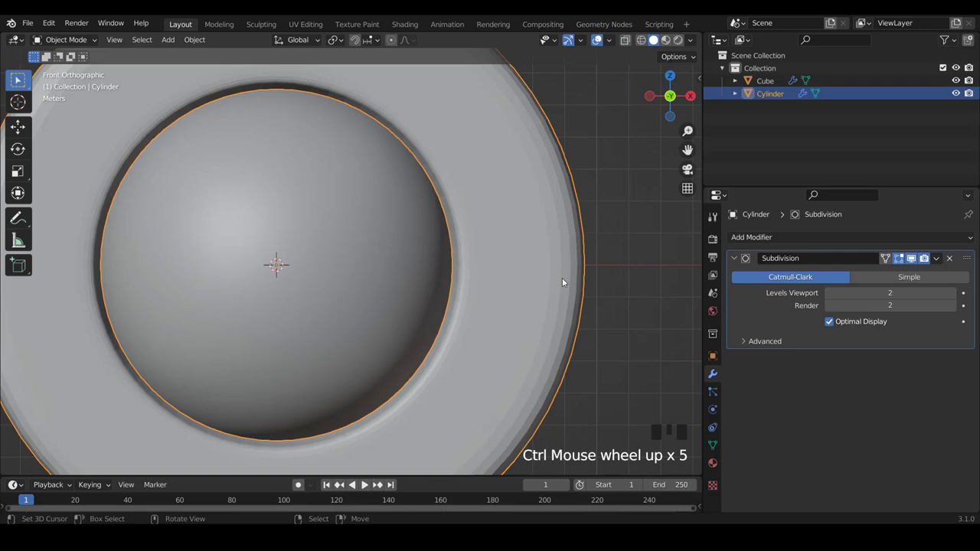
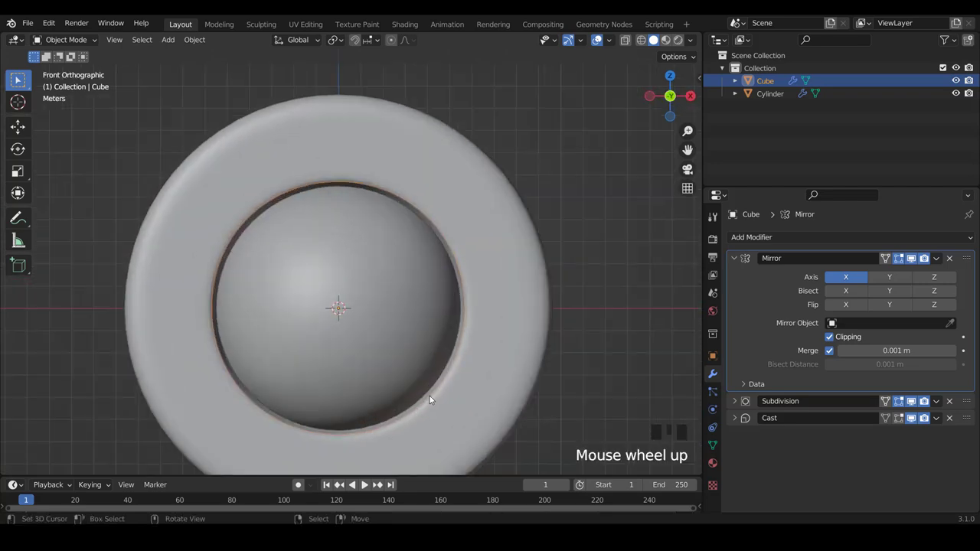
Scale the sphere up about 1.04 times and select the ring from the side view
key(s)
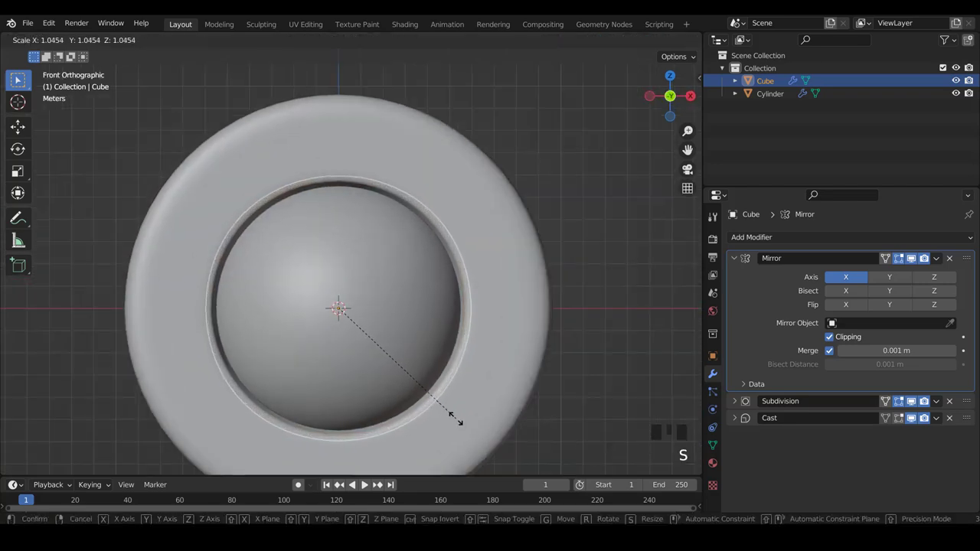
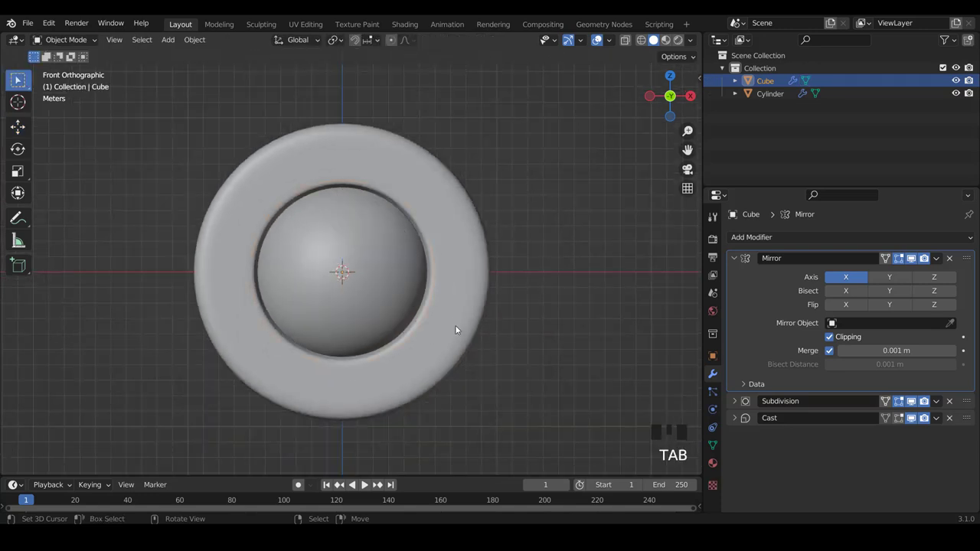
key(KP_3)
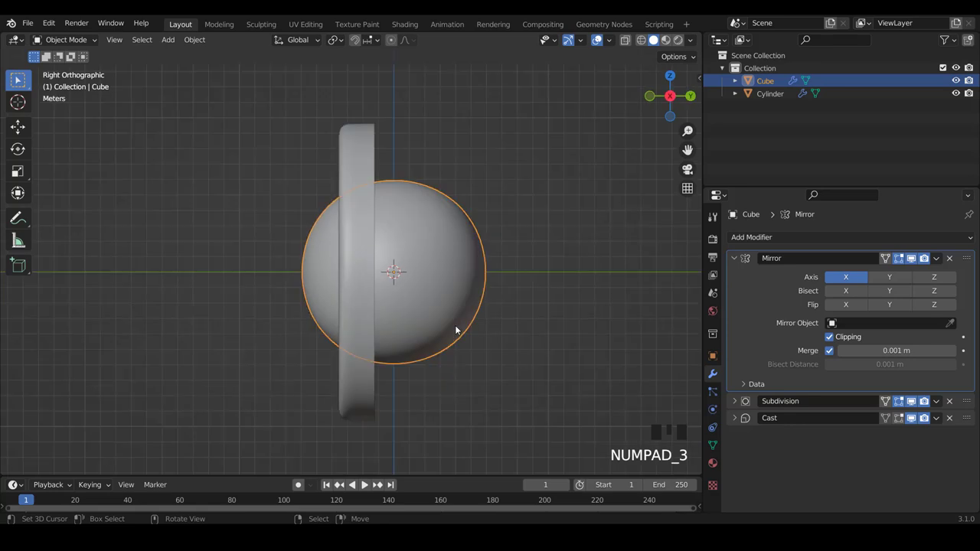
scroll(up, 3)
right_click(381, 337)
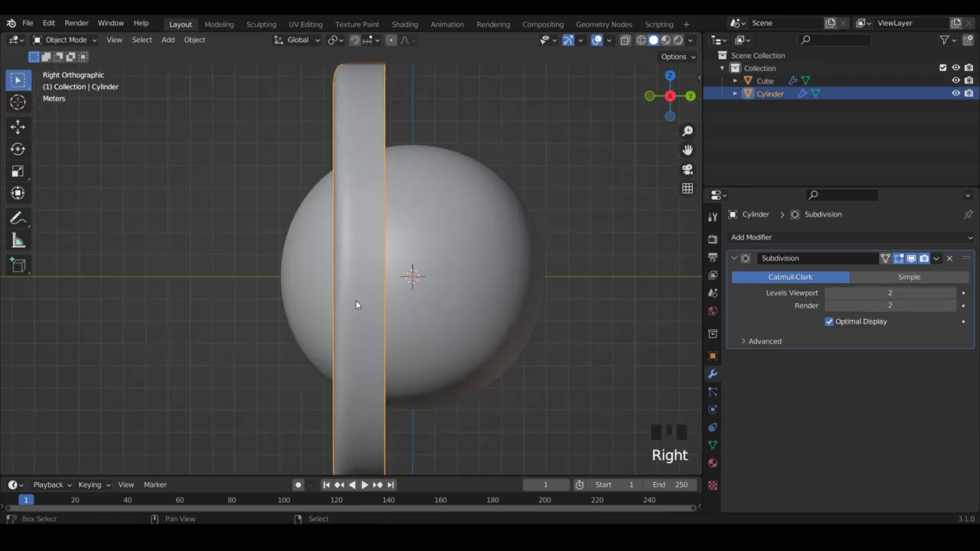
scroll(down, 3)
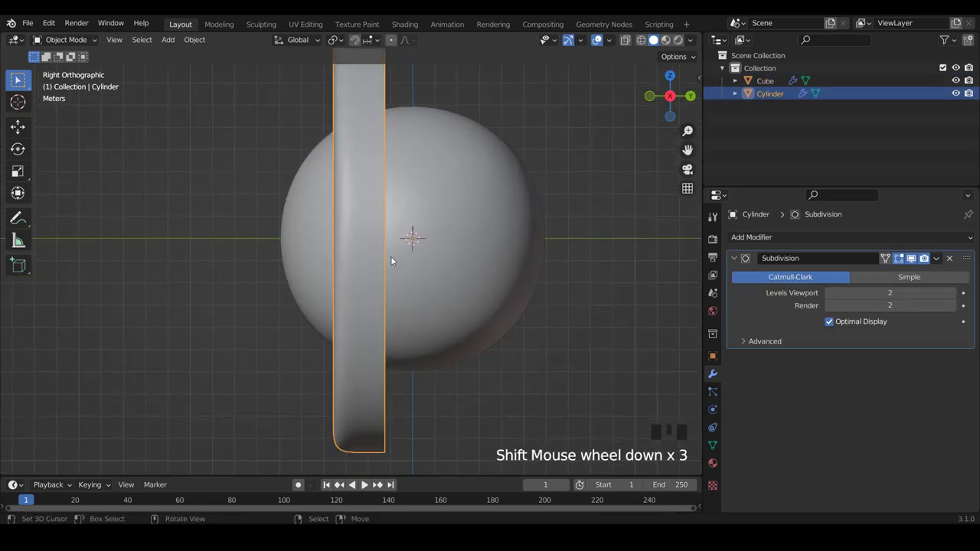
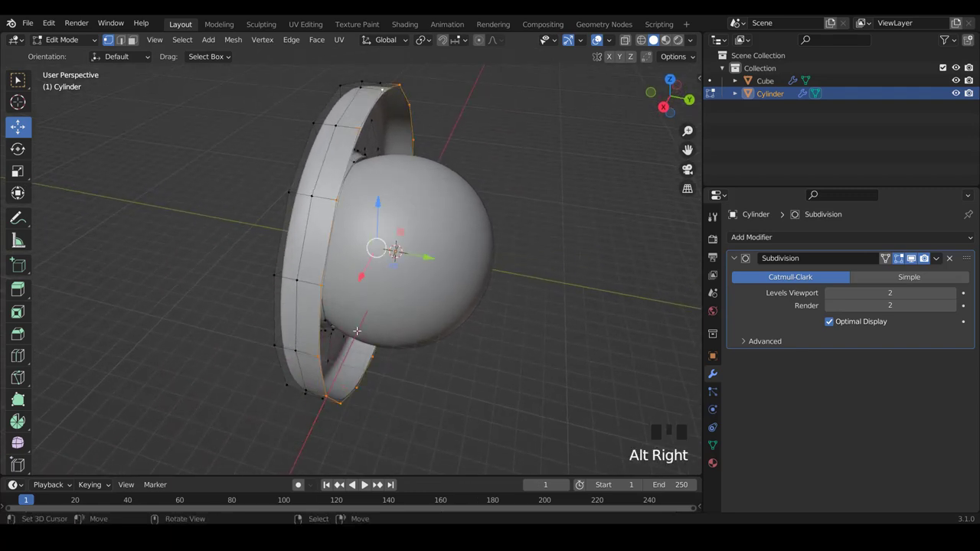
Duplicate the ring's inner edge loop and extrude it inward as a lip
key(shift+d)
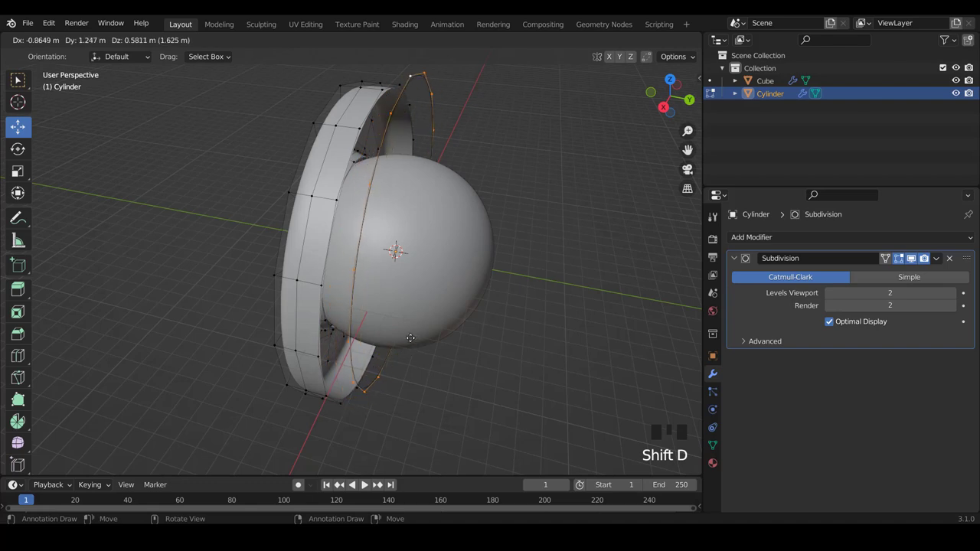
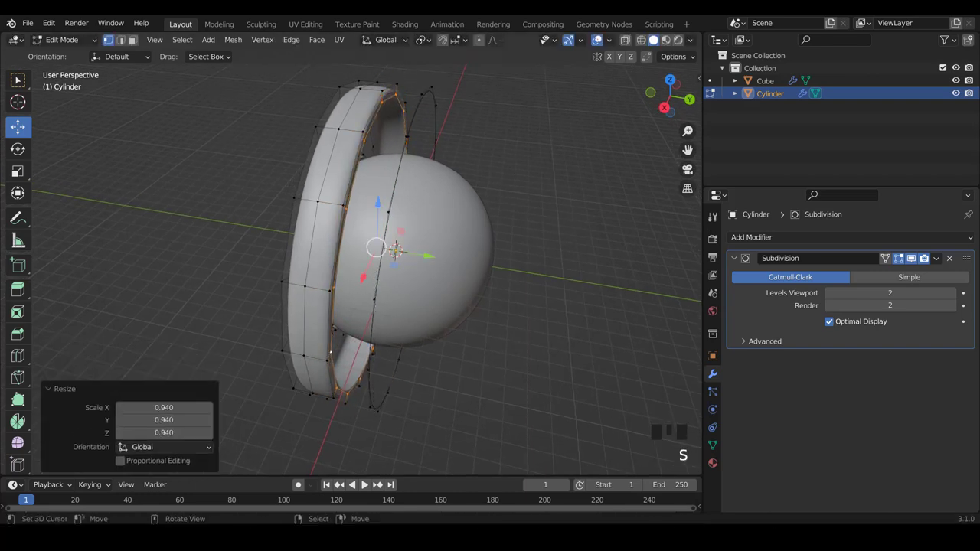
key(s)
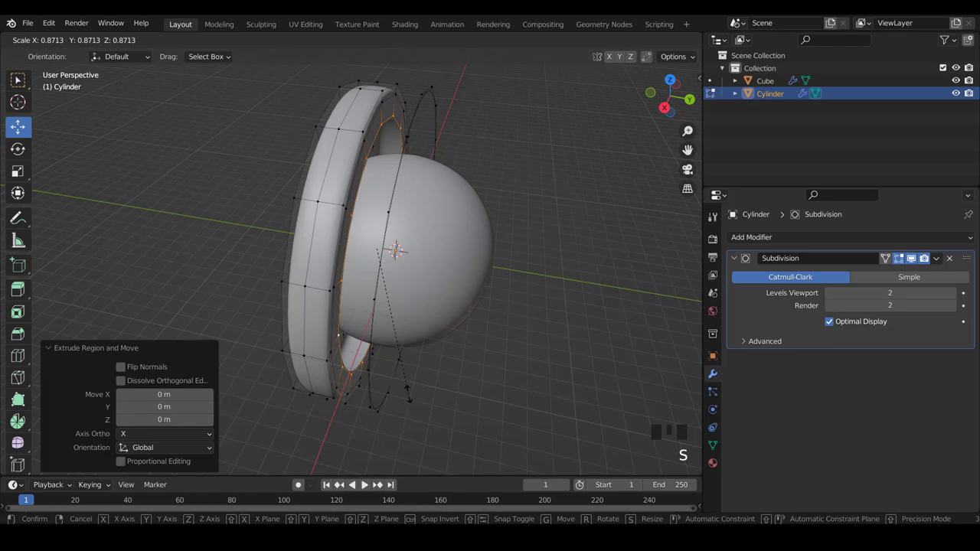
key(e)
key(s)
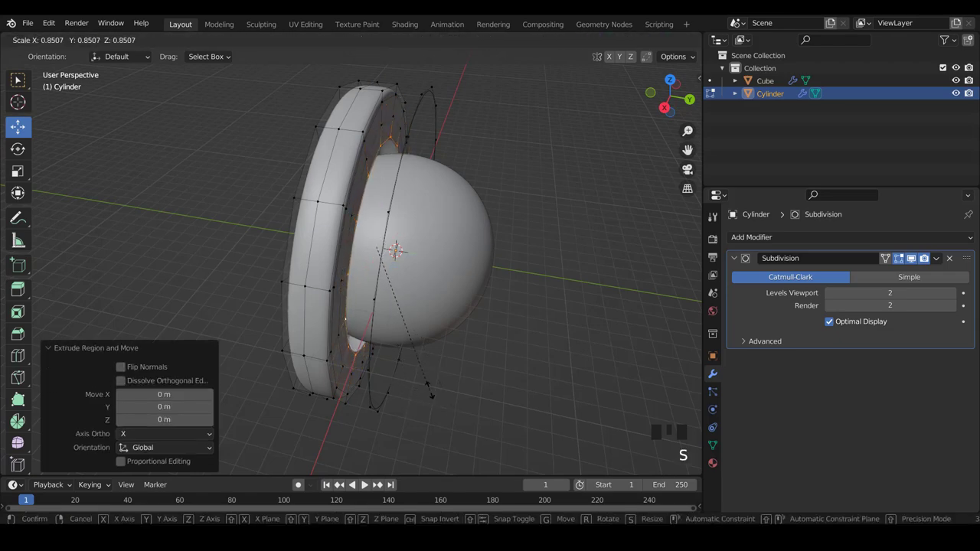
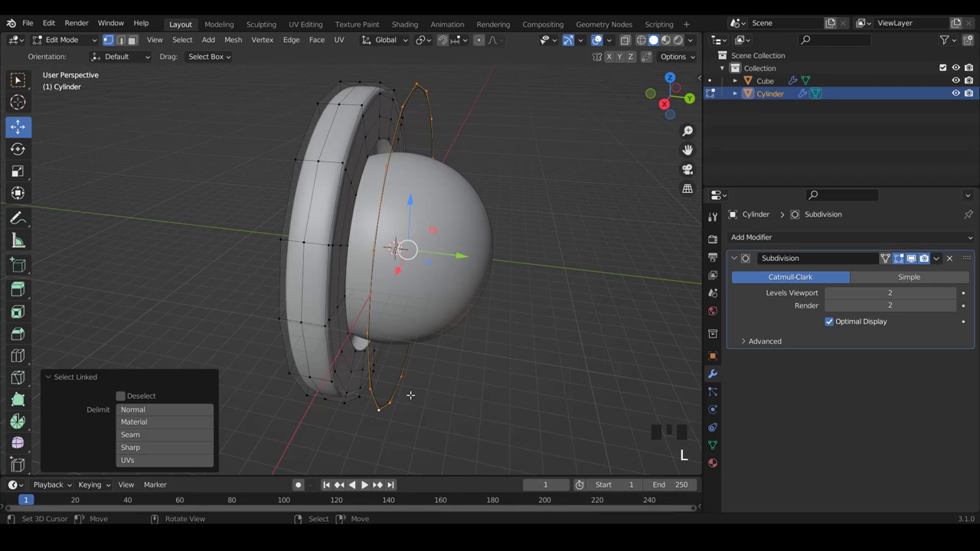
Separate the copied loop into its own object, Cylinder.001, and leave edit mode
key(p)
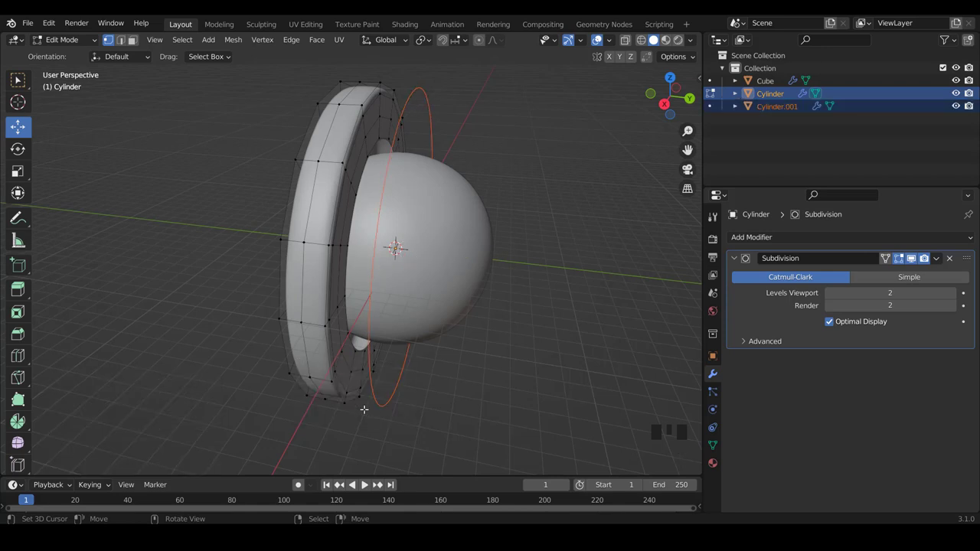
key(Tab)
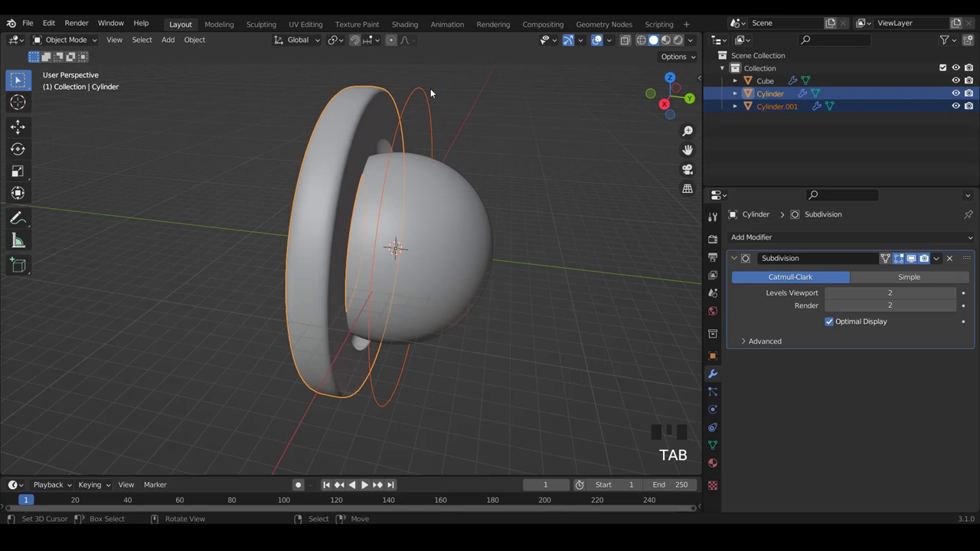
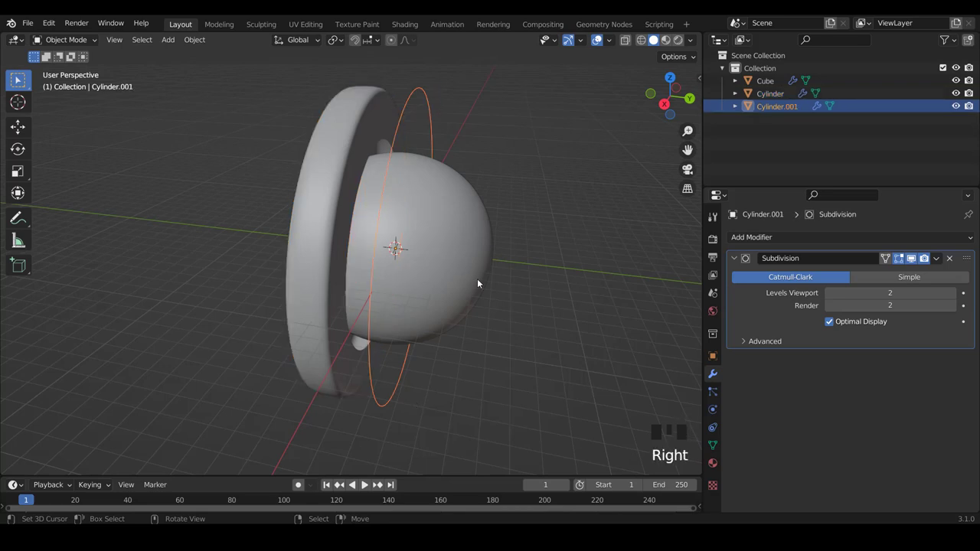
Select all of Cylinder.001's outline and move it forward about 1.04 m past the sphere
key(Tab)
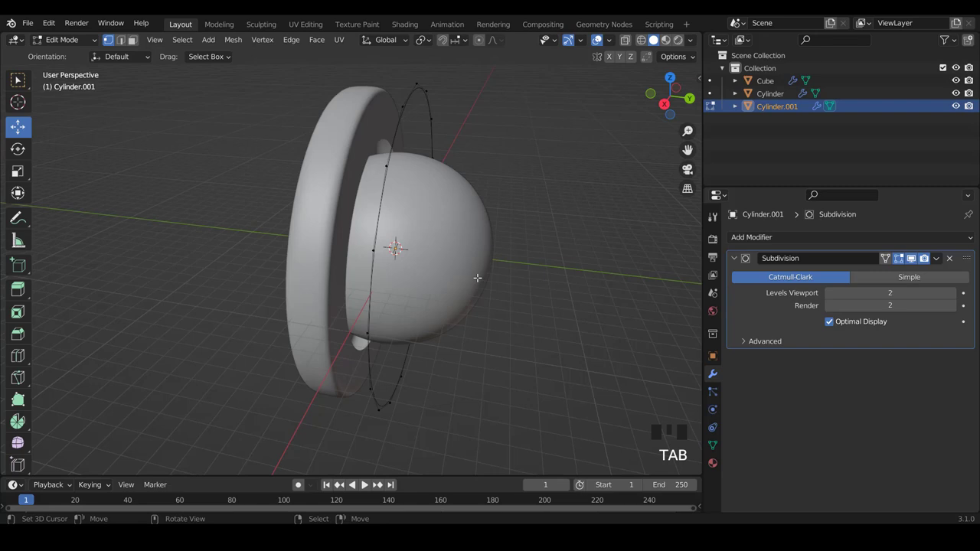
scroll(up, 3)
key(a)
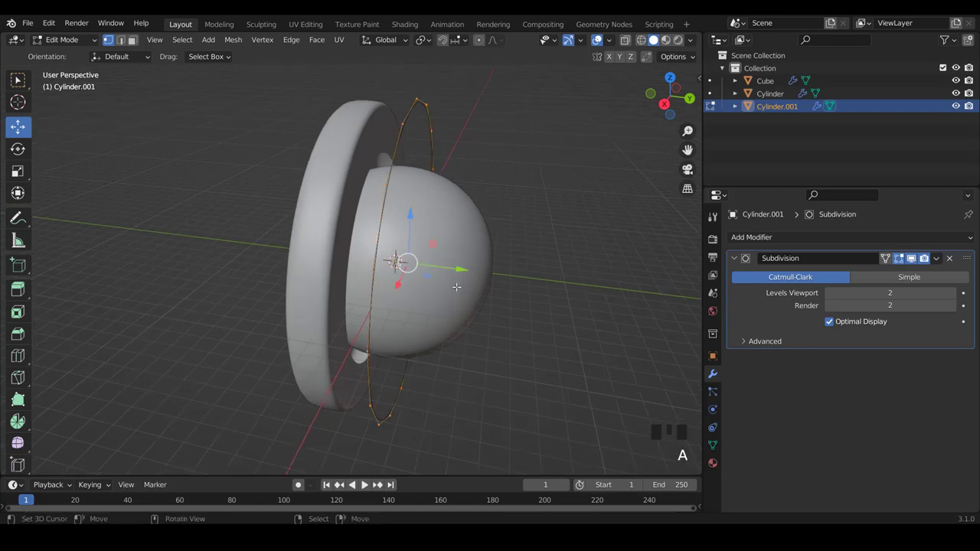
key(e)
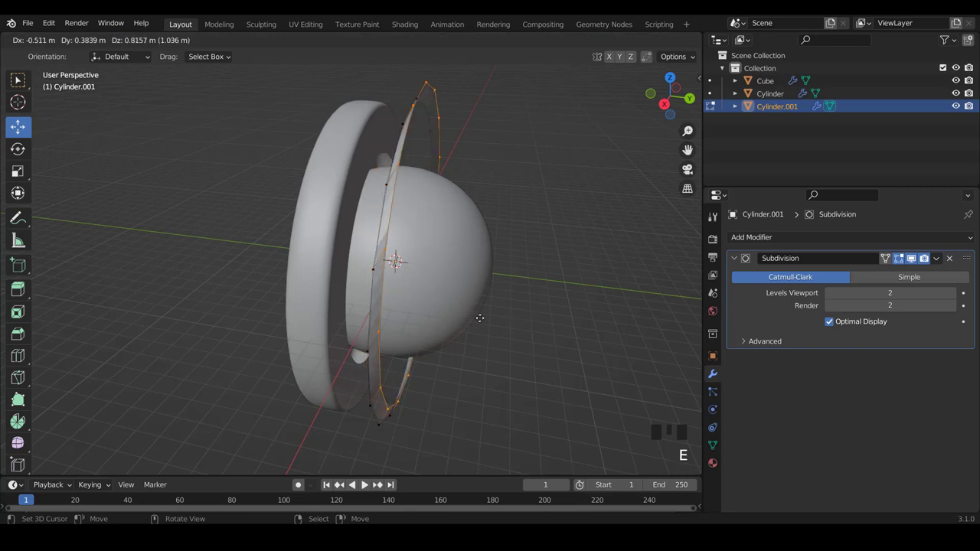
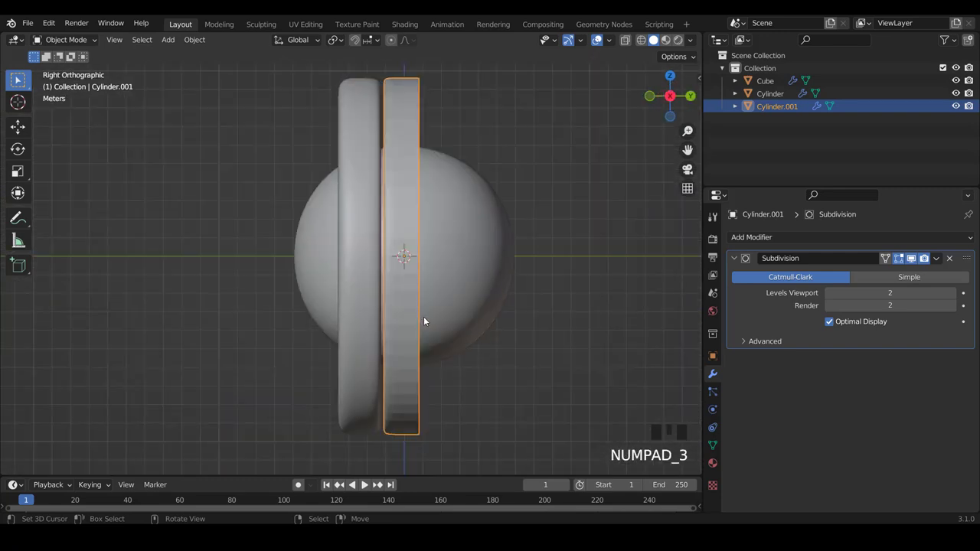
Enlarge the front ring slightly, then extrude its inner loop and scale it inward to about 0.86
key(Tab)
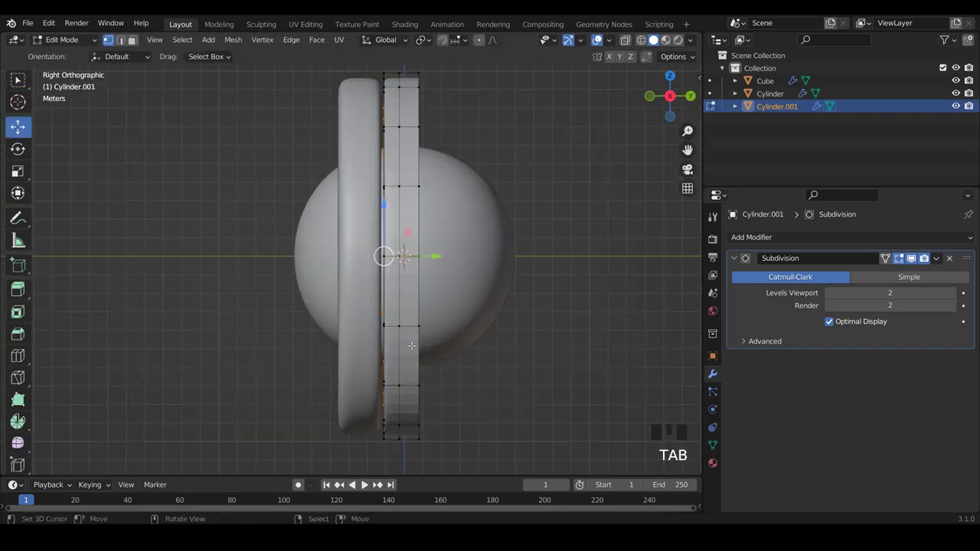
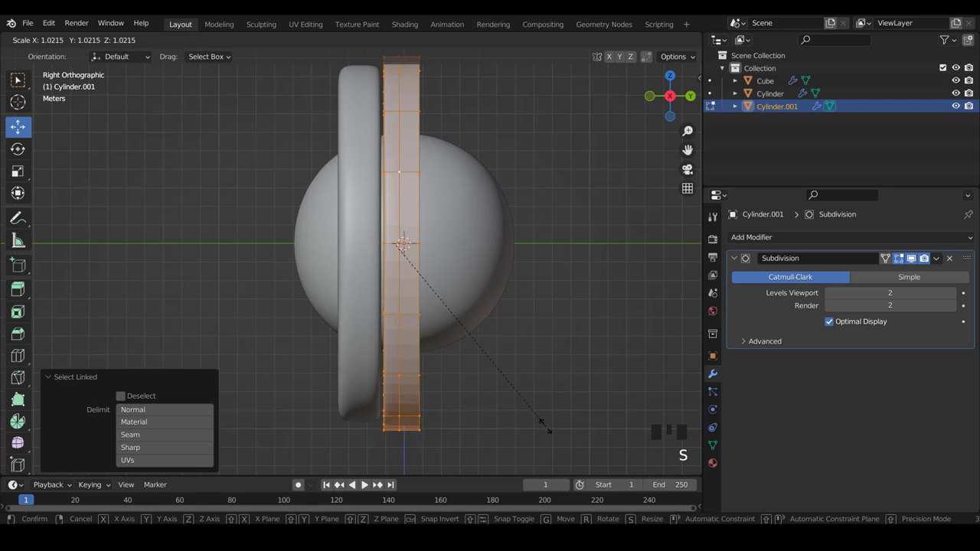
key(KP_1)
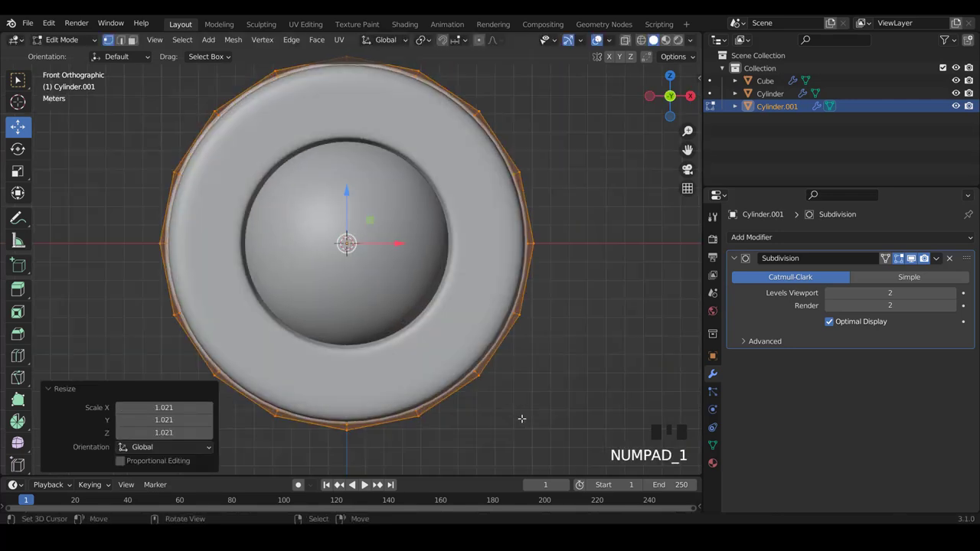
key(s)
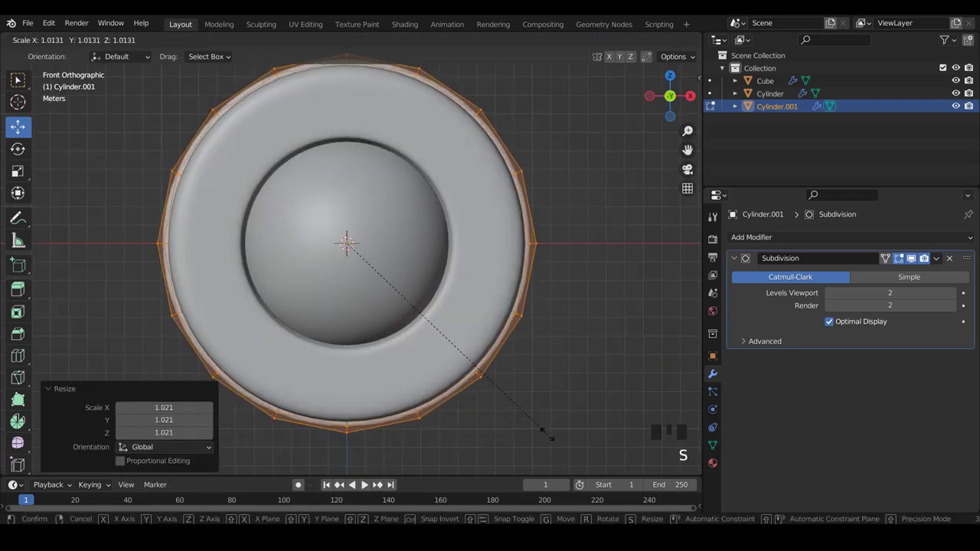
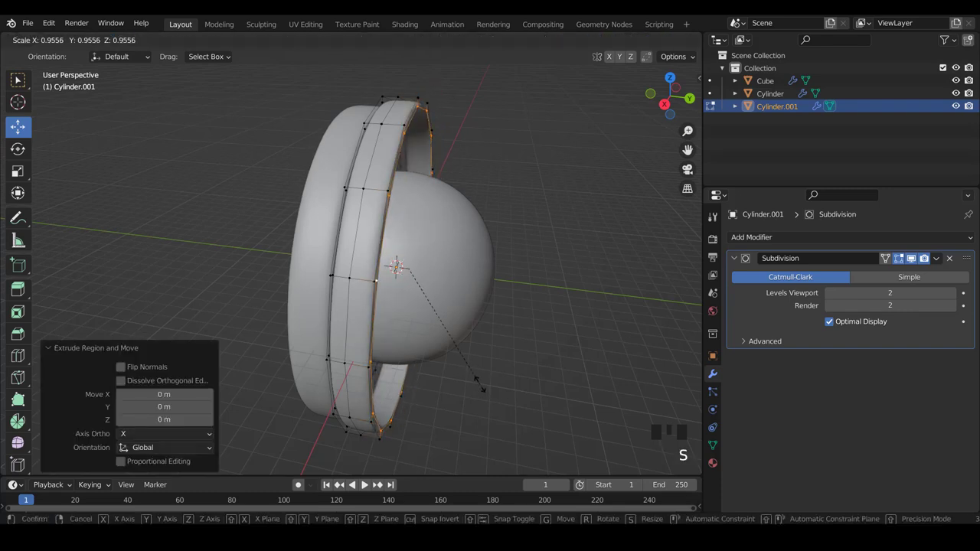
key(e)
key(s)
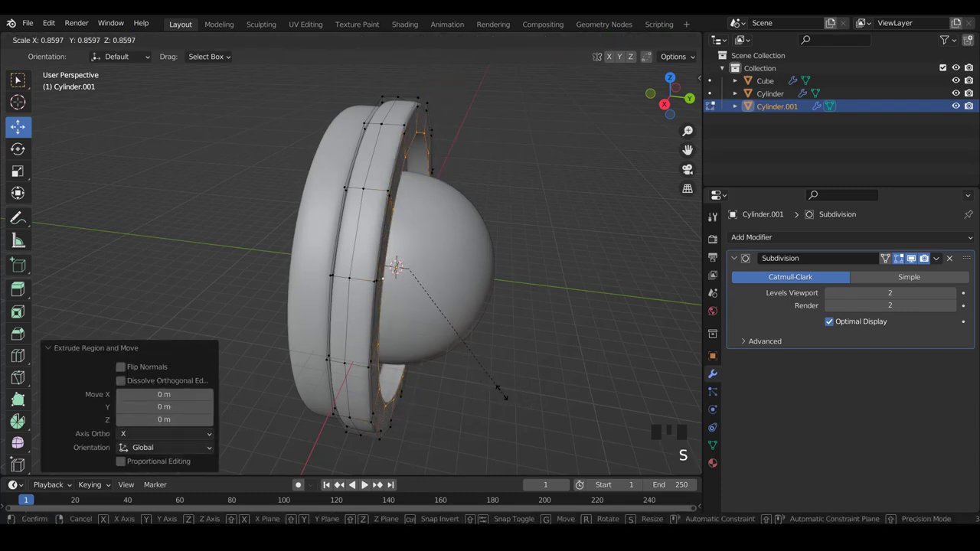
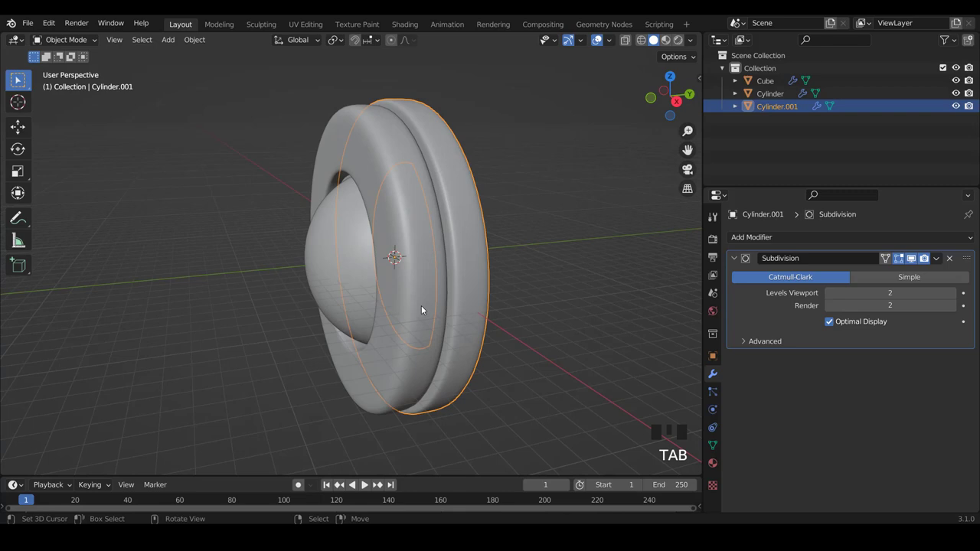
Select the back ring and view it from the side ready for editing
right_click(412, 277)
key(KP_3)
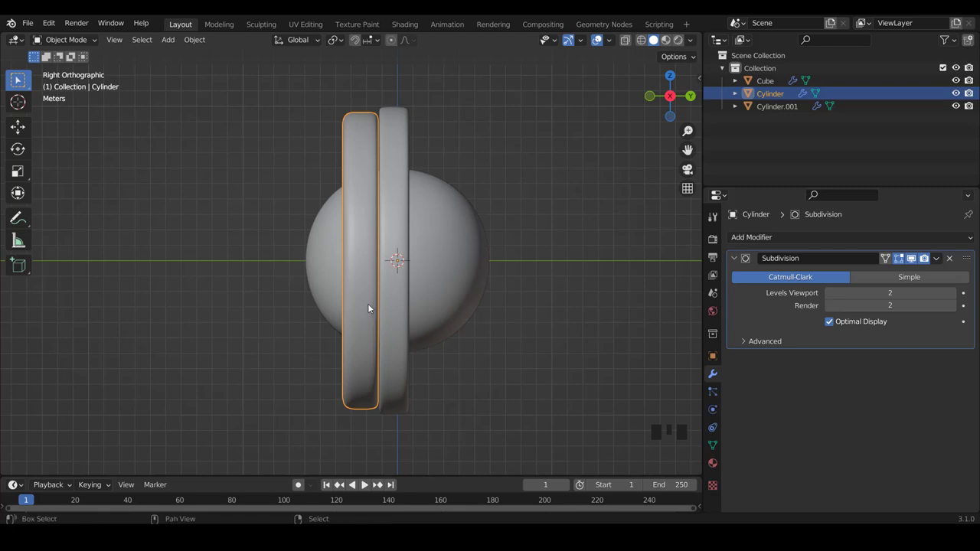
scroll(up, 3)
scroll(up, 3)
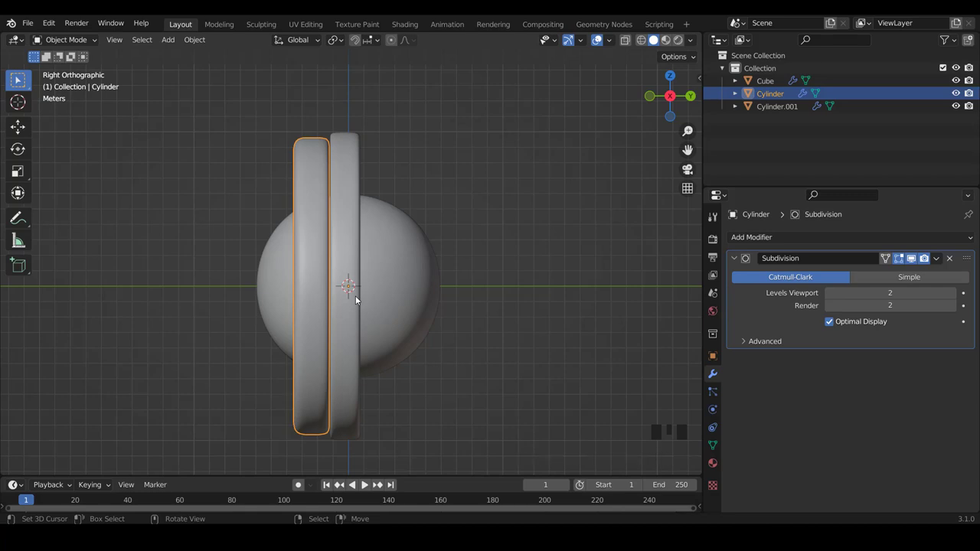
scroll(down, 3)
key(Tab)
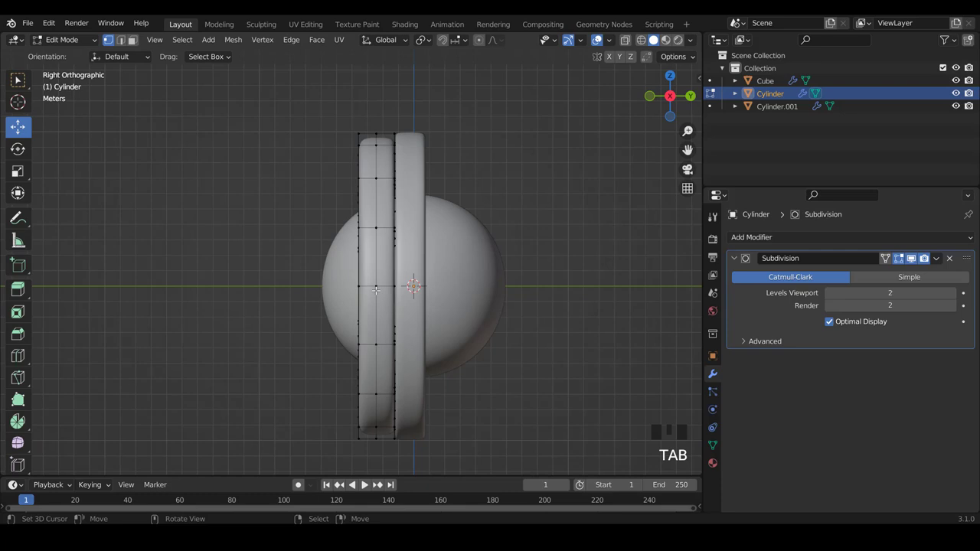
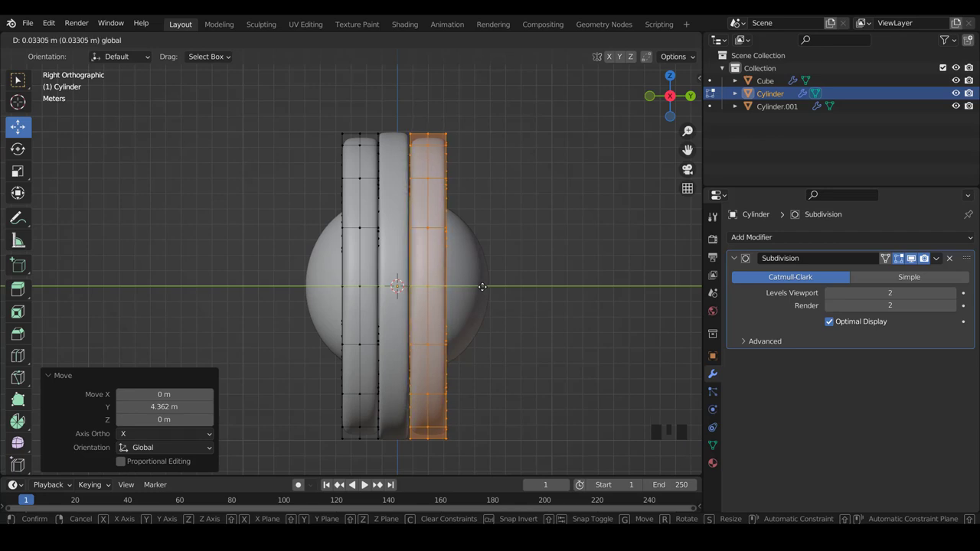
Duplicate the back ring's slab beside the others to form three stacked rings
key(Tab)
right_click(479, 296)
scroll(up, 3)
drag(425, 283, 395, 302)
middle_click(448, 349)
key(KP_1)
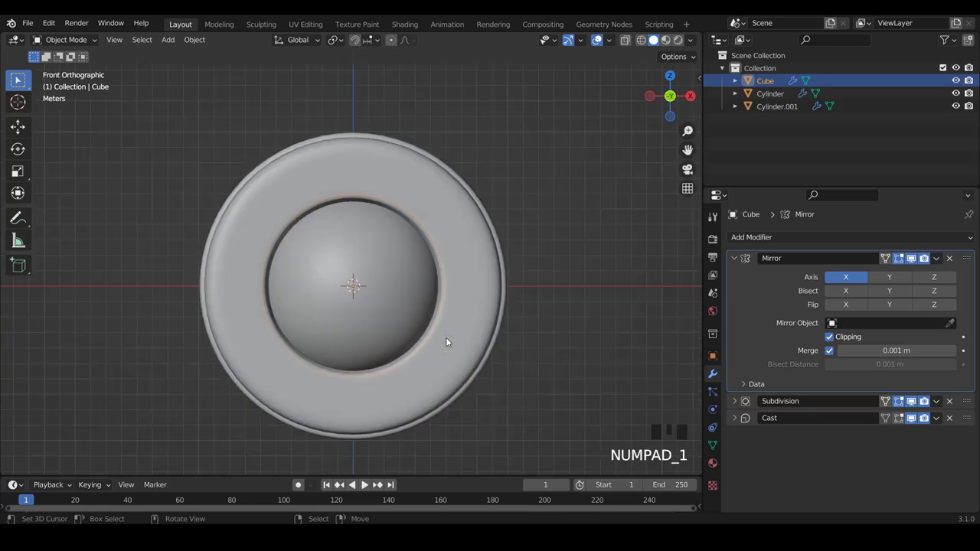
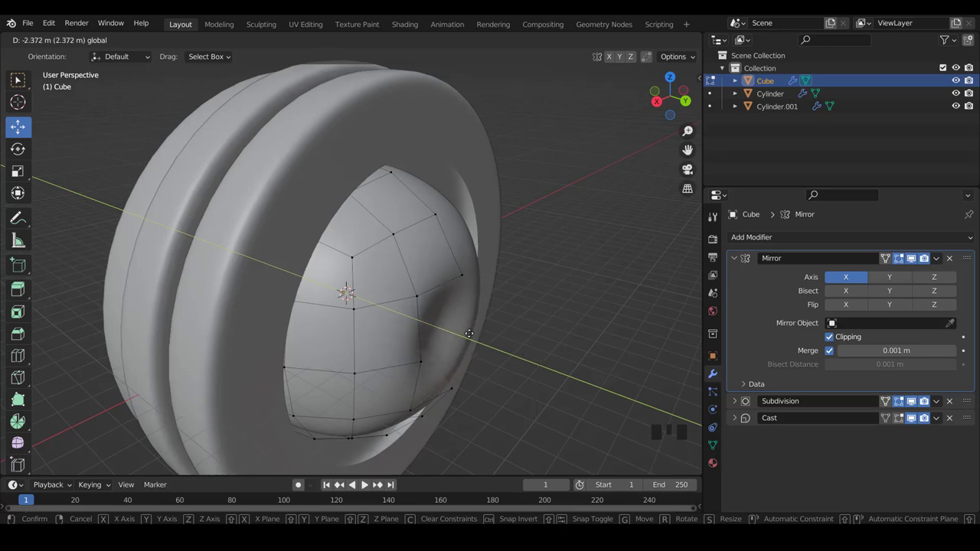
Turn on proportional editing while reshaping the sphere's vertices to fit the ring opening
key(ctrl+z)
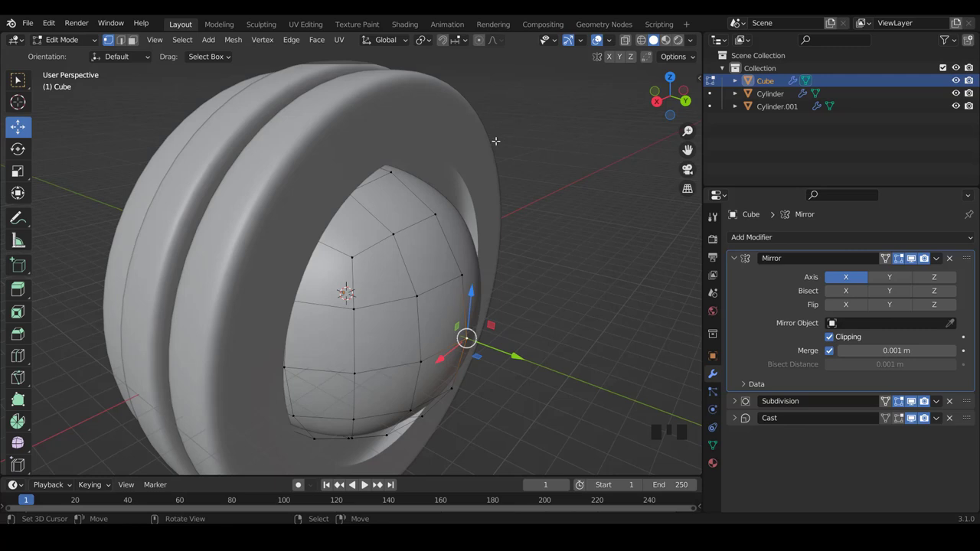
key(o)
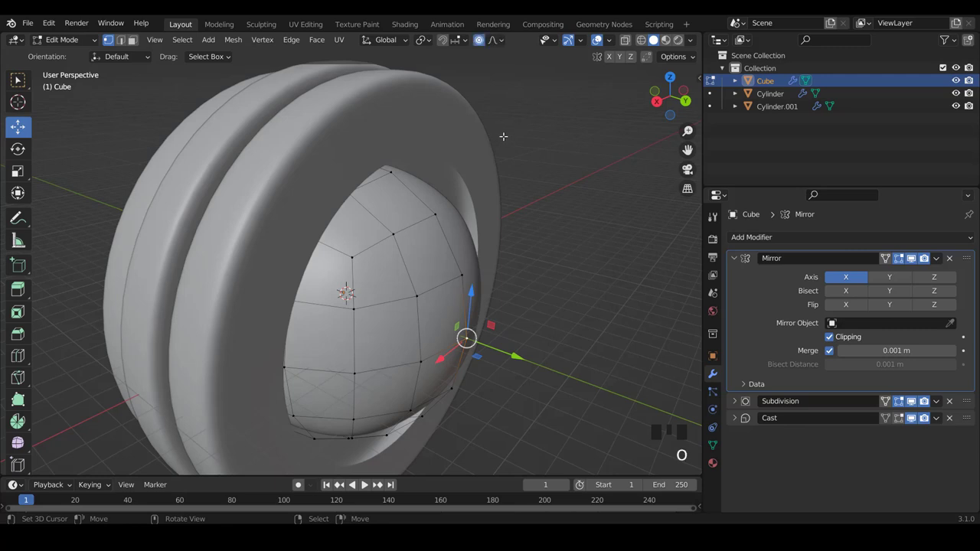
key(o)
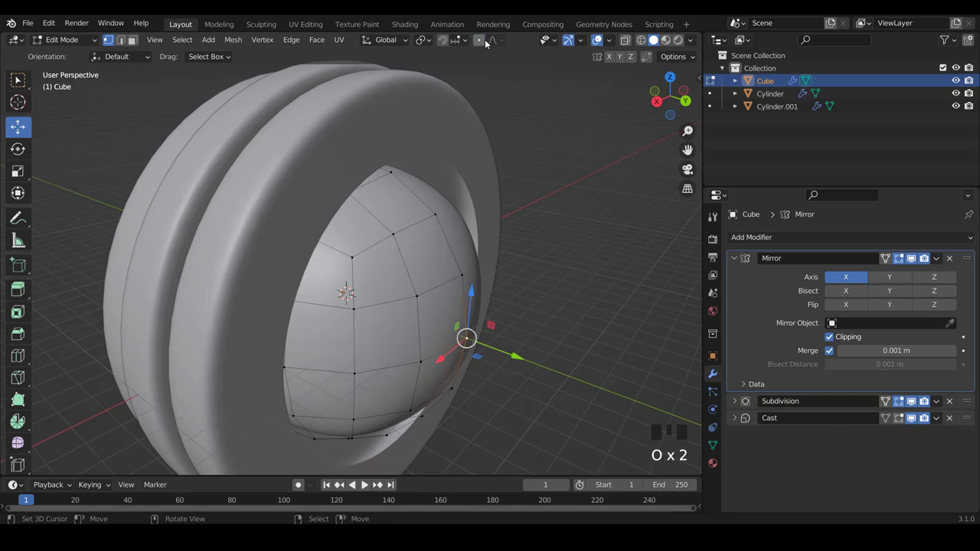
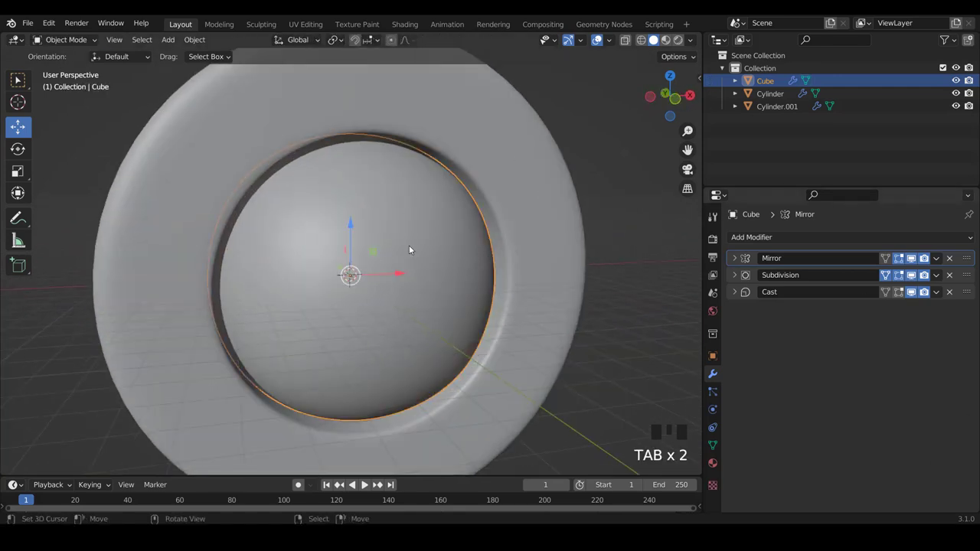
Tighten the back ring's inner edge loop slightly around the sphere with smooth falloff
scroll(down, 3)
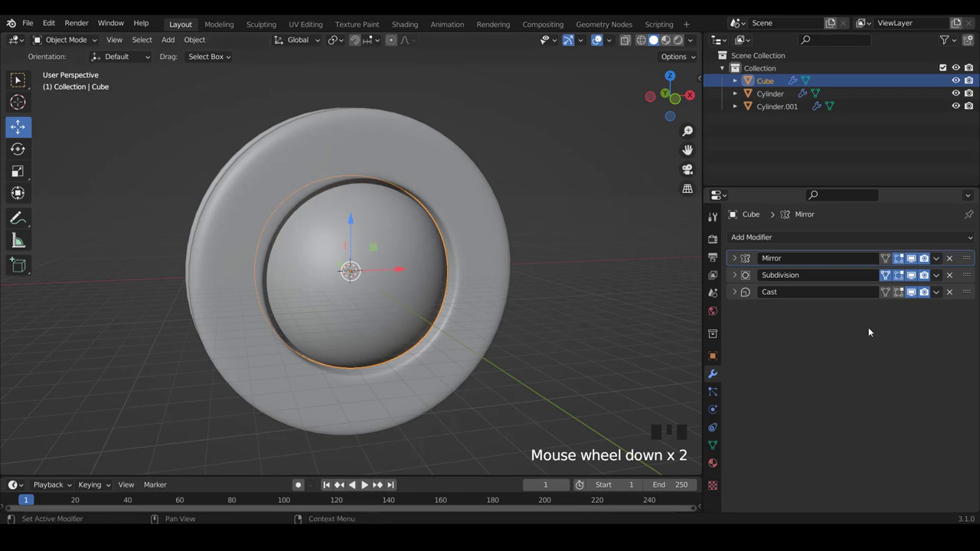
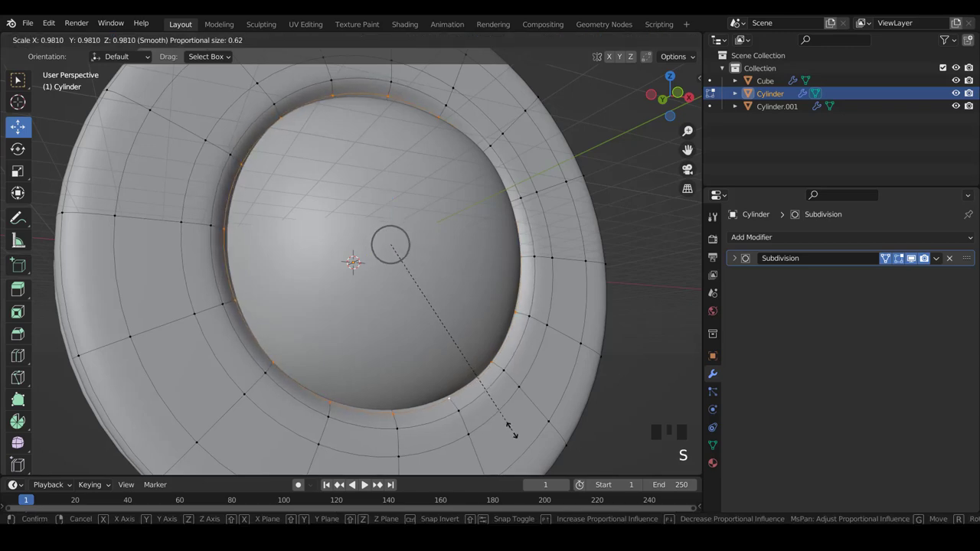
Confirm the ring's inner edge at about 0.98 and duplicate the face sphere as Cube.001 beside the rings
key(Tab)
scroll(down, 3)
drag(440, 333, 417, 353)
key(a)
scroll(down, 3)
drag(494, 318, 506, 295)
key(KP_1)
scroll(down, 3)
drag(334, 270, 407, 243)
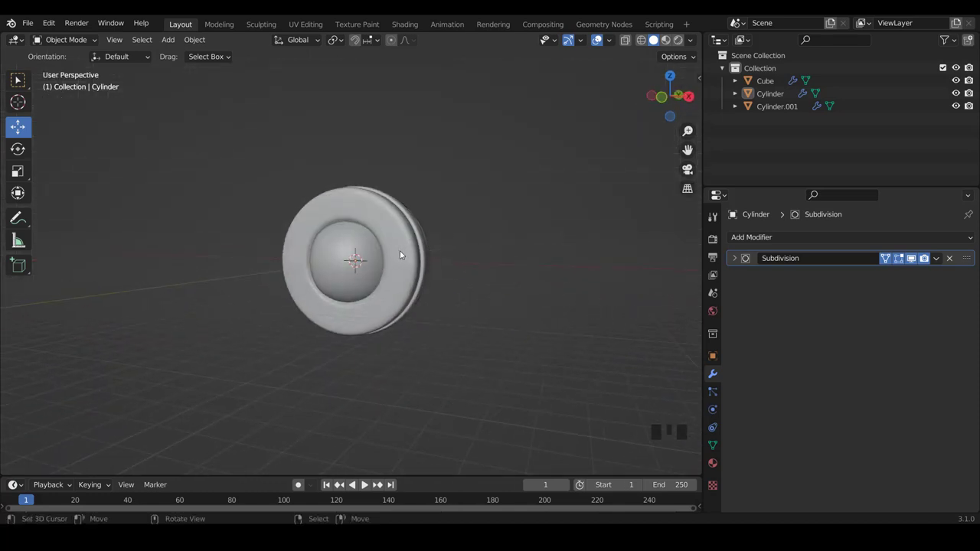
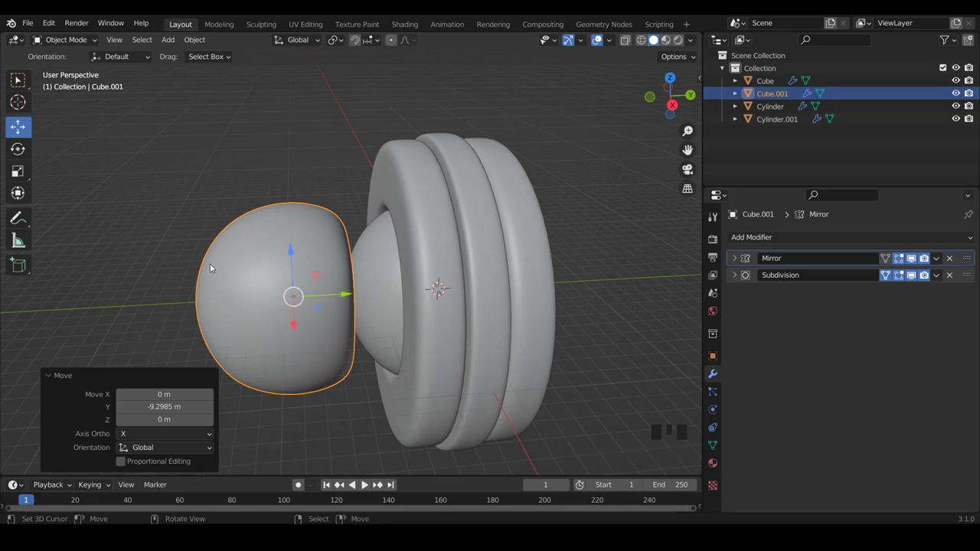
Squash Cube.001's mesh thinner along Y to roughly 0.69 with proportional editing
key(Tab)
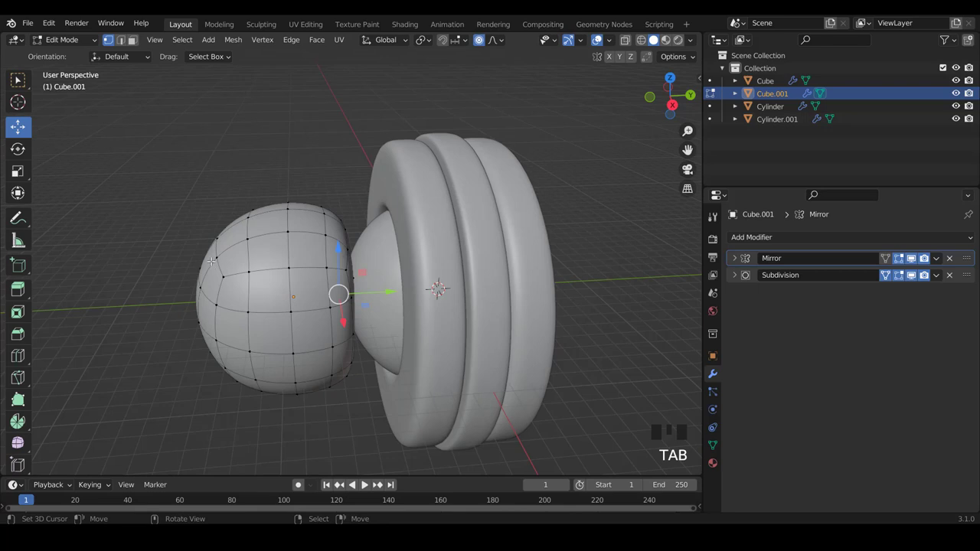
key(a)
key(a)
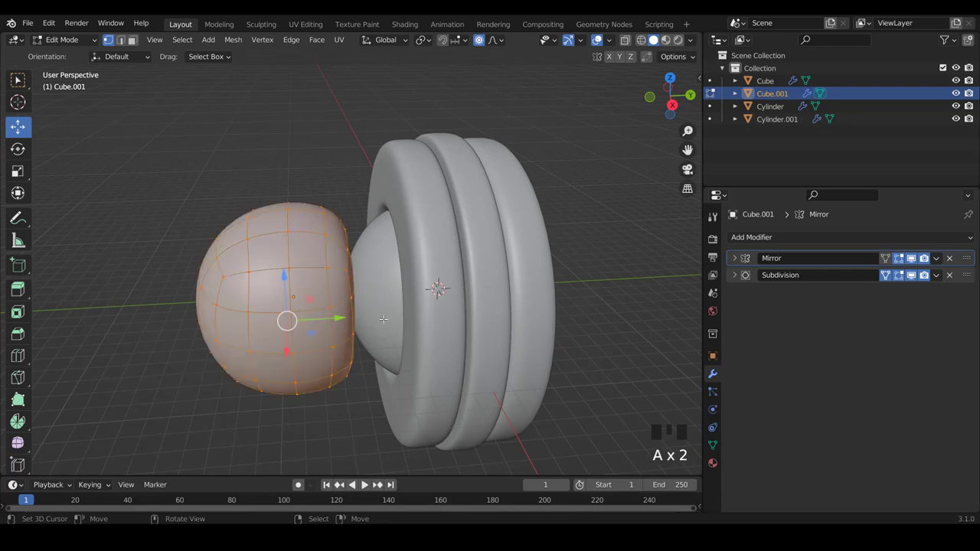
key(s)
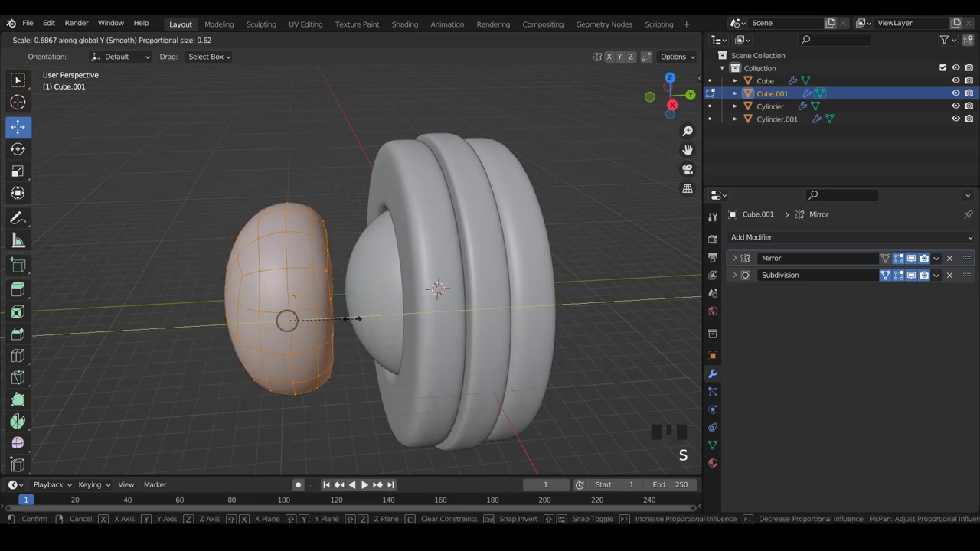
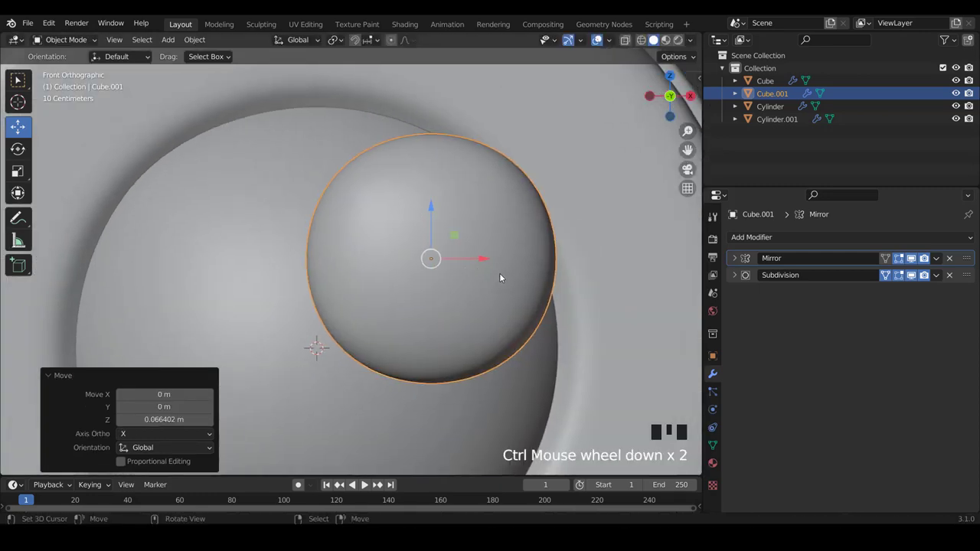
Add a Mirror modifier along X to Cube.001 and adjust its axis options
scroll(down, 3)
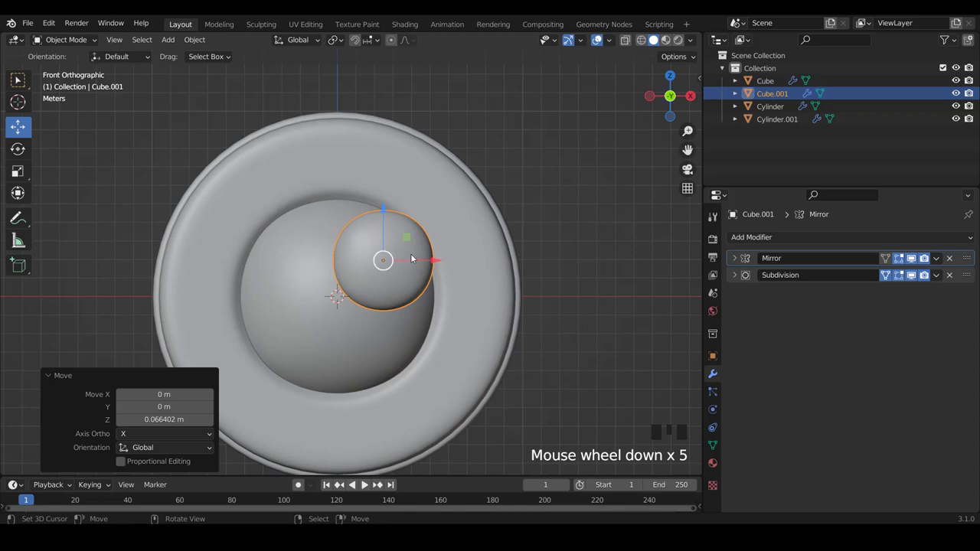
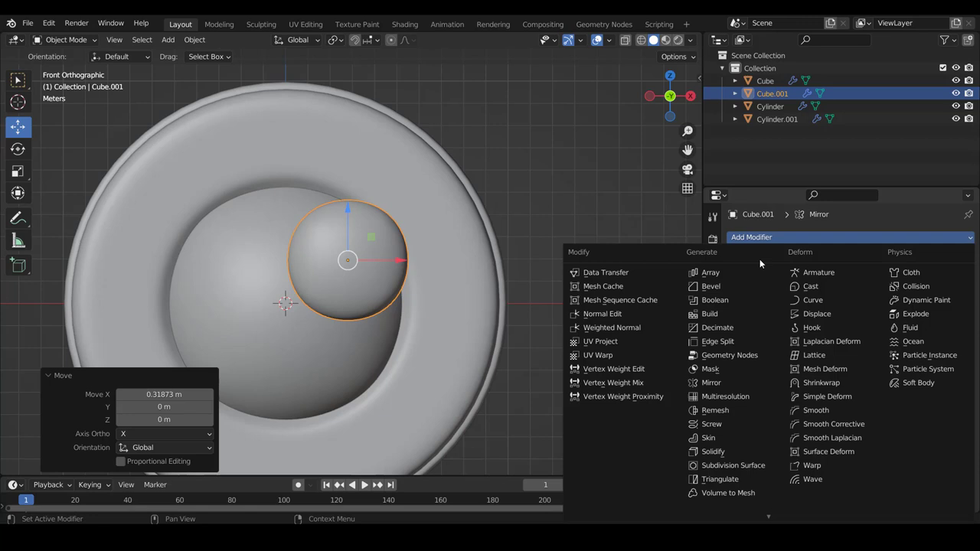
click(728, 382)
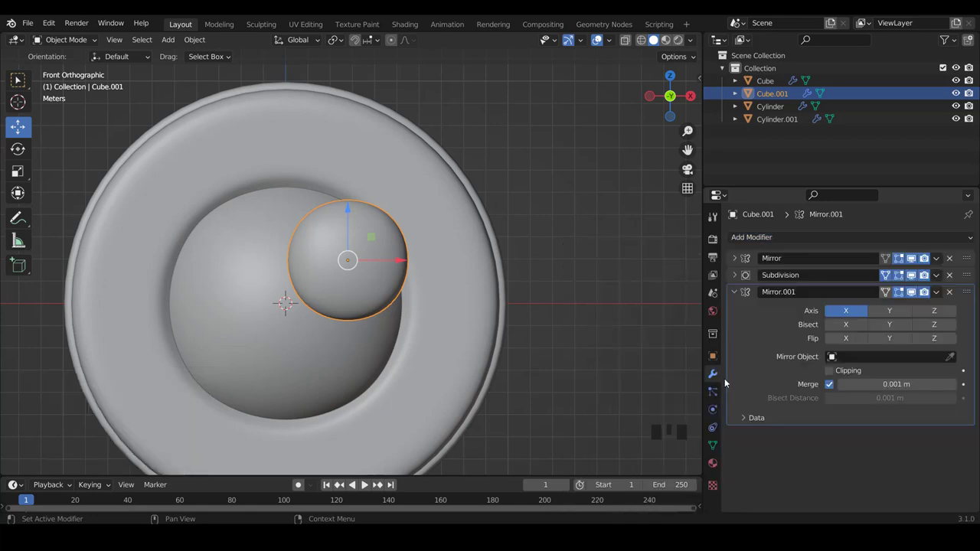
click(850, 313)
click(895, 314)
click(901, 314)
click(931, 314)
click(901, 314)
drag(895, 312, 899, 311)
click(856, 310)
Reselect the small sphere and review its modifier stack in the properties panel
scroll(down, 3)
scroll(down, 3)
right_click(413, 275)
right_click(396, 270)
click(716, 377)
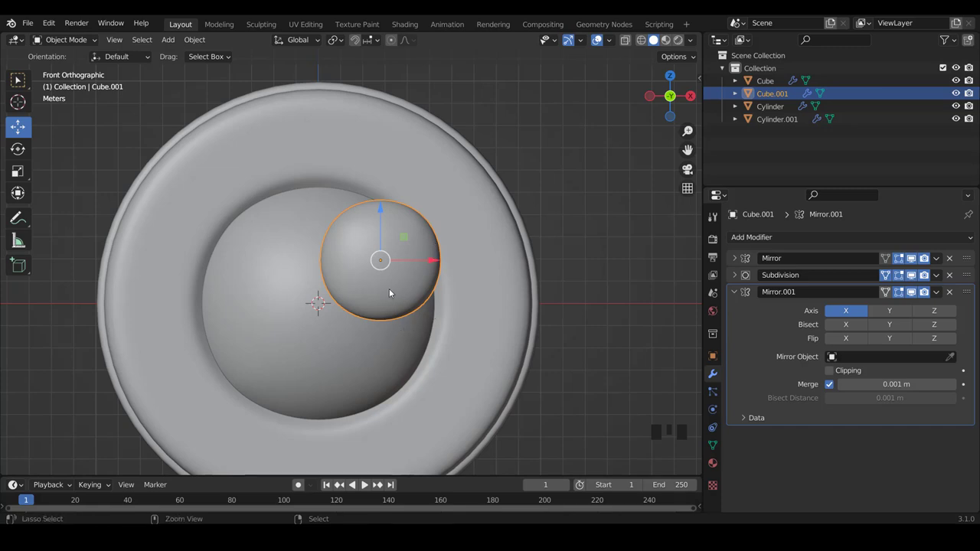
Experiment with moving the small sphere's mirrored halves in edit mode
scroll(up, 3)
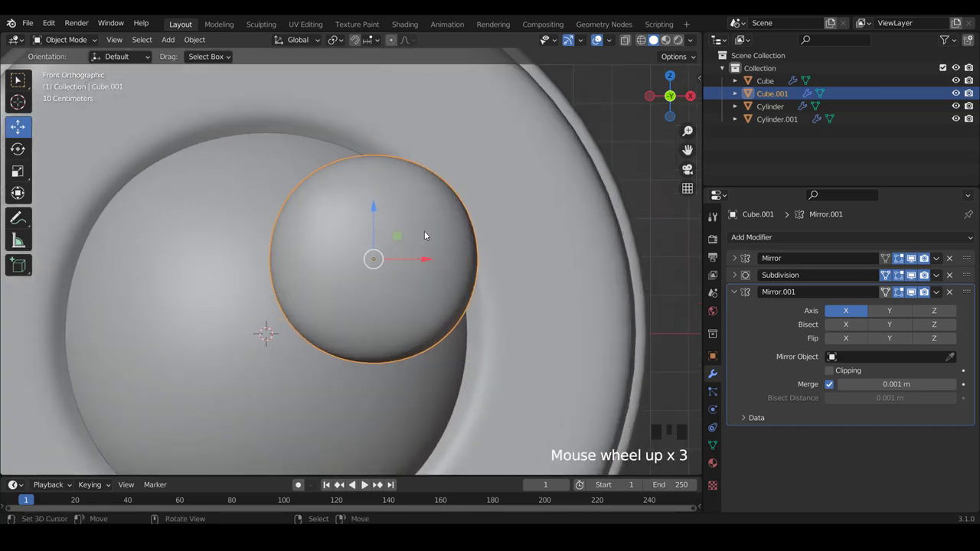
key(Tab)
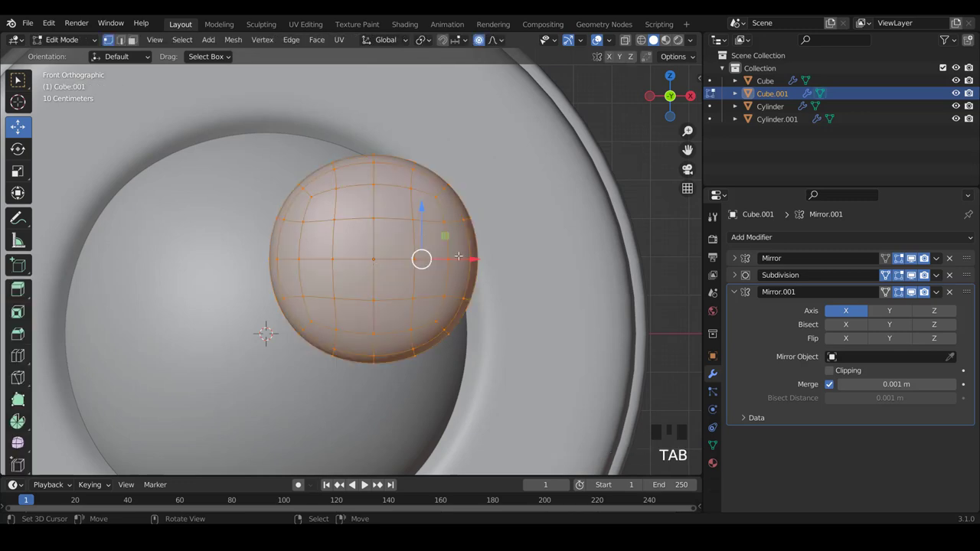
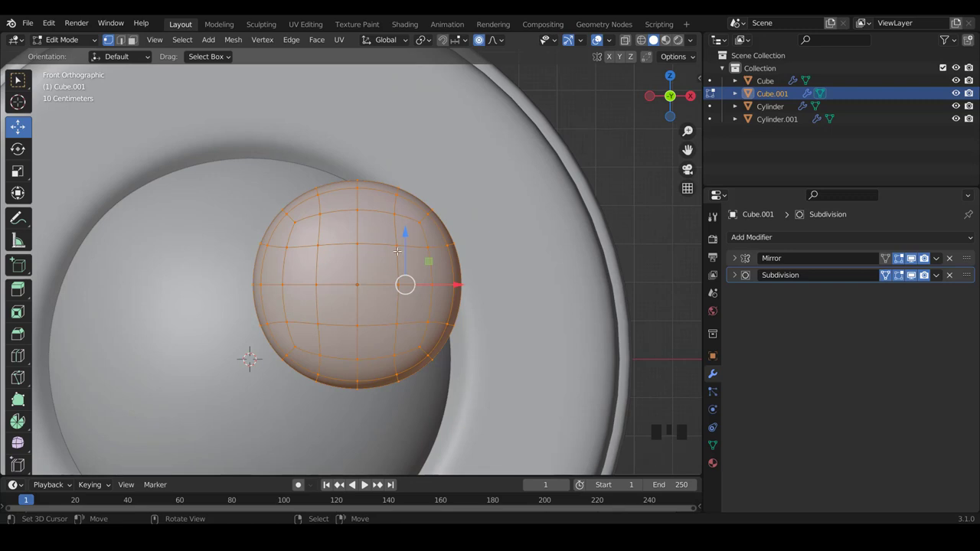
scroll(up, 3)
scroll(up, 3)
scroll(down, 3)
scroll(up, 3)
key(Tab)
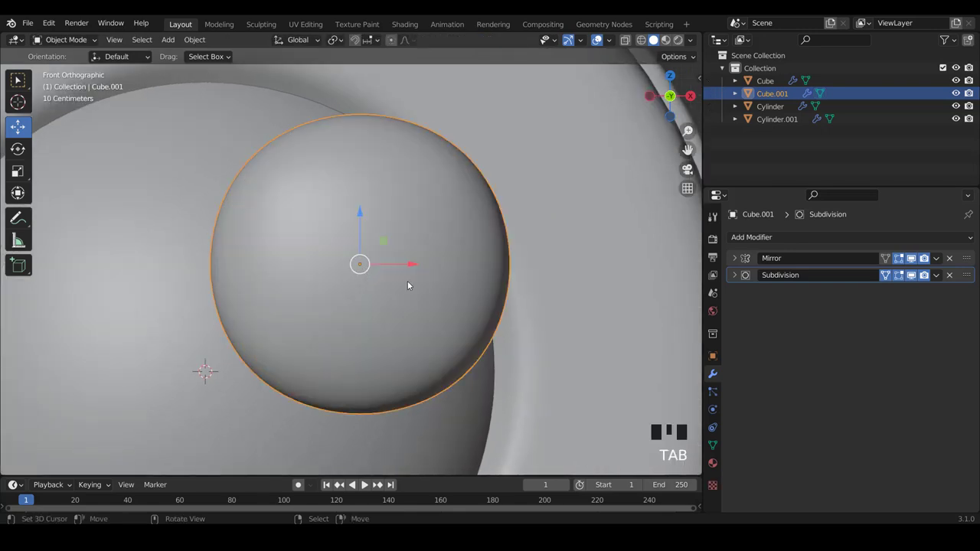
scroll(up, 3)
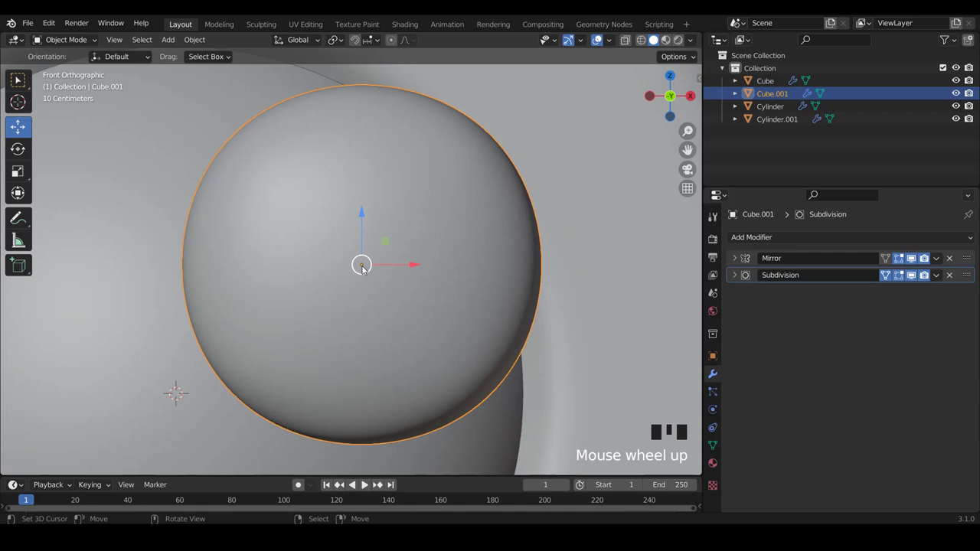
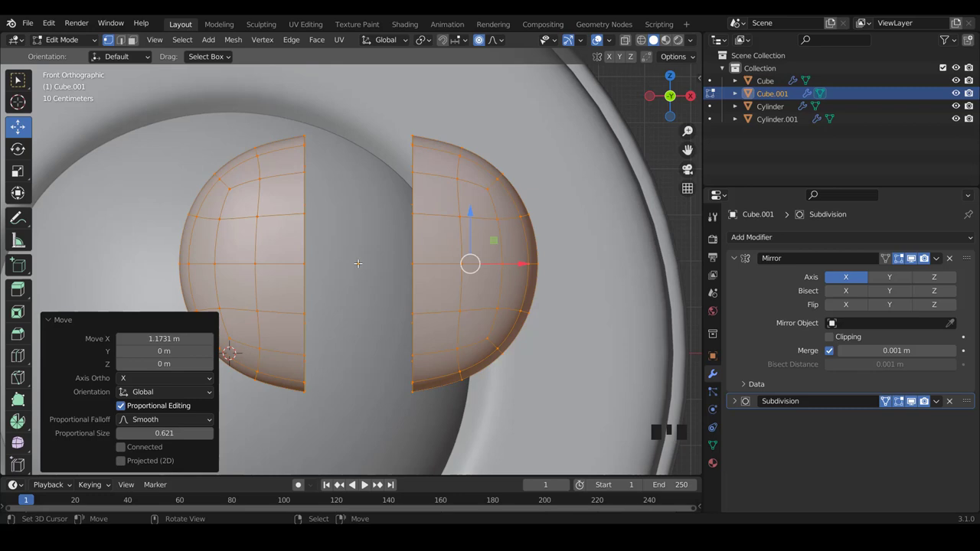
Undo the moves and delete the extra Mirror.001 modifier from Cube.001
key(ctrl+z)
key(ctrl+z)
scroll(down, 3)
scroll(down, 3)
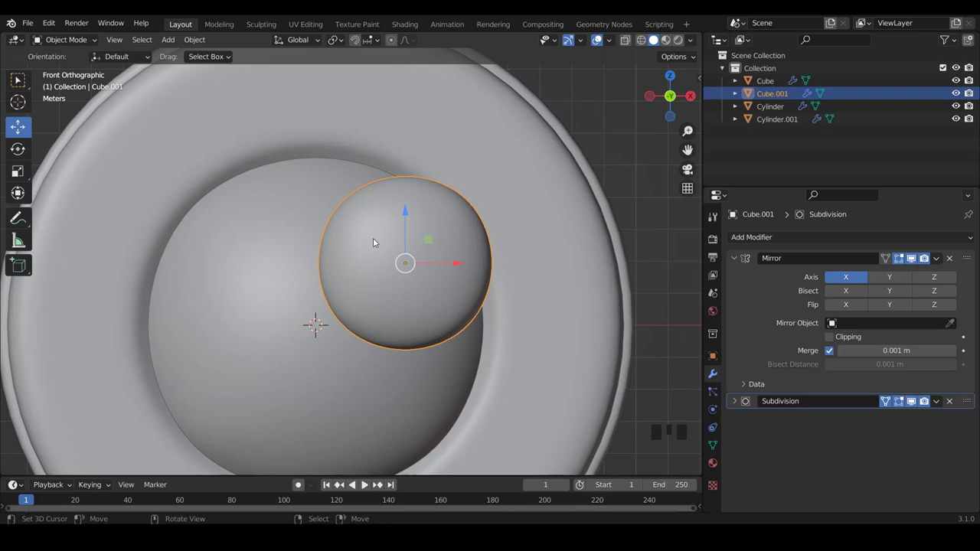
click(834, 340)
drag(738, 263, 389, 252)
scroll(down, 3)
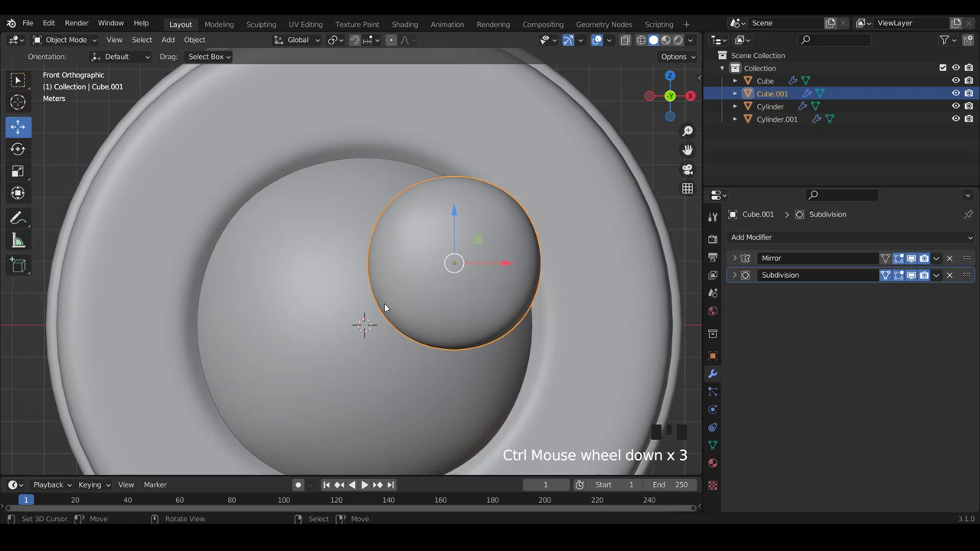
Add a Plain Axes empty at the 3D cursor from the Shift+A add menu
key(shift+a)
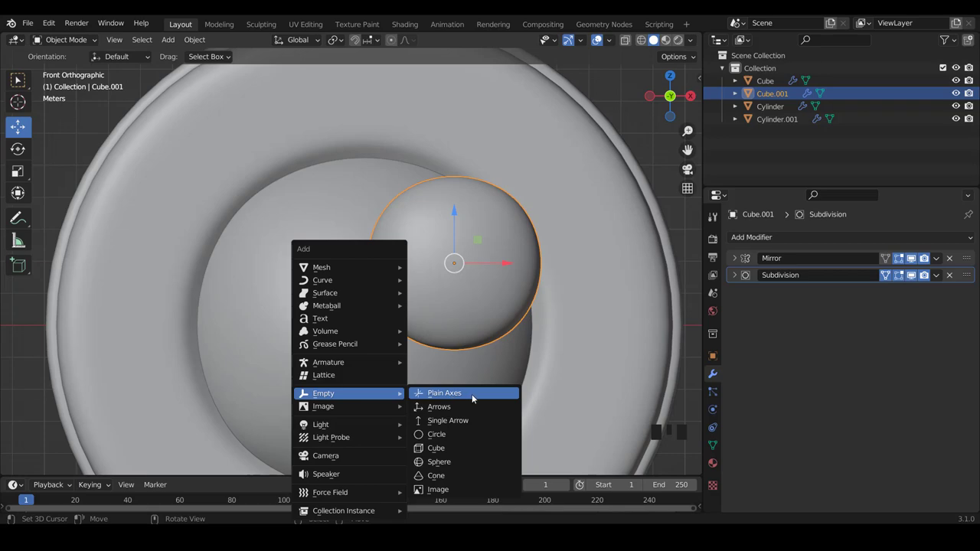
scroll(down, 3)
scroll(up, 3)
scroll(up, 3)
scroll(down, 3)
drag(389, 383, 391, 285)
Reset the 3D cursor to the origin and verify the empty from side and front views
key(KP_1)
scroll(down, 3)
scroll(up, 3)
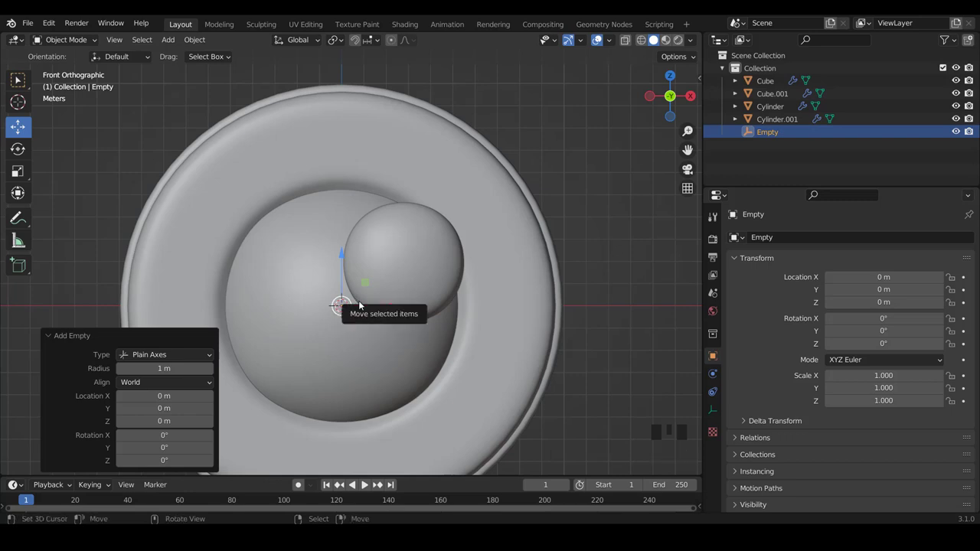
scroll(down, 3)
key(shift+c)
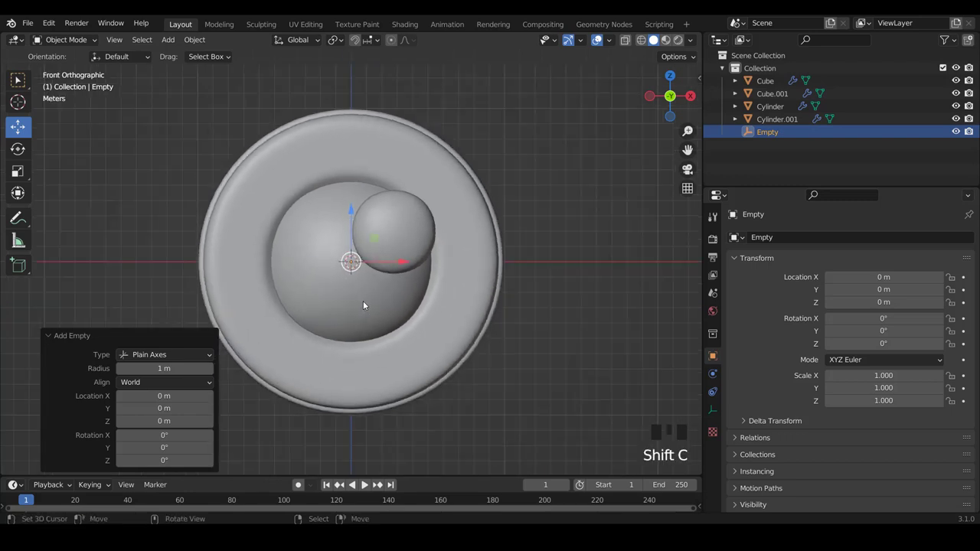
scroll(up, 3)
key(KP_3)
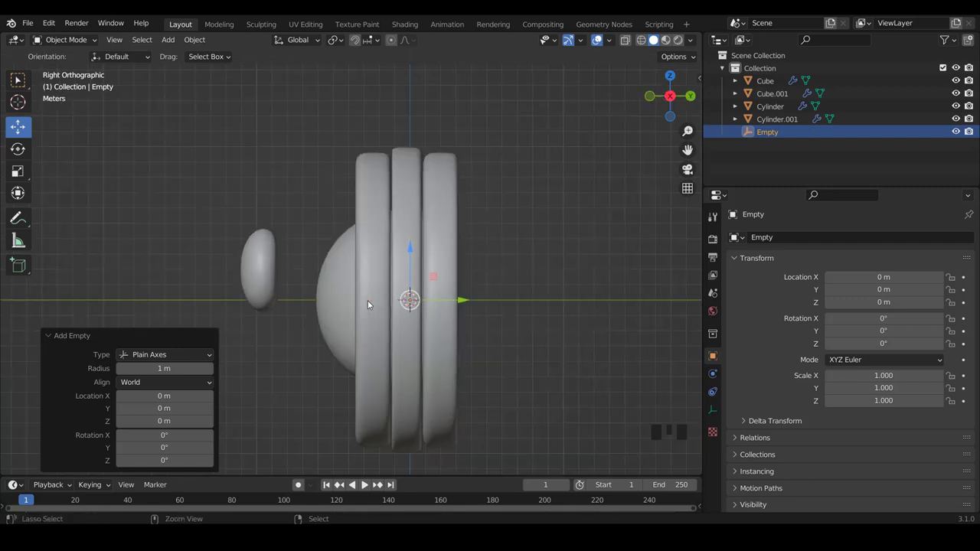
scroll(up, 3)
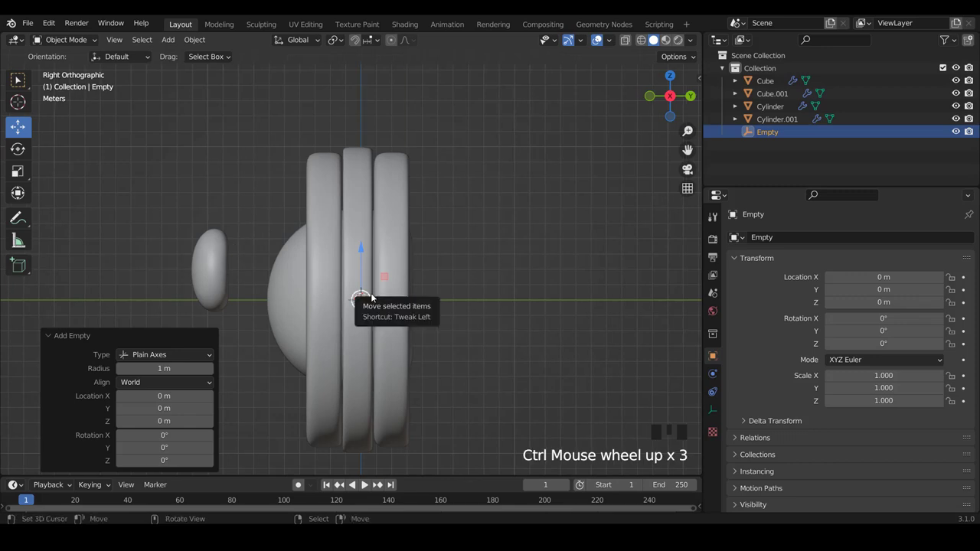
key(KP_1)
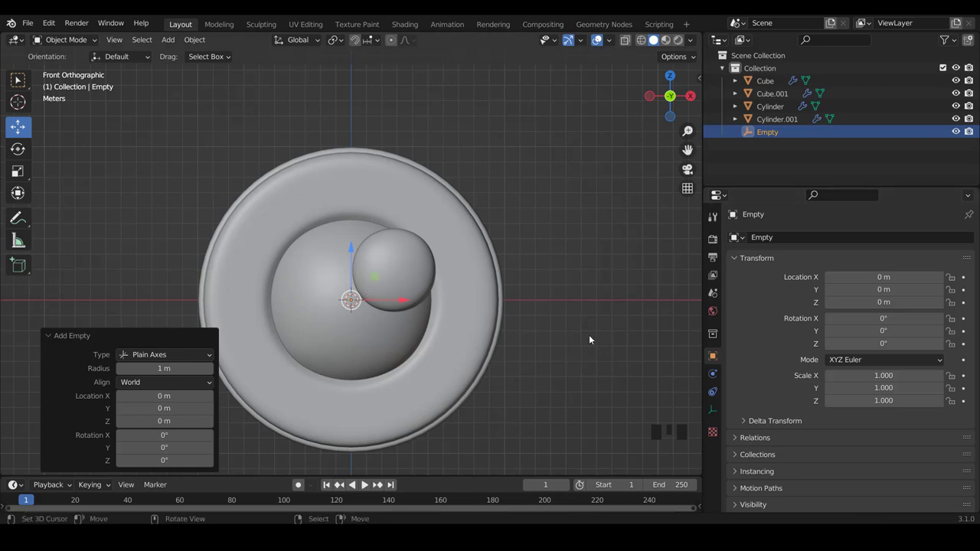
Give the small sphere Cube.001 a Mirror modifier using the Empty as mirror object
scroll(up, 3)
right_click(404, 276)
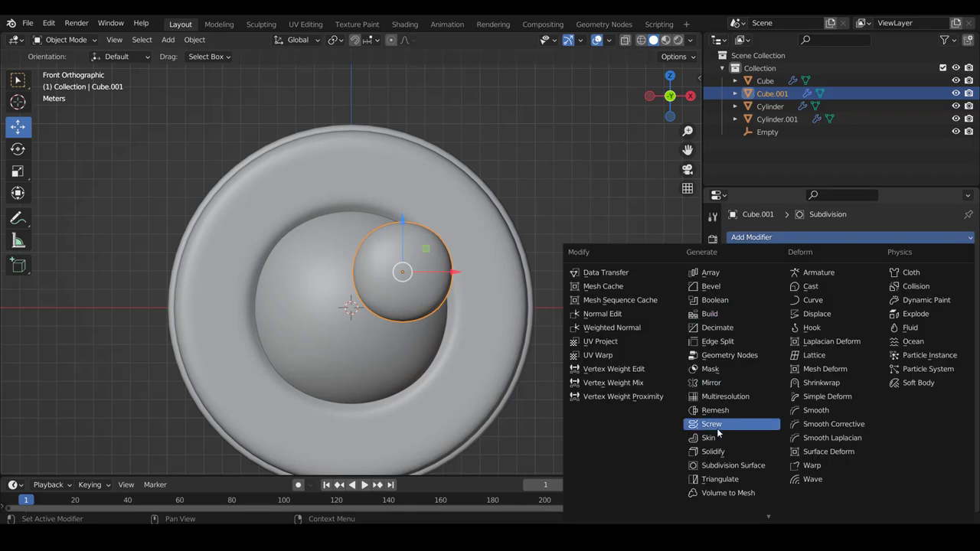
drag(720, 388, 797, 383)
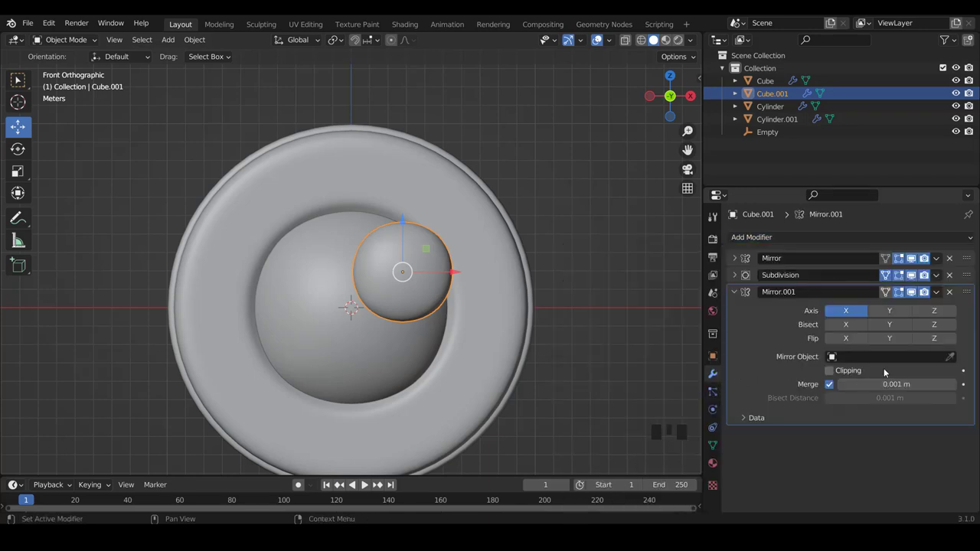
click(957, 360)
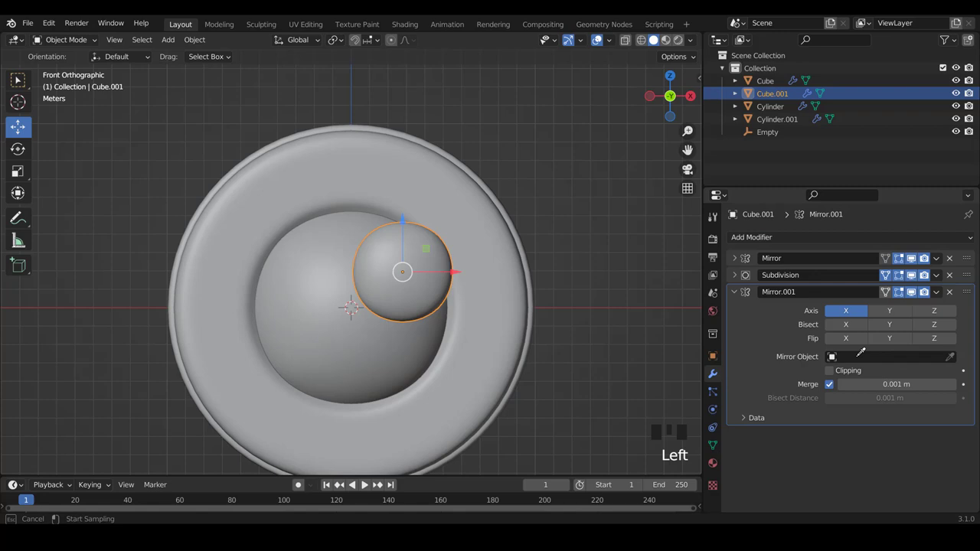
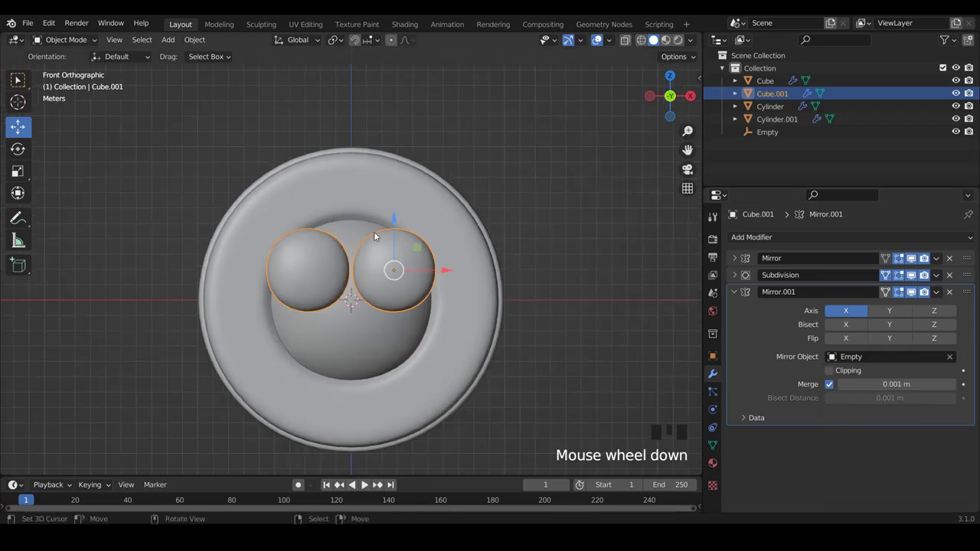
scroll(up, 3)
scroll(down, 3)
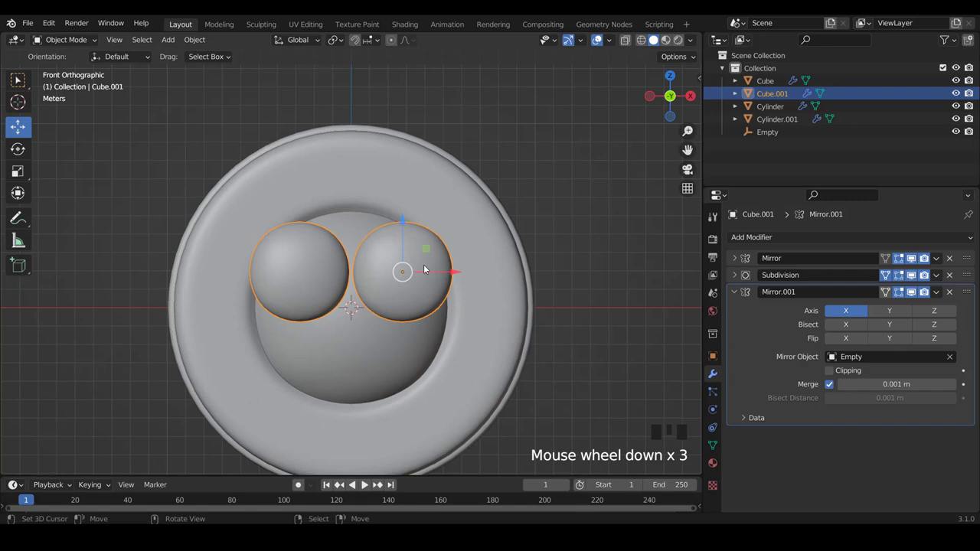
scroll(up, 3)
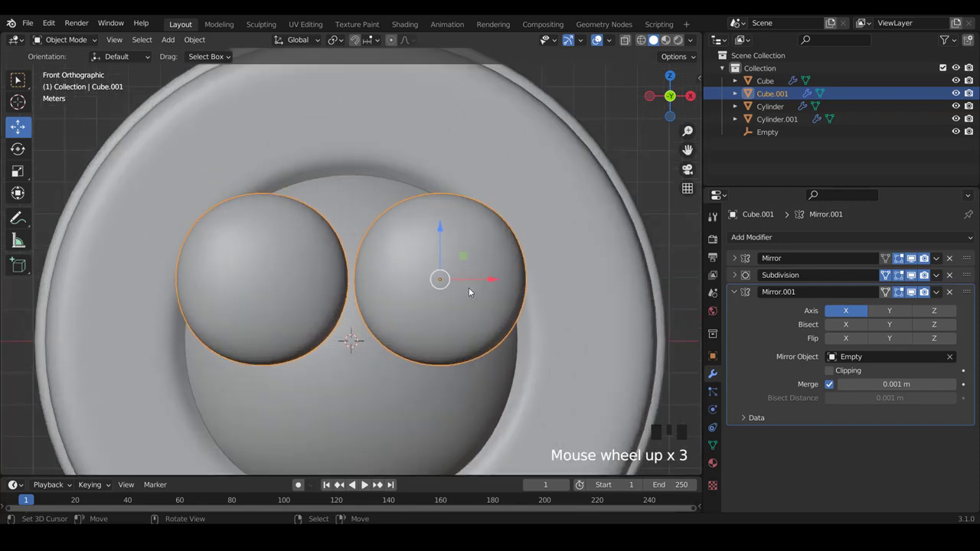
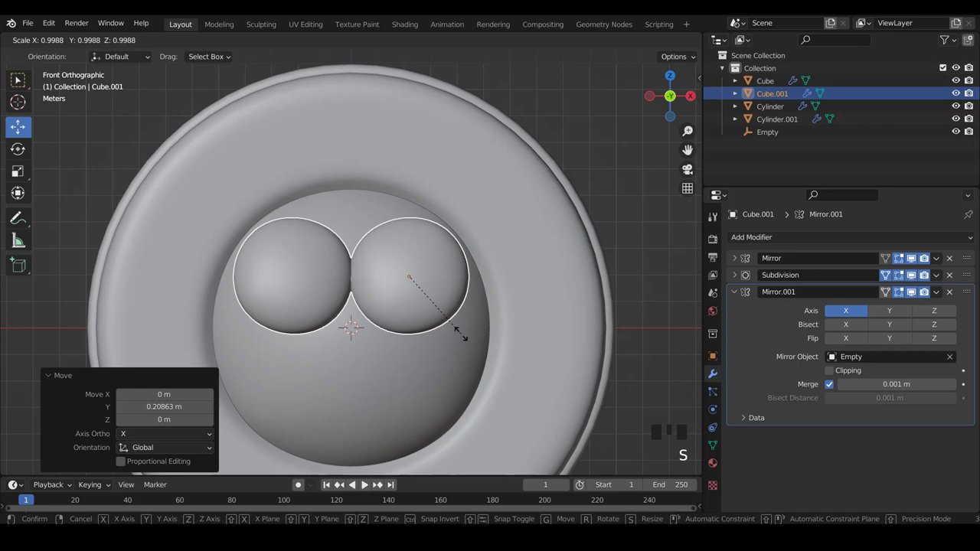
Shift the mirrored eyes about -0.04 m on X and rescale them to 0.988 so they touch
key(KP_3)
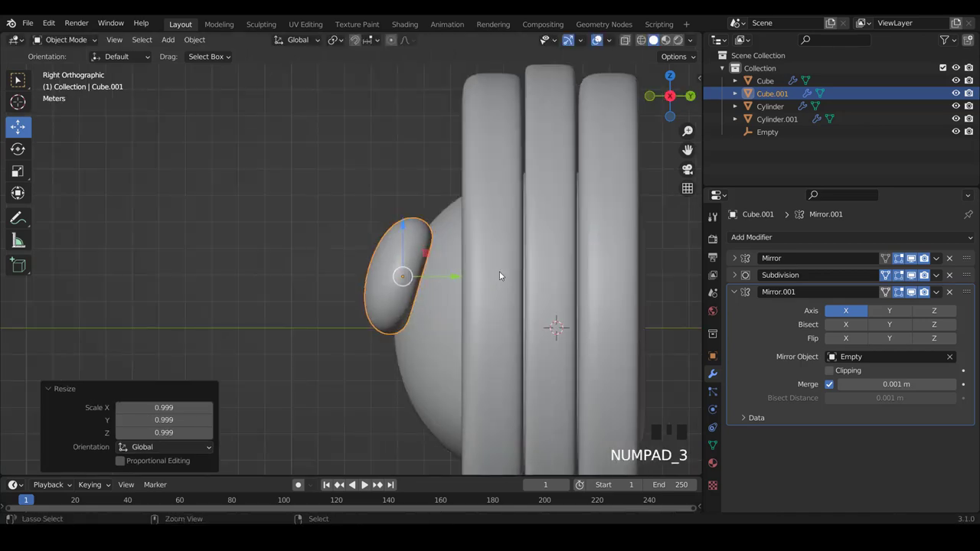
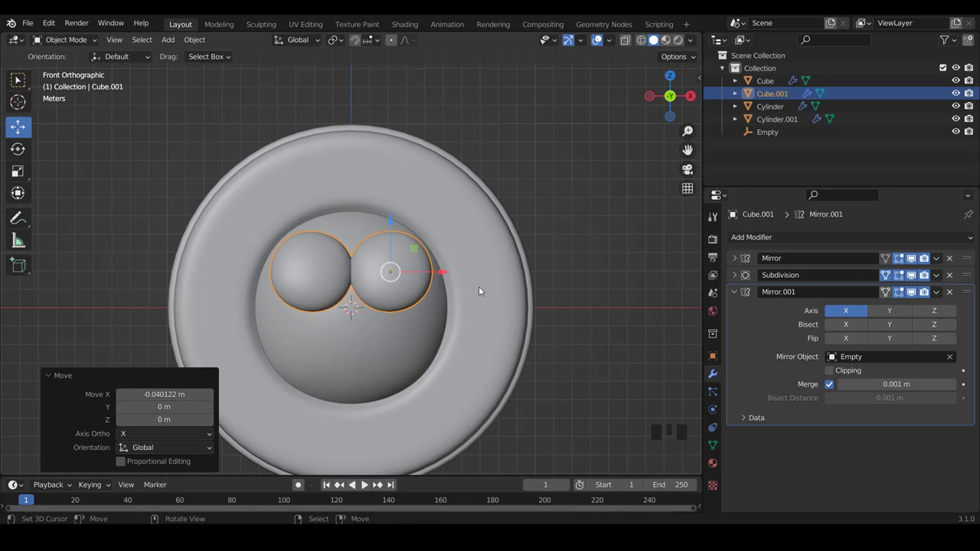
scroll(up, 3)
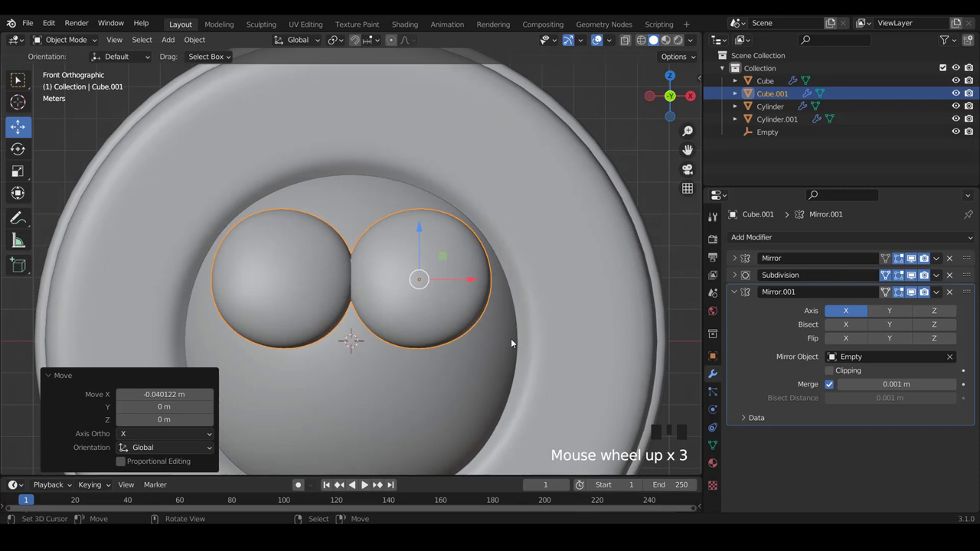
key(s)
scroll(down, 3)
scroll(up, 3)
scroll(up, 3)
key(KP_3)
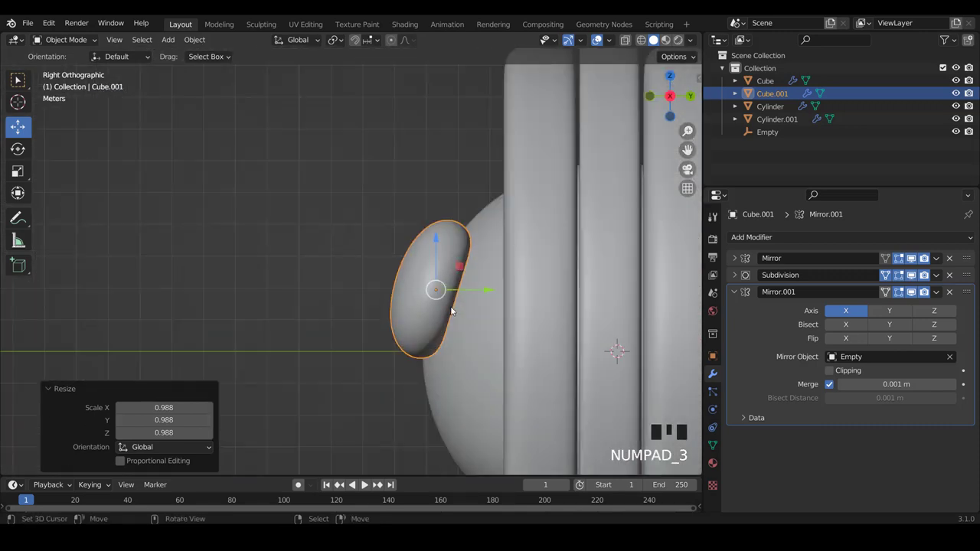
Duplicate the eye sphere as Cube.002 pupils scaled to about 1.055 inside the eyes
key(shift+d)
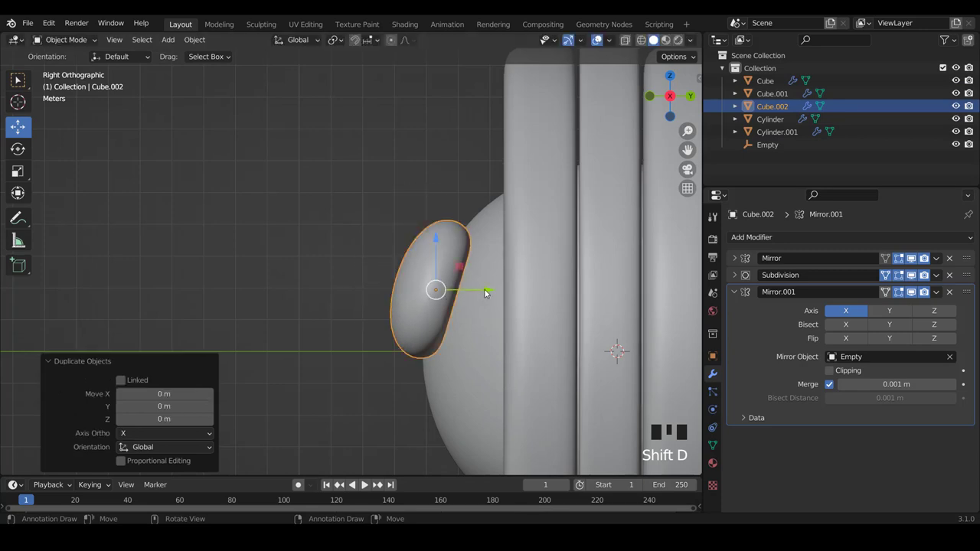
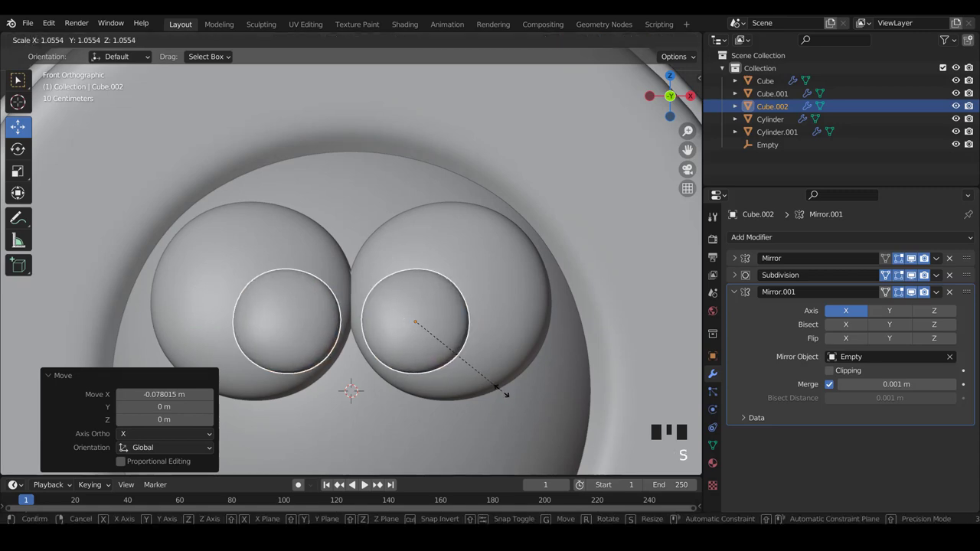
scroll(down, 3)
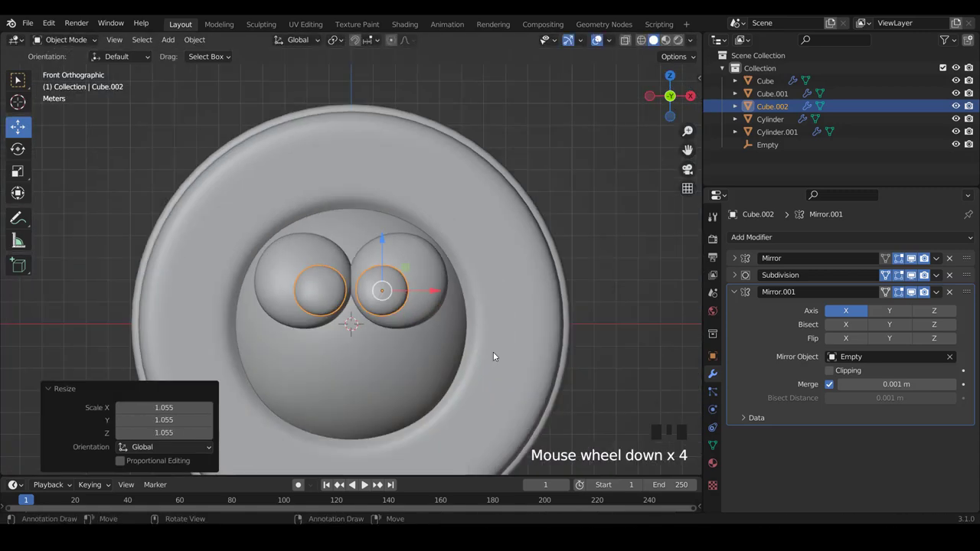
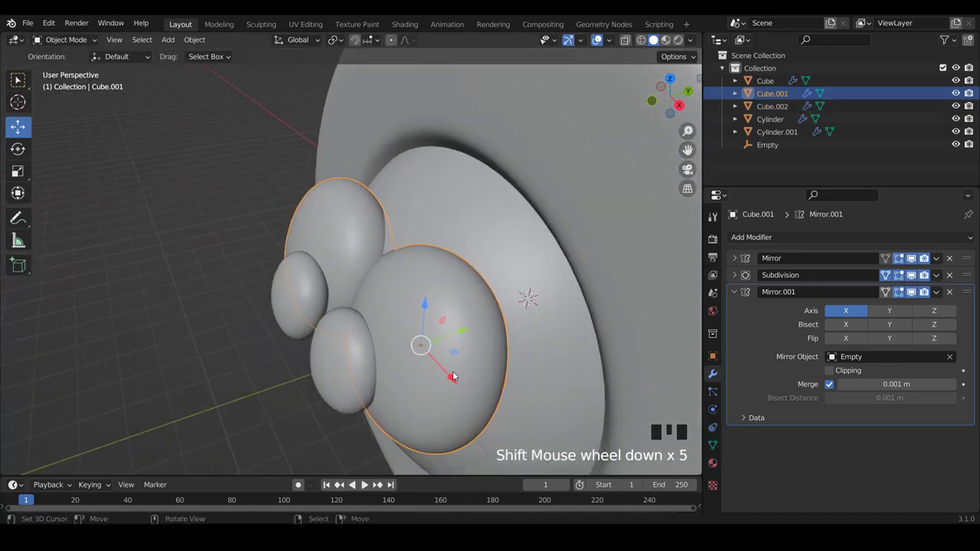
Move the eye spheres forward on Y and rotate them about -9.7° around Z
key(r)
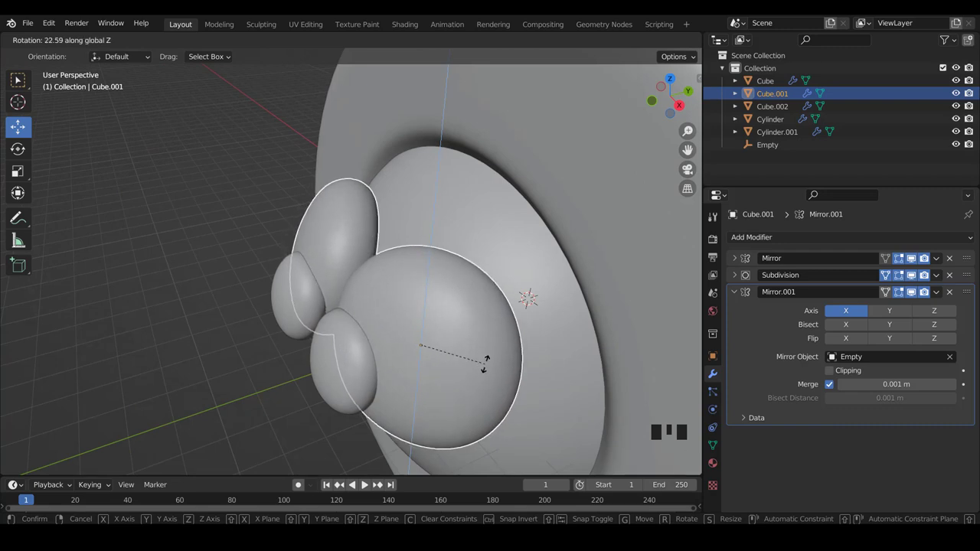
key(KP_3)
drag(457, 338, 444, 327)
key(KP_1)
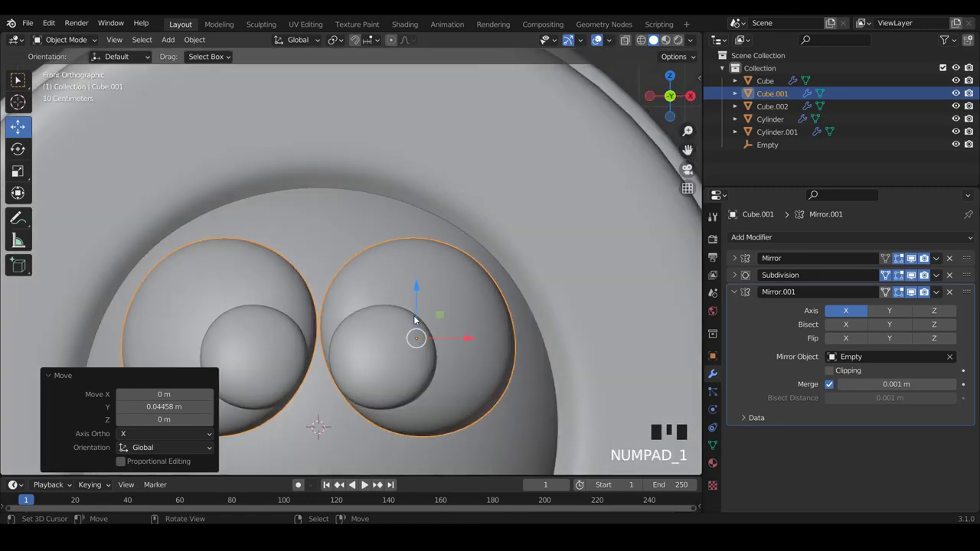
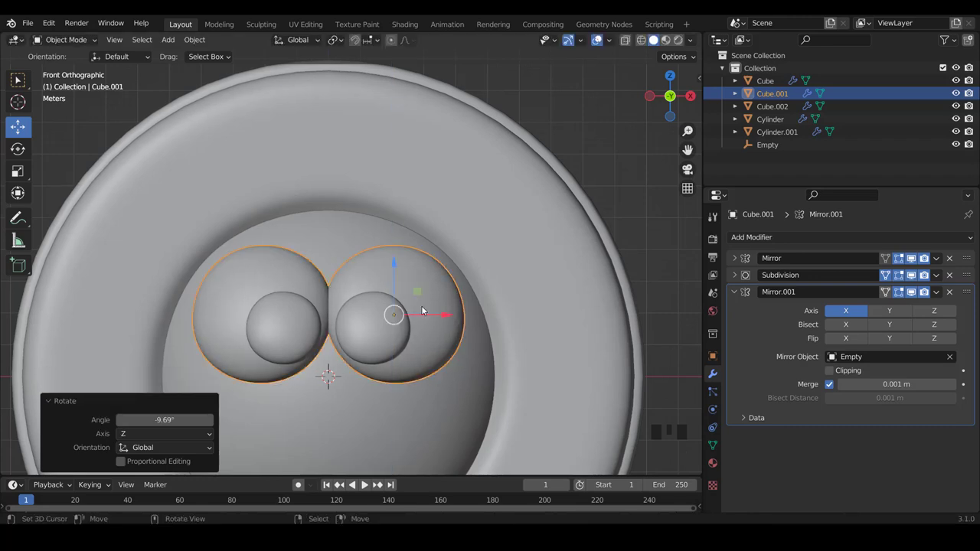
drag(355, 309, 387, 247)
key(KP_1)
Scale the pupil spheres Cube.002 down to about 0.84 and select the face sphere
right_click(379, 346)
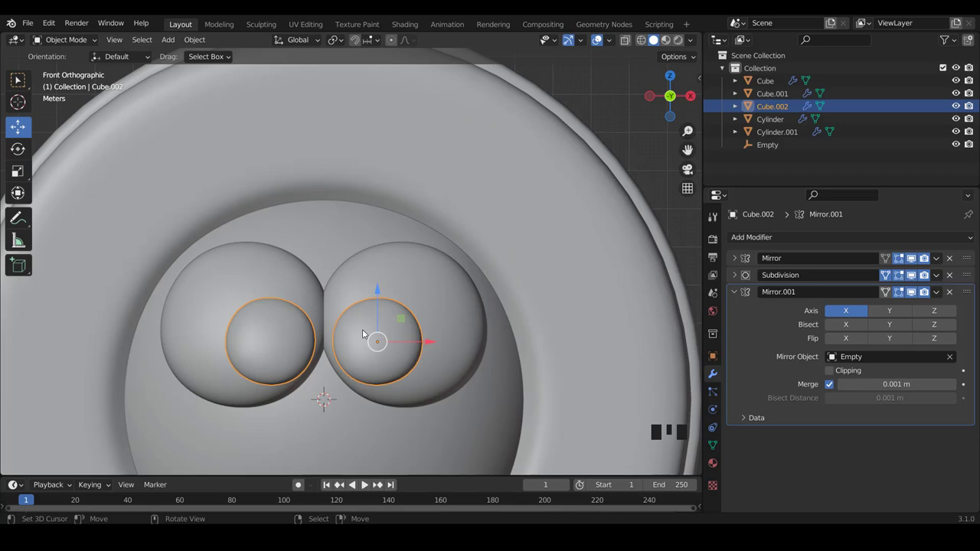
scroll(up, 3)
key(s)
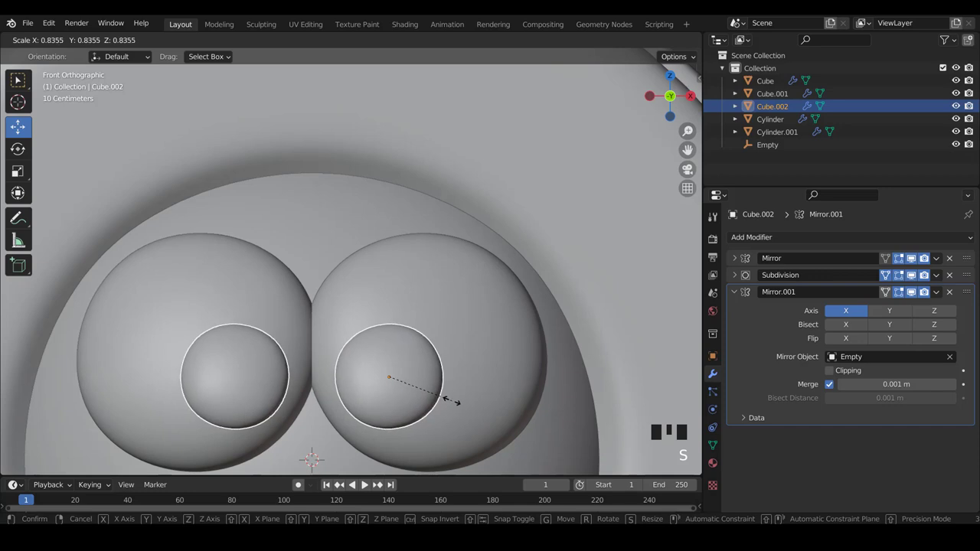
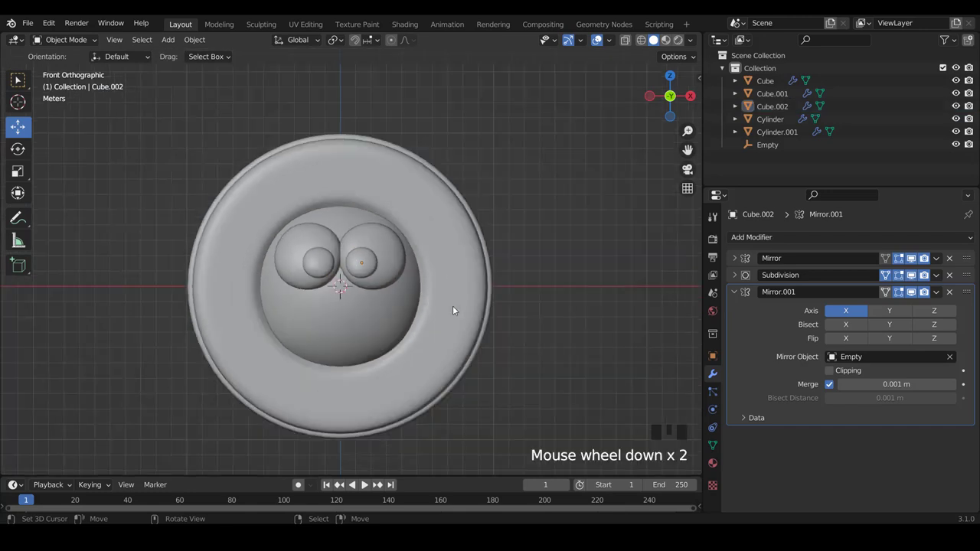
scroll(up, 3)
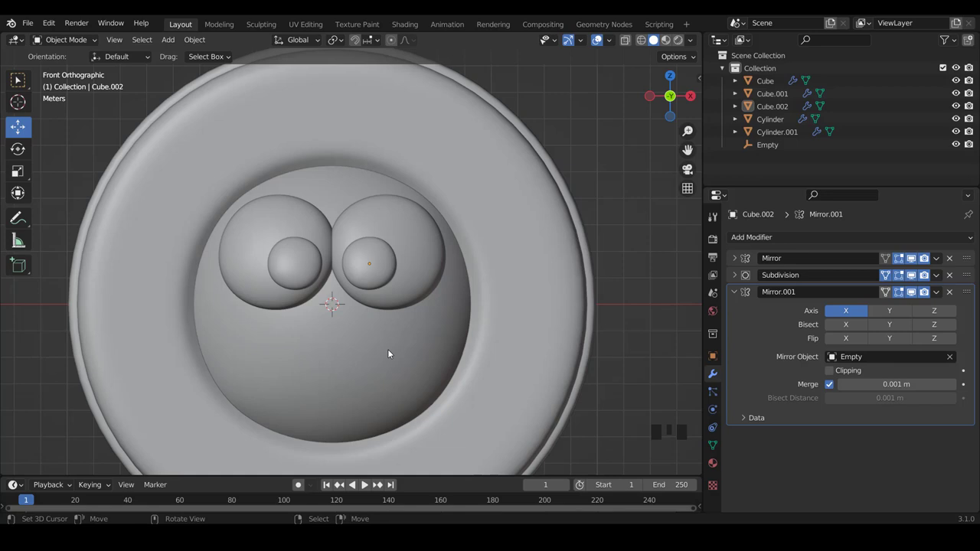
scroll(down, 3)
scroll(up, 3)
right_click(383, 358)
scroll(down, 3)
scroll(up, 3)
In face select mode, extrude the mouth faces inward along normals about -1.344 m
key(Tab)
scroll(down, 3)
key(ctrl+Tab)
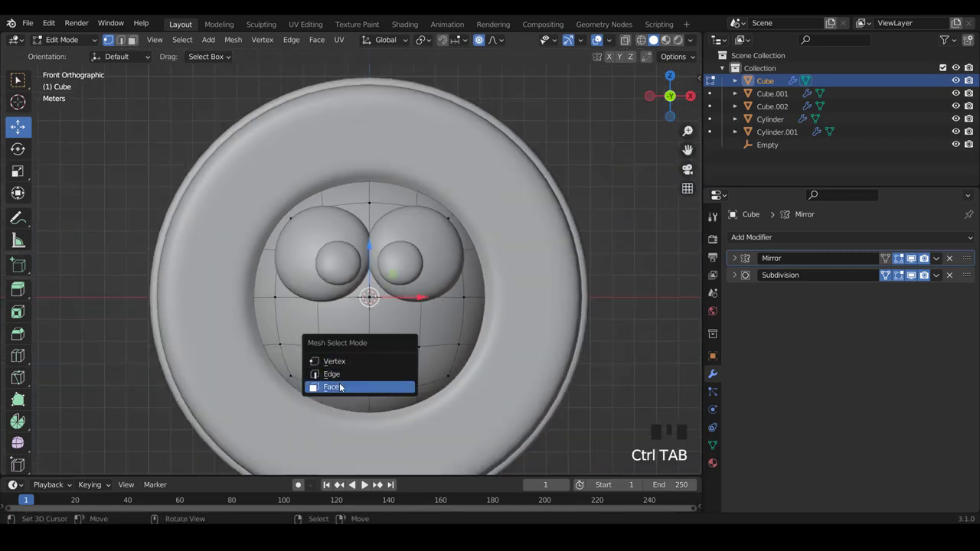
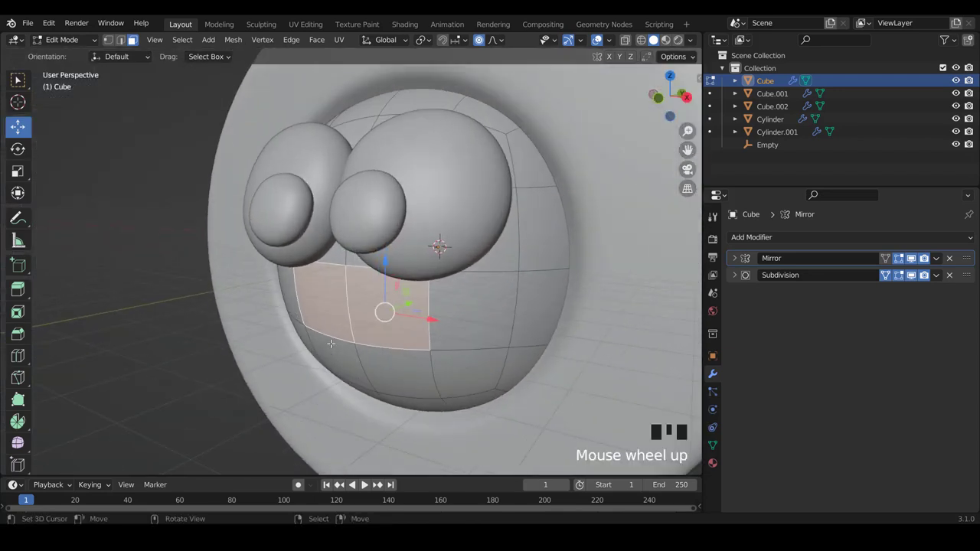
key(e)
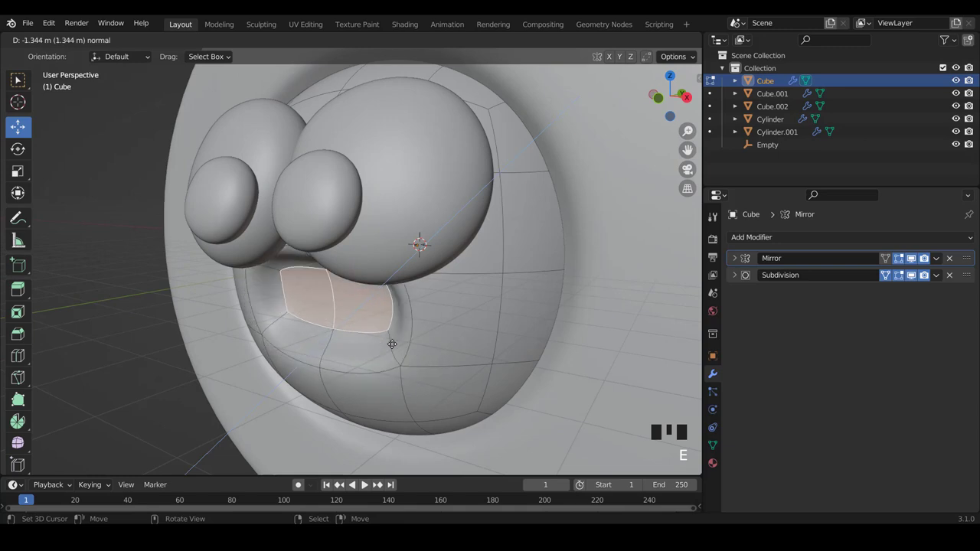
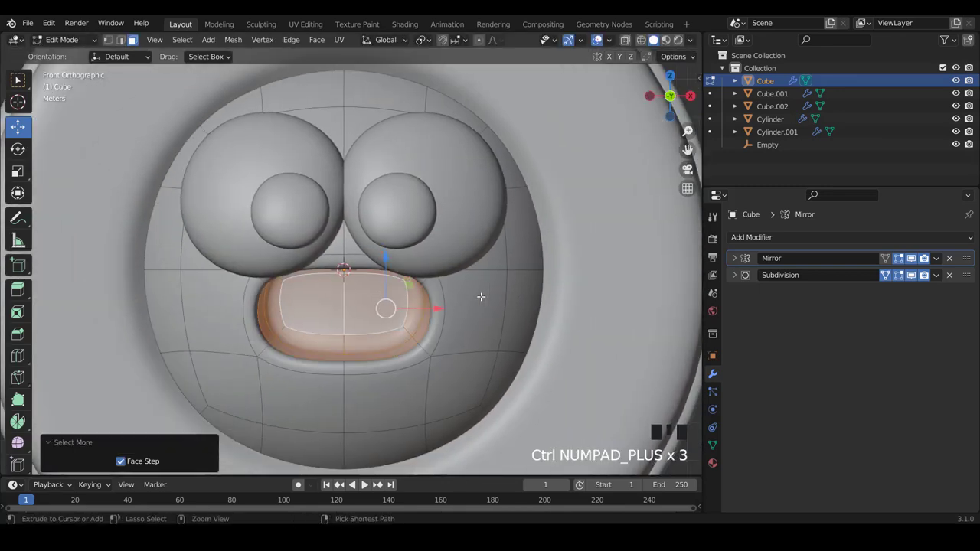
Grow the mouth selection, scale it to about 0.169 on Z into a slit, and switch to vertex select
key(ctrl+KP_Add)
key(s)
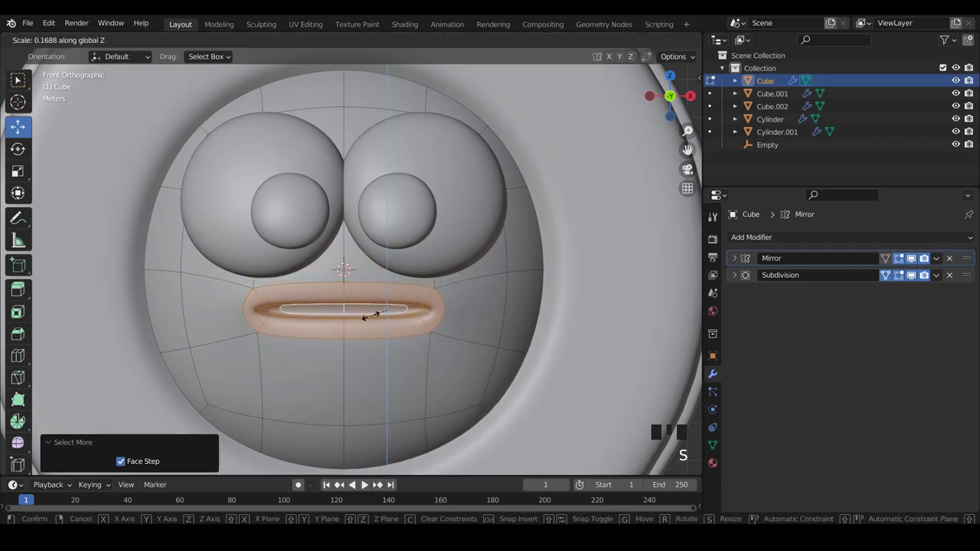
scroll(up, 3)
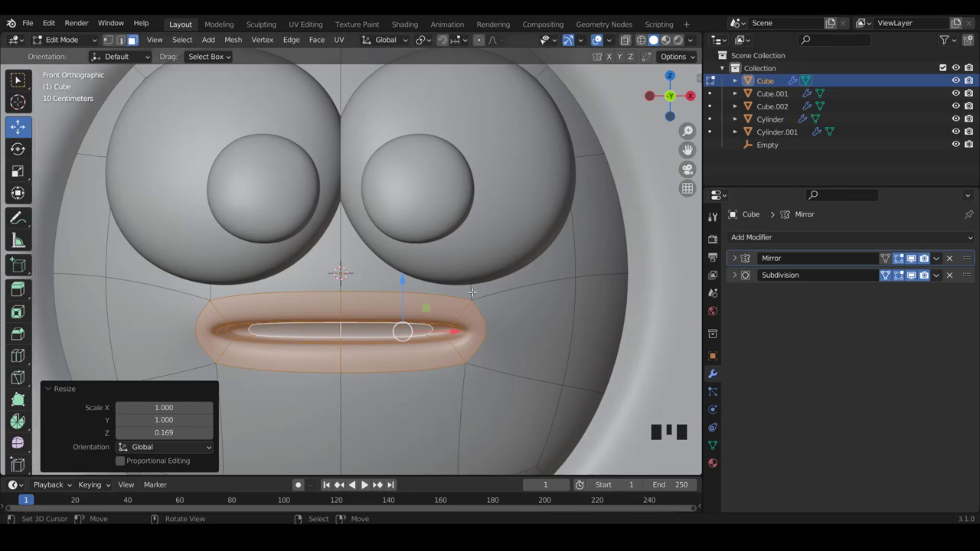
scroll(down, 3)
scroll(up, 3)
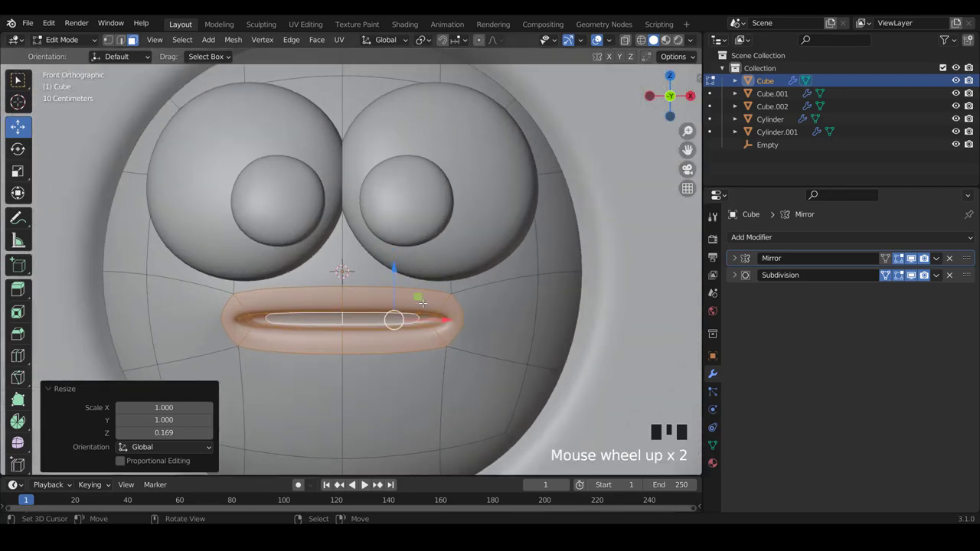
key(ctrl+Tab)
scroll(up, 3)
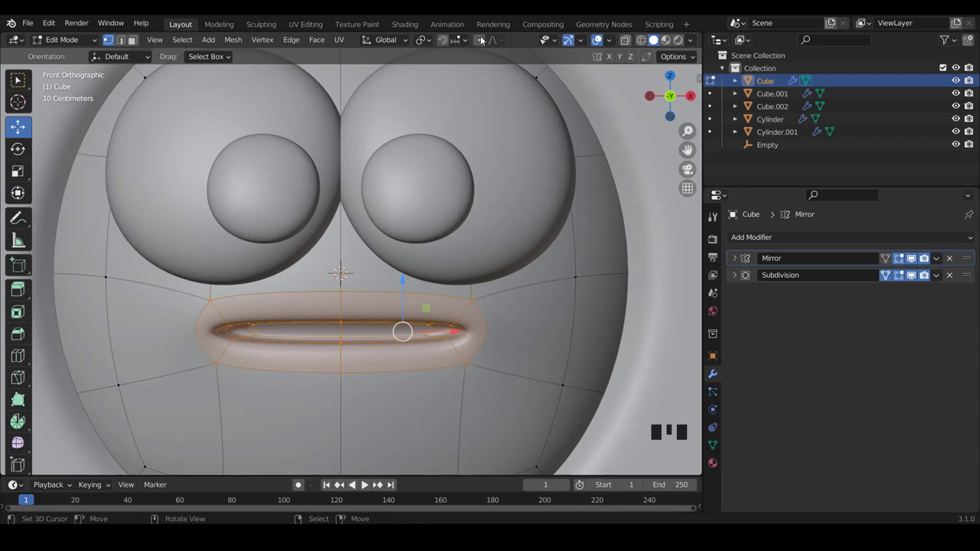
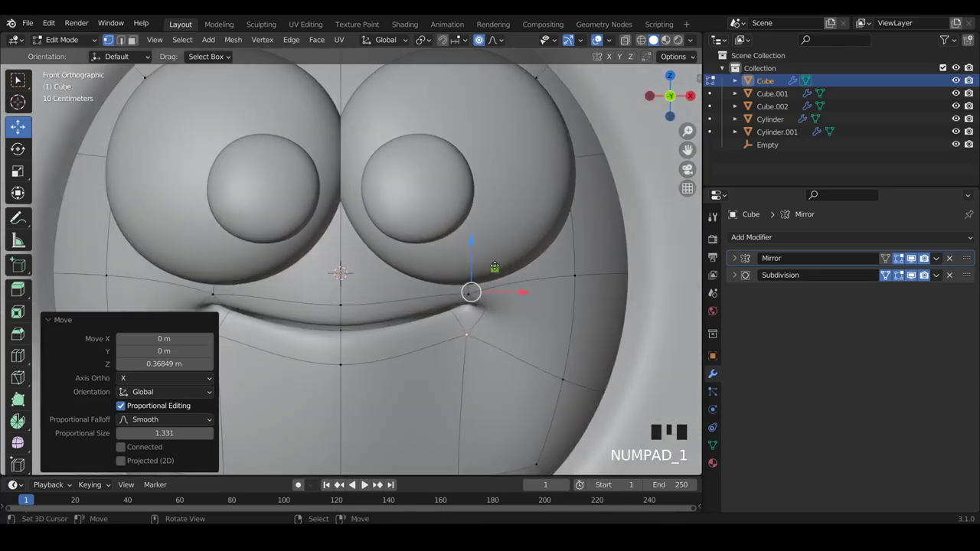
Lift the mouth corner vertices with proportional editing into a smile and return to Object Mode
scroll(down, 3)
scroll(up, 3)
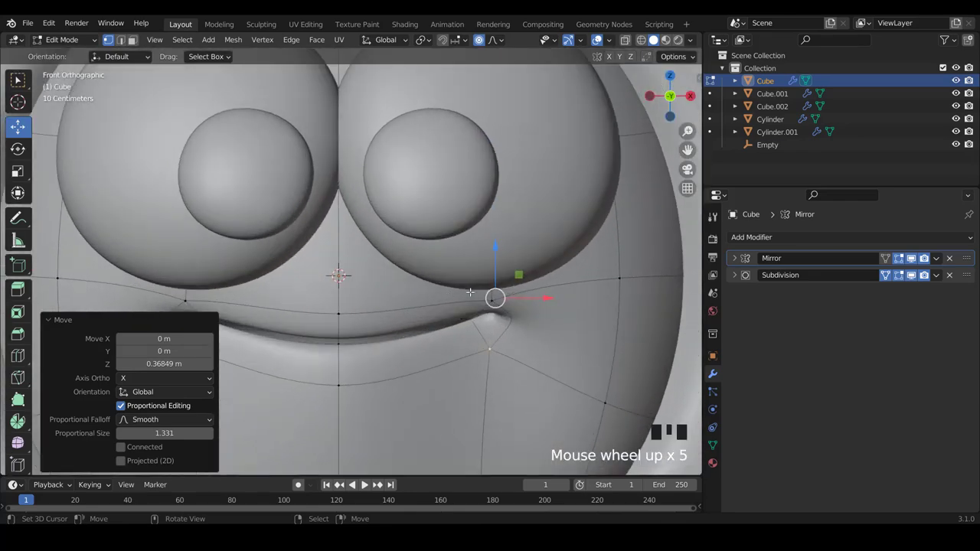
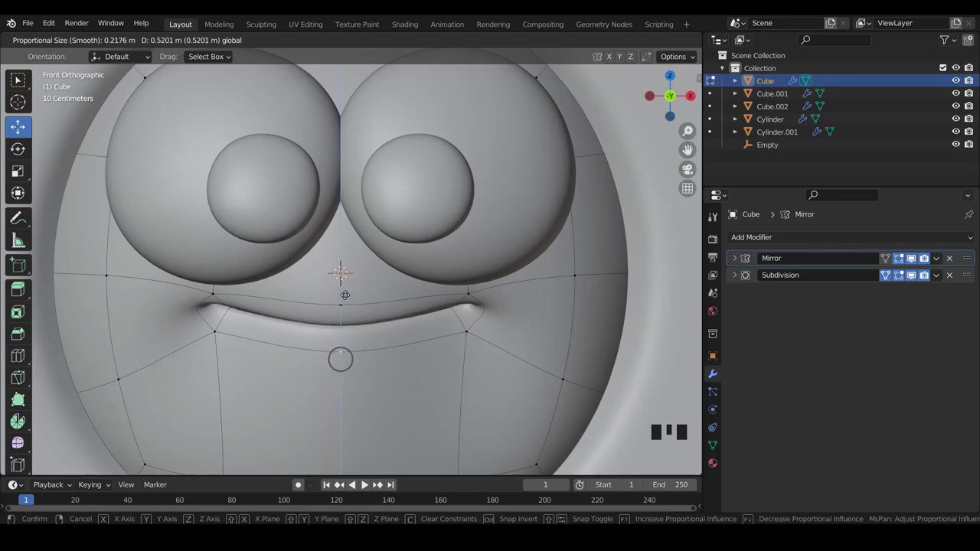
scroll(down, 3)
key(Tab)
scroll(down, 3)
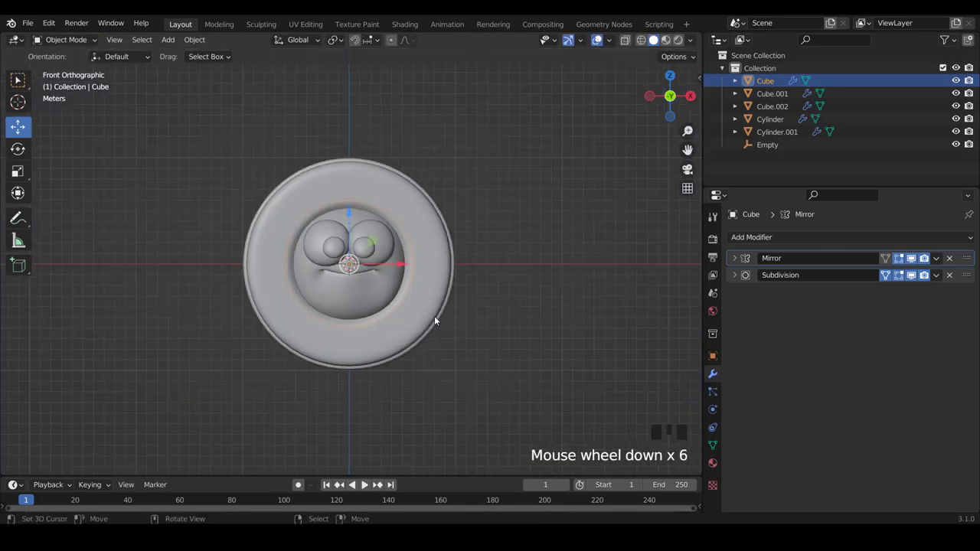
Scale the eye spheres Cube.001 up to span almost the full width of the head
scroll(up, 3)
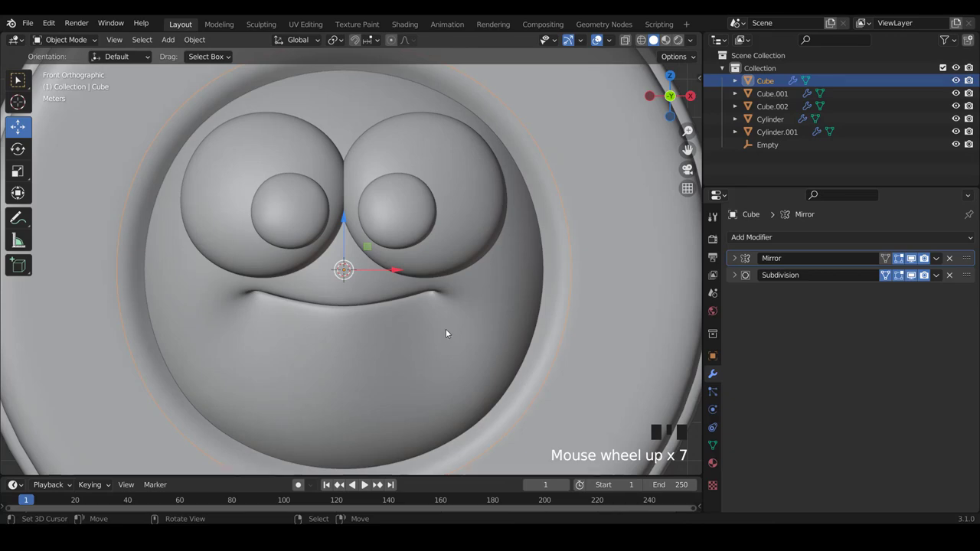
scroll(down, 3)
scroll(up, 3)
right_click(455, 293)
scroll(down, 3)
scroll(up, 3)
key(Tab)
scroll(down, 3)
key(a)
scroll(down, 3)
drag(509, 326, 490, 287)
key(KP_1)
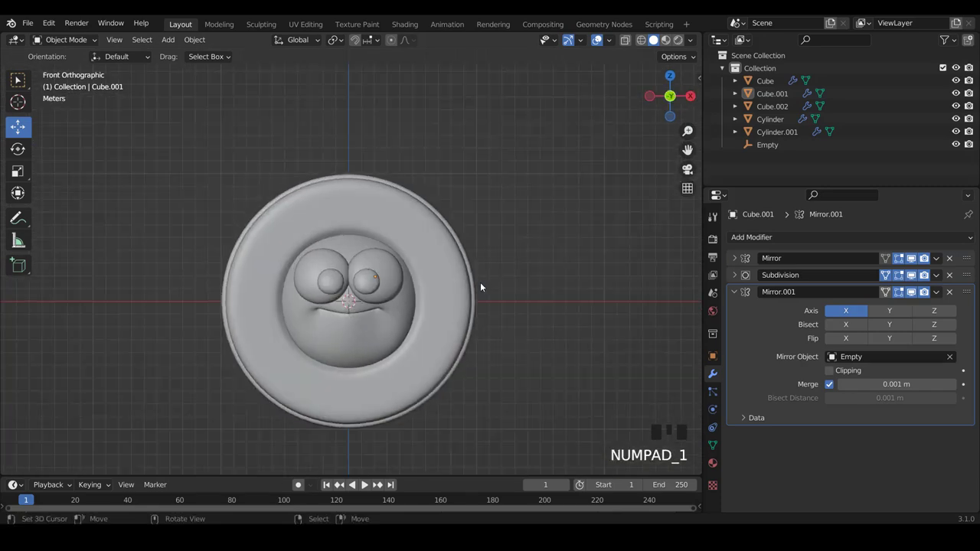
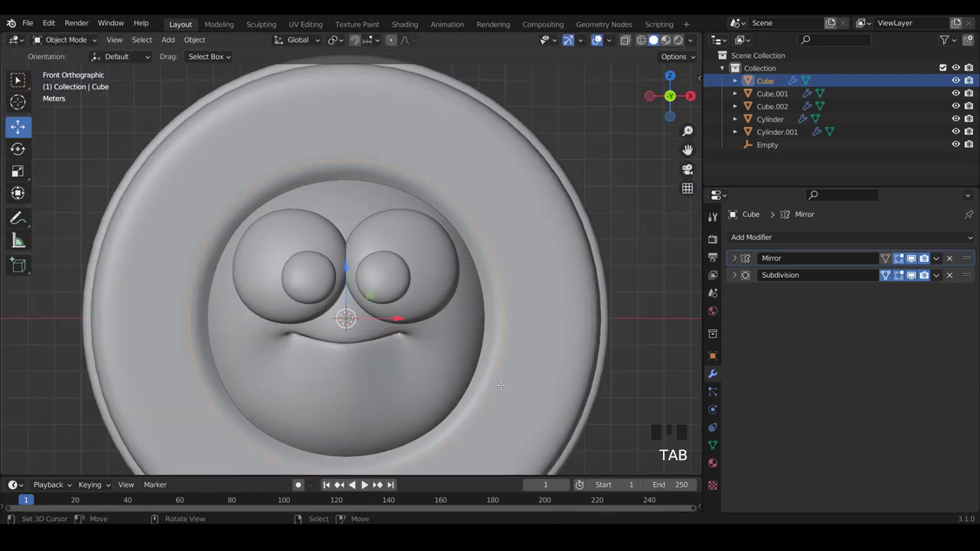
Undo the last changes and reshape the lower face vertices of the head in Edit Mode
key(a)
scroll(up, 3)
key(ctrl+z)
key(ctrl+z)
key(ctrl+z)
key(Tab)
scroll(down, 3)
scroll(up, 3)
scroll(down, 3)
scroll(down, 3)
scroll(up, 3)
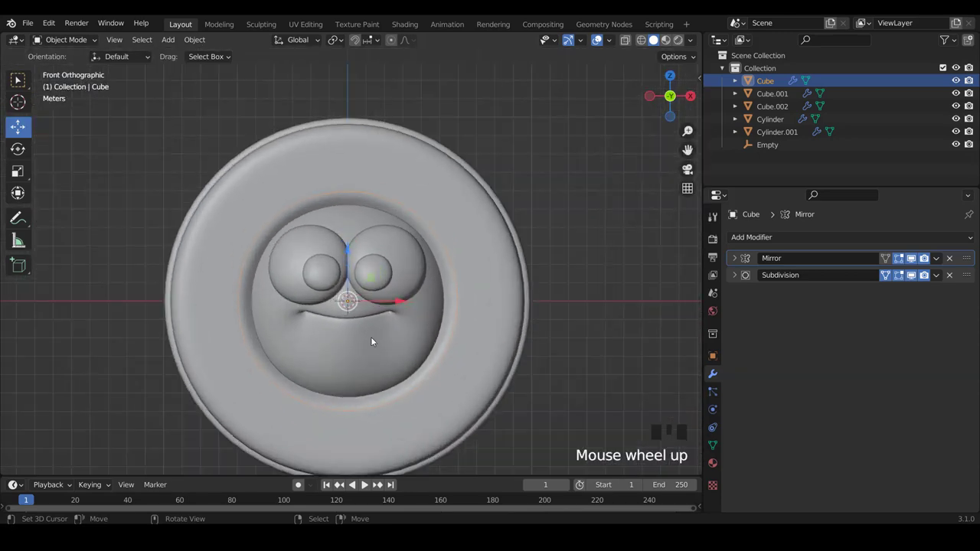
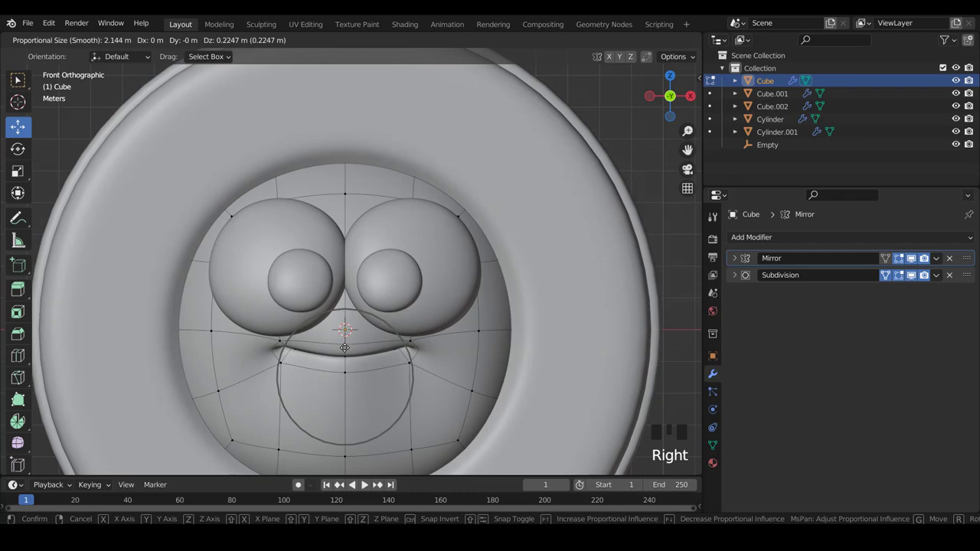
key(Tab)
Select the ring Cylinder, orbit to its side and shrink its inner edge loop
scroll(down, 3)
scroll(up, 3)
scroll(down, 3)
scroll(up, 3)
scroll(down, 3)
scroll(up, 3)
scroll(down, 3)
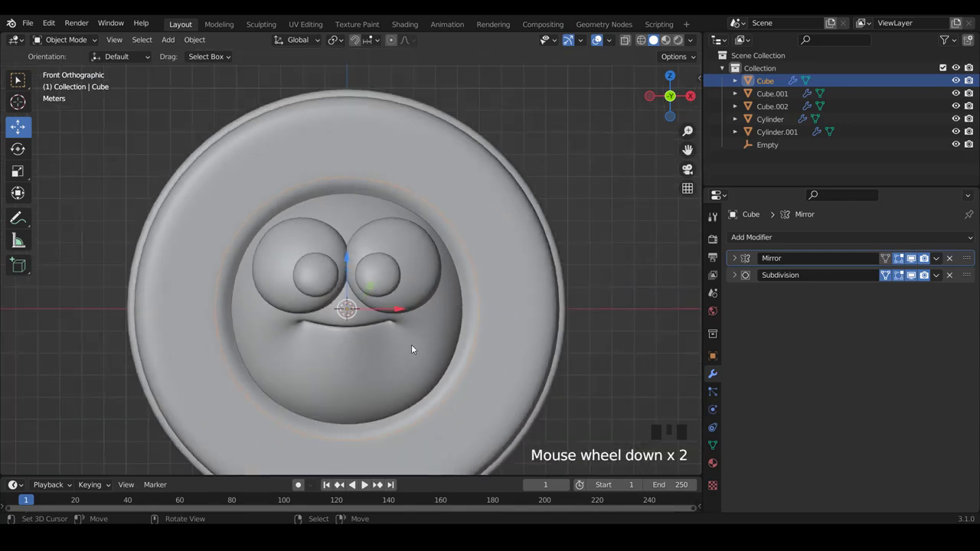
scroll(down, 3)
scroll(down, 3)
scroll(up, 3)
scroll(up, 3)
drag(451, 345, 453, 357)
scroll(up, 3)
right_click(477, 395)
drag(505, 382, 497, 382)
key(Tab)
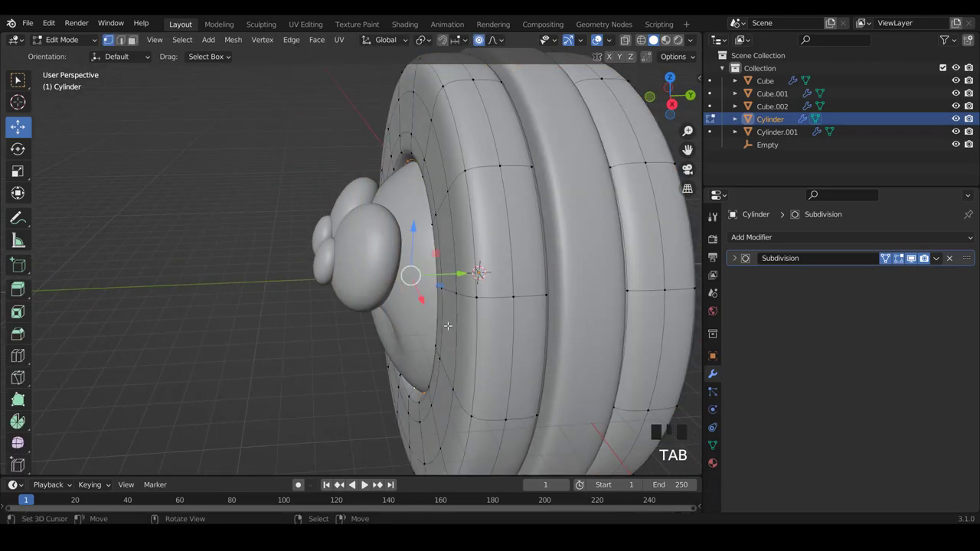
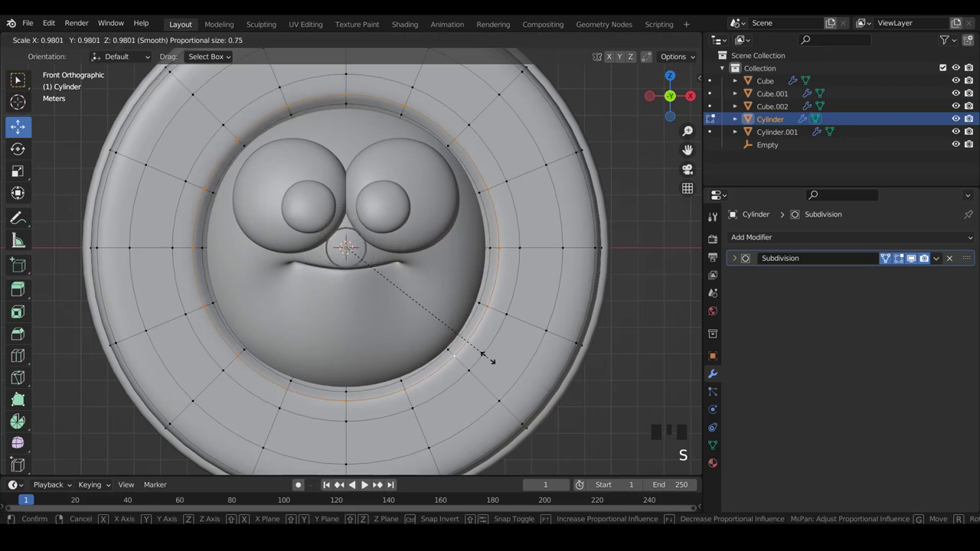
key(Tab)
Return to front orthographic view, zoom in and reopen the ring Cylinder for mesh editing
scroll(down, 3)
scroll(up, 3)
scroll(up, 3)
key(a)
scroll(down, 3)
drag(489, 295, 427, 296)
key(KP_1)
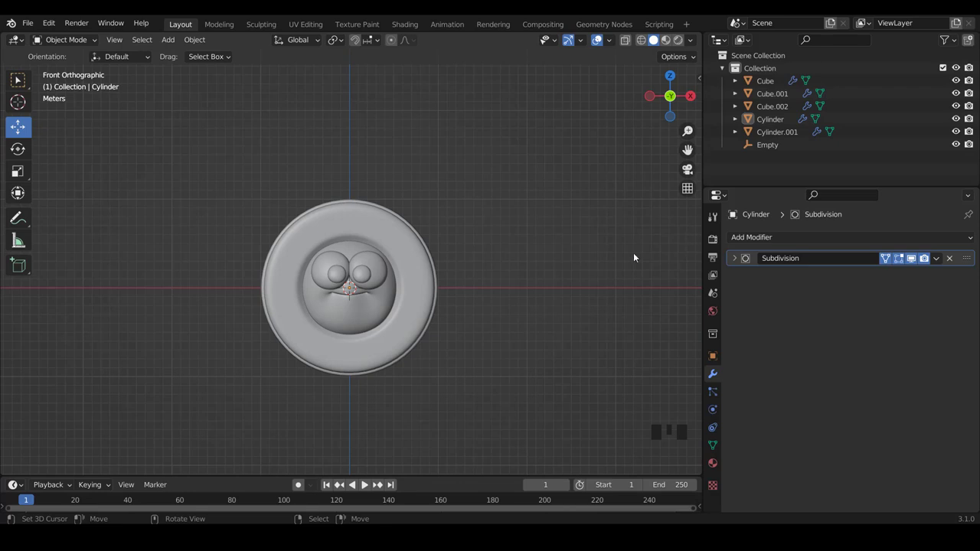
scroll(up, 3)
scroll(down, 3)
scroll(up, 3)
scroll(down, 3)
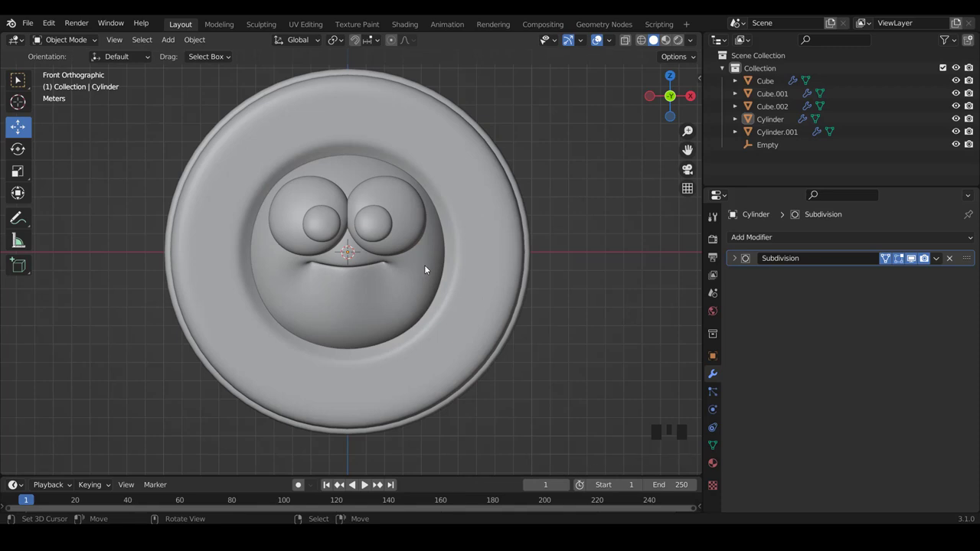
scroll(up, 3)
key(Tab)
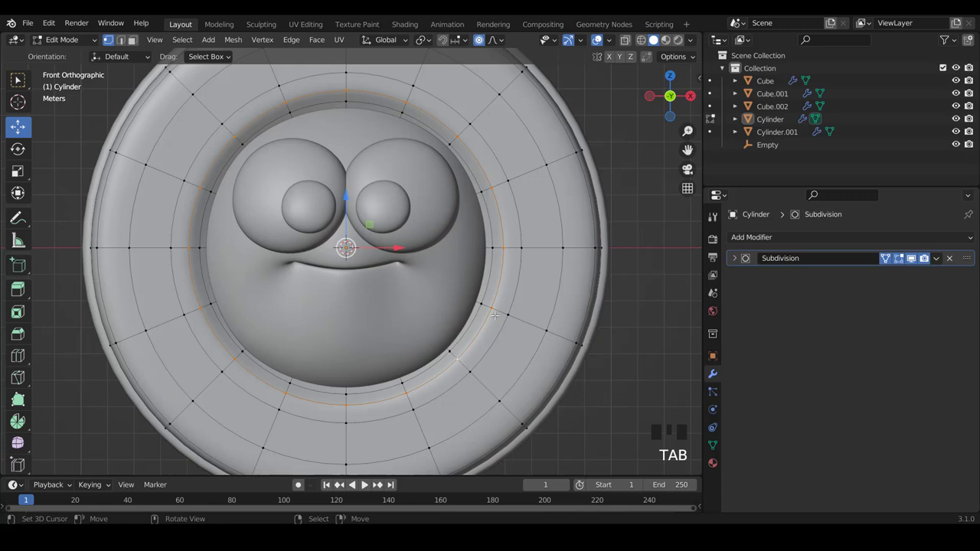
Bring up the delete options for the ring's selected inner edge loop with X
key(x)
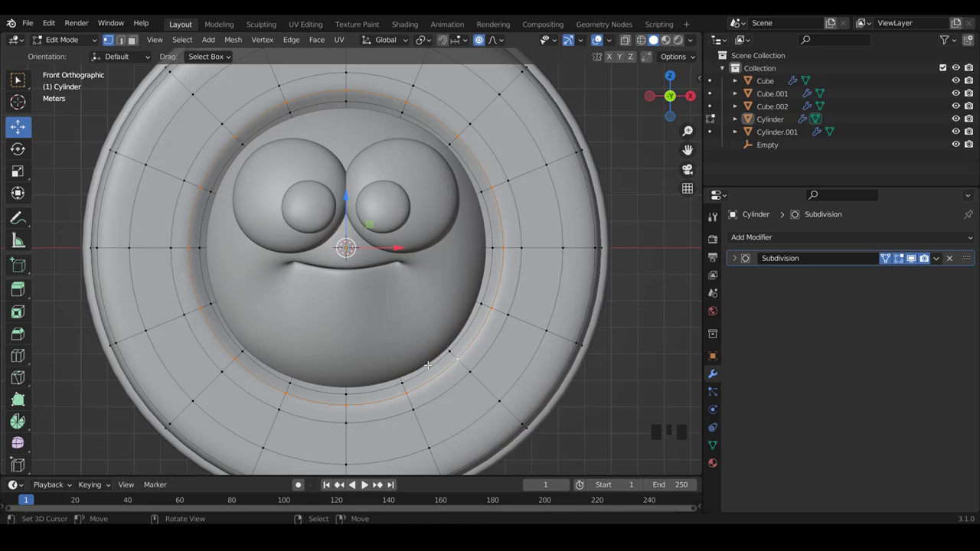
key(x)
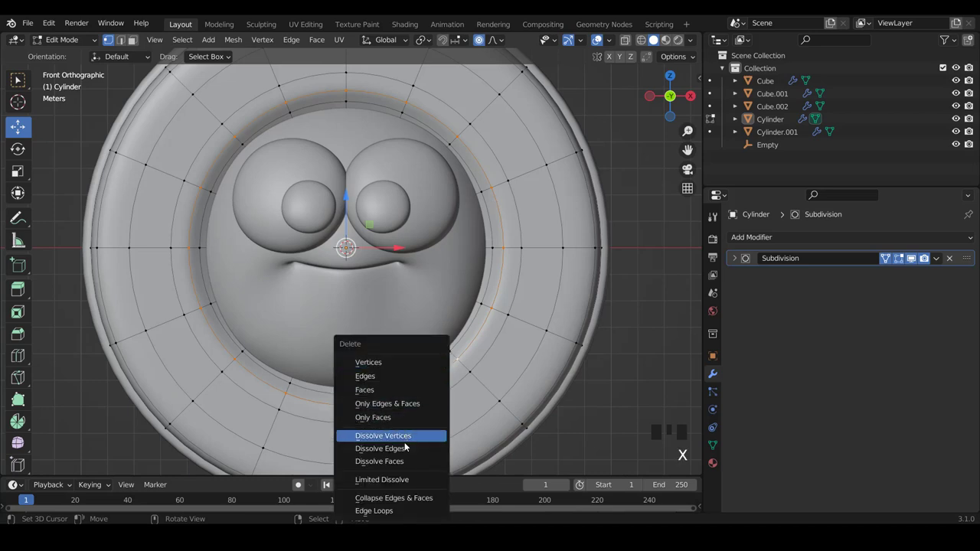
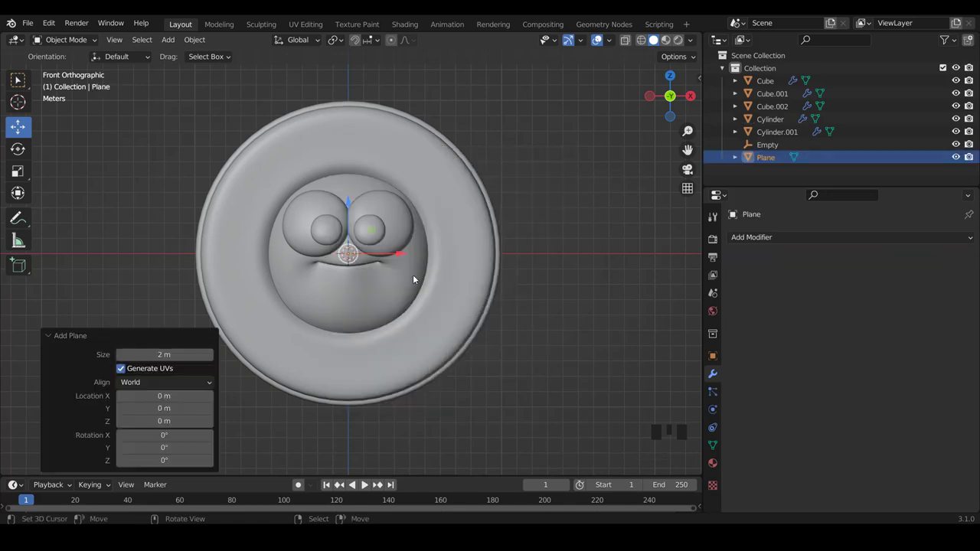
Isolate the new plane in local view and rotate it 90° upright to face front
key(KP_Divide)
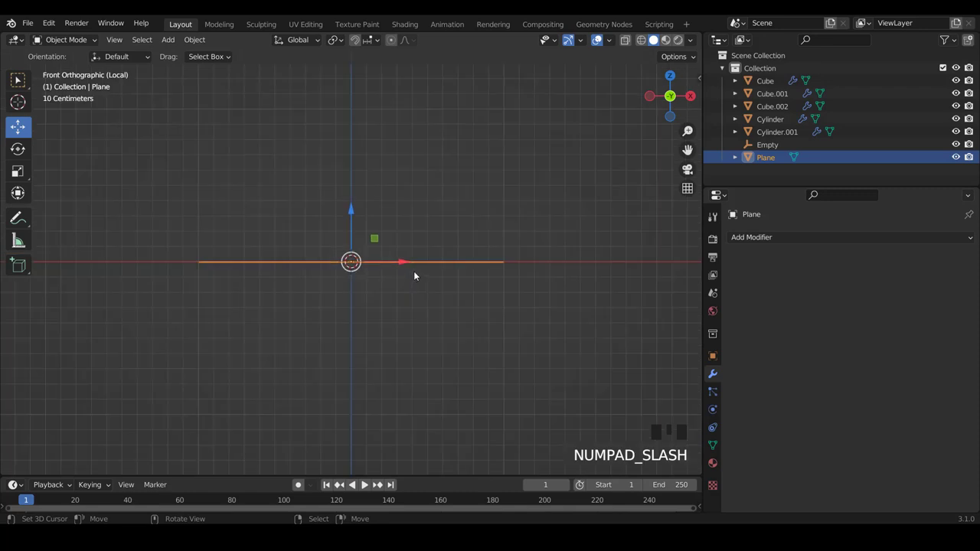
key(Tab)
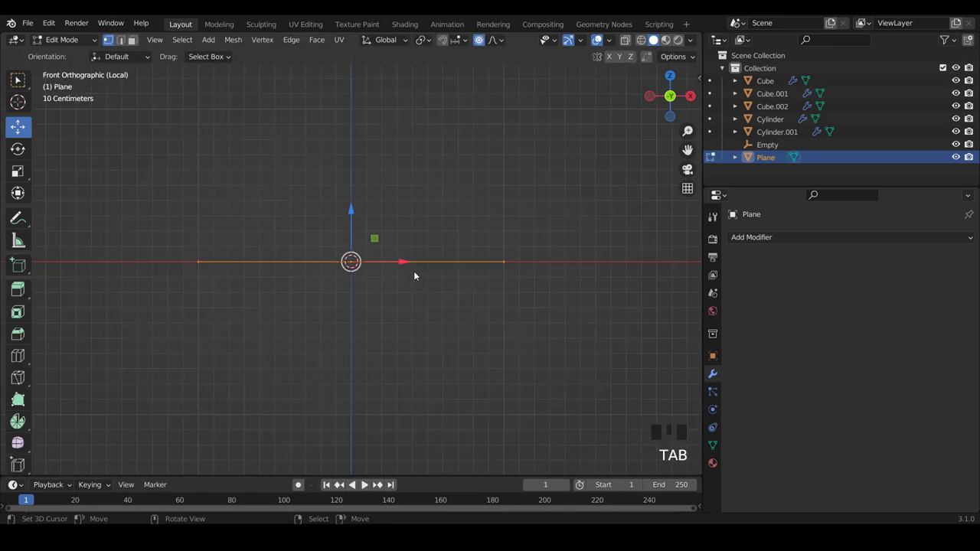
key(r)
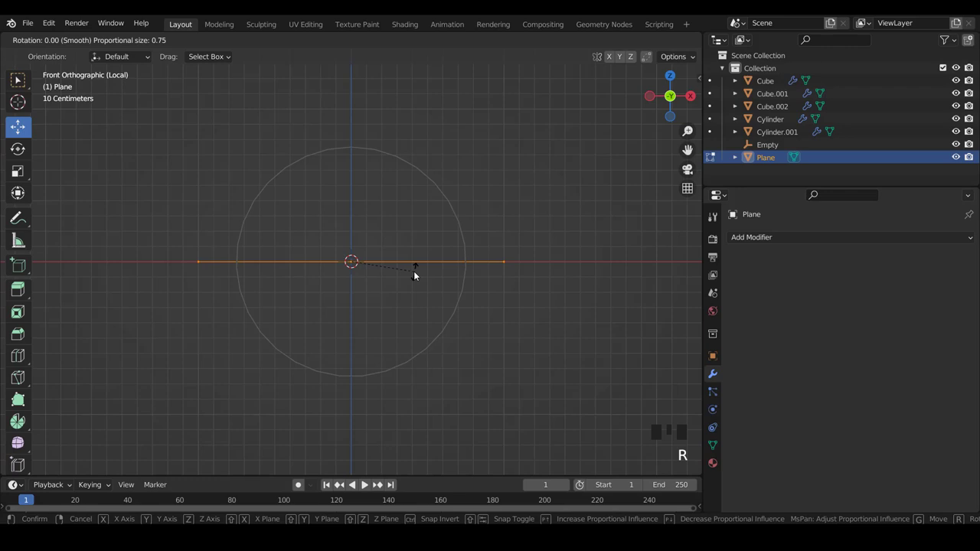
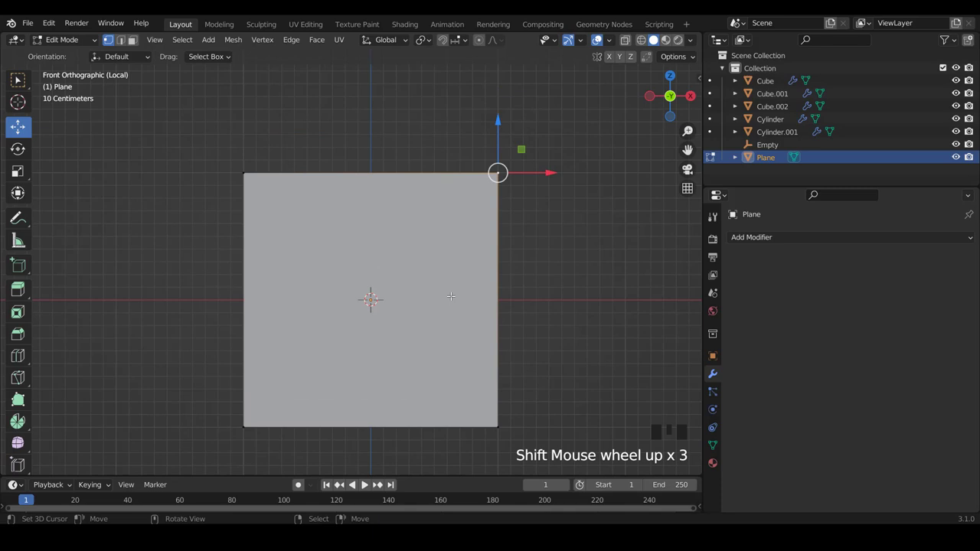
Knife-cut the plane's corners and slice it horizontally and vertically into quarters
key(k)
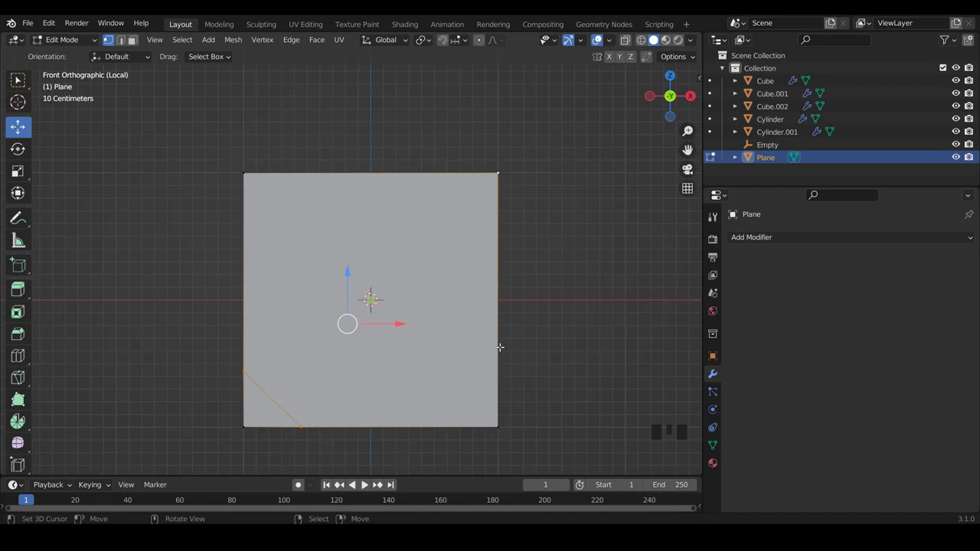
key(k)
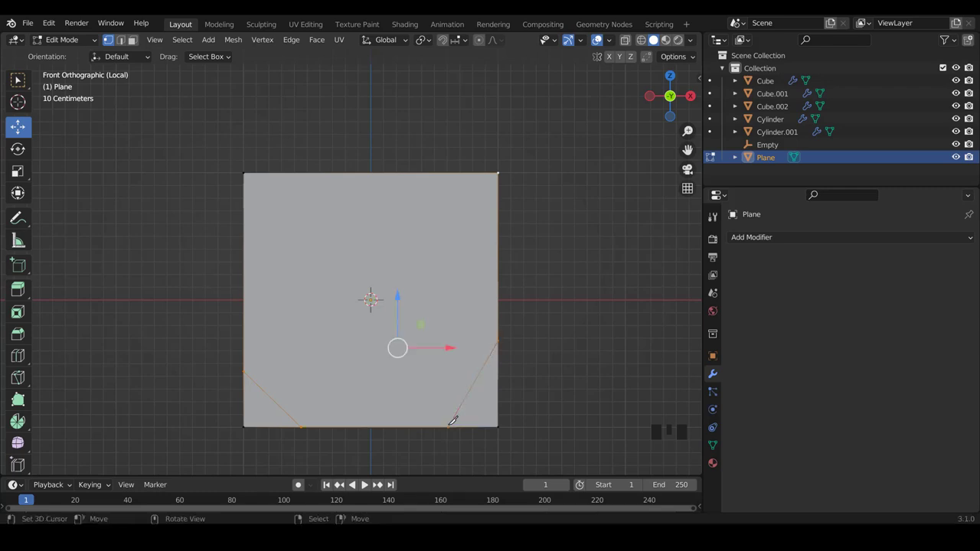
scroll(up, 3)
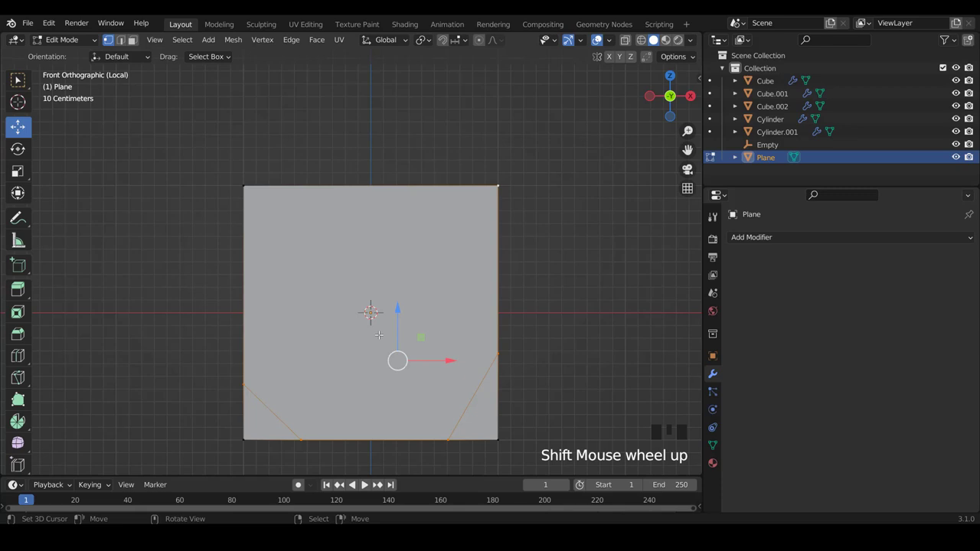
key(k)
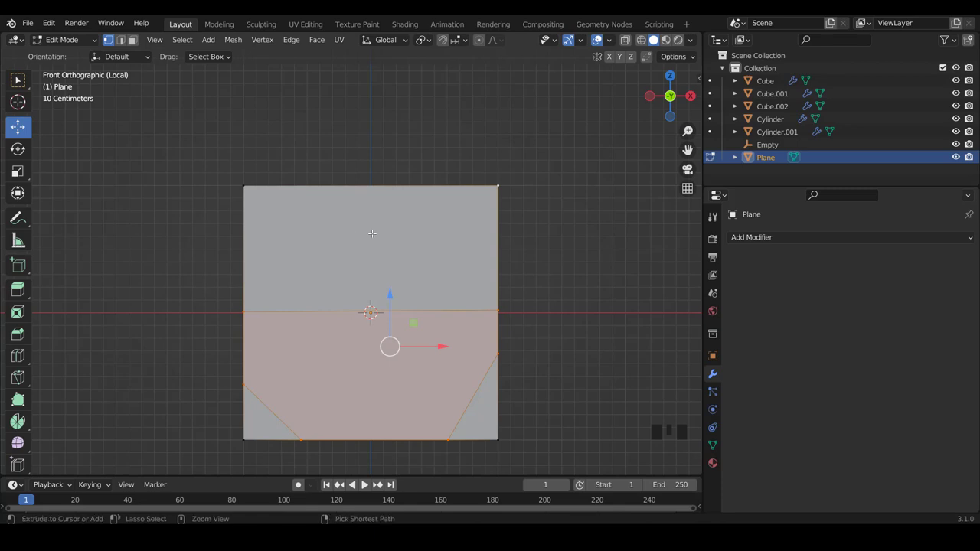
key(ctrl+r)
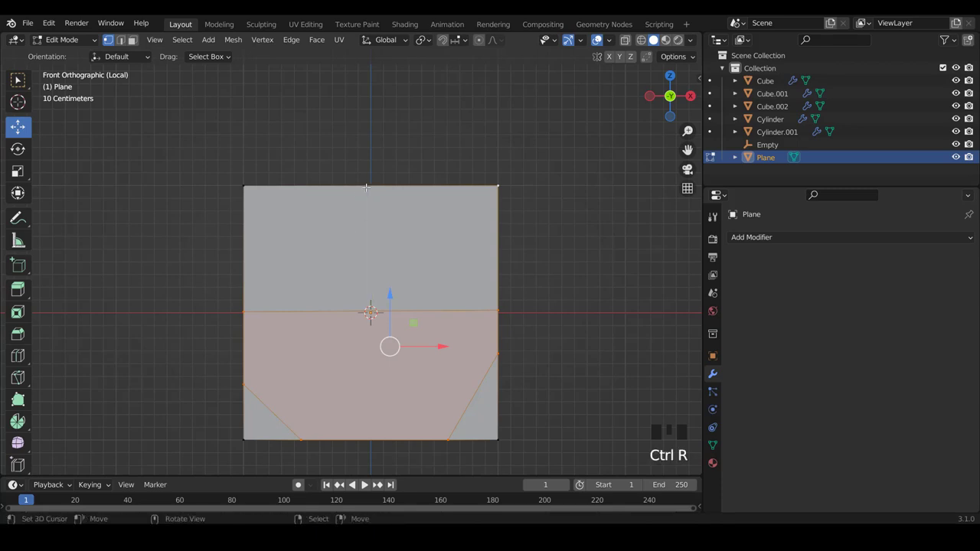
key(k)
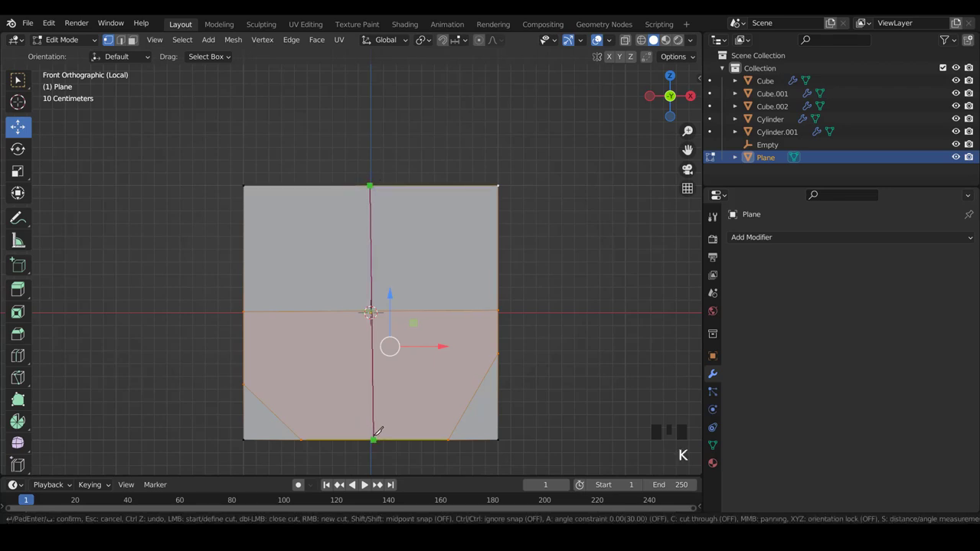
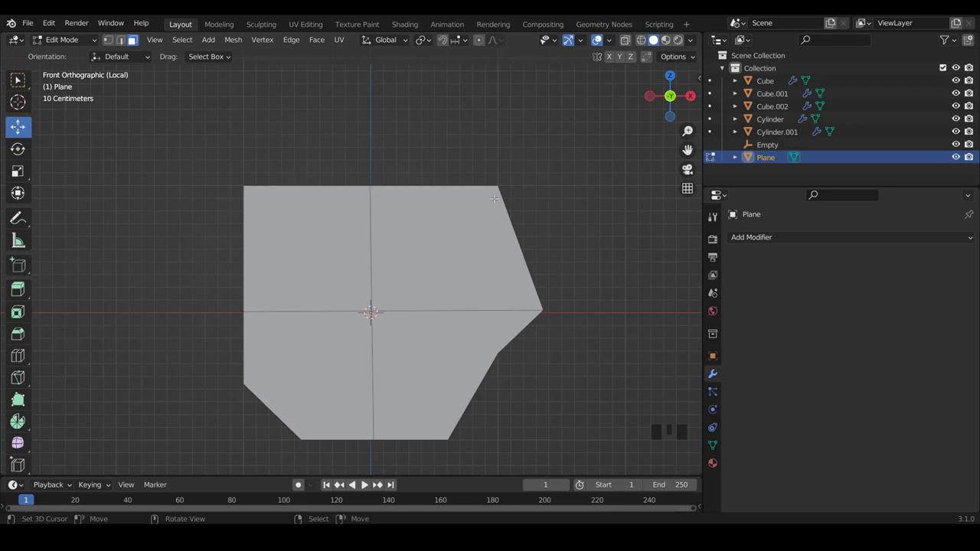
Deselect the vertices and begin an edge loop across the seven-sided polygon
key(ctrl+Tab)
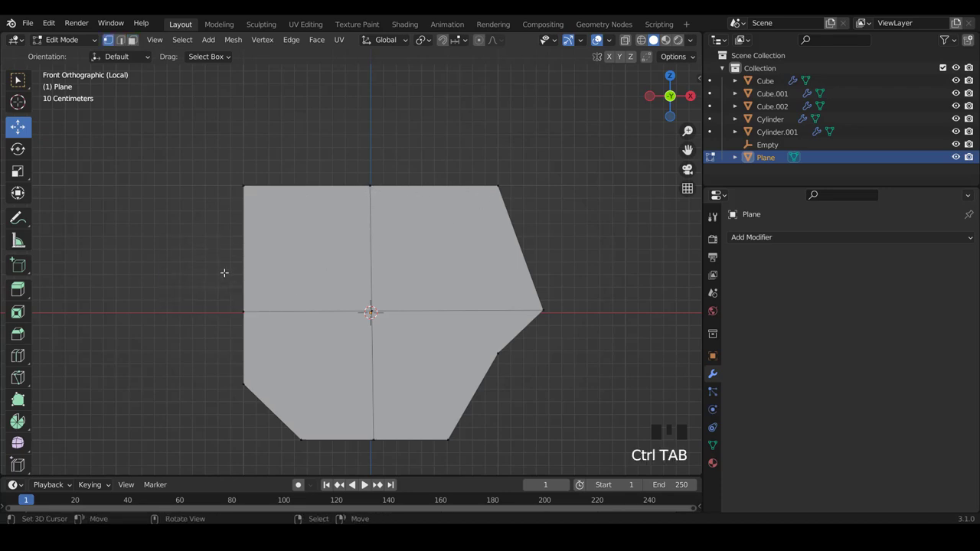
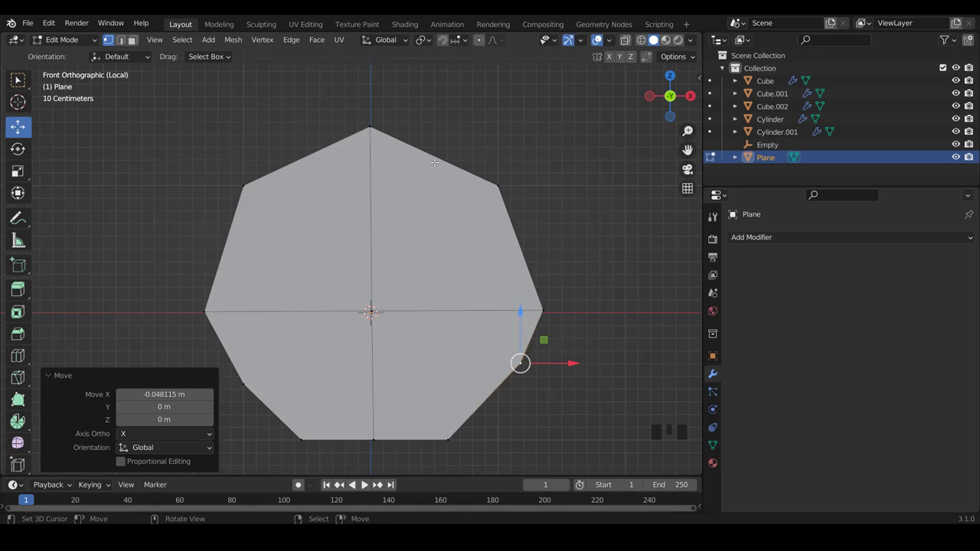
key(ctrl+r)
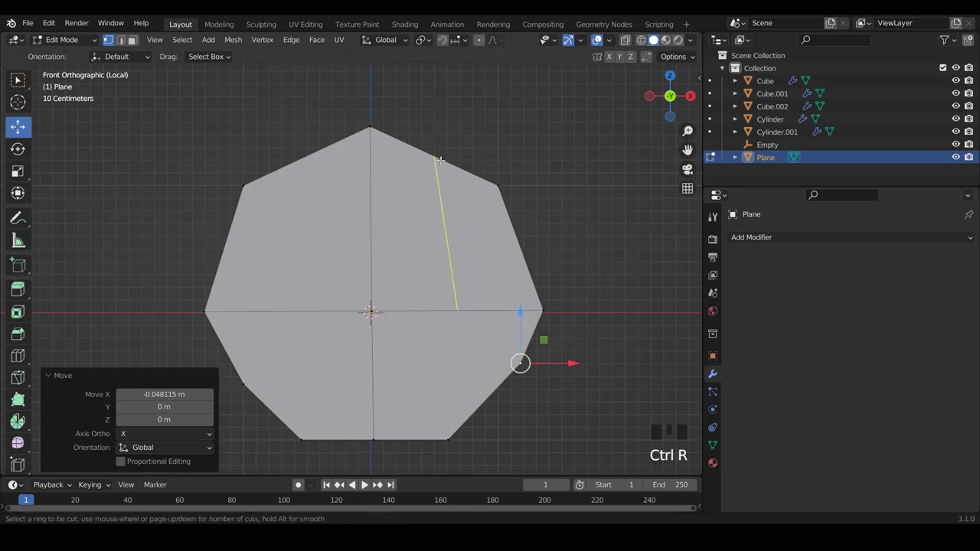
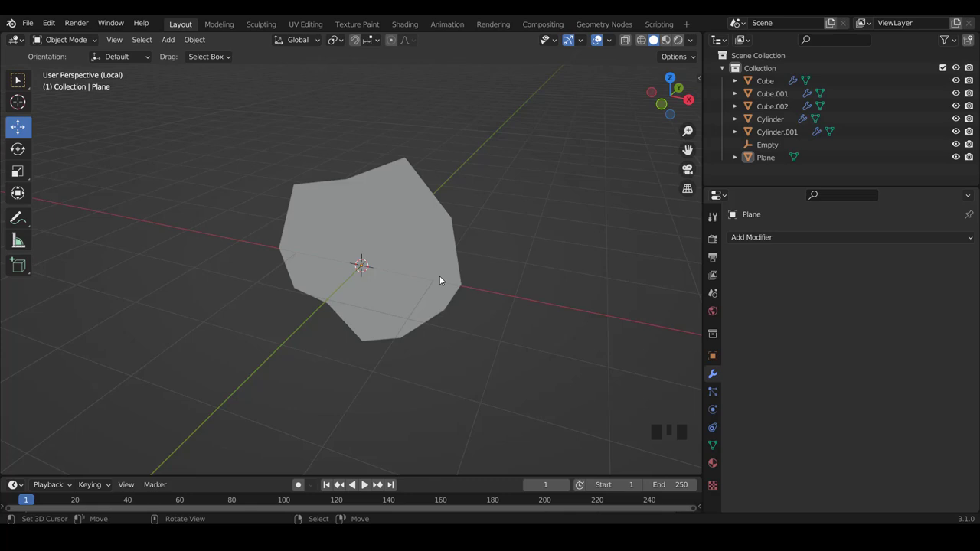
Select the finished chip polygon and leave local view to show the whole face
right_click(444, 279)
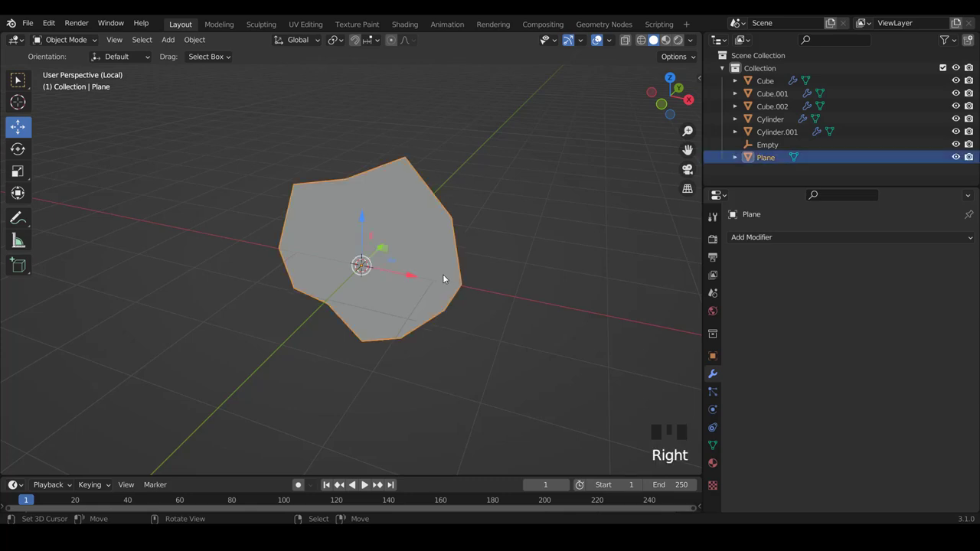
key(KP_Divide)
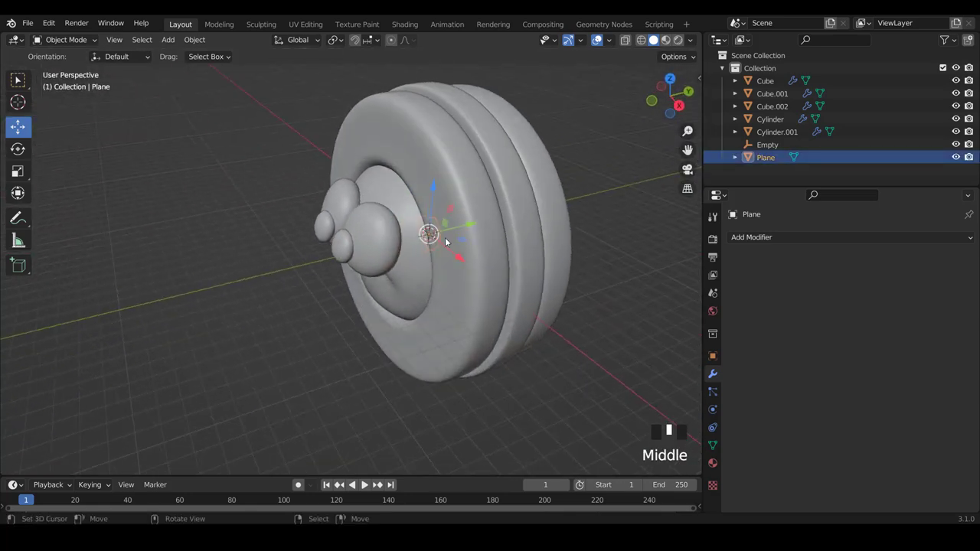
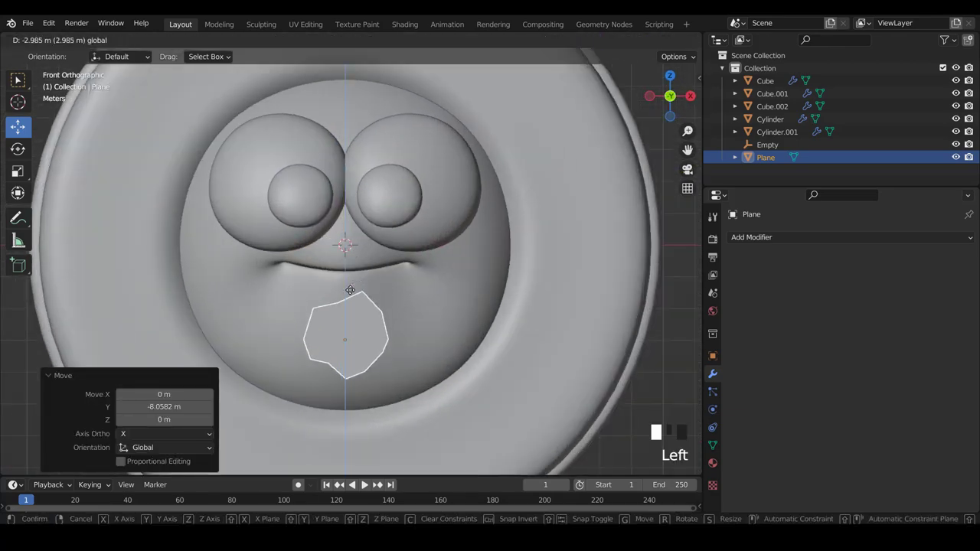
Edit the chip mesh below the mouth and start knife-cutting new edges into it
scroll(down, 3)
scroll(up, 3)
key(Tab)
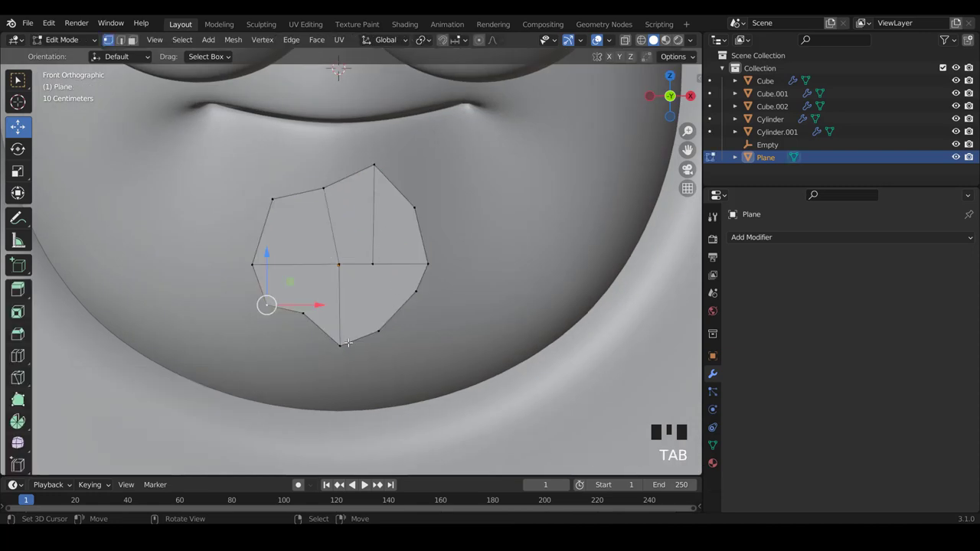
scroll(up, 3)
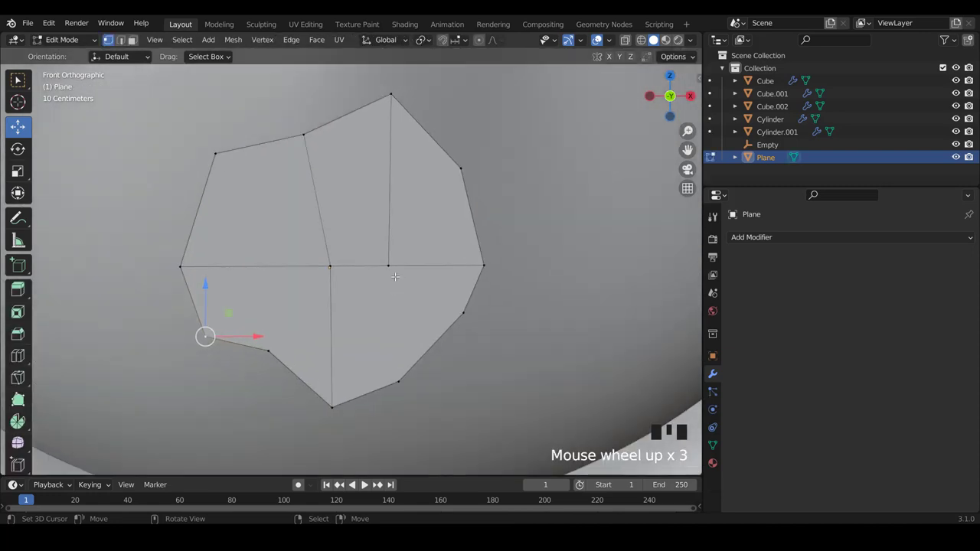
key(k)
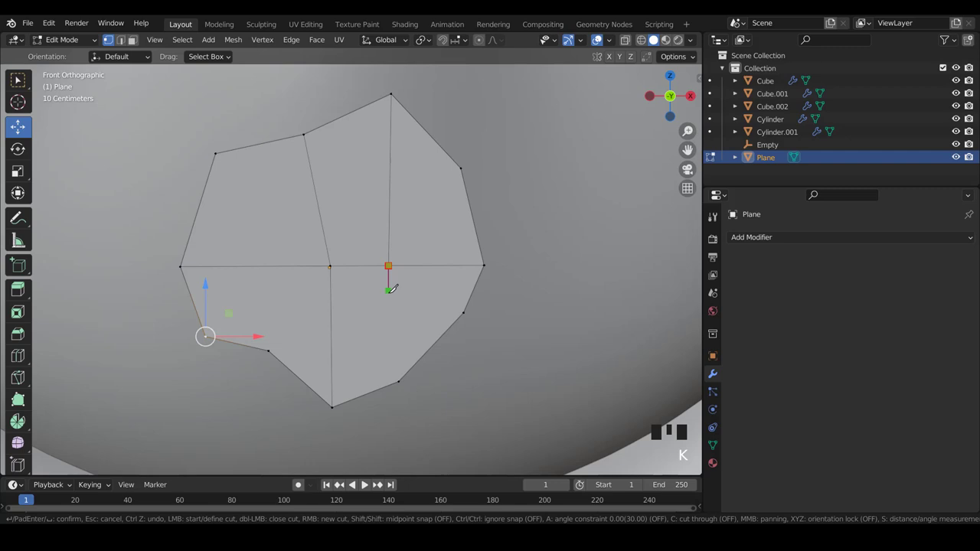
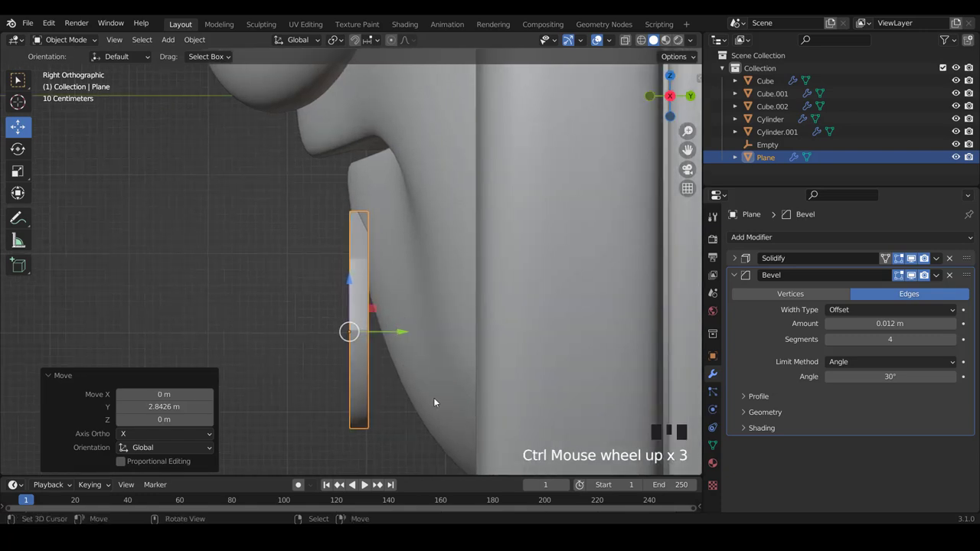
Tilt the chip, shrink it to about three-quarter size and move it below the mouth's right end
key(r)
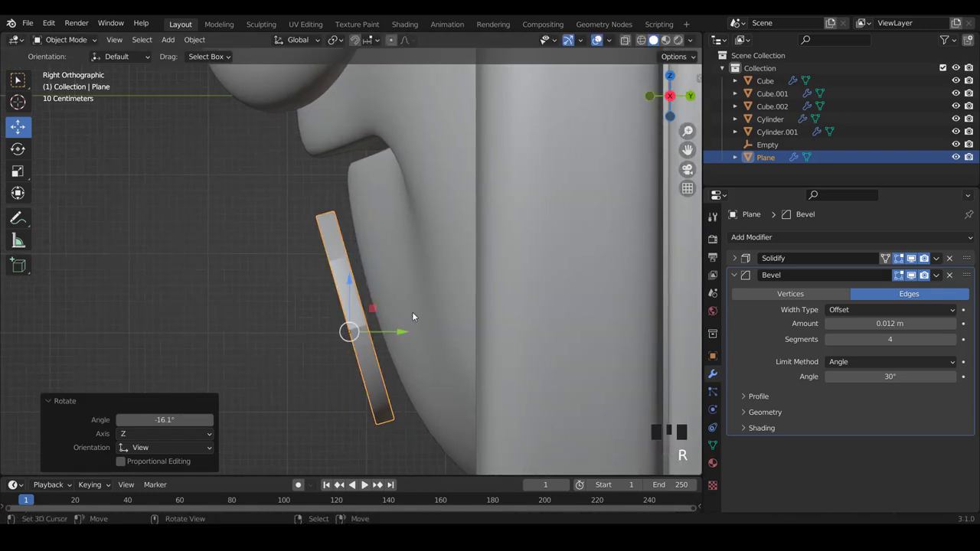
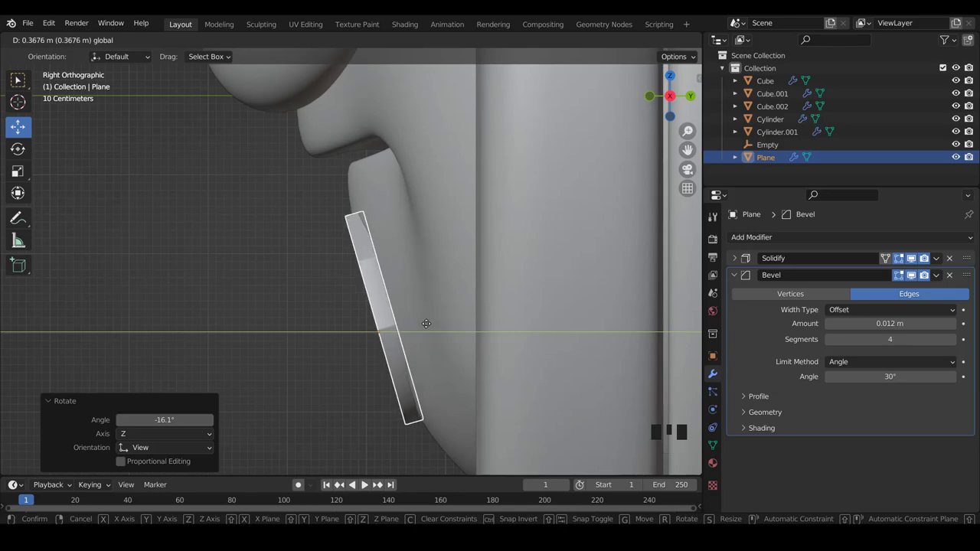
key(KP_1)
scroll(down, 3)
scroll(up, 3)
key(s)
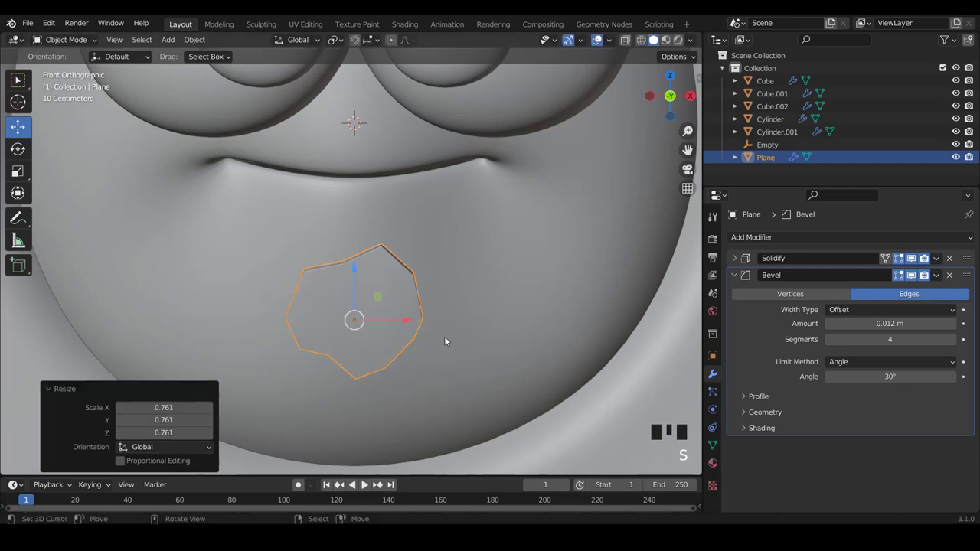
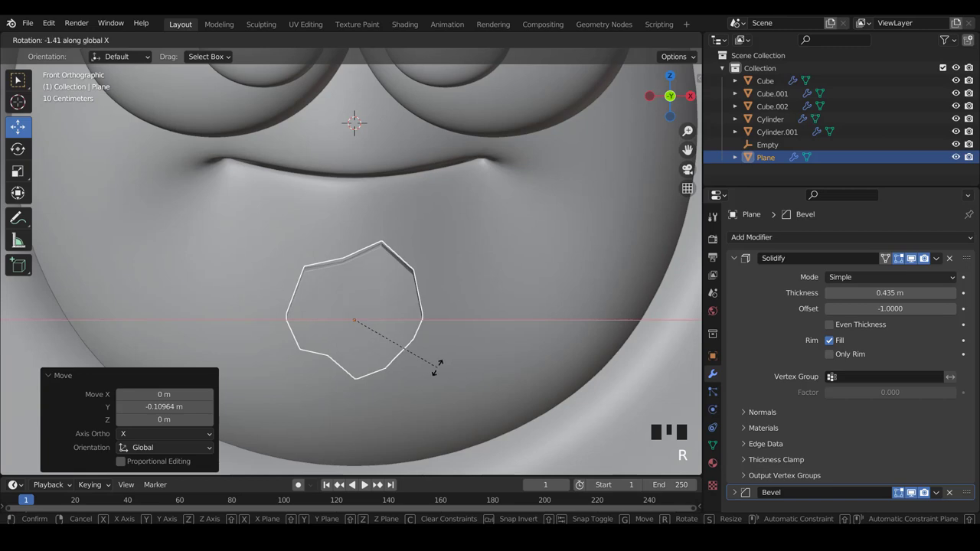
scroll(down, 3)
scroll(up, 3)
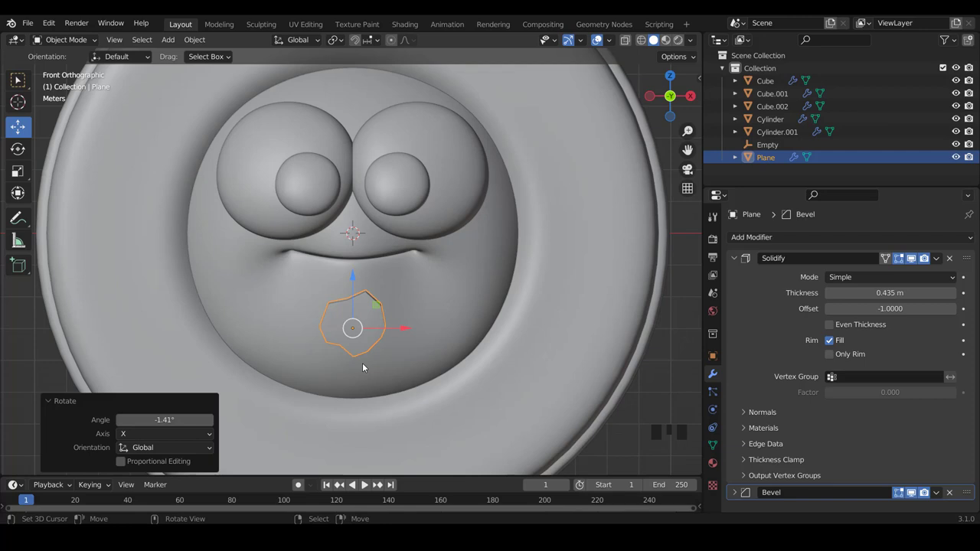
key(g)
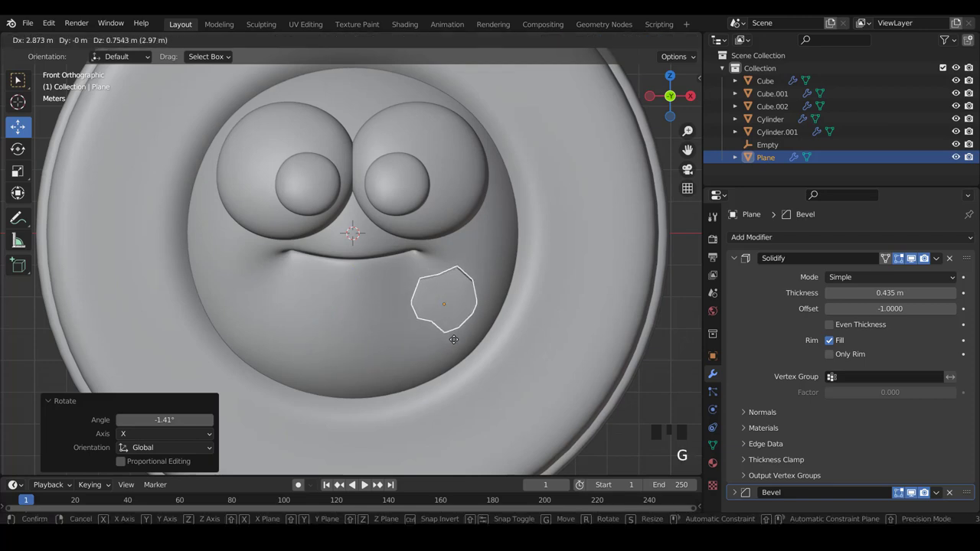
From the side view, tilt the chip to follow the face's curve, then return to front
key(KP_3)
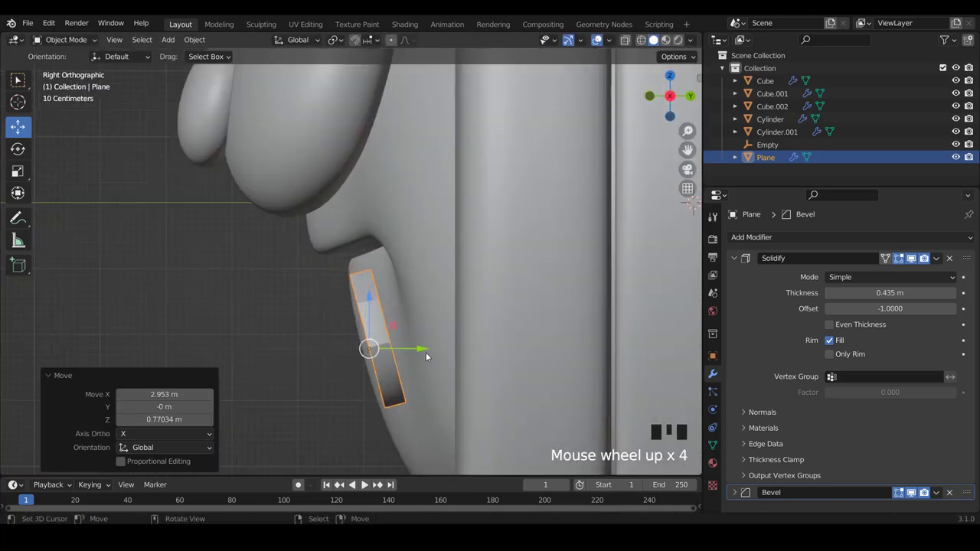
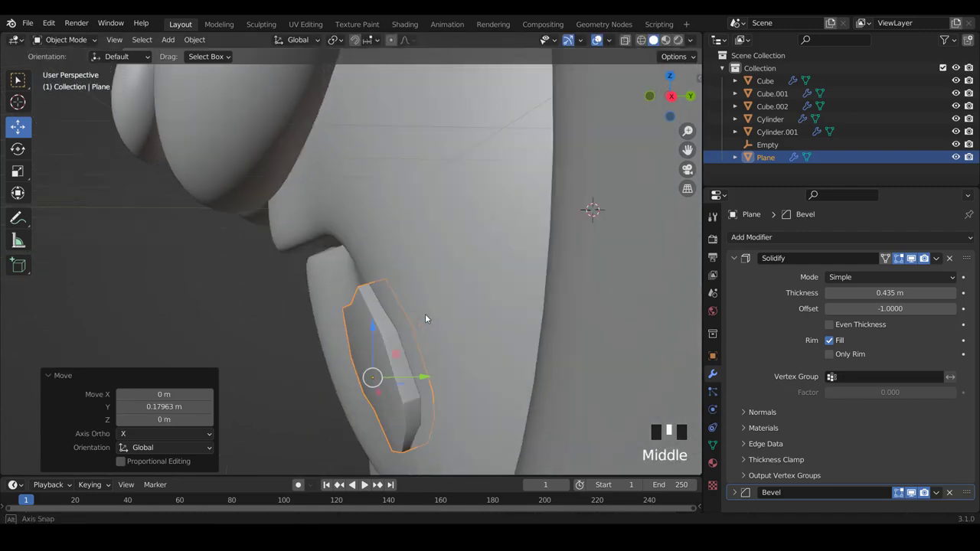
key(KP_3)
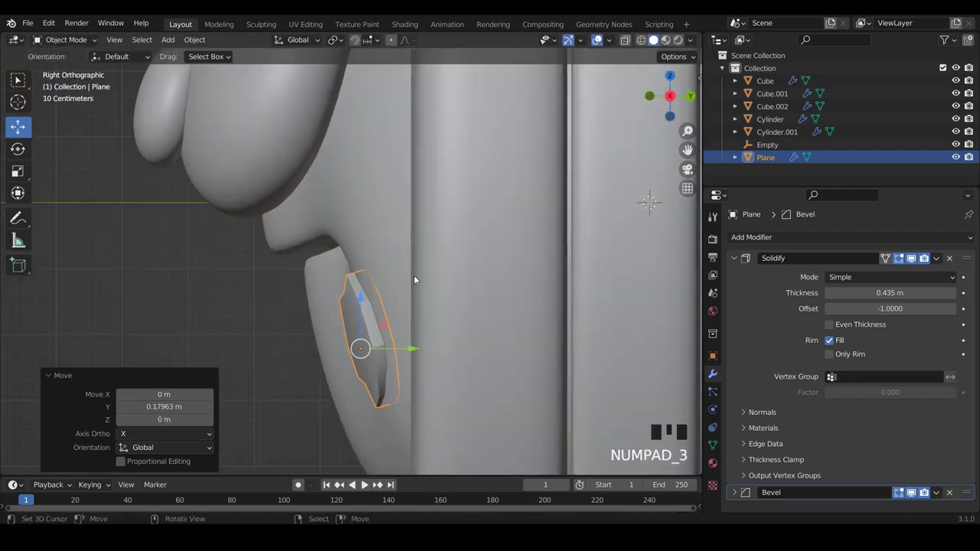
key(r)
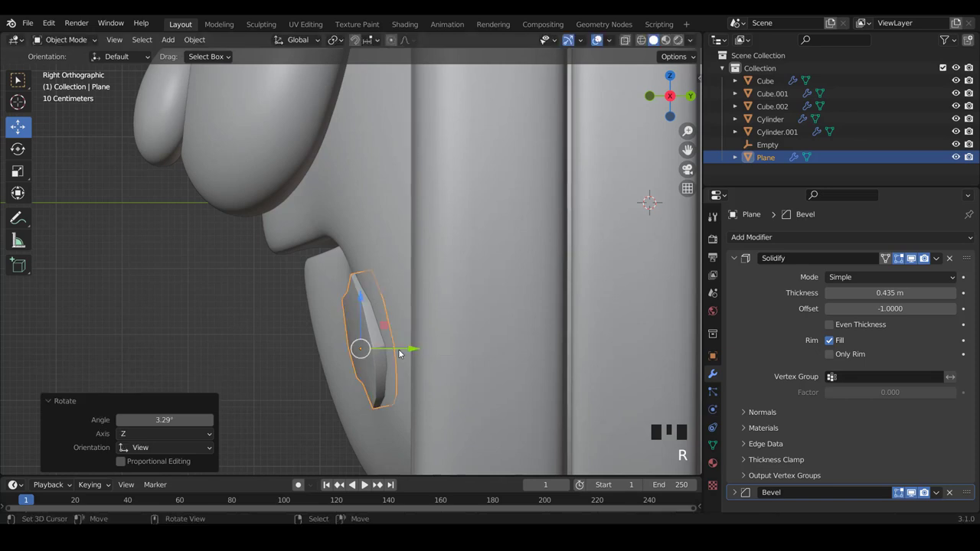
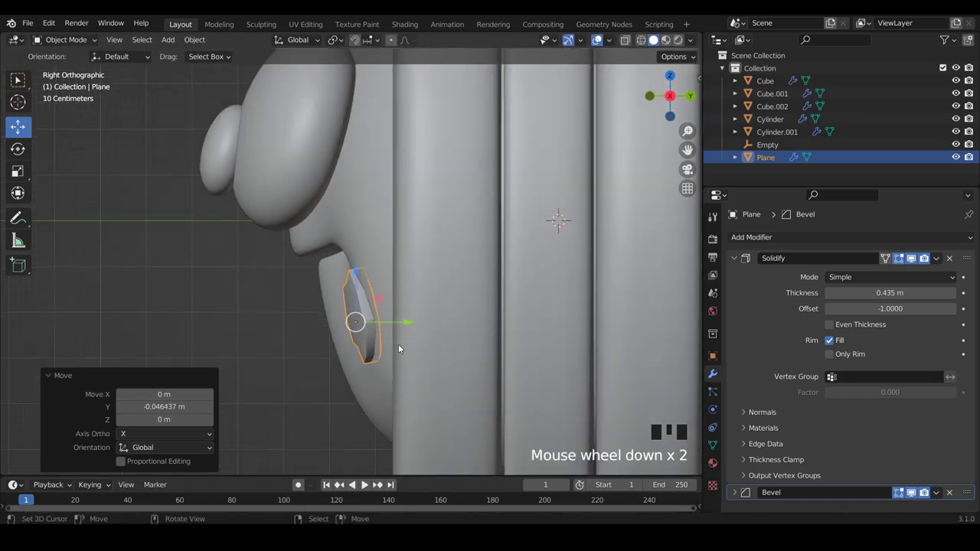
key(KP_1)
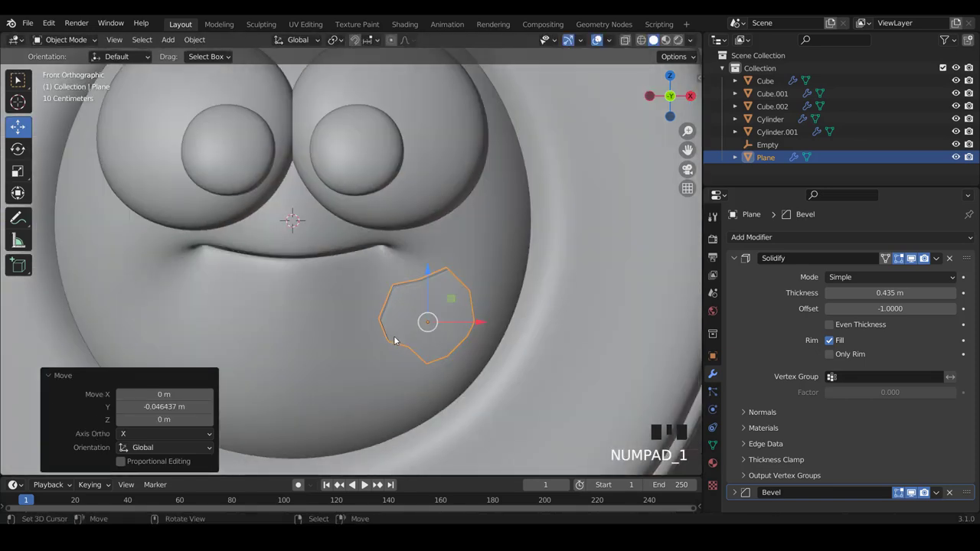
Duplicate the chip lower on the face, shrink it to about 0.58 and tilt it -12.6°
key(shift+d)
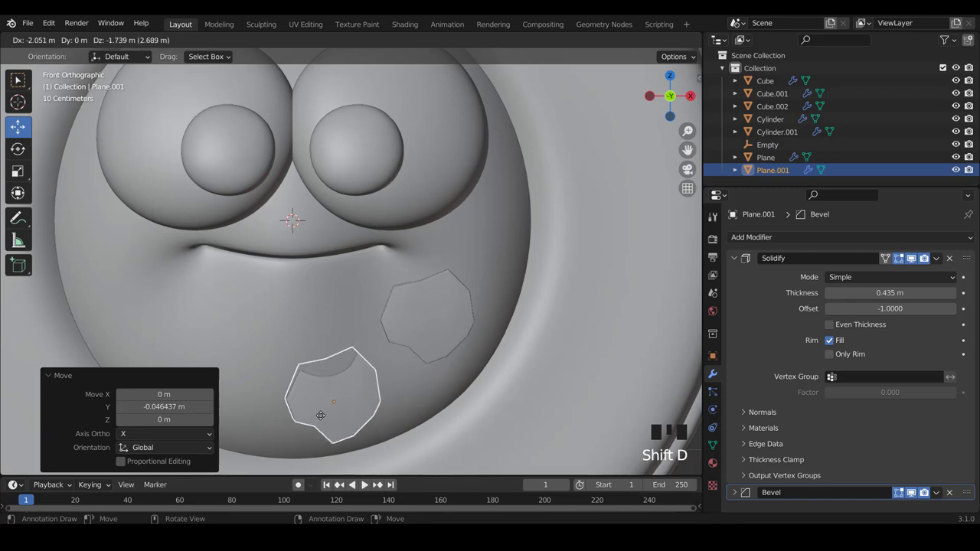
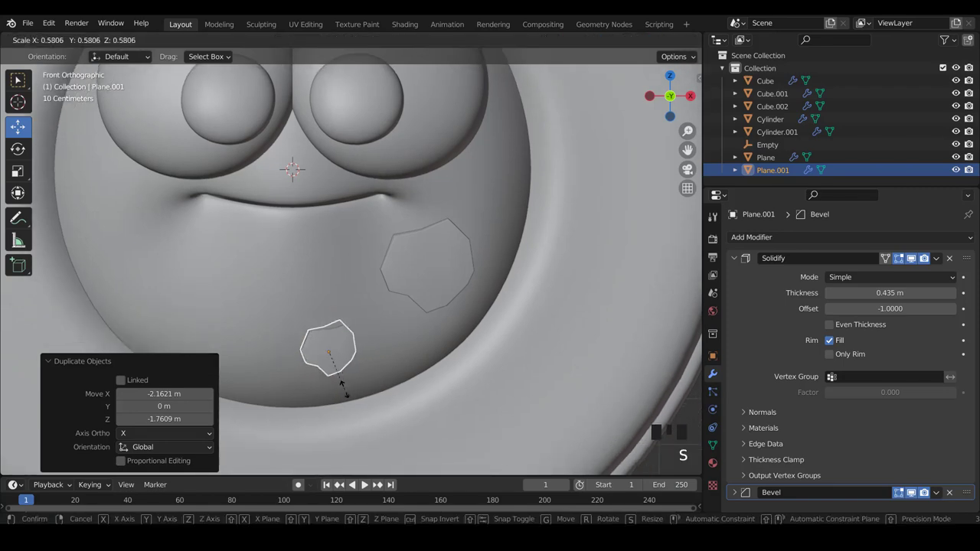
key(KP_3)
scroll(down, 3)
scroll(up, 3)
key(r)
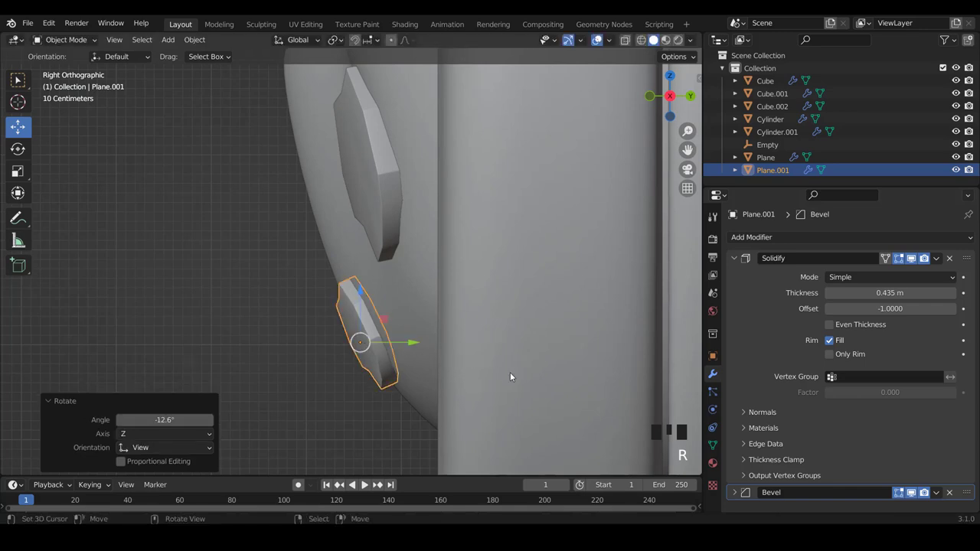
key(KP_1)
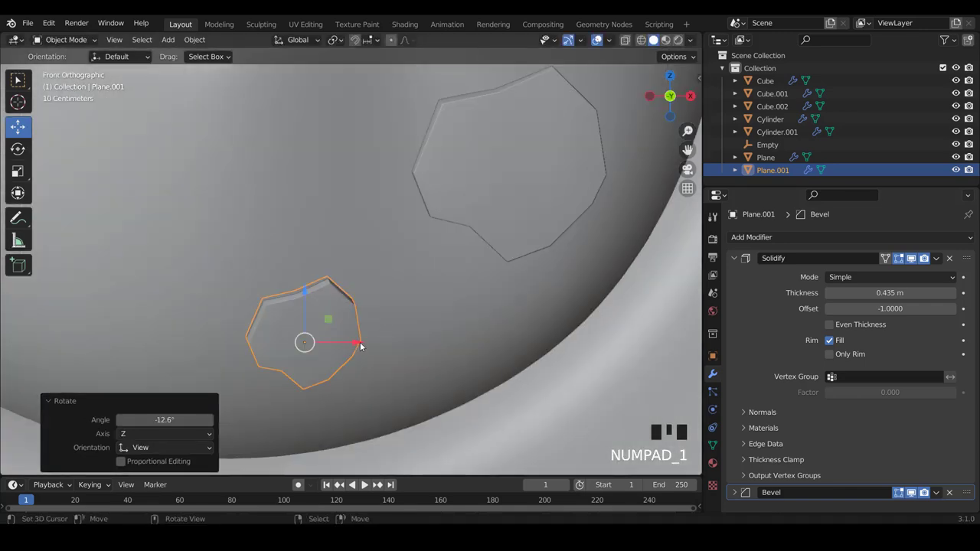
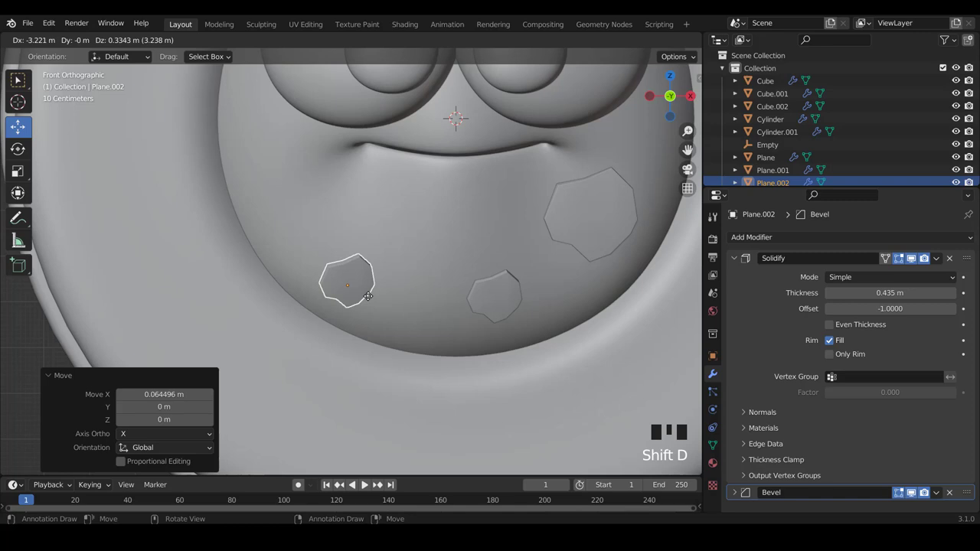
Rotate the third chip on the lower-left face, checking from both side views
scroll(up, 3)
key(r)
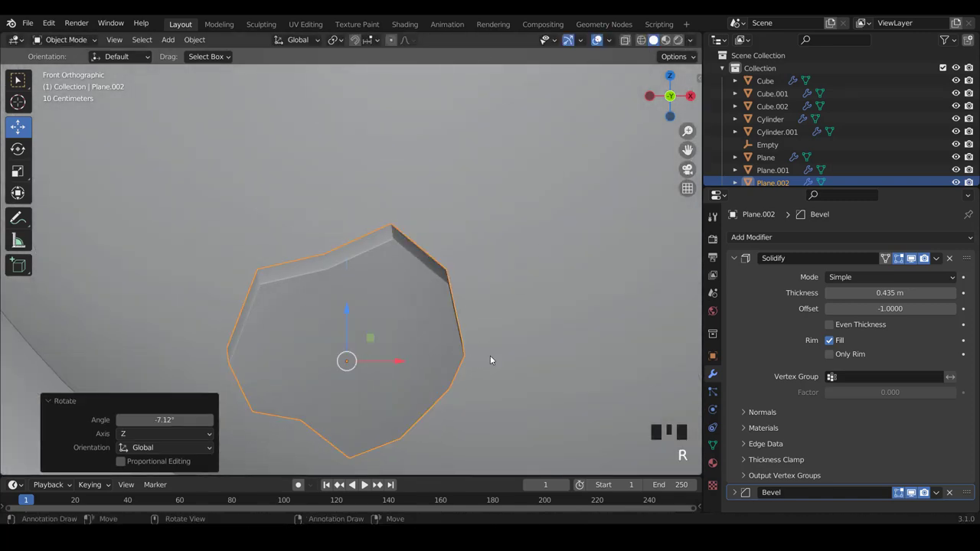
key(KP_3)
key(ctrl+KP_3)
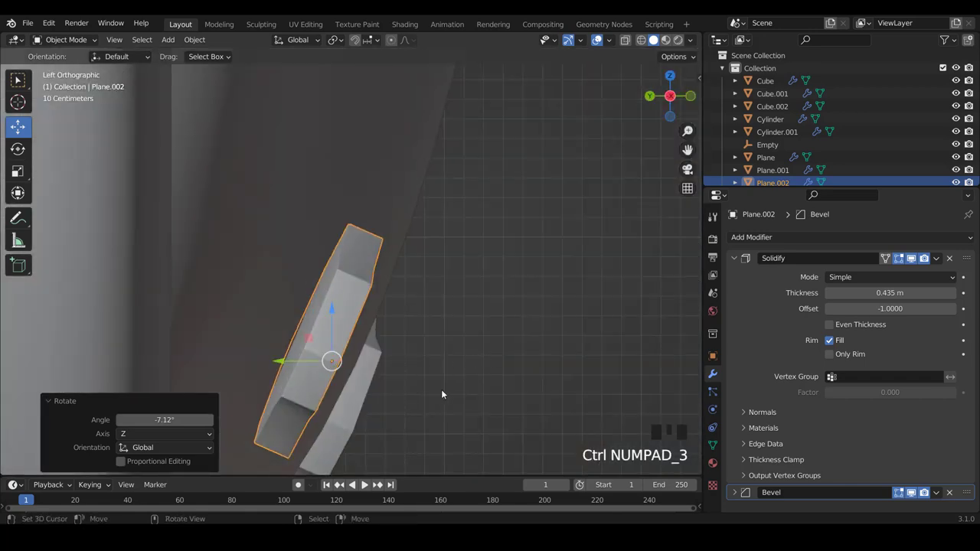
key(r)
scroll(down, 3)
scroll(up, 3)
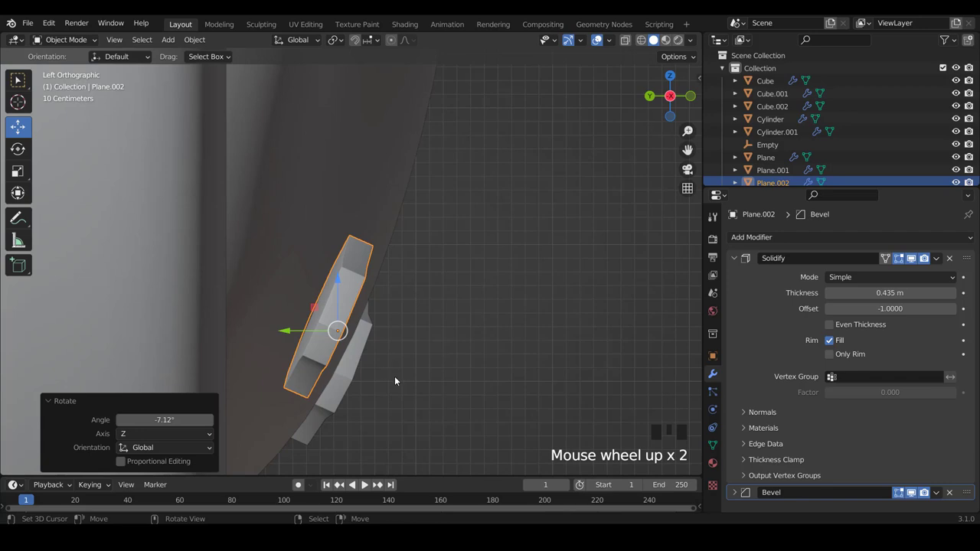
key(r)
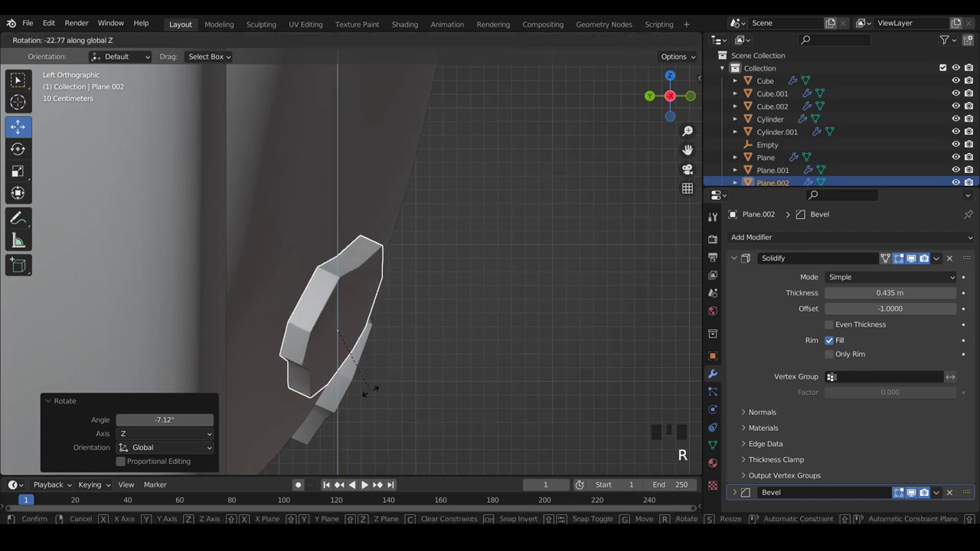
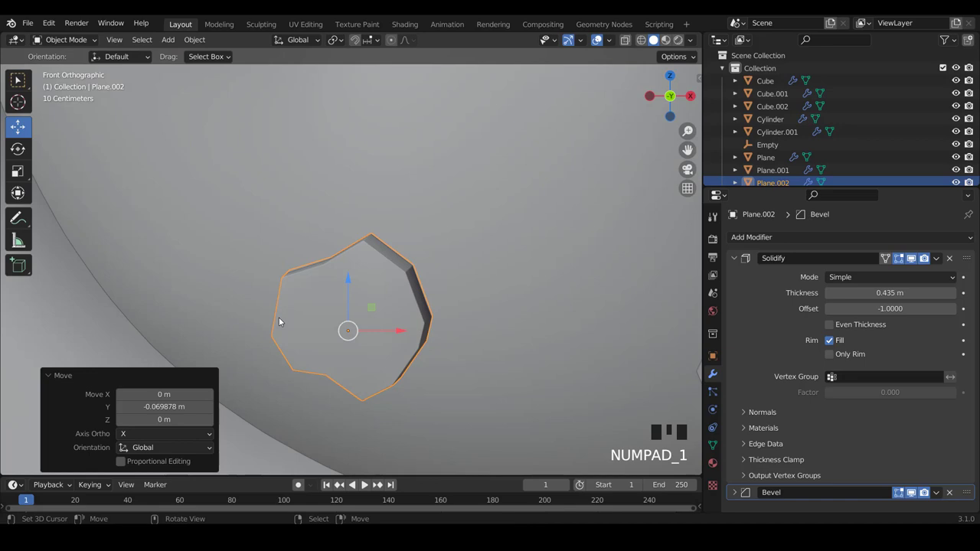
Return to the front view and zoom to check the third chip's placement
key(KP_1)
scroll(down, 3)
scroll(up, 3)
scroll(up, 3)
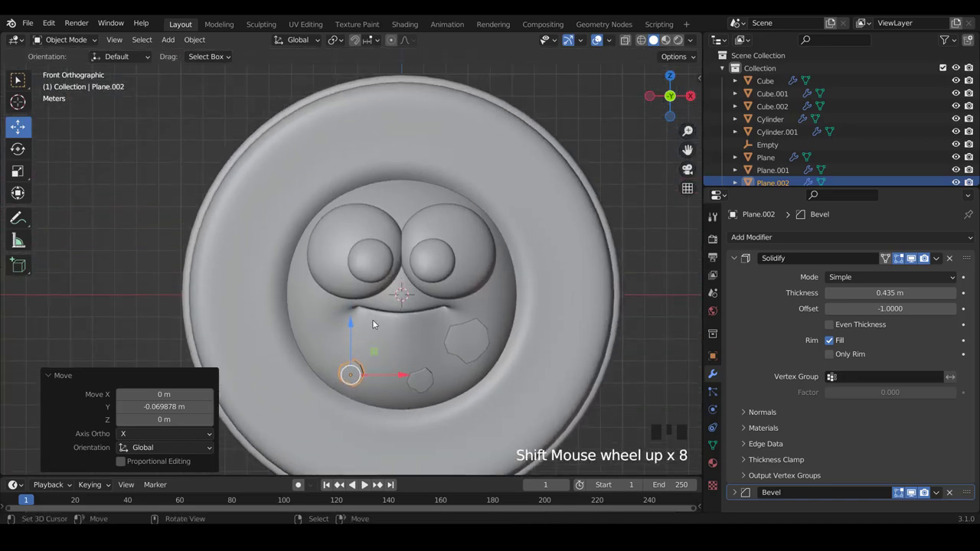
Duplicate a fourth chip, stretch it taller and rotate it onto the face's left side
key(shift+d)
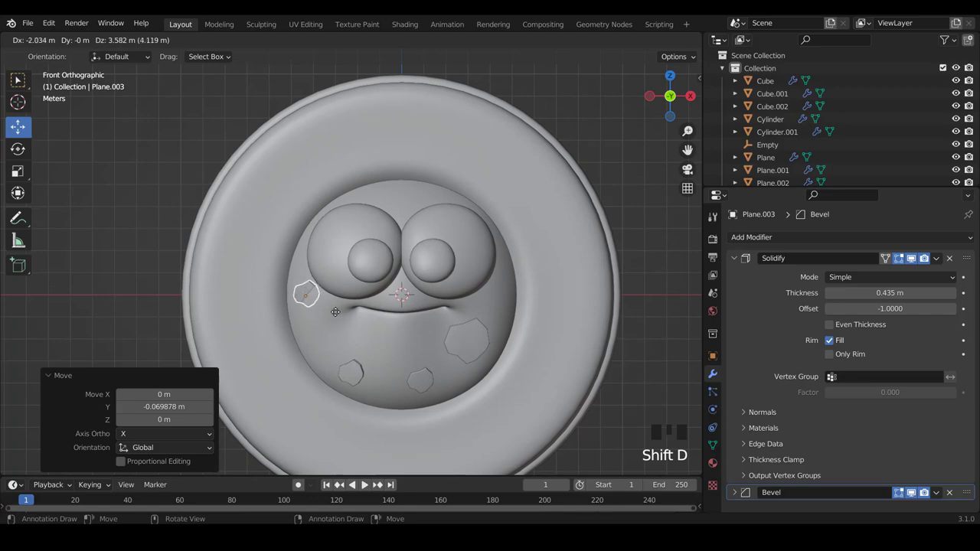
scroll(up, 3)
scroll(down, 3)
key(s)
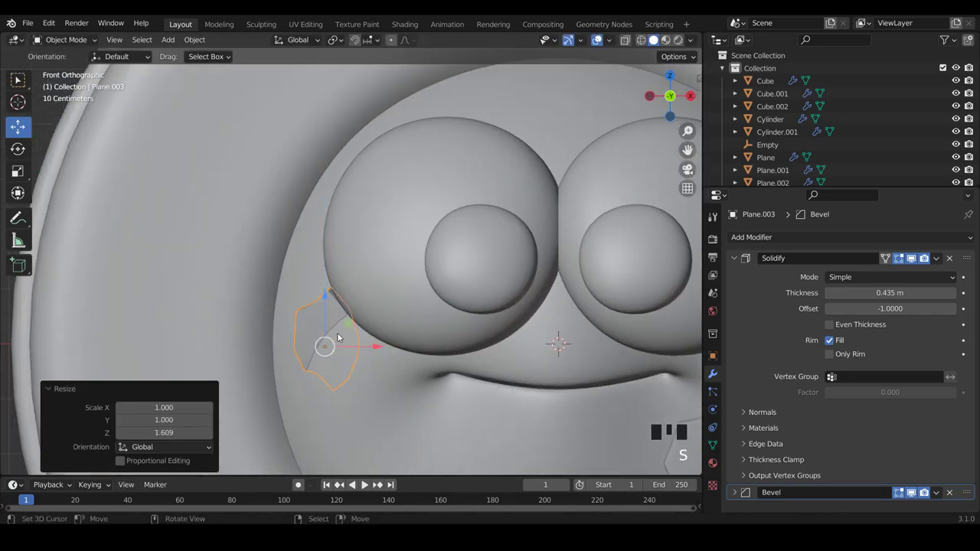
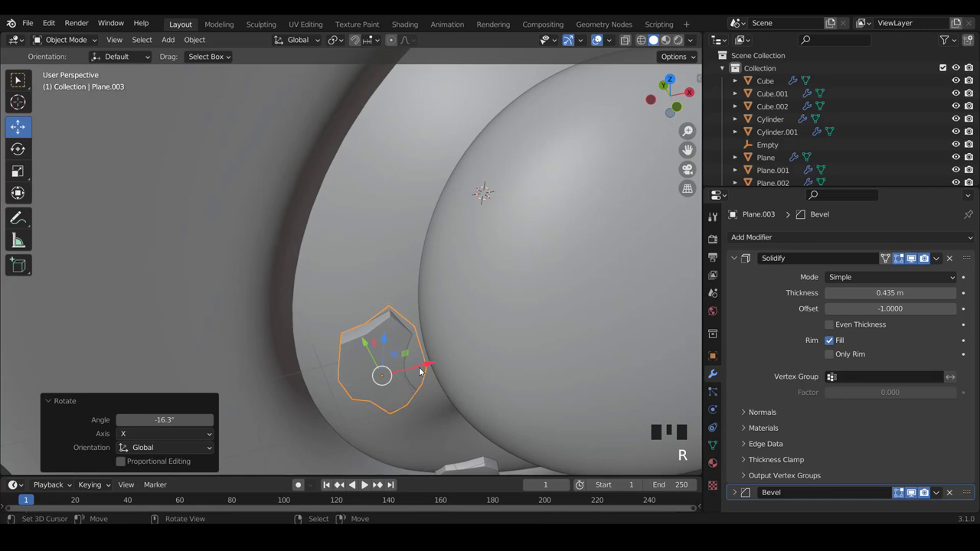
key(r)
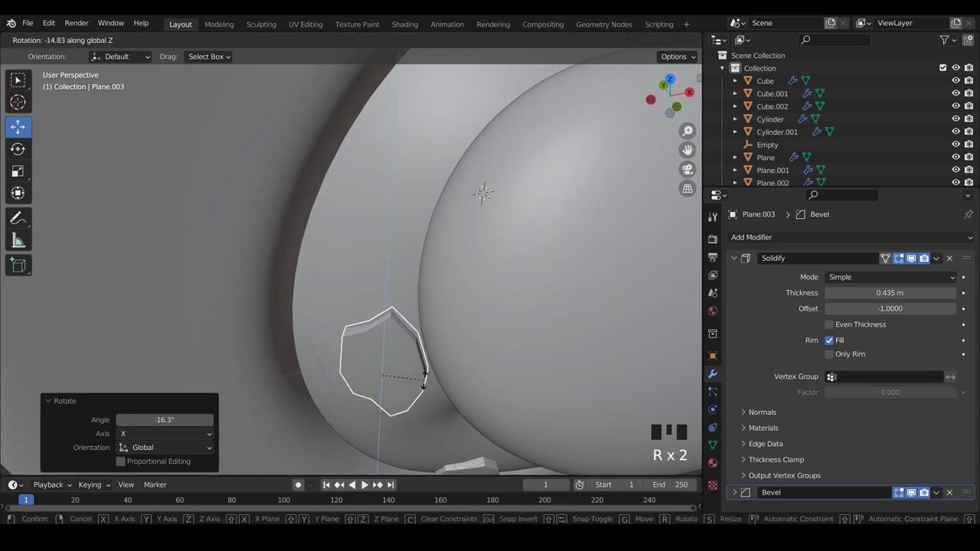
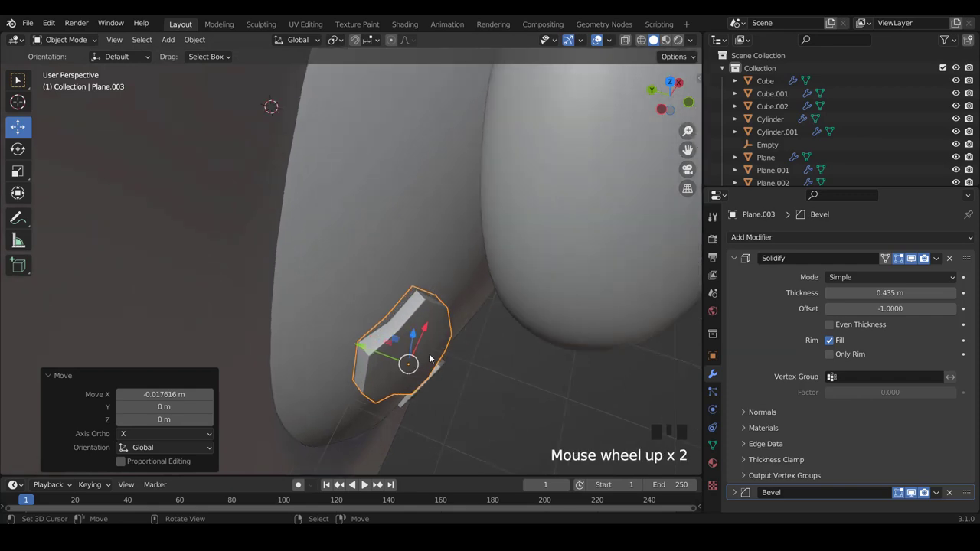
key(r)
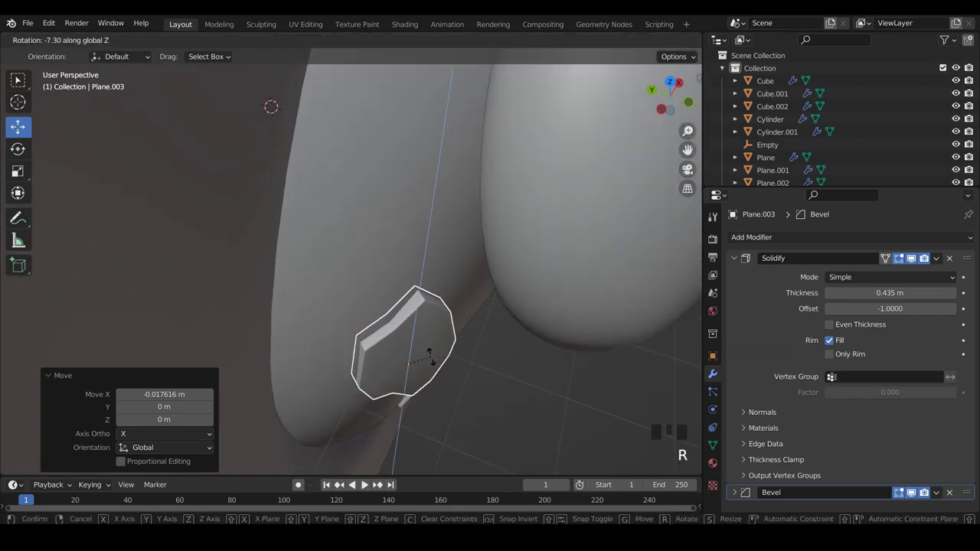
key(KP_1)
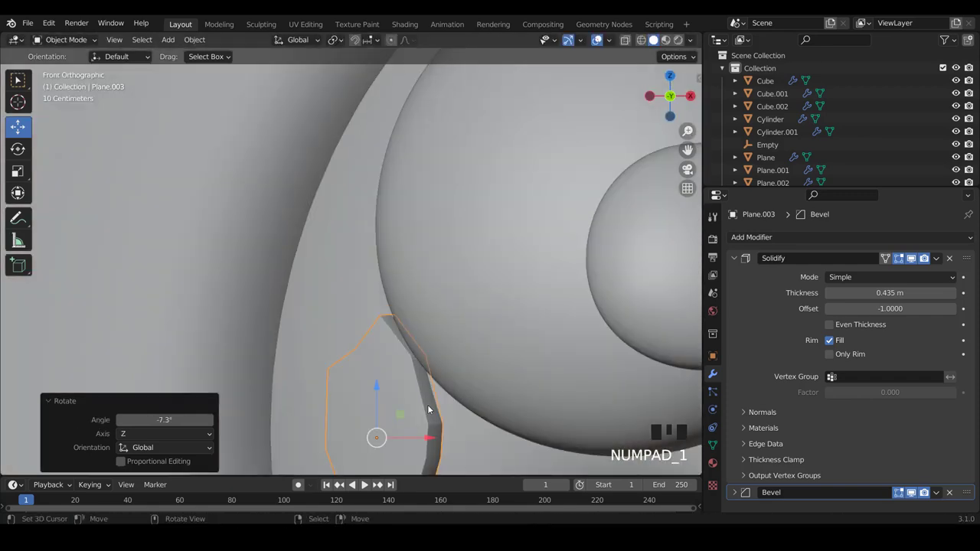
Fine-tune the fourth chip's angle and zoom out to check the whole face
key(r)
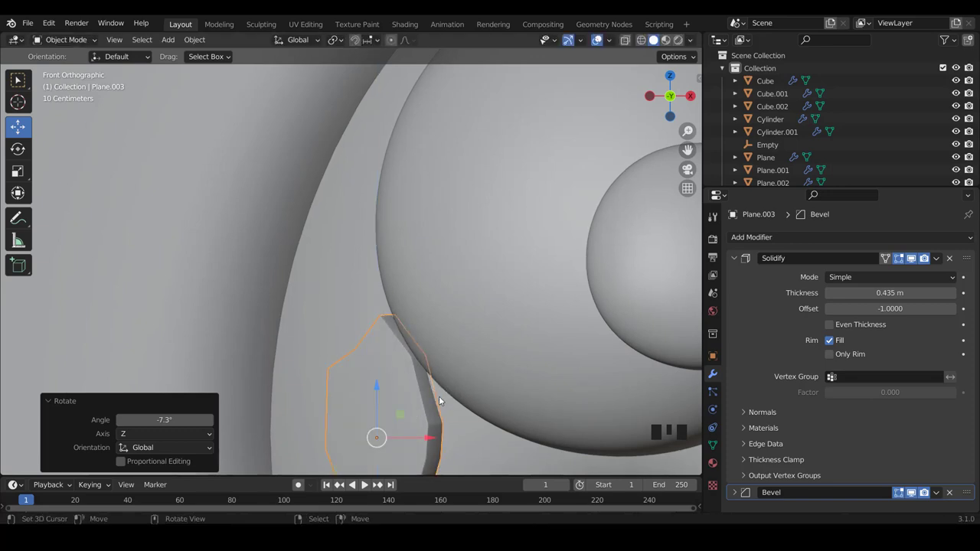
key(r)
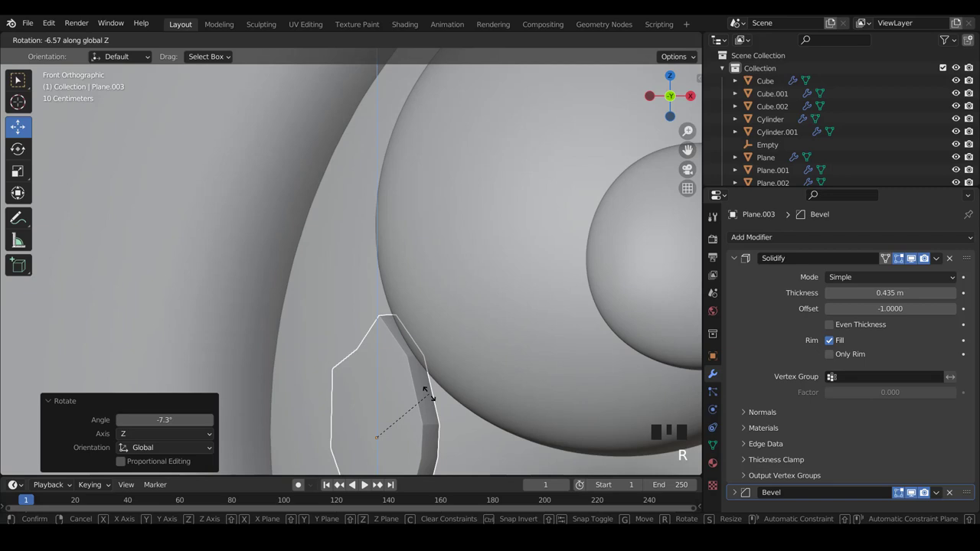
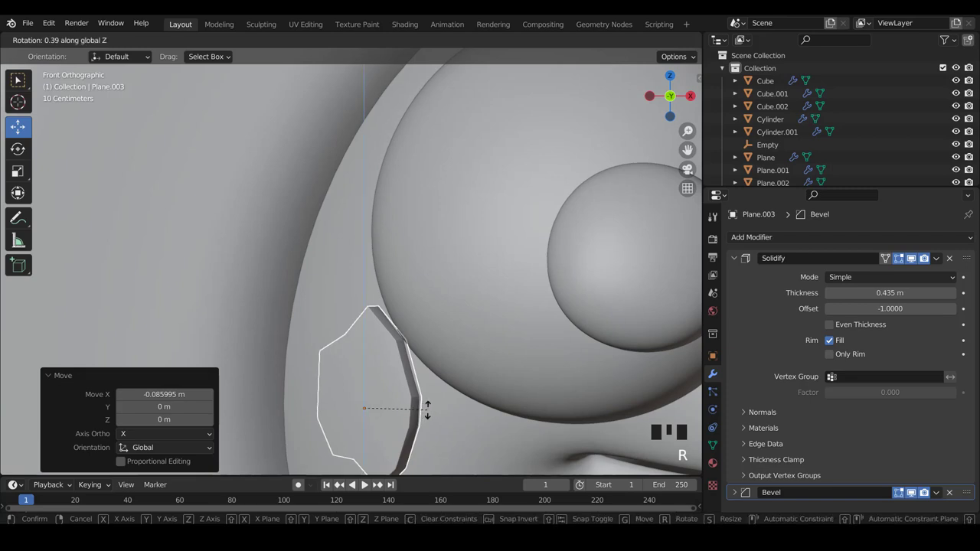
scroll(down, 3)
key(a)
scroll(down, 3)
scroll(up, 3)
scroll(up, 3)
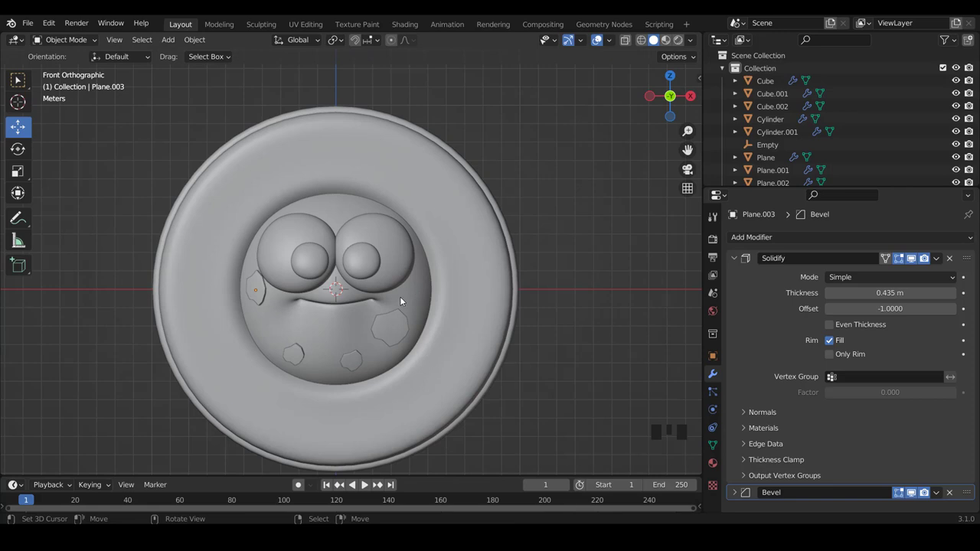
scroll(up, 3)
Duplicate the left chip as a fifth chip and rotate it toward the top of the face
right_click(225, 376)
key(shift+d)
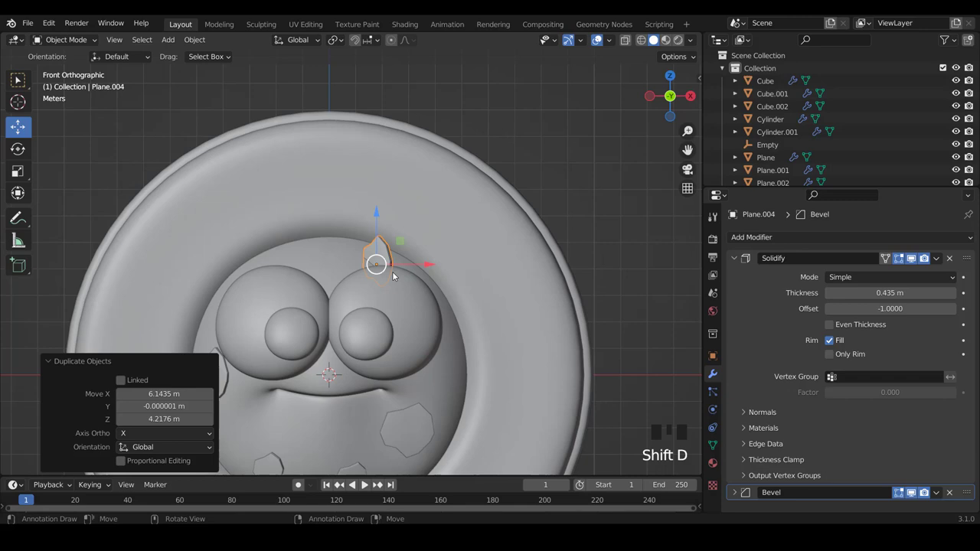
scroll(up, 3)
key(r)
scroll(down, 3)
key(r)
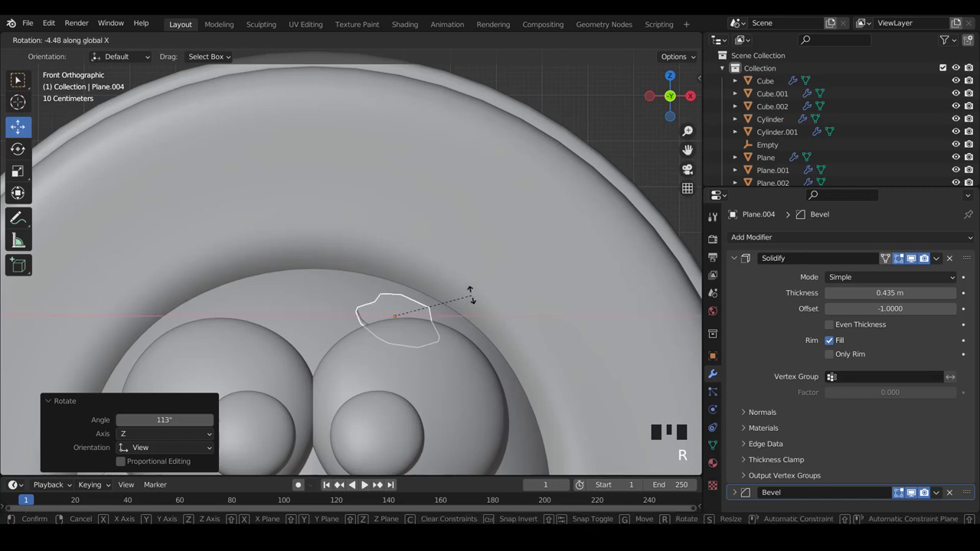
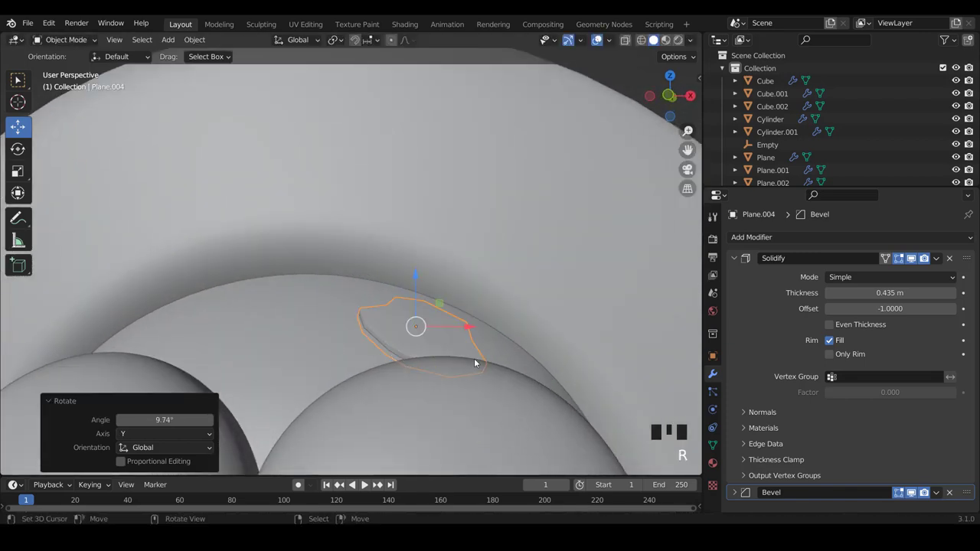
Orbit to inspect the top chip above the eyes, then return to the front view
drag(421, 288, 421, 282)
scroll(down, 3)
key(KP_1)
scroll(down, 3)
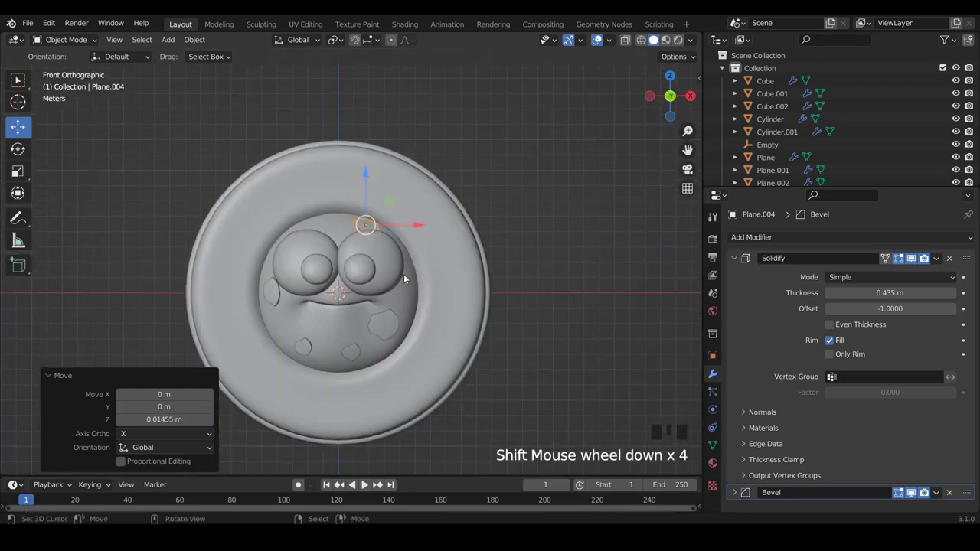
scroll(up, 3)
scroll(down, 3)
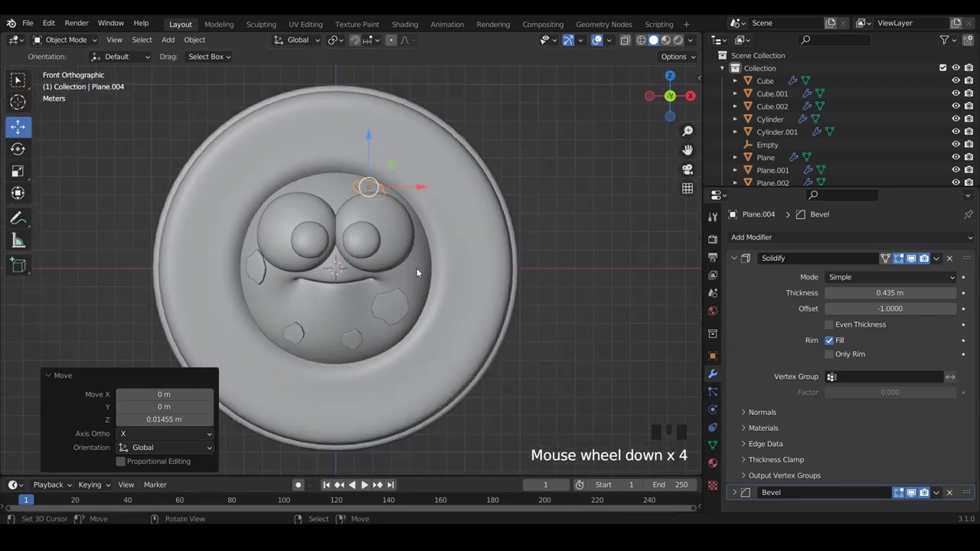
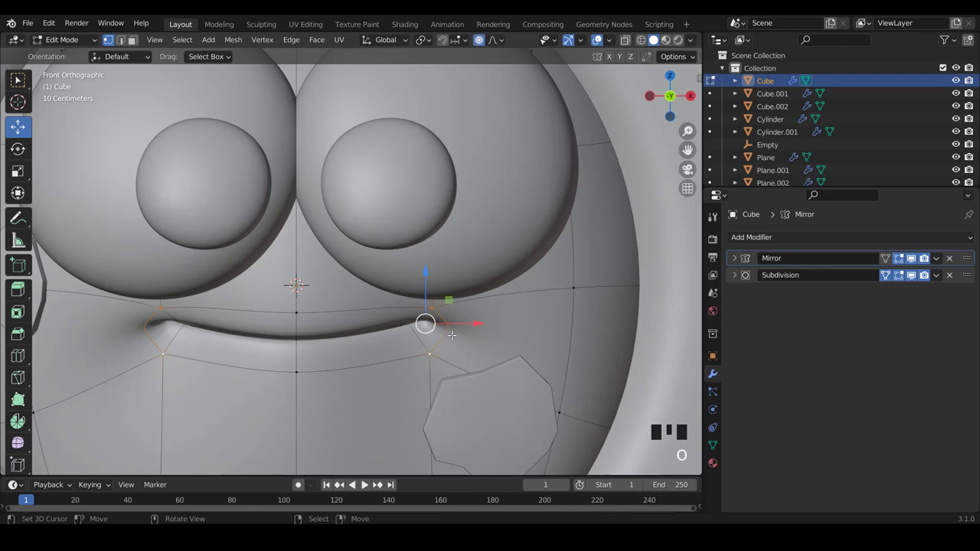
Move the mouth-corner vertices with proportional falloff into curled smile ends, then leave editing
key(g)
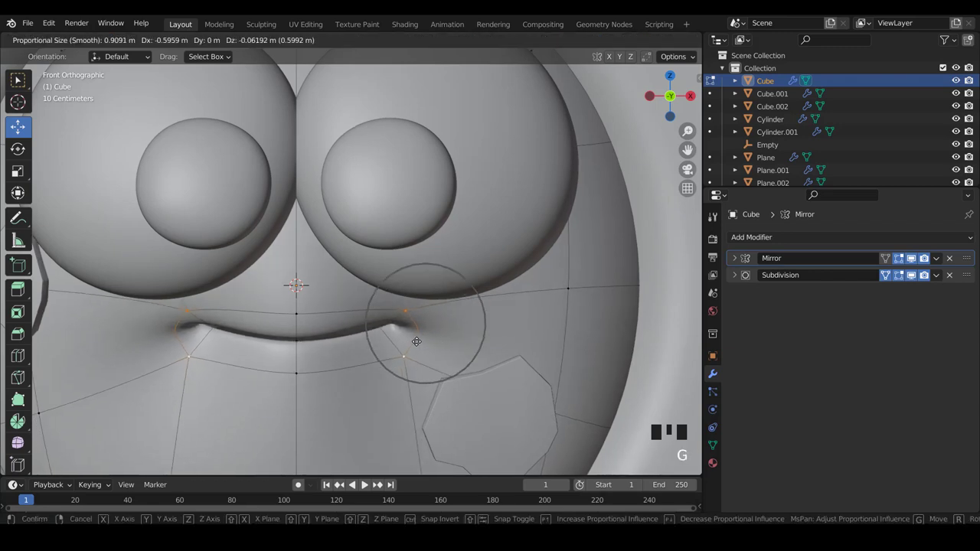
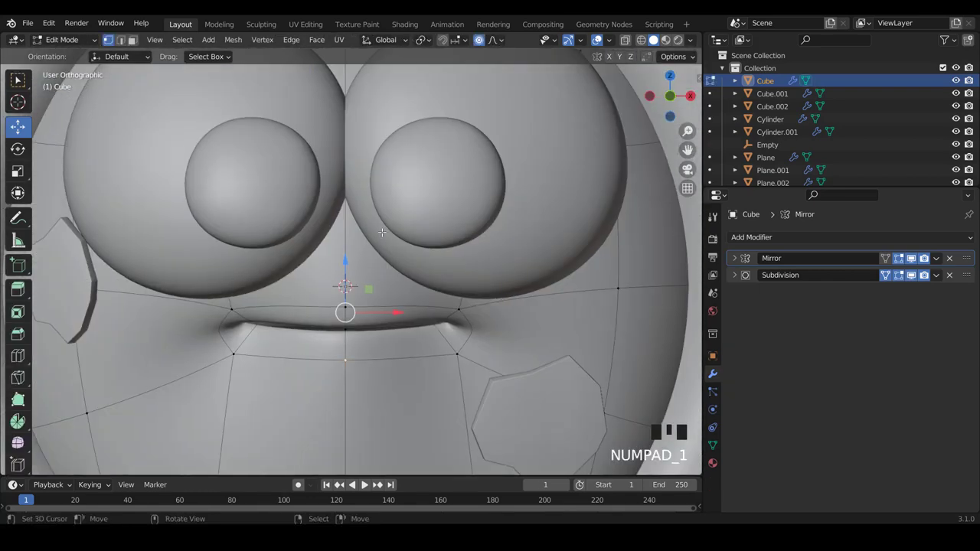
key(Tab)
scroll(down, 3)
key(a)
scroll(down, 3)
scroll(up, 3)
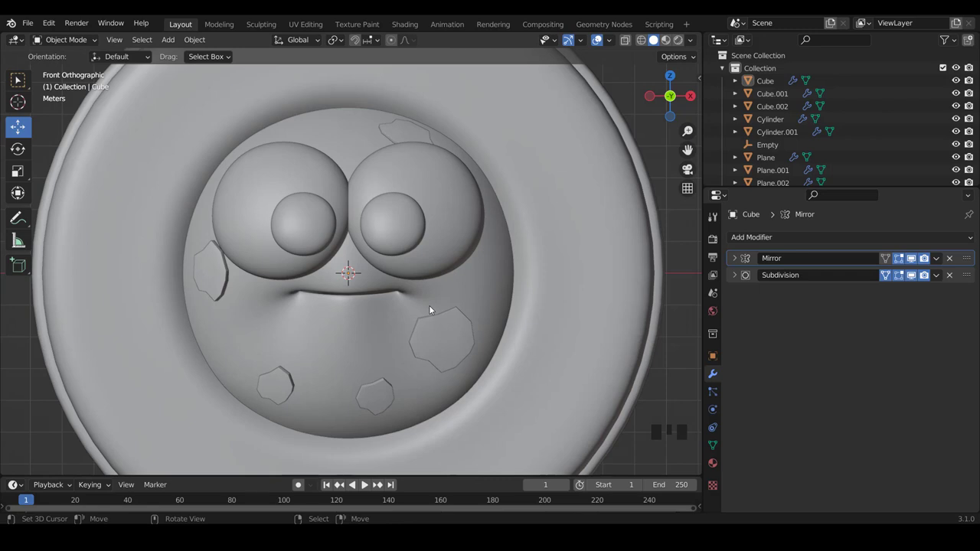
Add an edge loop on the outer ring socket and slide it to about 0.74 along the rim
scroll(down, 3)
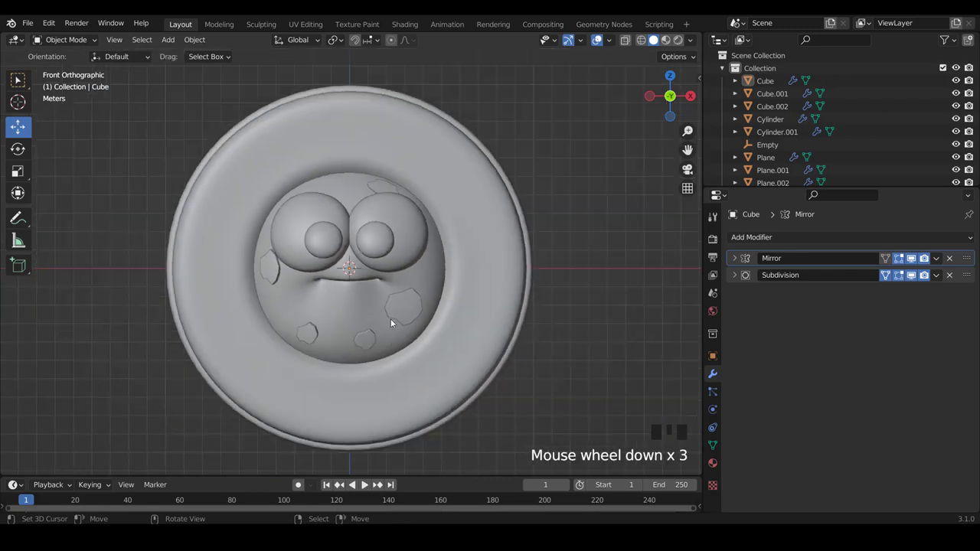
scroll(down, 3)
scroll(up, 3)
right_click(467, 332)
scroll(down, 3)
key(Tab)
scroll(up, 3)
key(ctrl+r)
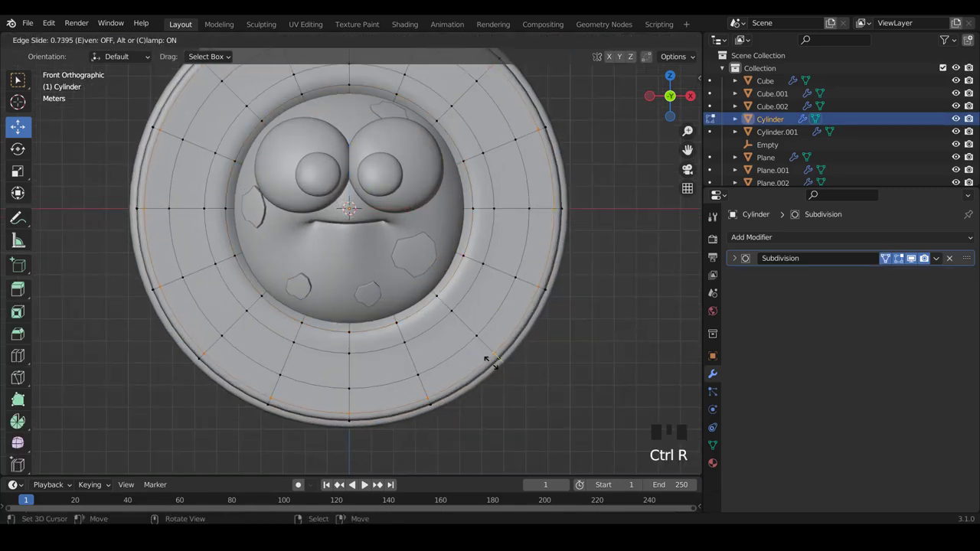
key(Tab)
Leave the ring's mesh editing and reselect the outer ring socket in Object Mode
scroll(down, 3)
scroll(up, 3)
key(a)
scroll(down, 3)
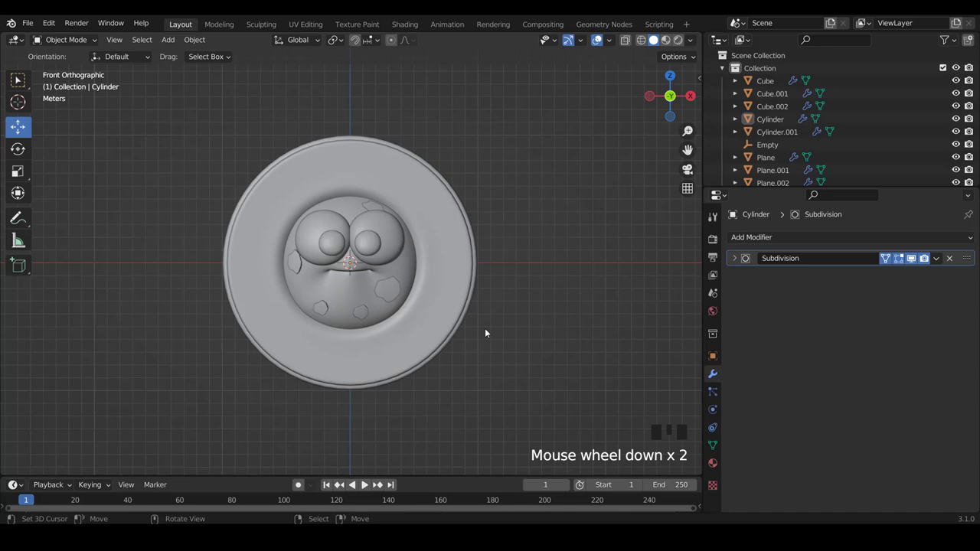
scroll(up, 3)
scroll(up, 3)
right_click(489, 331)
Select all of Cylinder.001's geometry and scale it to about 1.007 with proportional falloff
scroll(down, 3)
drag(459, 349, 509, 356)
right_click(509, 355)
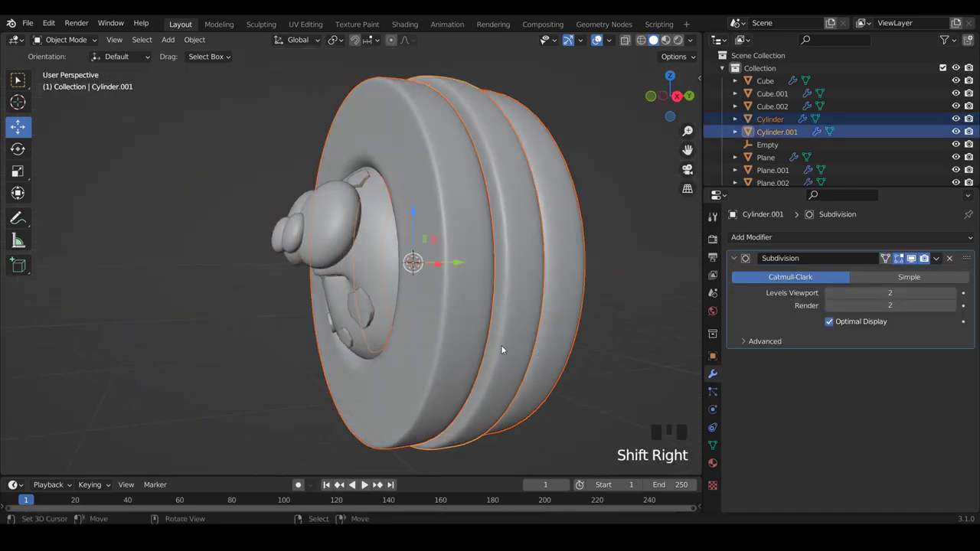
scroll(down, 3)
key(KP_1)
scroll(up, 3)
key(Tab)
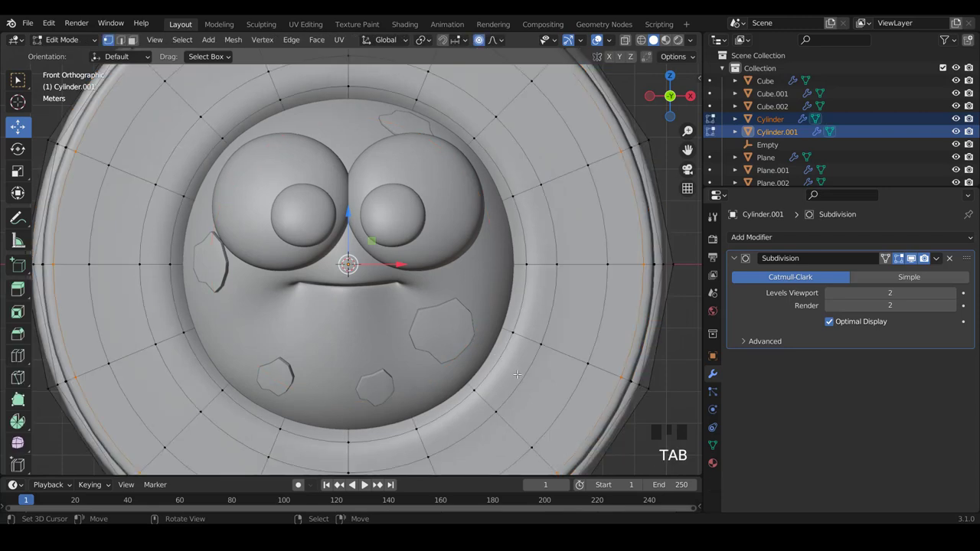
key(a)
key(a)
key(s)
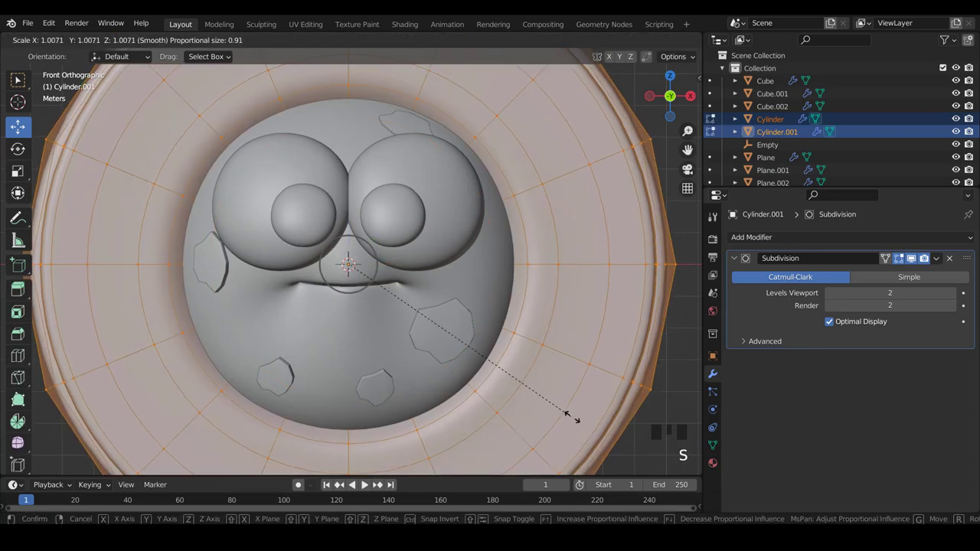
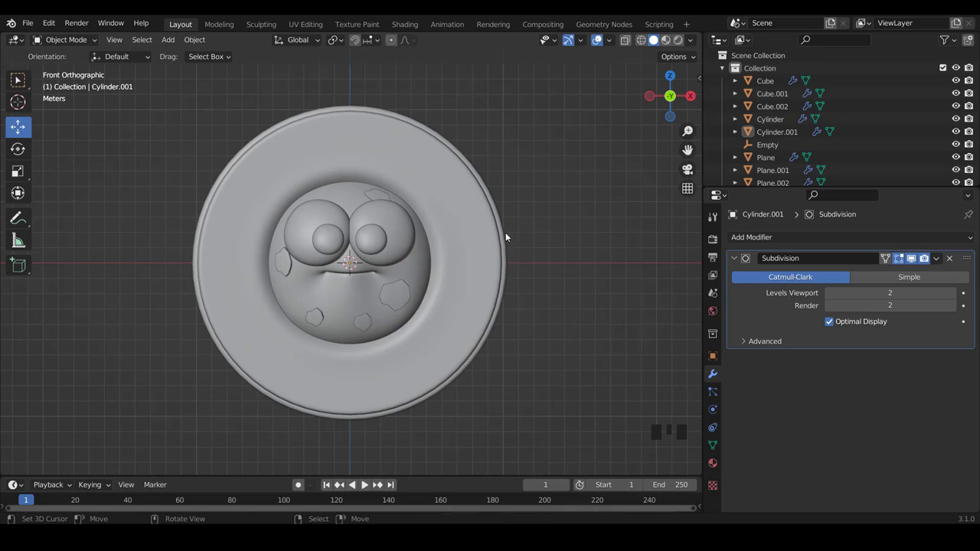
Set the world background colour to beige hex C0A691 in World Properties
click(716, 315)
click(861, 324)
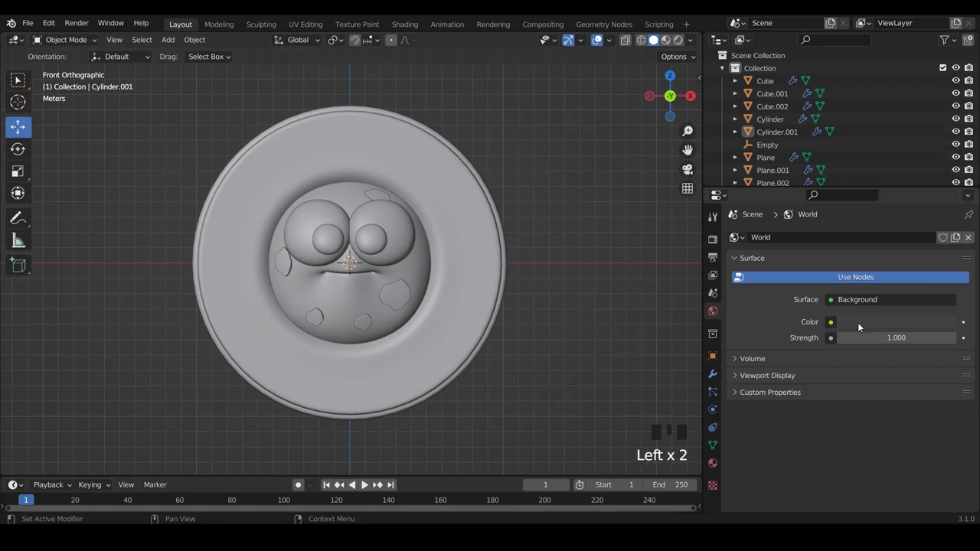
click(861, 325)
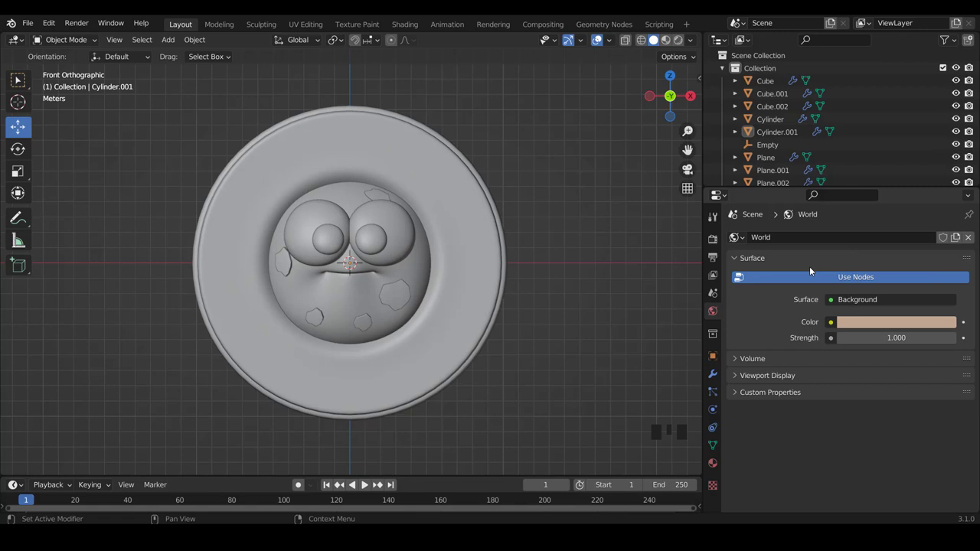
click(894, 322)
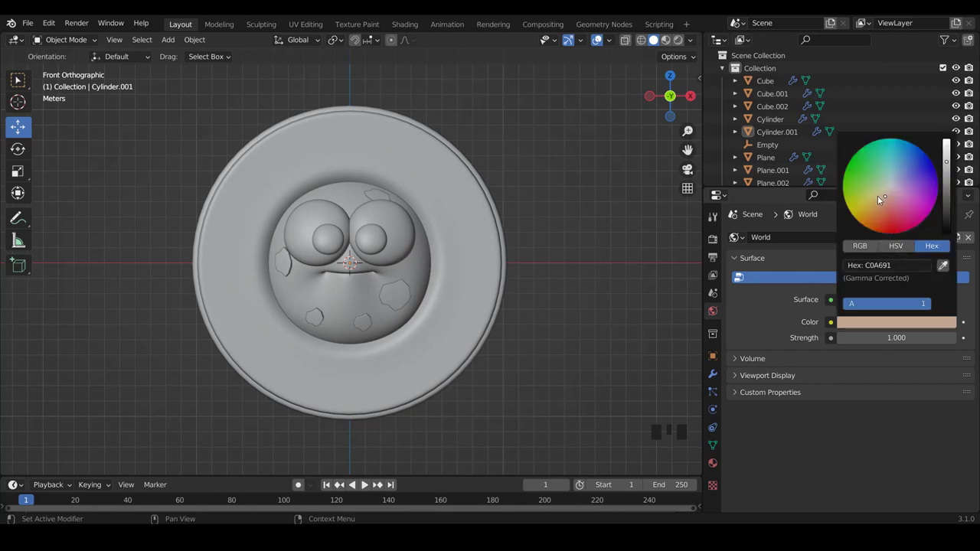
scroll(down, 3)
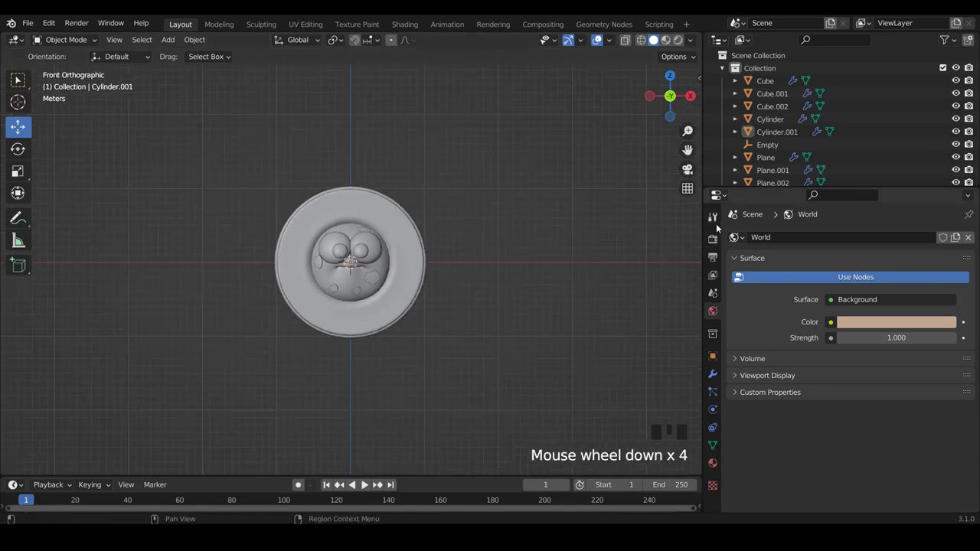
Switch the render engine to Cycles with GPU Compute as the device
click(714, 236)
drag(868, 240, 860, 270)
drag(864, 271, 239, 286)
Orbit and zoom the viewport to look closely at the cookie face
drag(260, 297, 377, 318)
scroll(up, 3)
drag(419, 272, 423, 211)
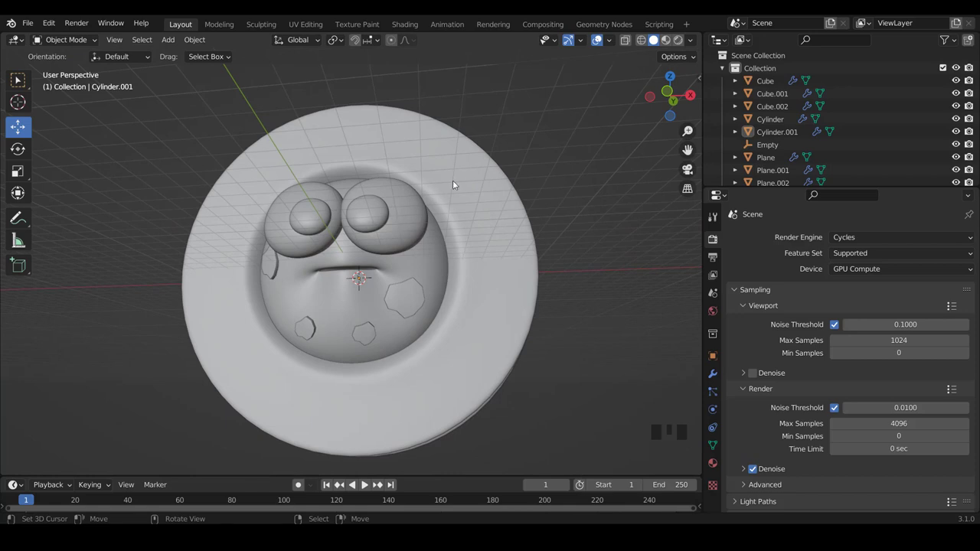
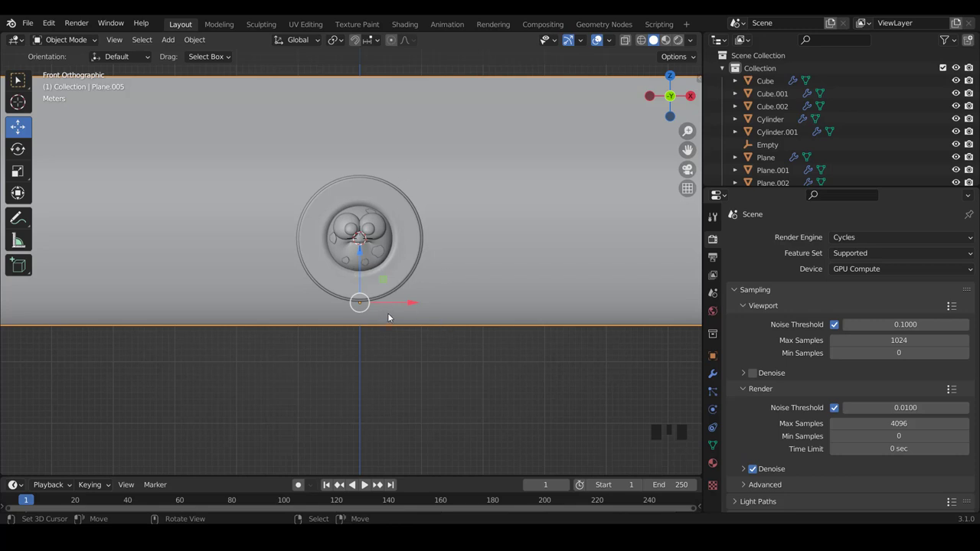
Add a camera at the origin rotated 90° on X and view the scene through it
click(364, 314)
key(shift+a)
key(shift+c)
scroll(up, 3)
scroll(up, 3)
key(shift+a)
key(KP_0)
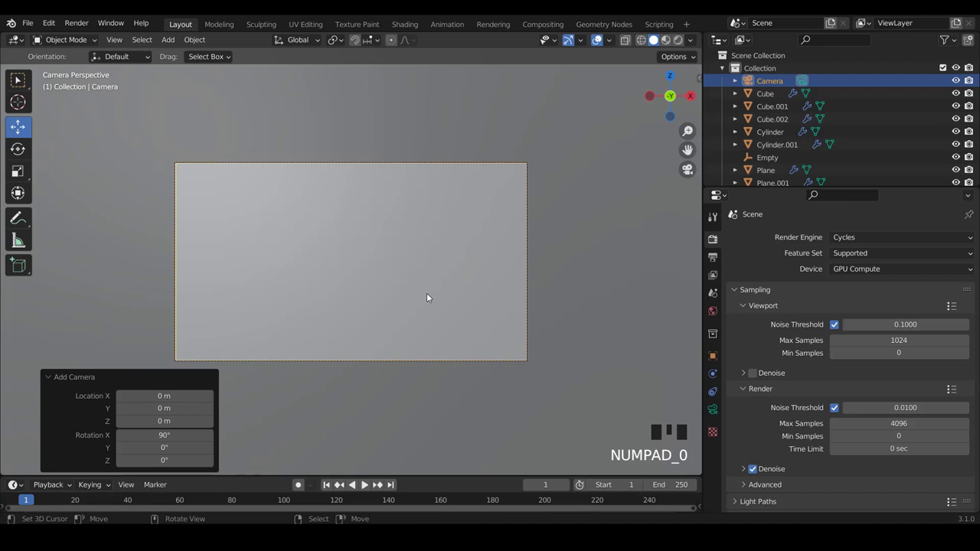
Enable Camera to View in the sidebar and navigate so the cookie face is centred in frame
key(n)
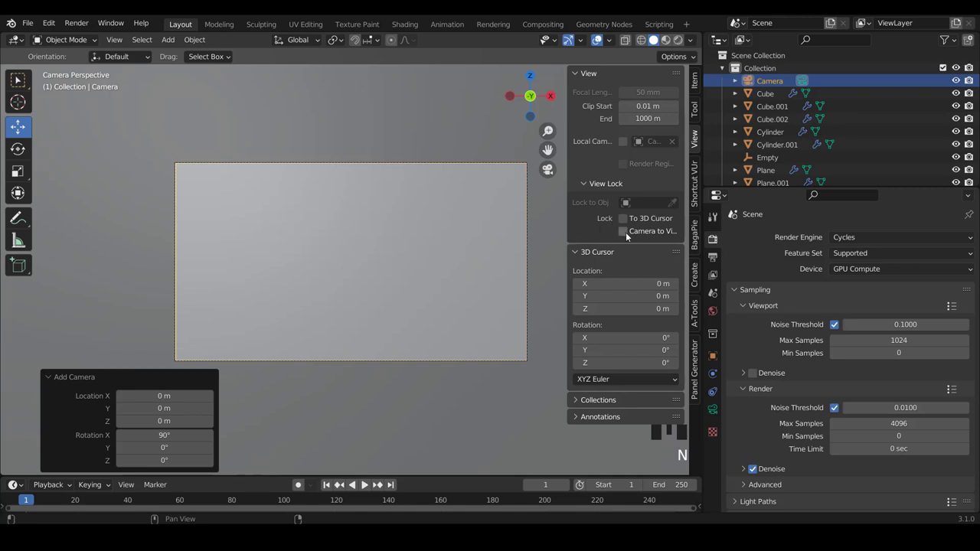
drag(630, 235, 341, 300)
scroll(down, 3)
key(n)
scroll(down, 3)
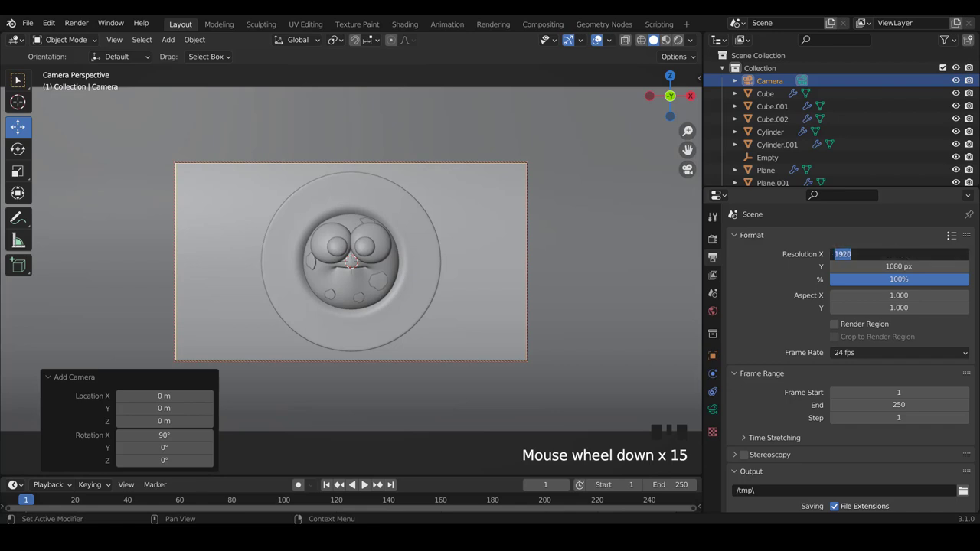
Set the output resolution to 2000 × 2000 px and move the camera closer to the cookie
key(KP_0)
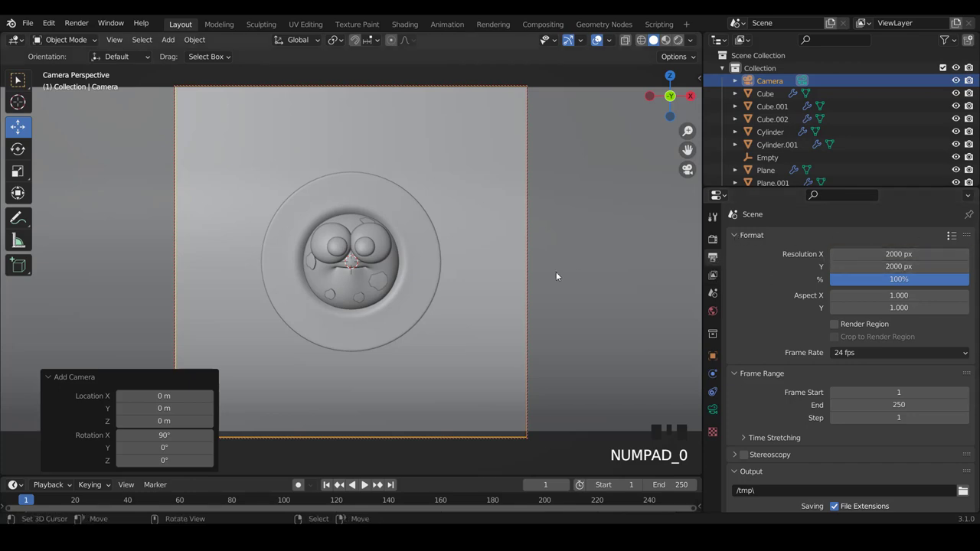
scroll(up, 3)
scroll(up, 3)
Disable Camera to View in the sidebar, locking the square framing of the cookie face
scroll(up, 3)
scroll(down, 3)
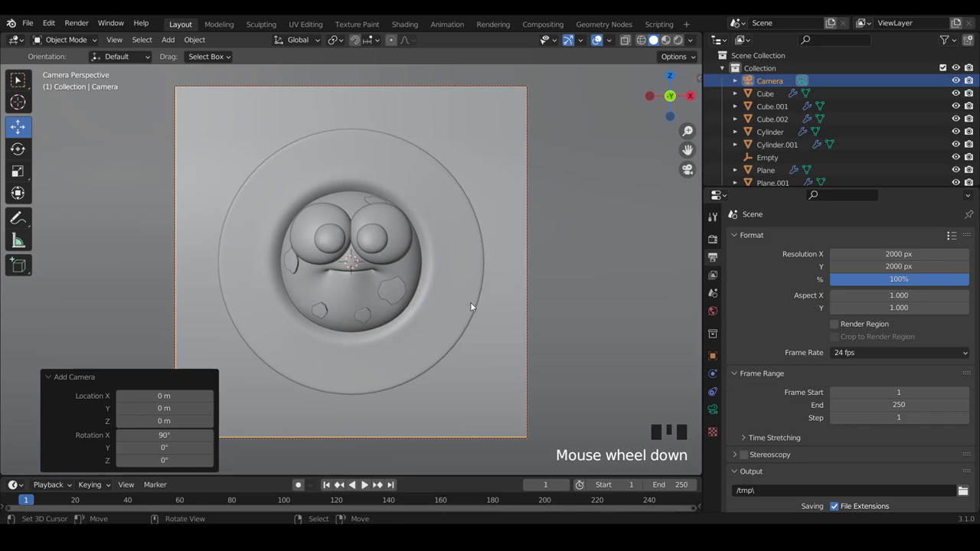
key(n)
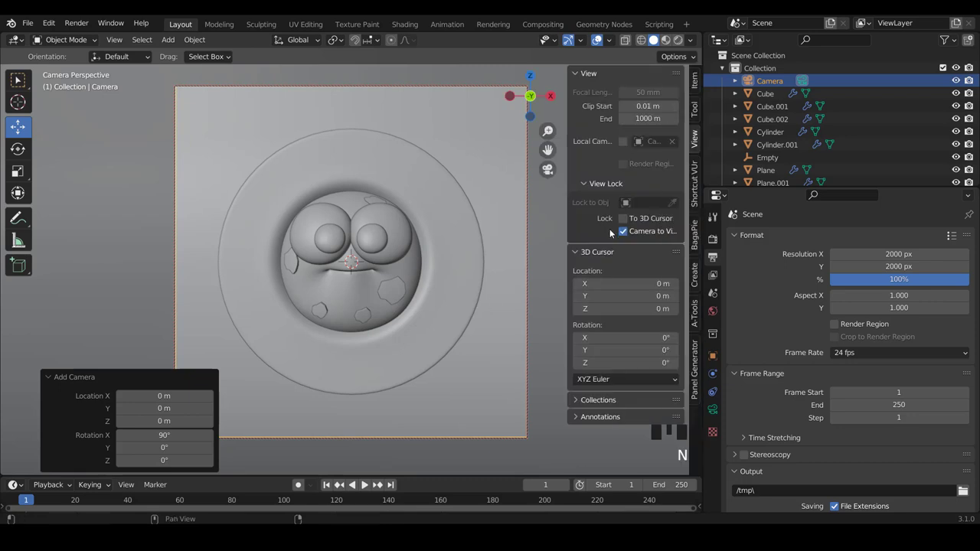
drag(627, 233, 533, 271)
key(n)
key(n)
key(n)
key(n)
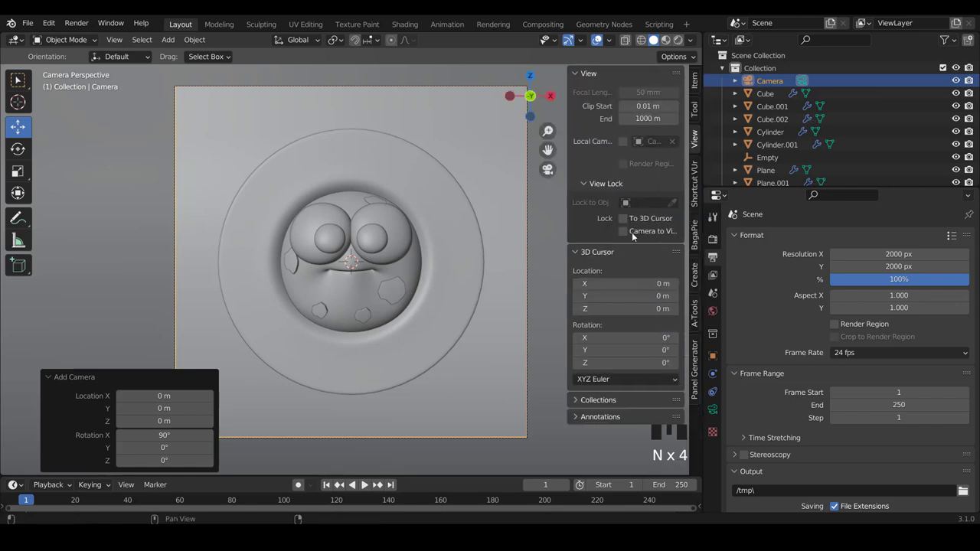
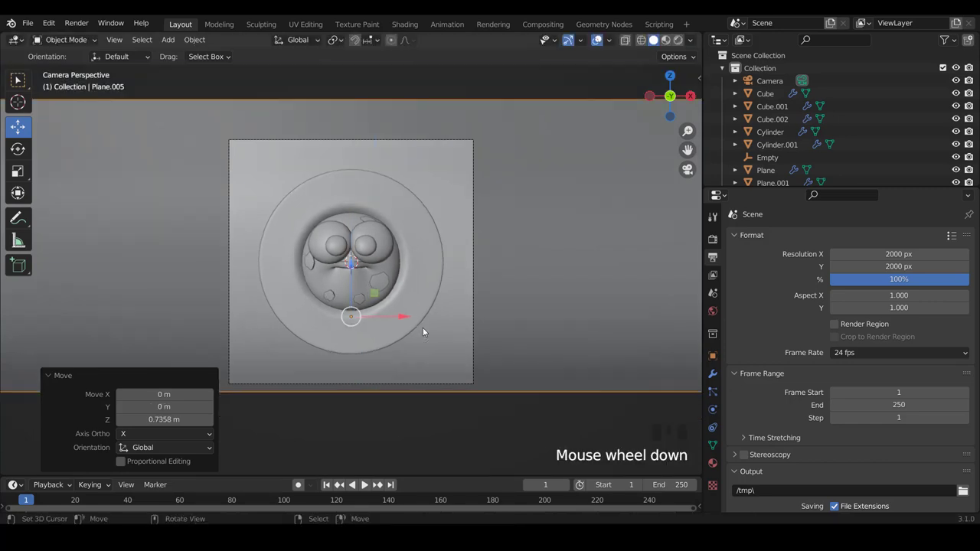
Orbit around the model and return to front orthographic view after placing the backdrop
drag(413, 351, 379, 349)
scroll(down, 3)
key(KP_1)
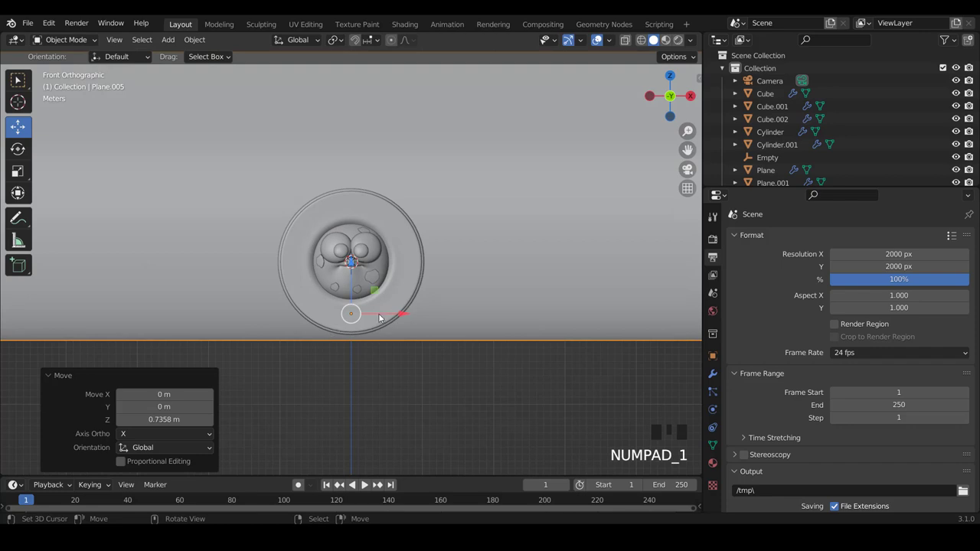
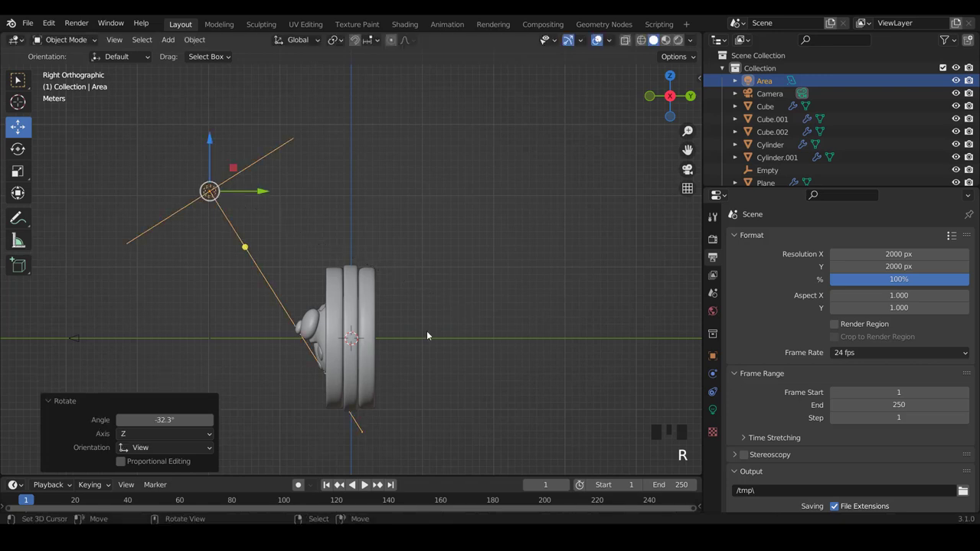
Check the tilted area light's effect on the cookie through the camera view
key(KP_0)
scroll(up, 3)
scroll(down, 3)
scroll(up, 3)
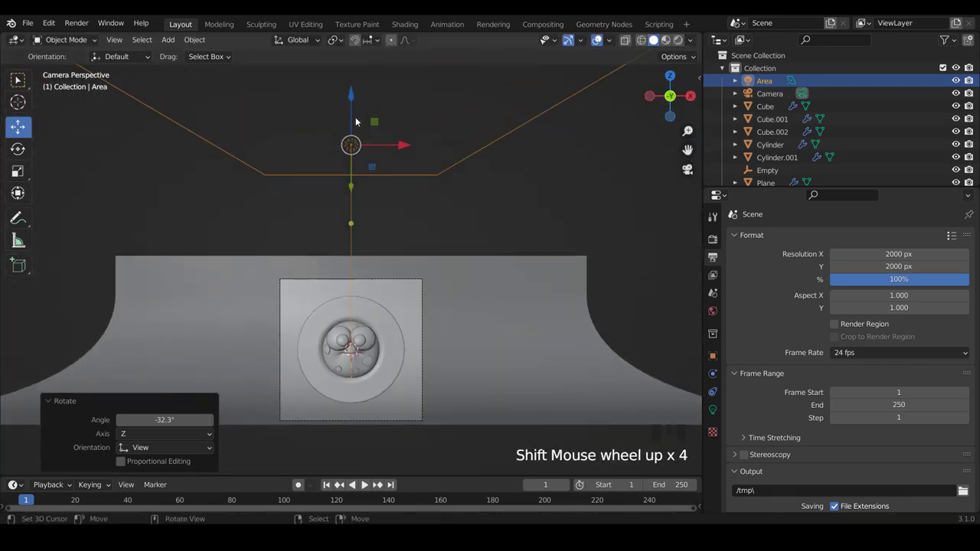
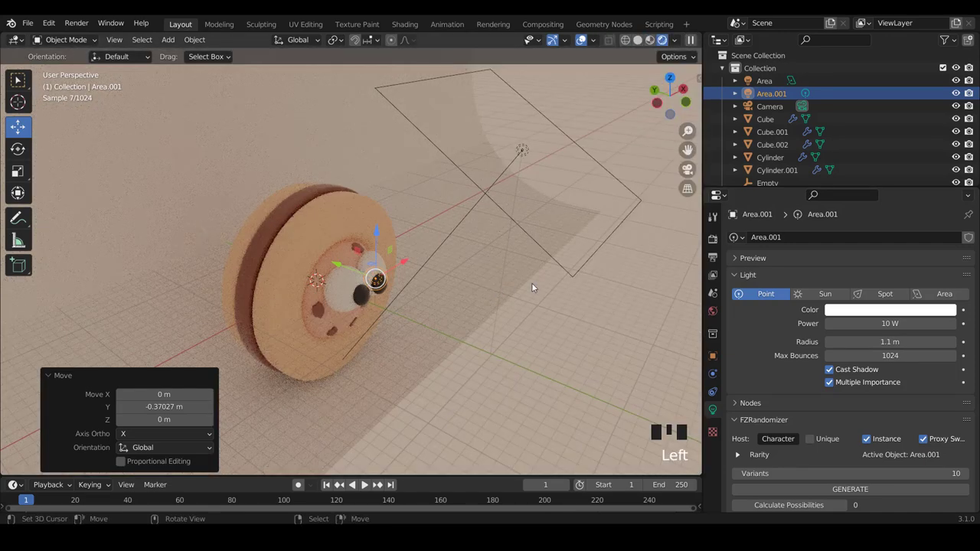
Check the lit cookie through the camera in the rendered preview and select the main area light
drag(495, 282, 402, 259)
key(KP_0)
scroll(down, 3)
scroll(up, 3)
scroll(down, 3)
scroll(up, 3)
scroll(down, 3)
scroll(up, 3)
right_click(362, 157)
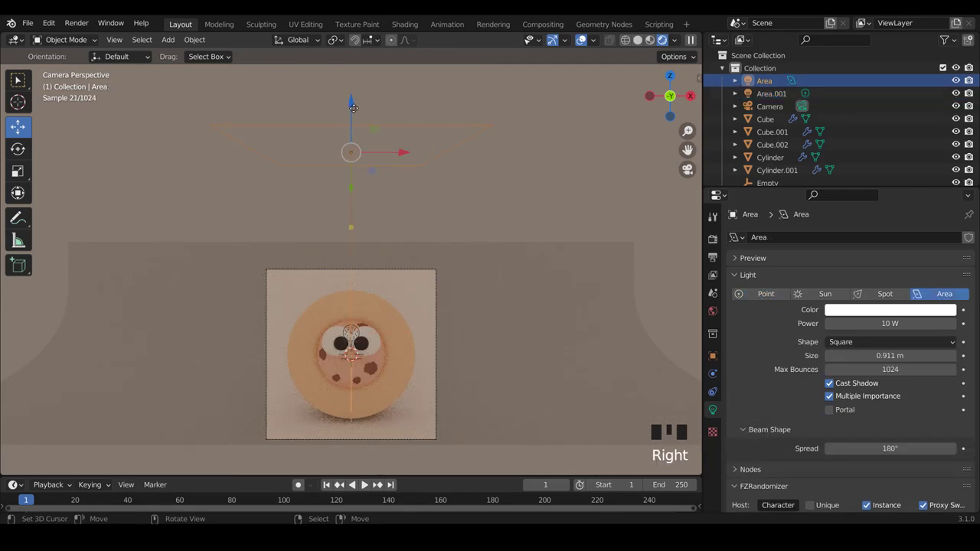
Tilt the main area light about -3.46° from the right-side view, then select the backdrop plane
key(KP_3)
scroll(down, 3)
scroll(up, 3)
key(r)
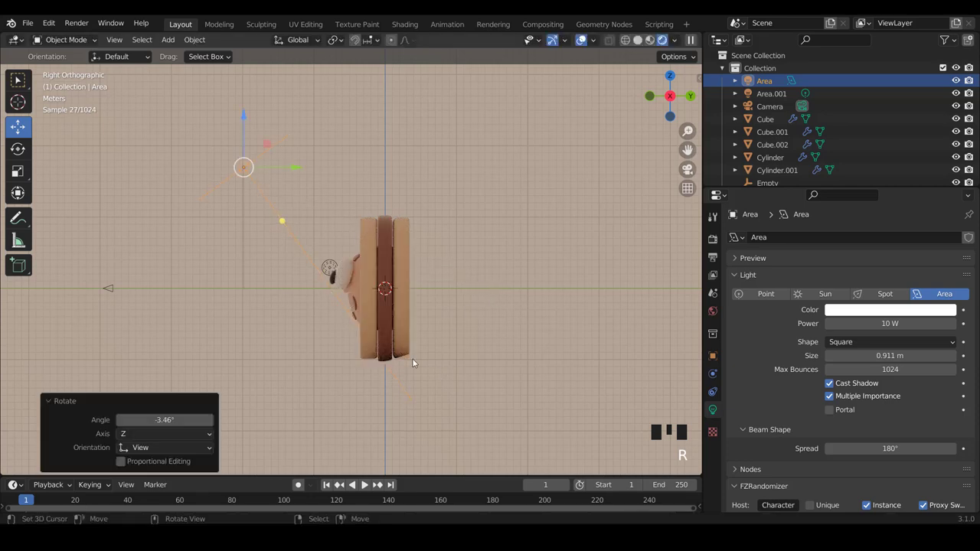
key(KP_0)
scroll(down, 3)
scroll(up, 3)
scroll(down, 3)
scroll(up, 3)
right_click(471, 163)
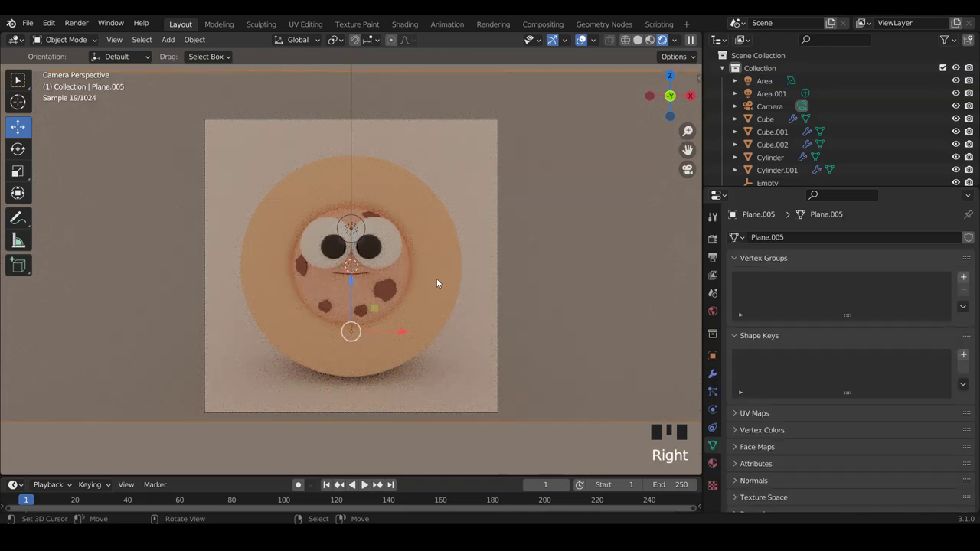
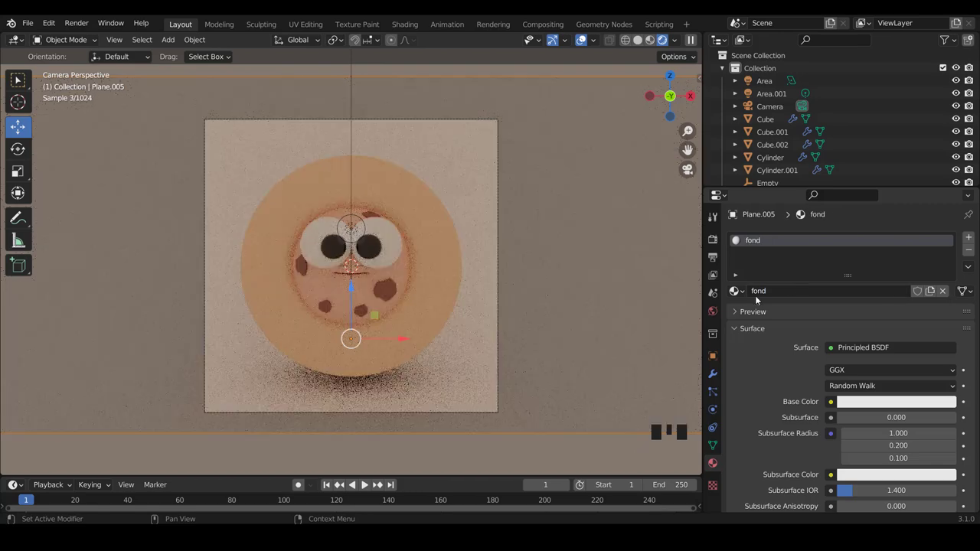
Set the backdrop's 'fond' material Base Color to orange and inspect it at an angle
click(908, 409)
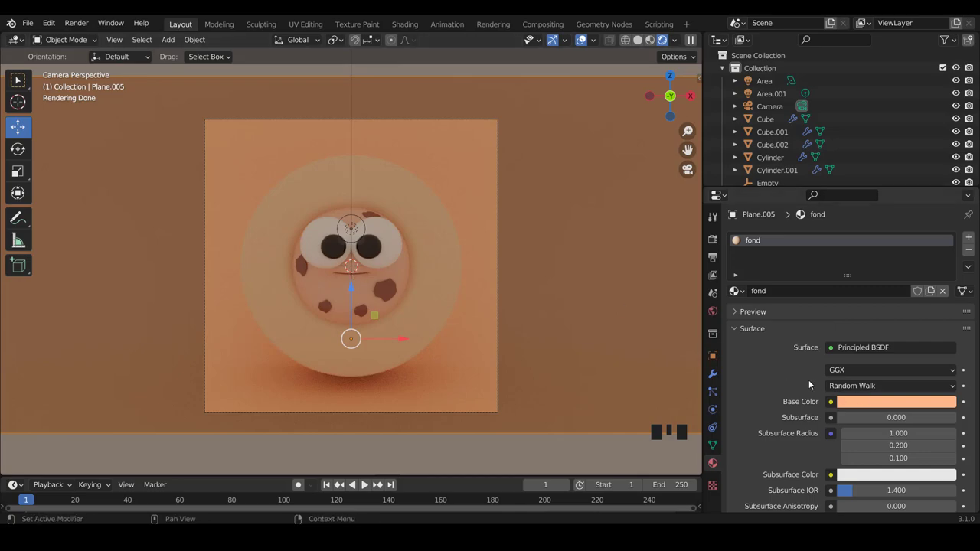
scroll(down, 3)
scroll(up, 3)
drag(497, 273, 437, 348)
drag(438, 348, 471, 380)
Select the chocolate ring Cylinder.001 and return the camera view to solid shading
right_click(471, 379)
key(KP_0)
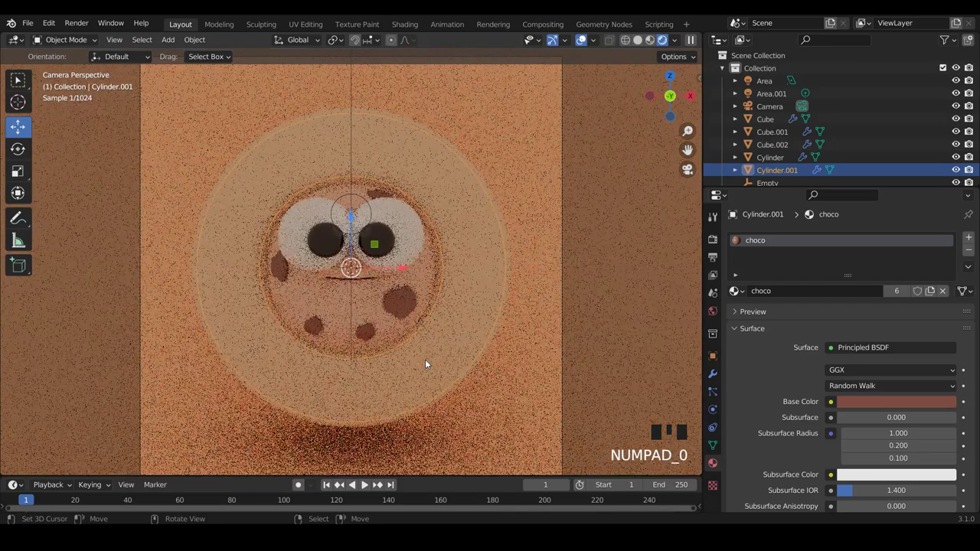
scroll(down, 3)
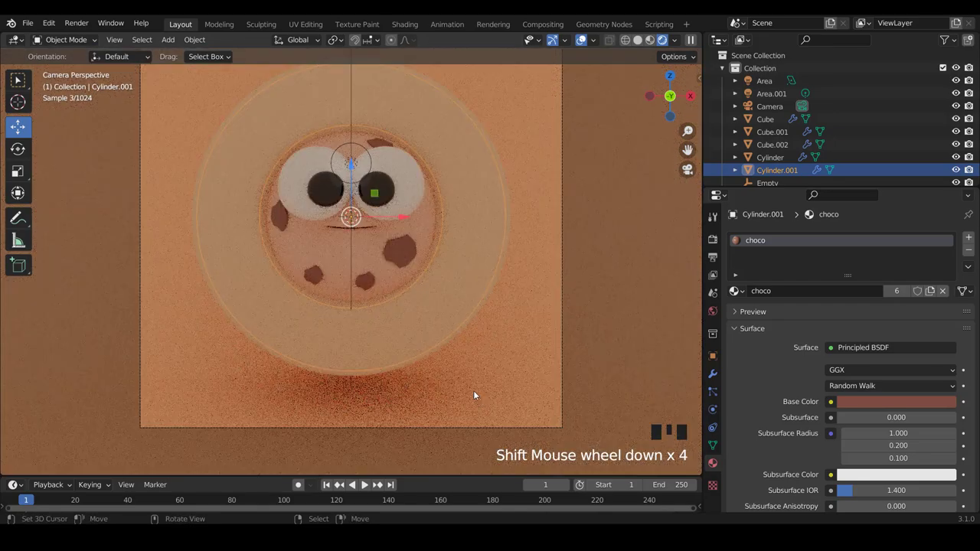
key(s)
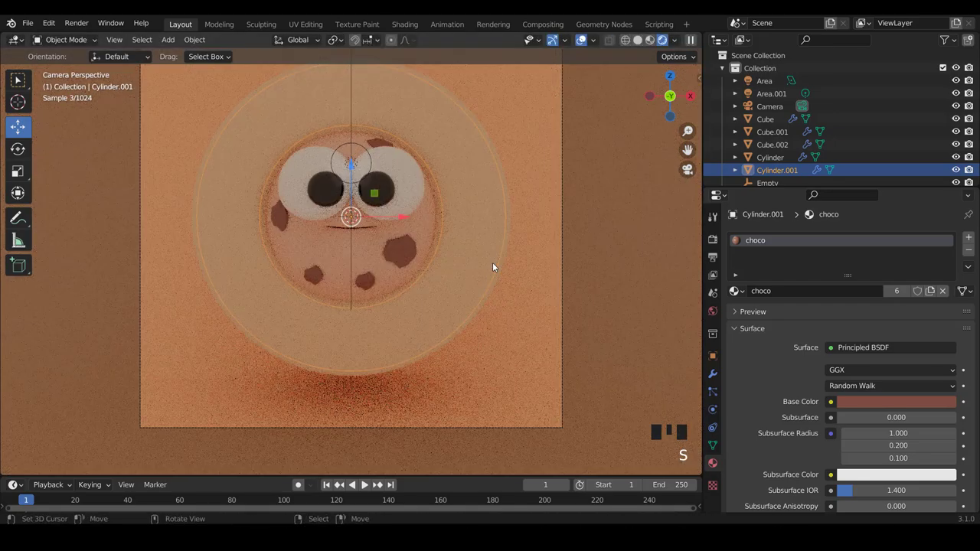
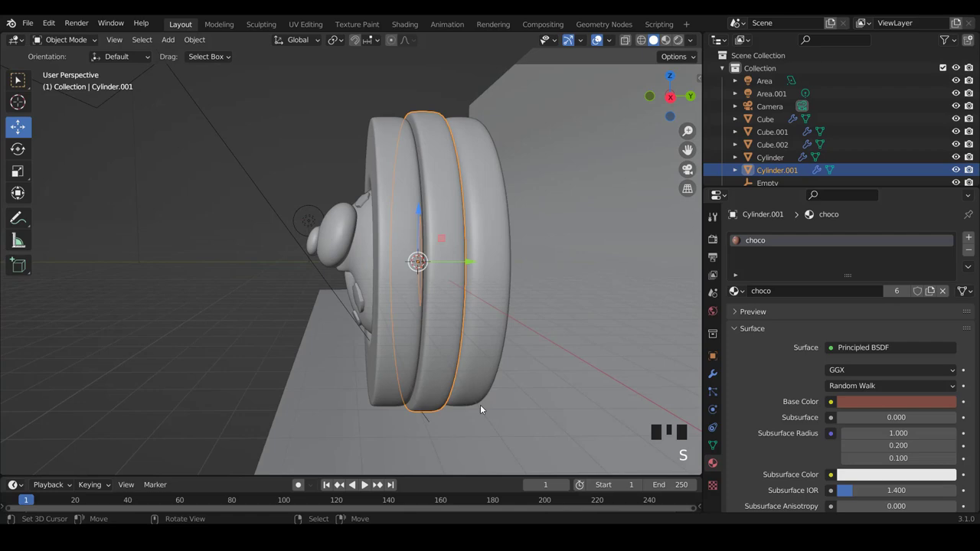
Scale the chocolate ring to about 0.983 and push it back roughly -0.249 m on Z, checked in the rendered preview
key(KP_0)
key(s)
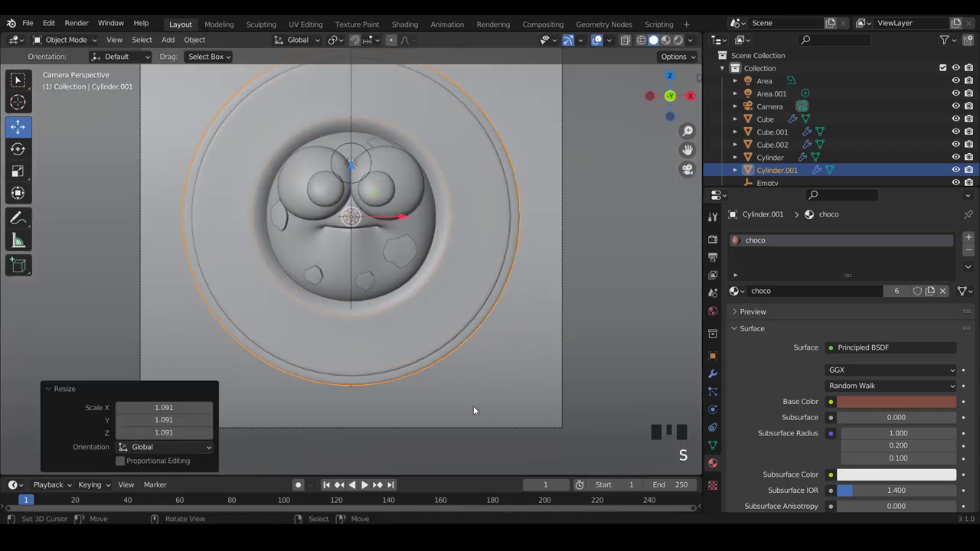
scroll(down, 3)
scroll(up, 3)
key(shift+z)
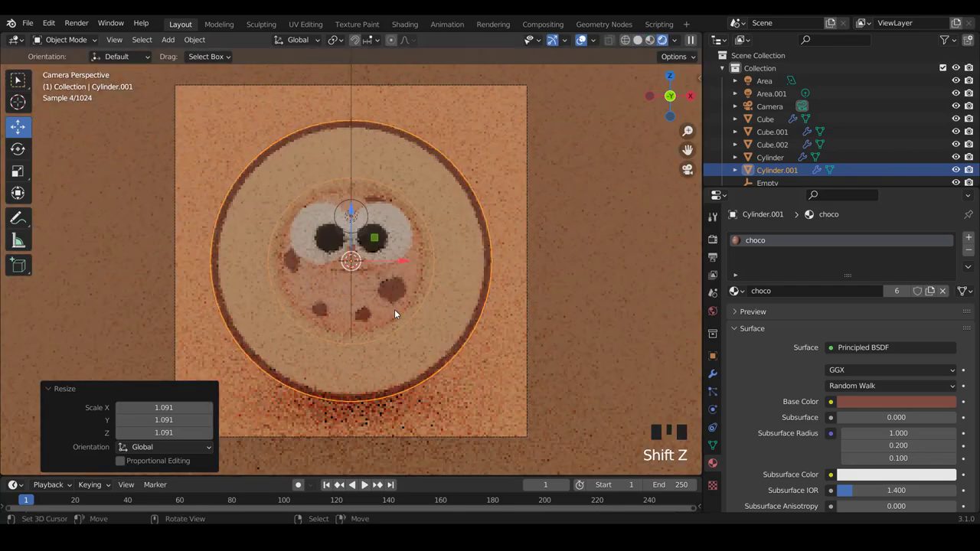
key(s)
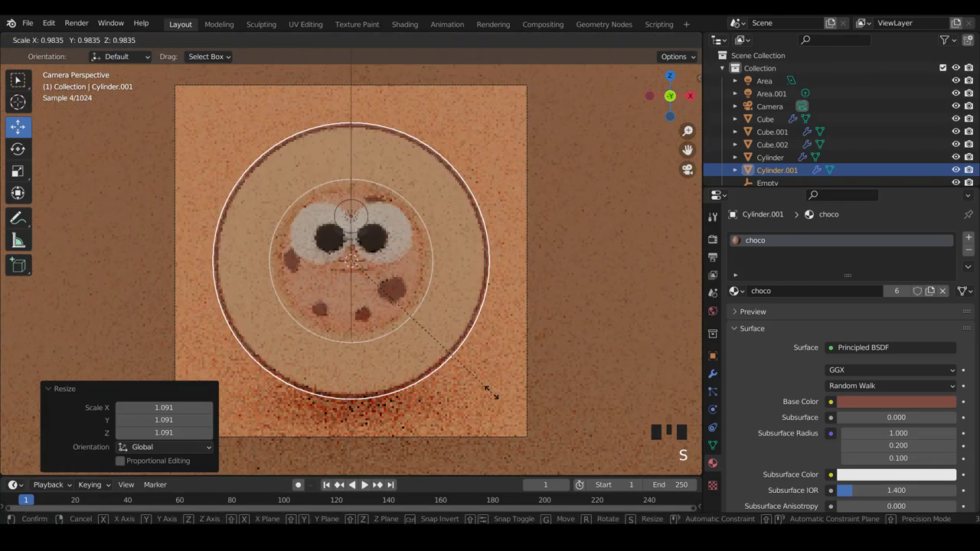
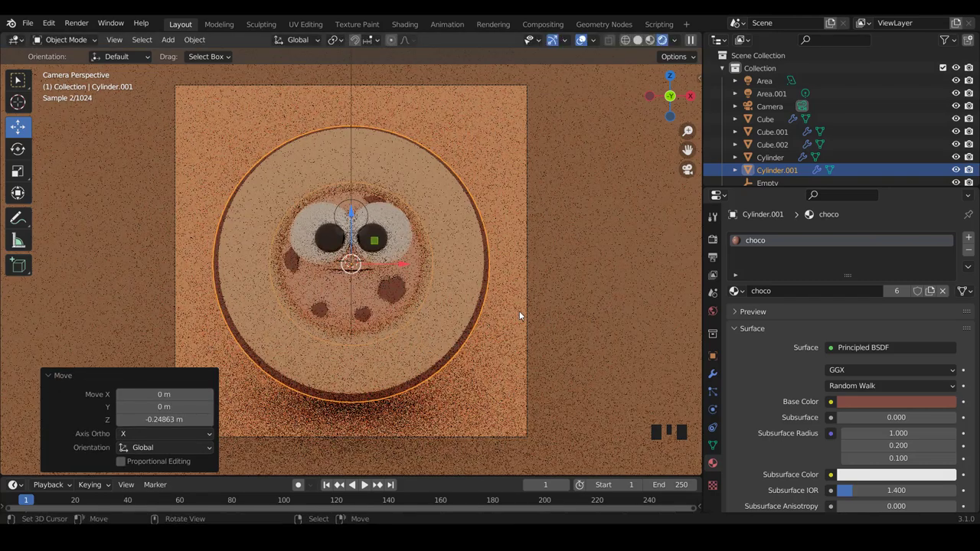
scroll(down, 3)
scroll(up, 3)
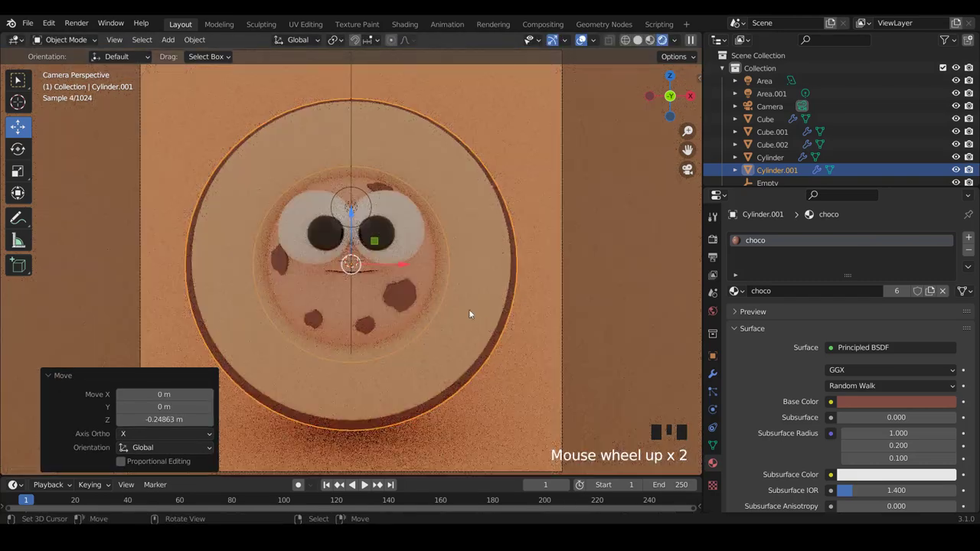
scroll(down, 3)
scroll(up, 3)
scroll(down, 3)
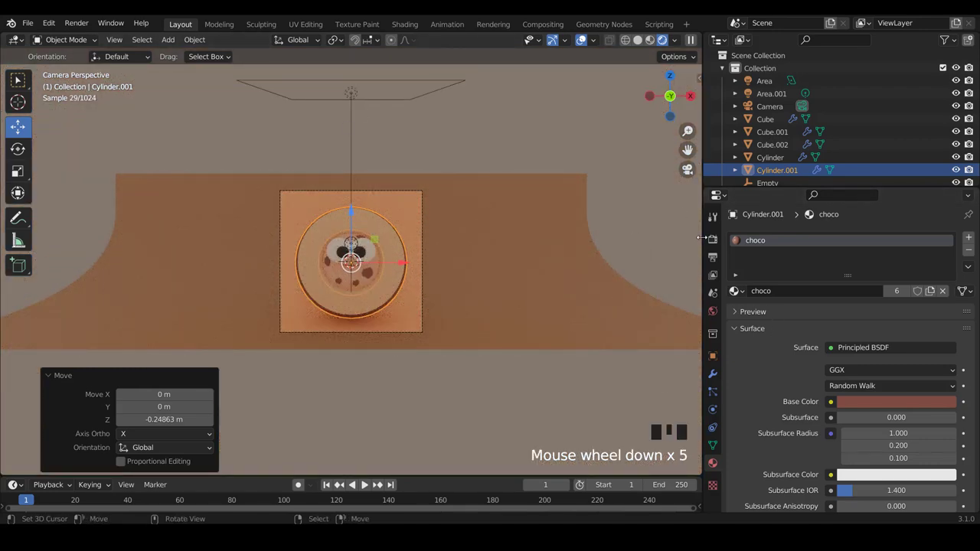
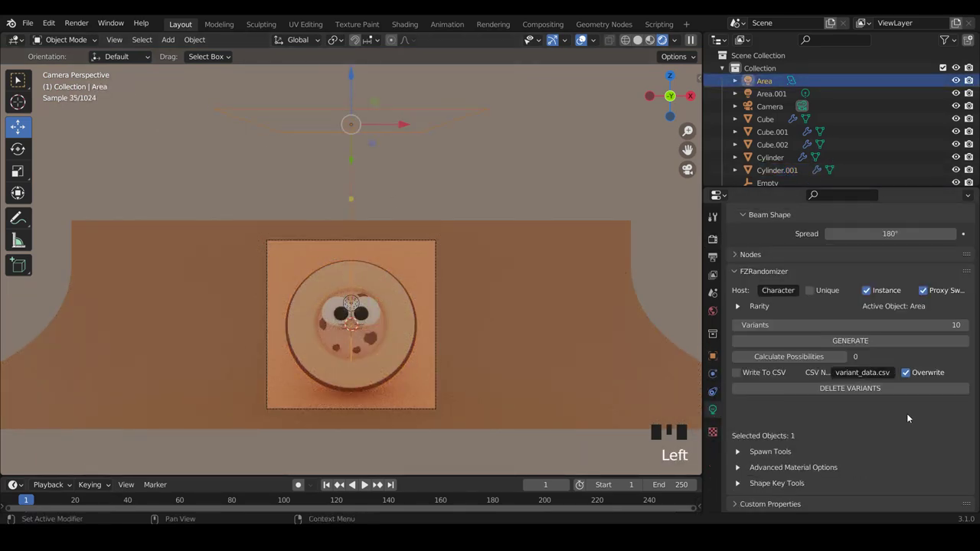
Raise the main area light's power from 500 W to 800 W
scroll(up, 3)
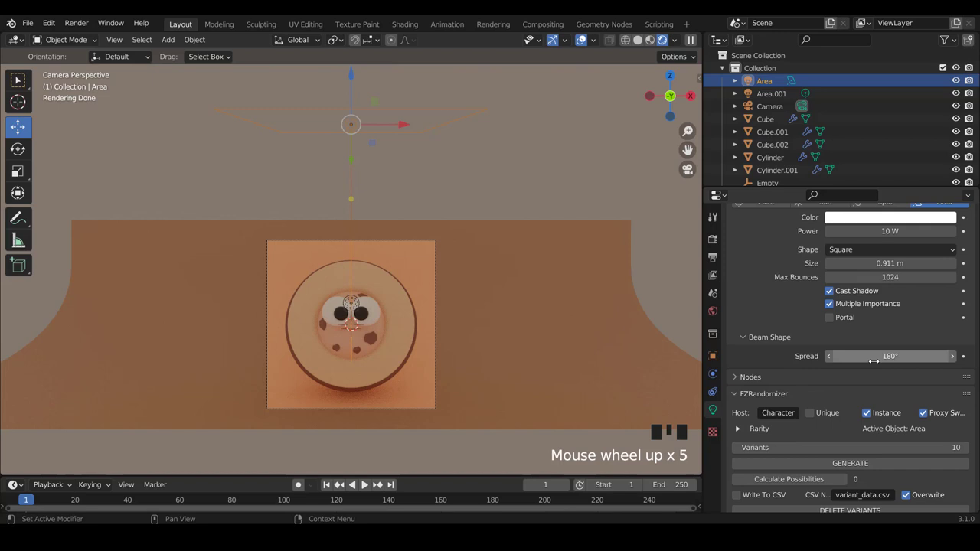
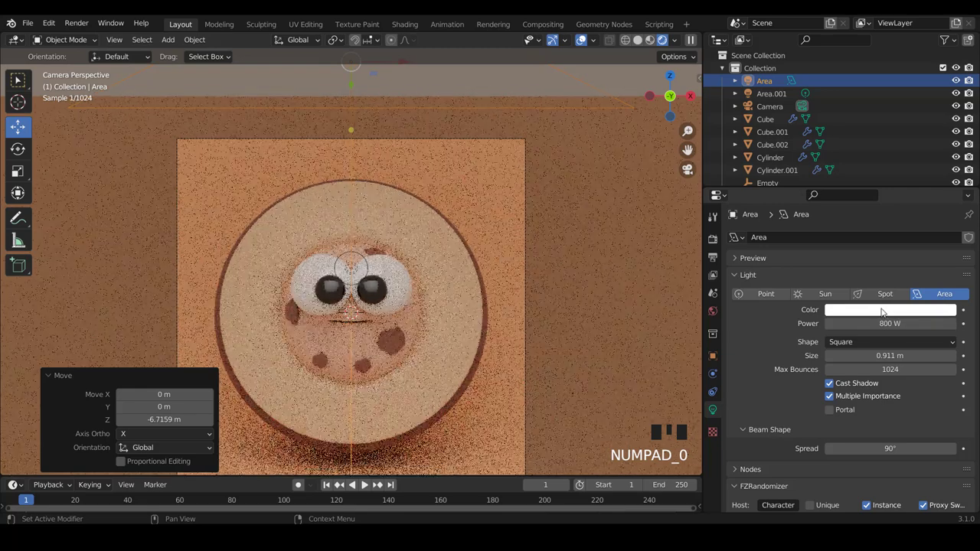
scroll(up, 3)
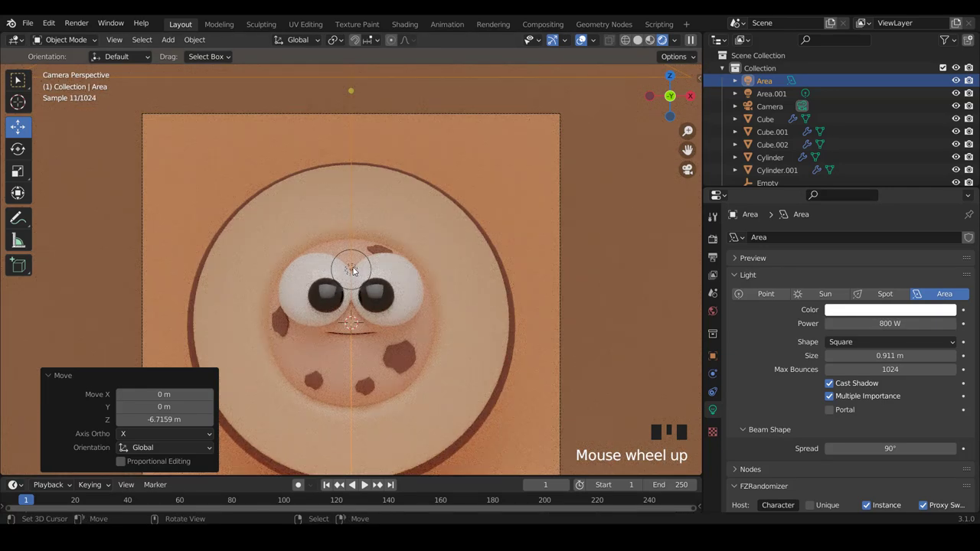
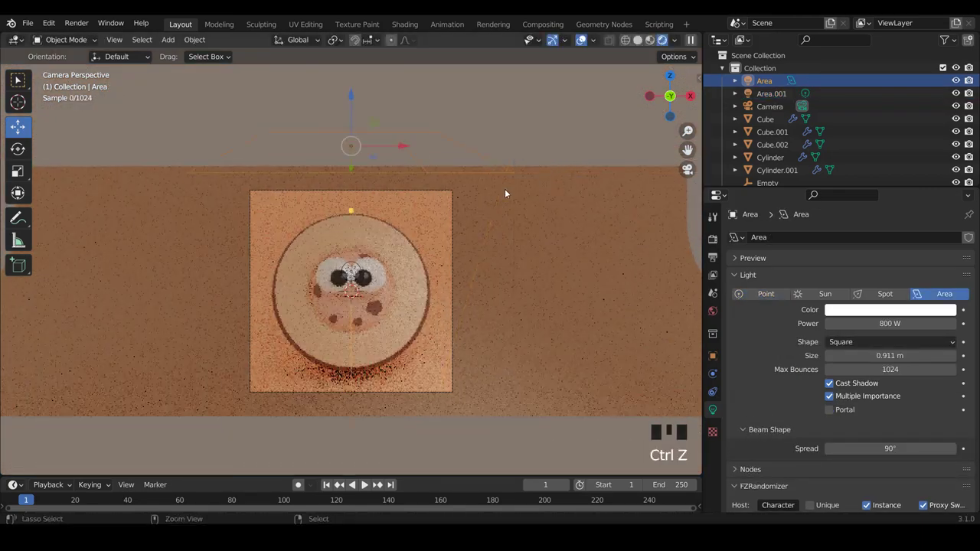
Rotate the main area light about -12.6° around the vertical axis so its beam slants across the cookie face
key(shift+z)
drag(486, 227, 428, 239)
key(KP_3)
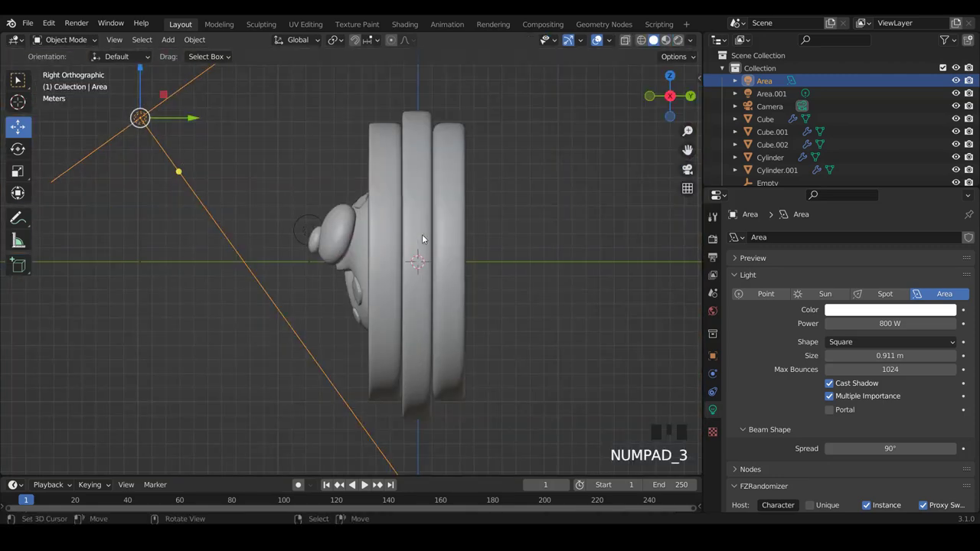
key(KP_7)
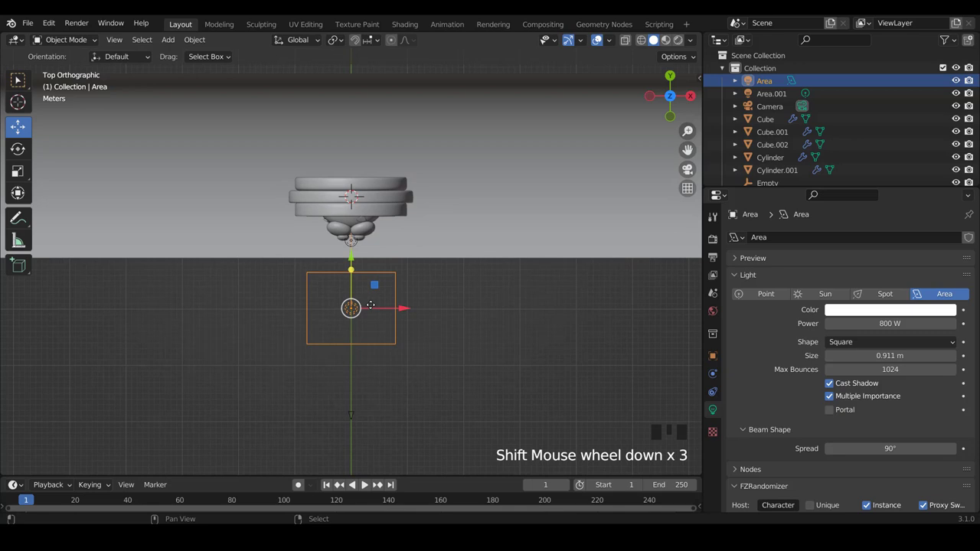
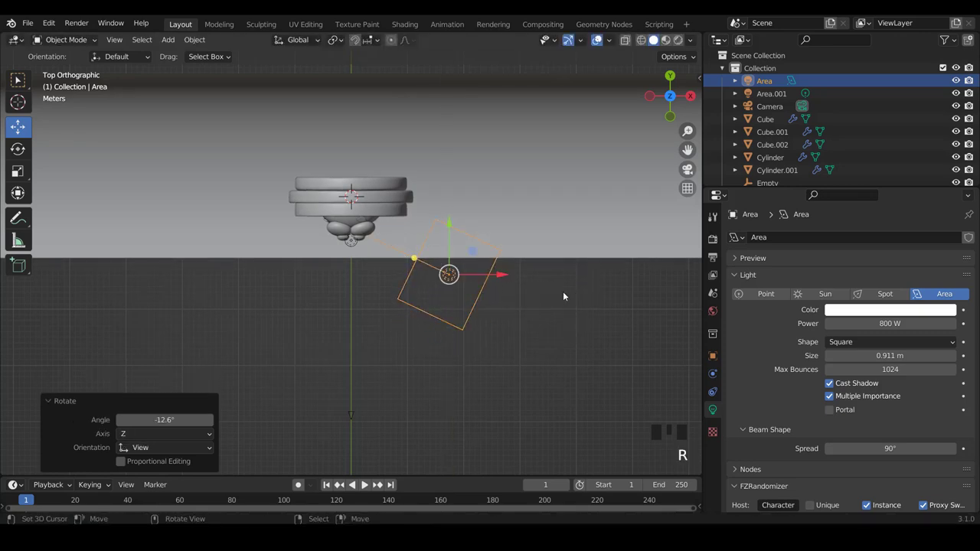
key(KP_0)
scroll(up, 3)
key(shift+z)
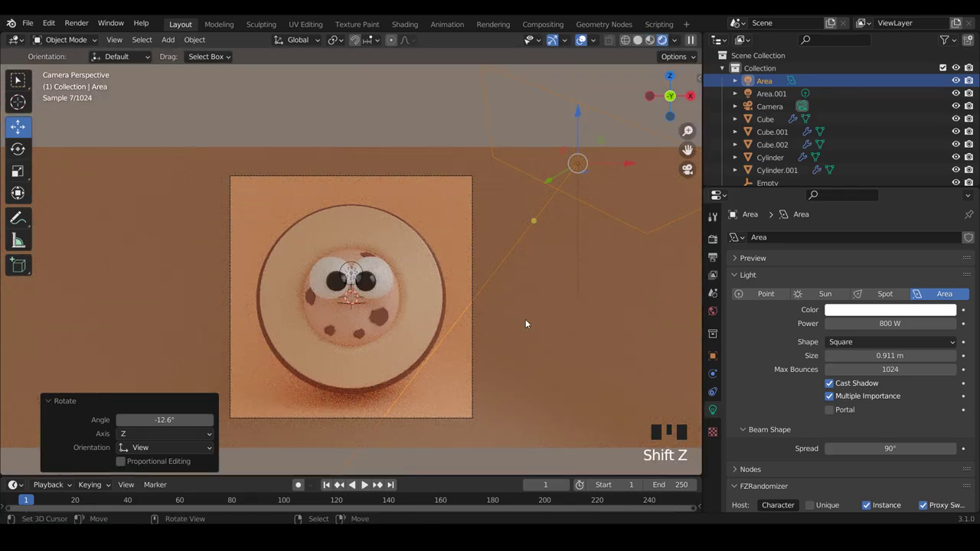
key(r)
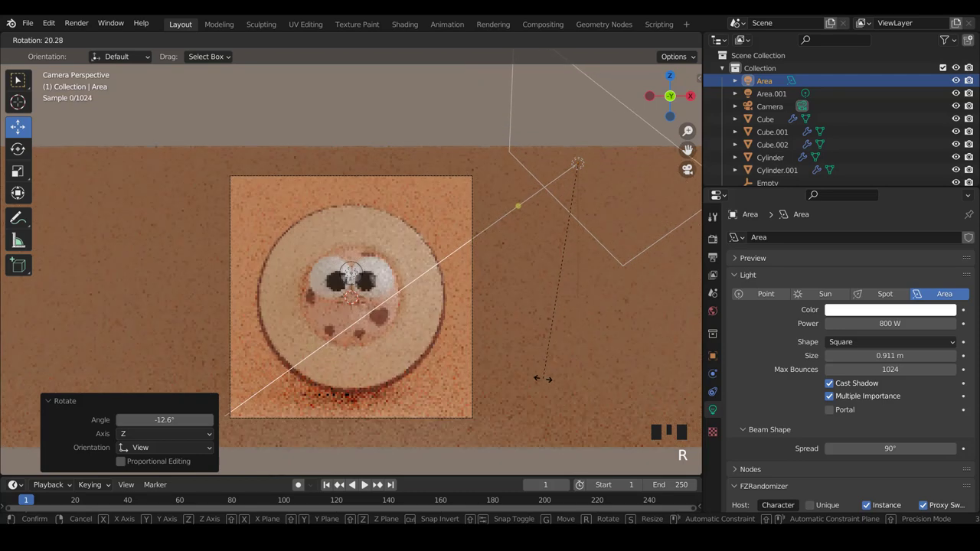
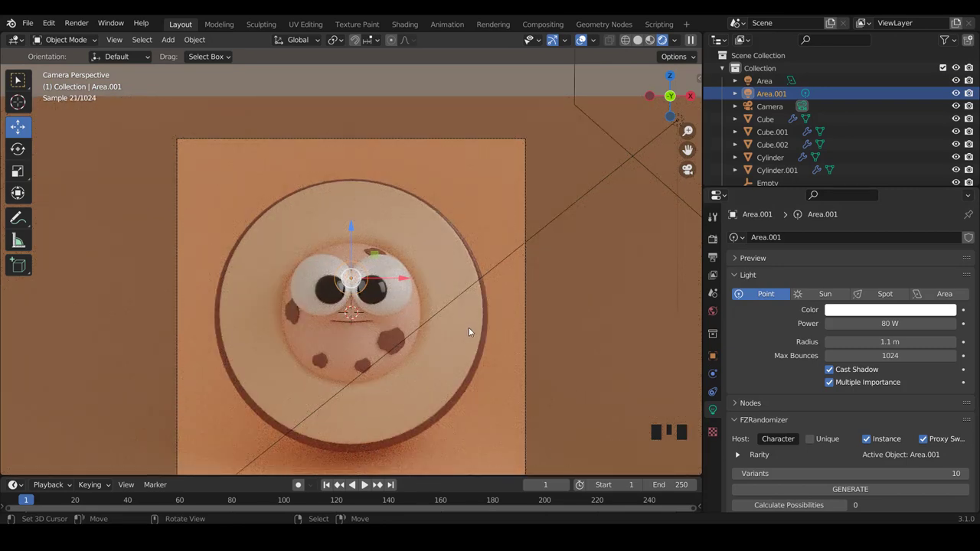
Select the ring socket, try a skin 02 colour change, undo it, keeping the light peach FFD0A9
right_click(473, 335)
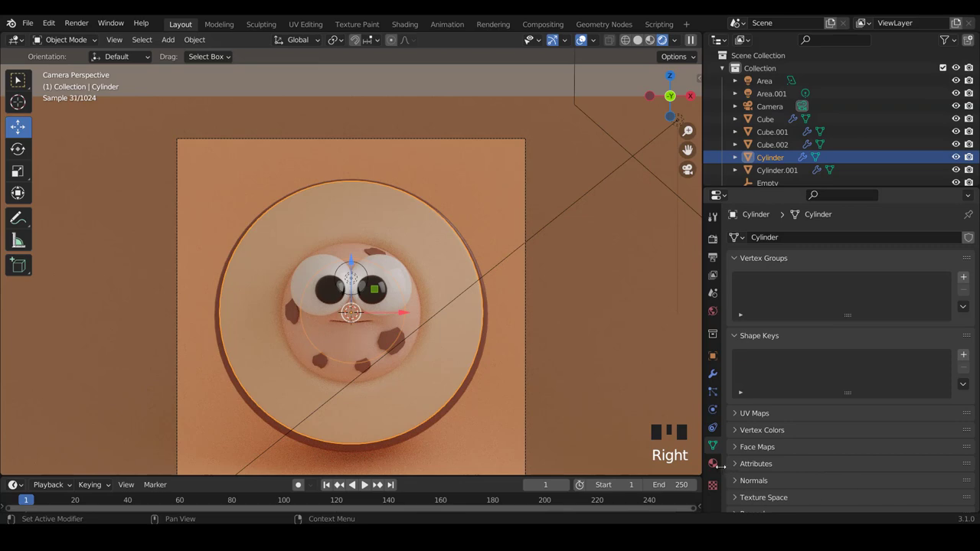
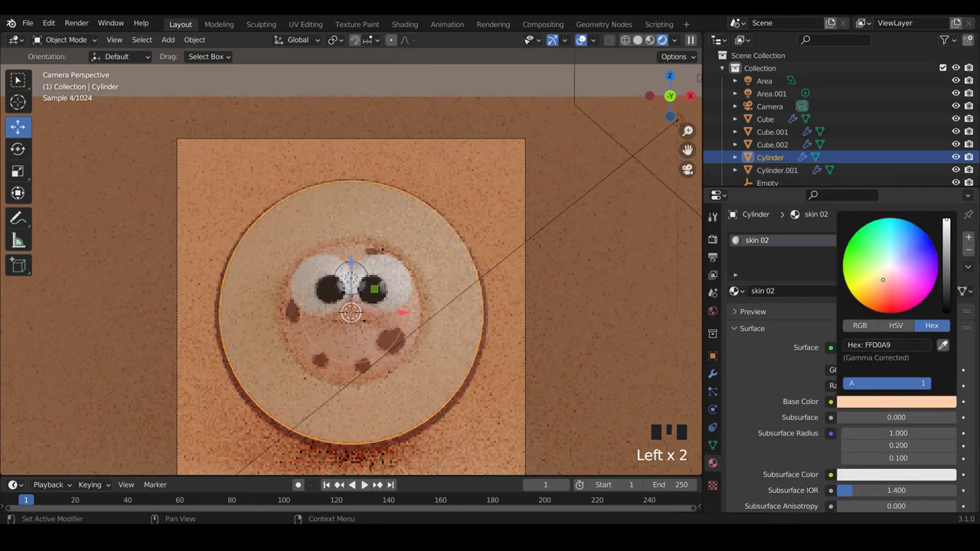
drag(871, 407, 862, 361)
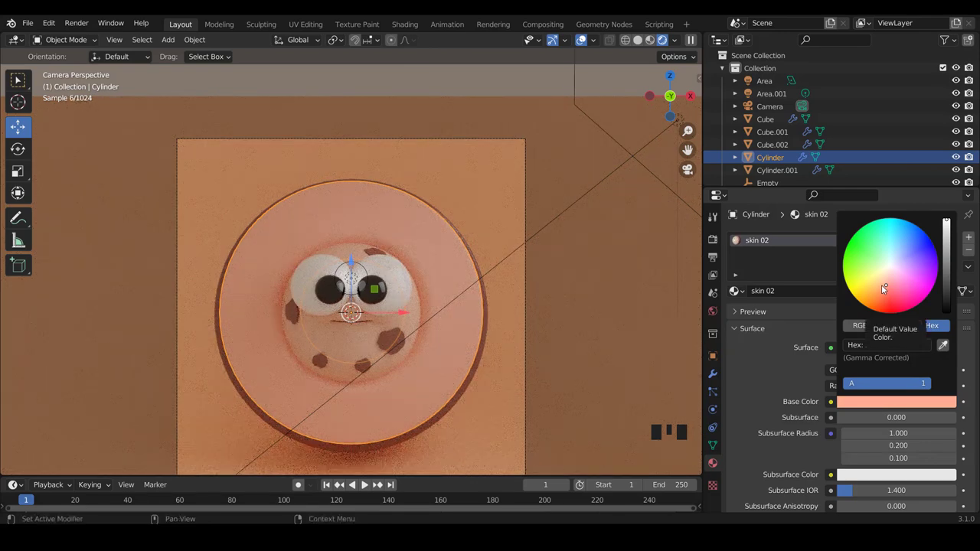
key(ctrl+z)
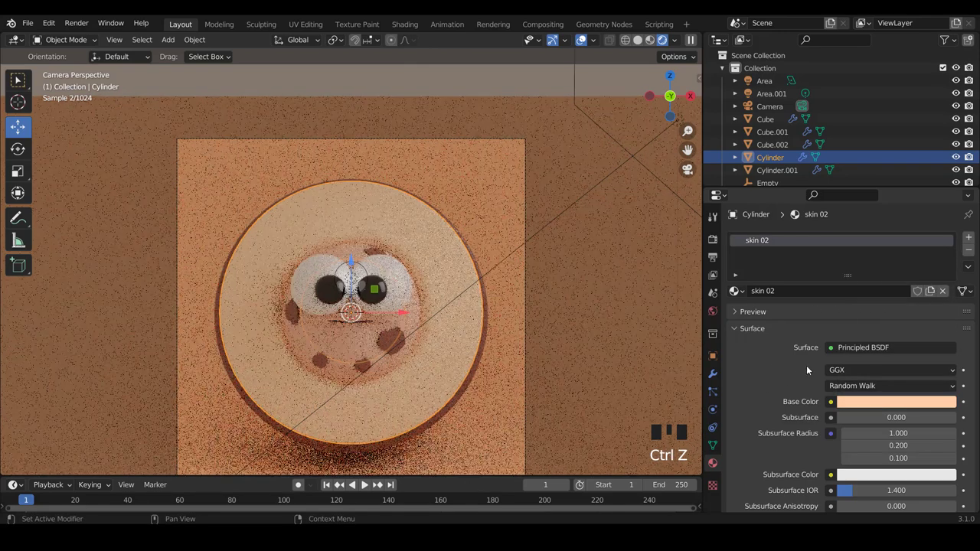
click(858, 401)
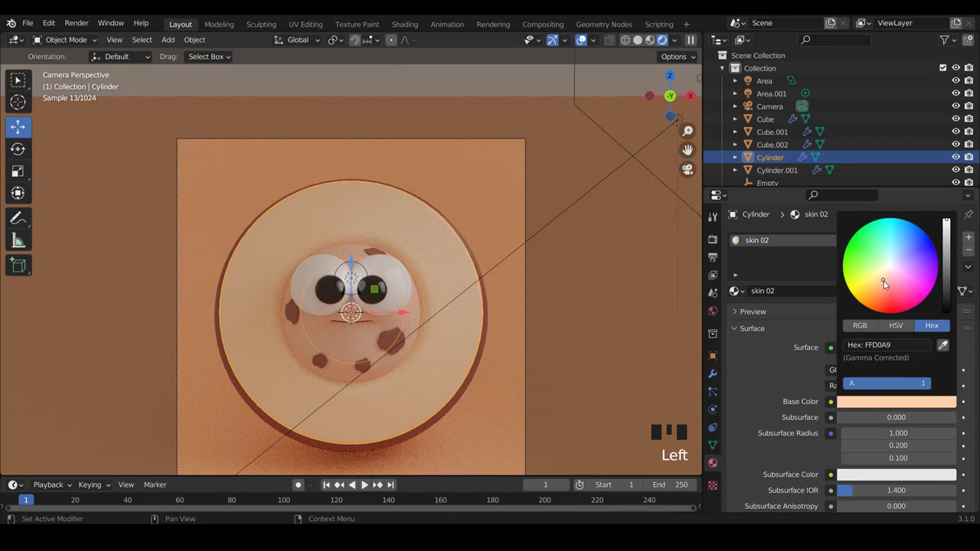
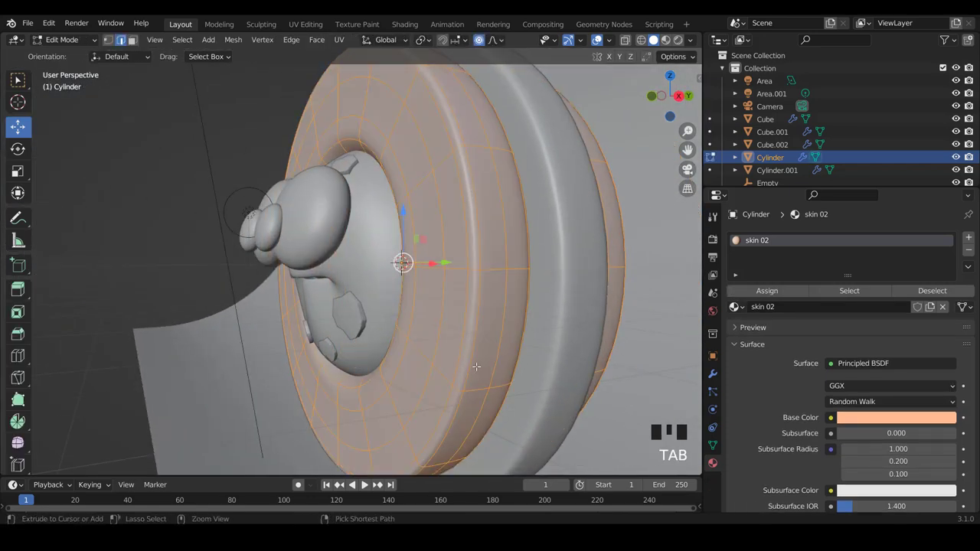
Separate the socket's front rim as Cylinder.002 and return to object mode in camera view
key(ctrl+Tab)
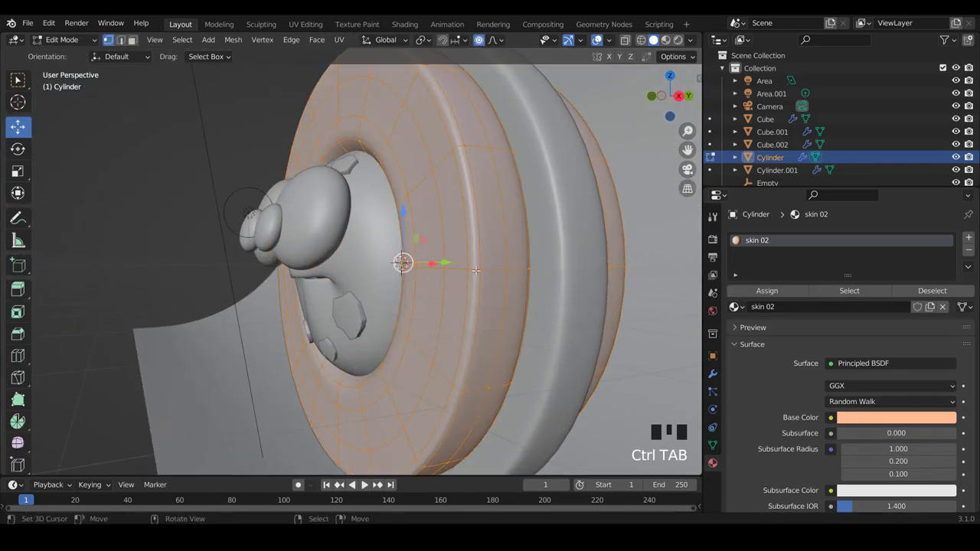
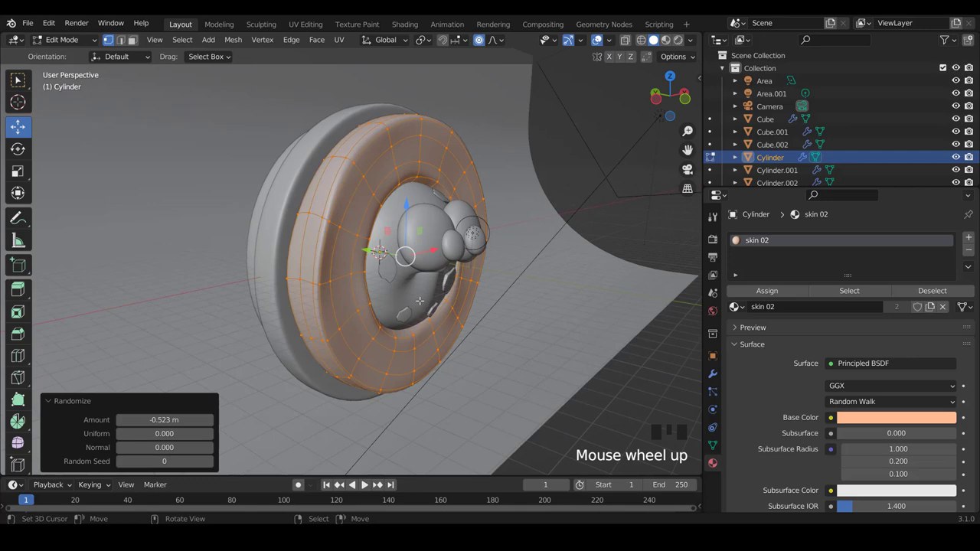
key(Tab)
scroll(down, 3)
key(a)
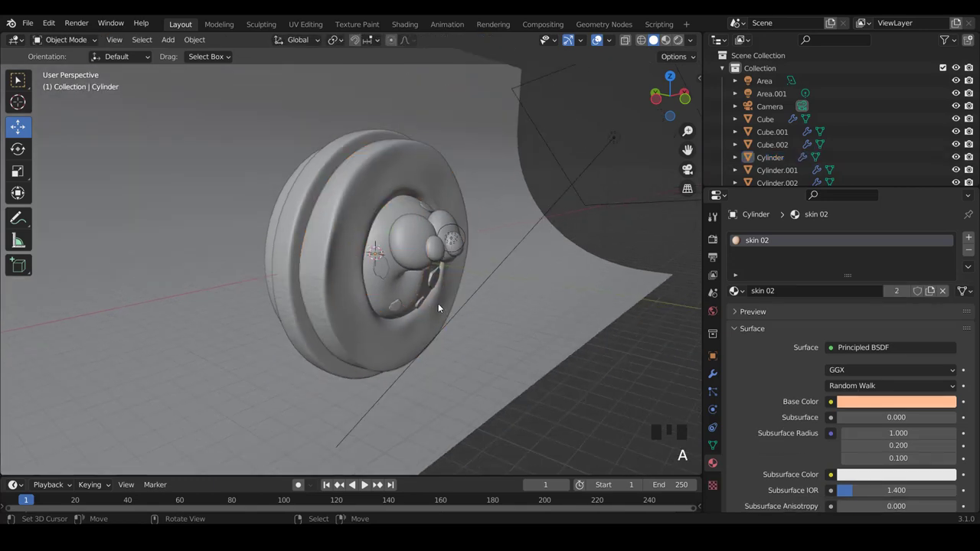
key(KP_0)
scroll(up, 3)
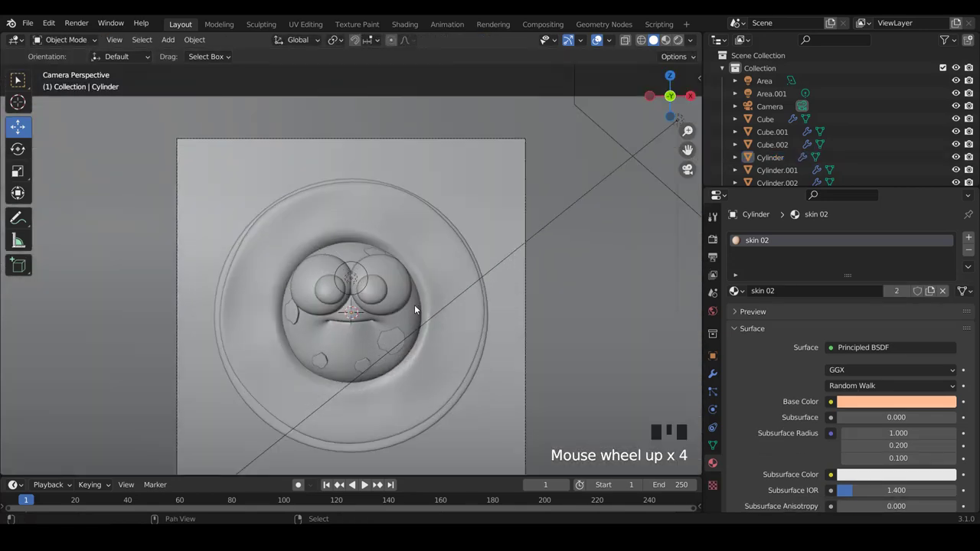
Show the cookie and socket in the lit orange rendered preview and select the 800 W area light again
key(shift+z)
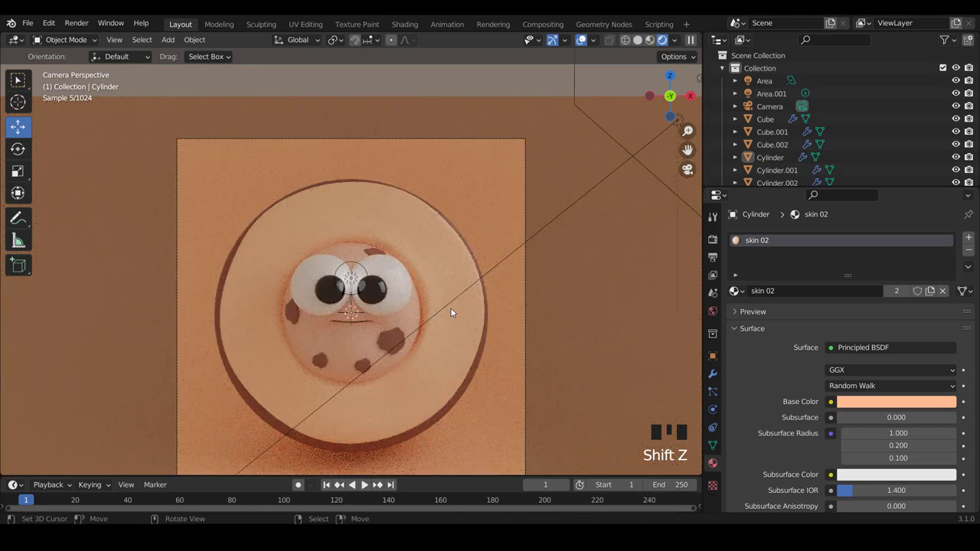
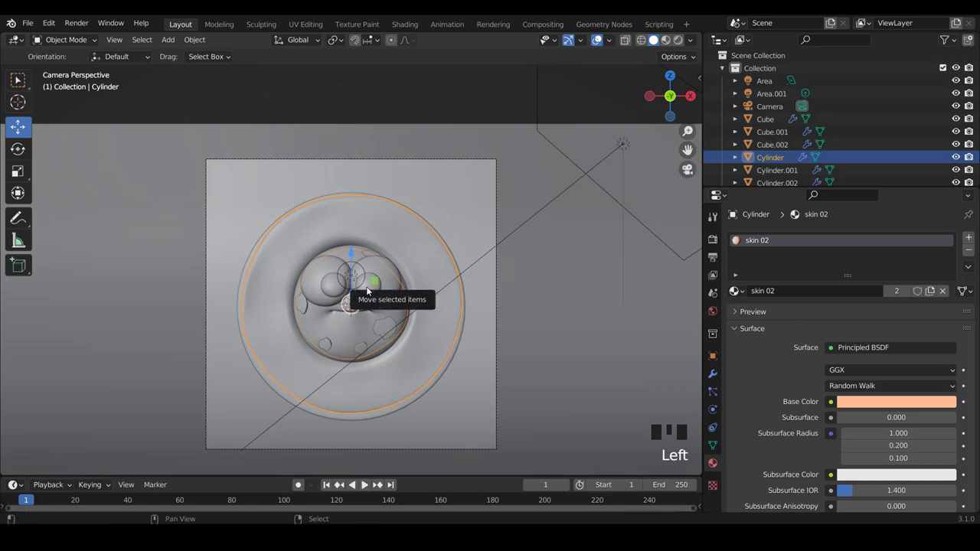
key(shift+z)
scroll(up, 3)
key(a)
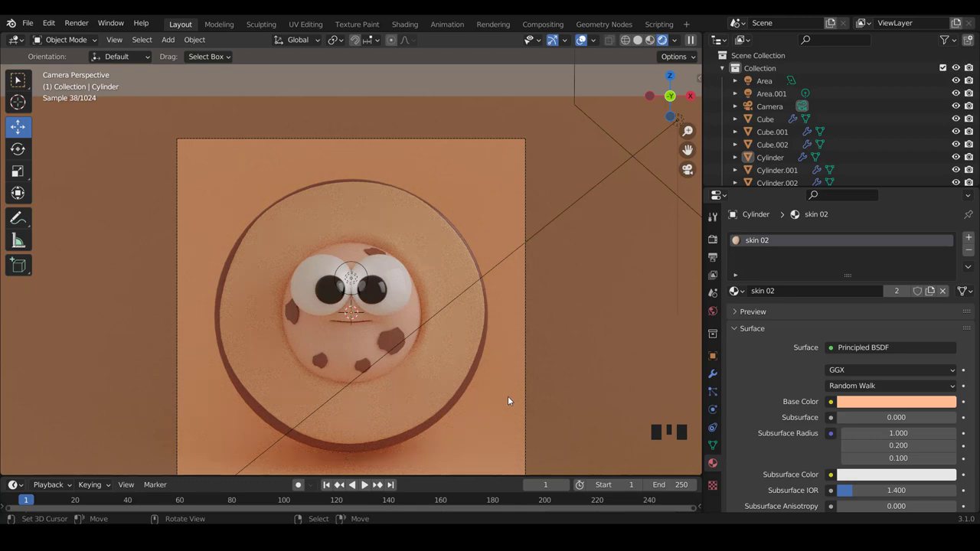
scroll(down, 3)
scroll(up, 3)
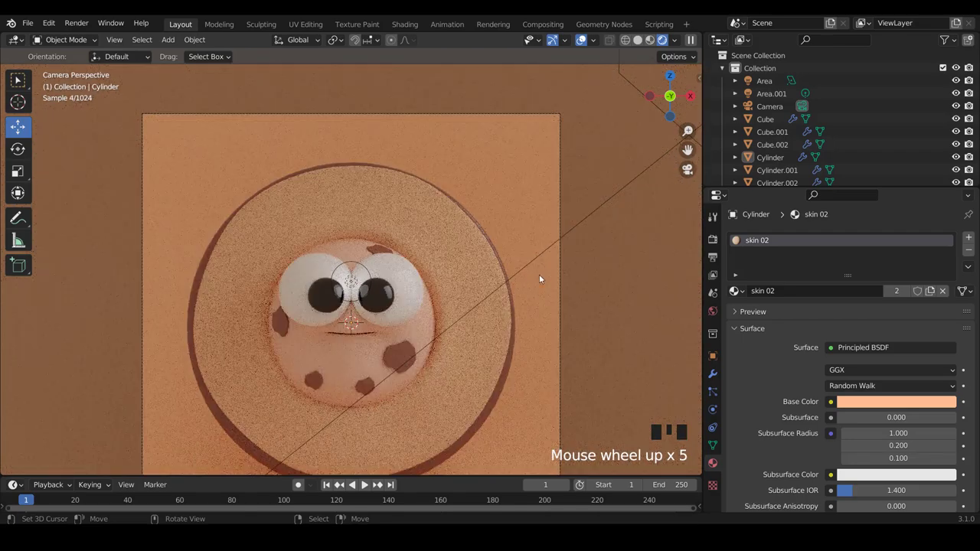
scroll(down, 3)
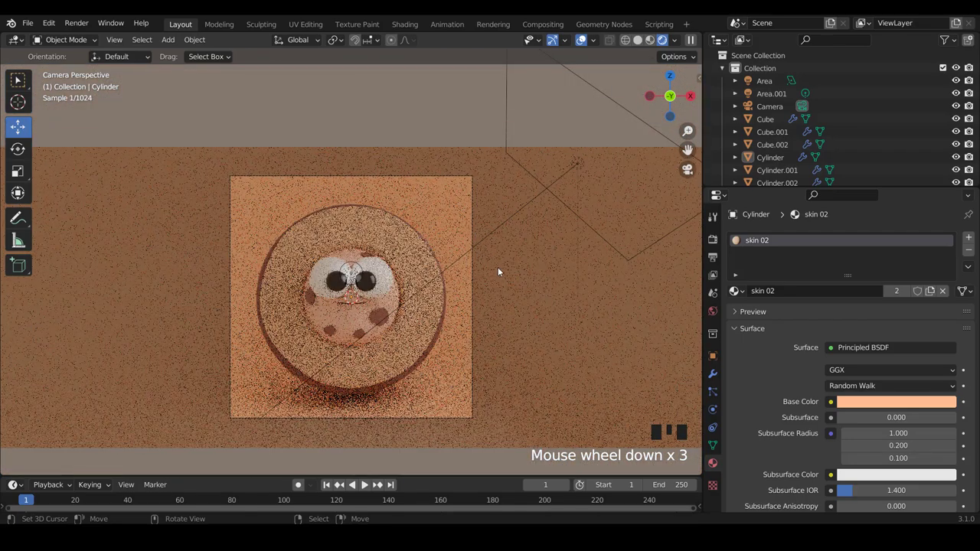
scroll(up, 3)
right_click(489, 260)
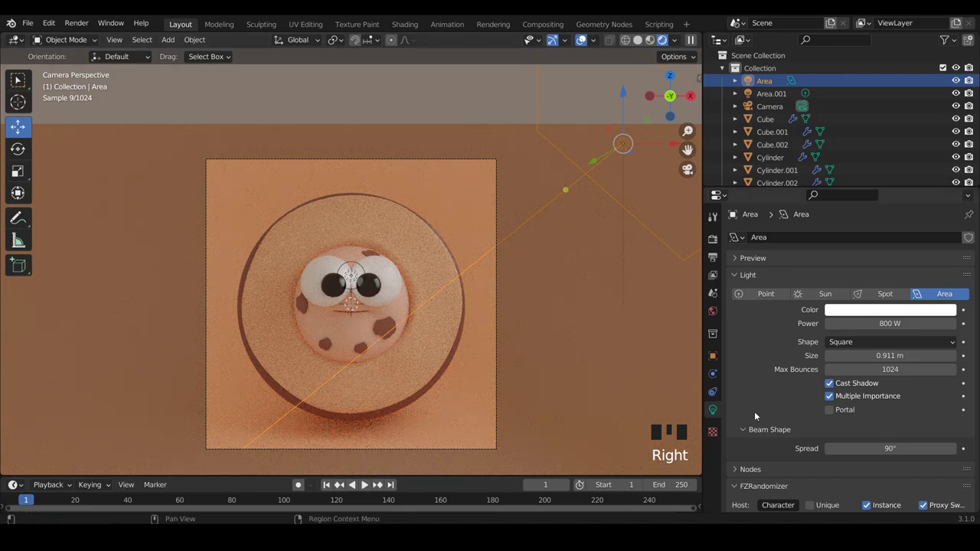
click(885, 307)
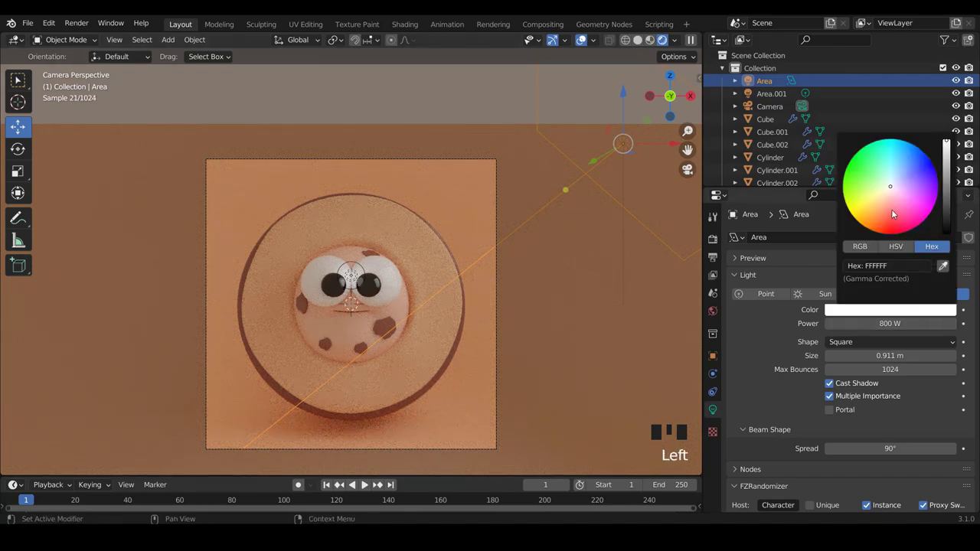
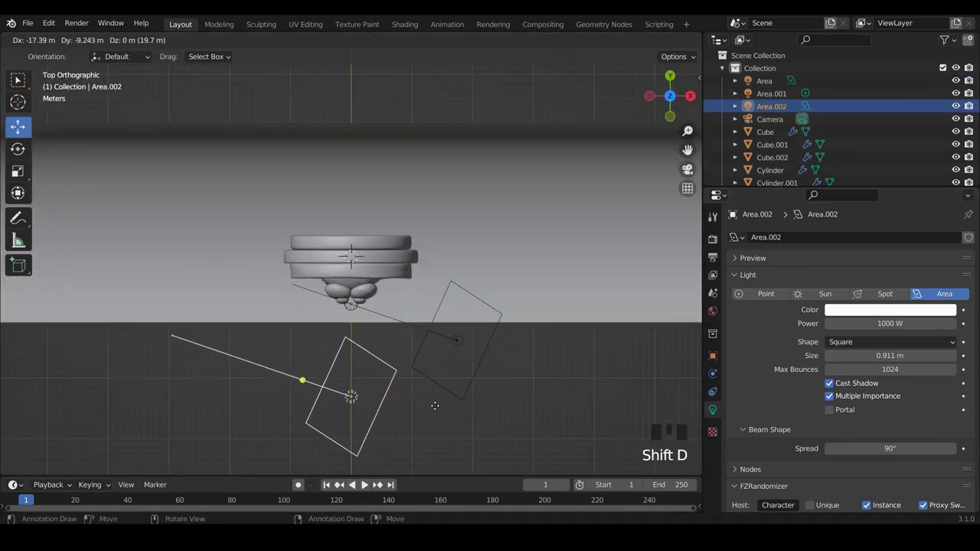
Turn the duplicated Area.002 light 70° to face the cookie and check it through the camera
key(r)
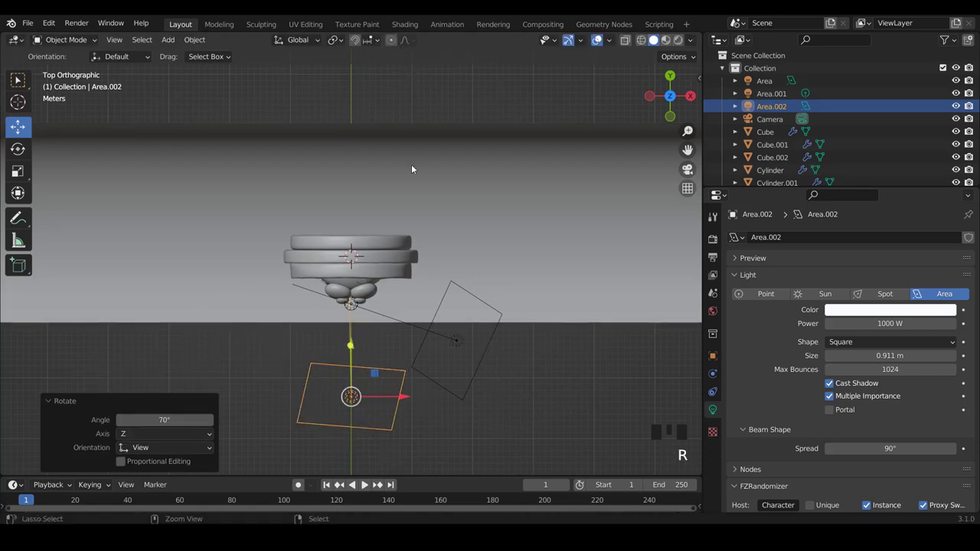
key(KP_0)
scroll(up, 3)
scroll(up, 3)
Move the Area.002 light about 1.87 m upward above the cookie socket, viewed through the camera
key(shift+z)
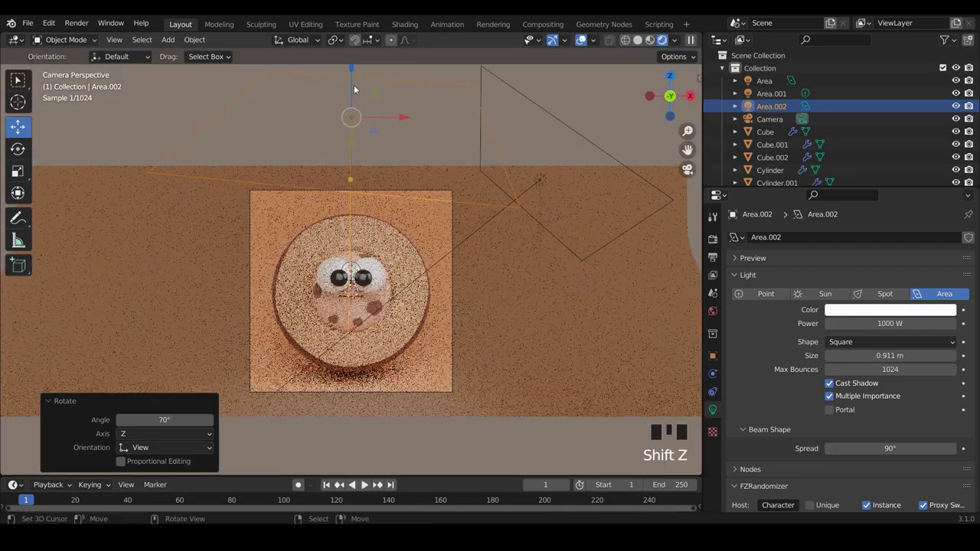
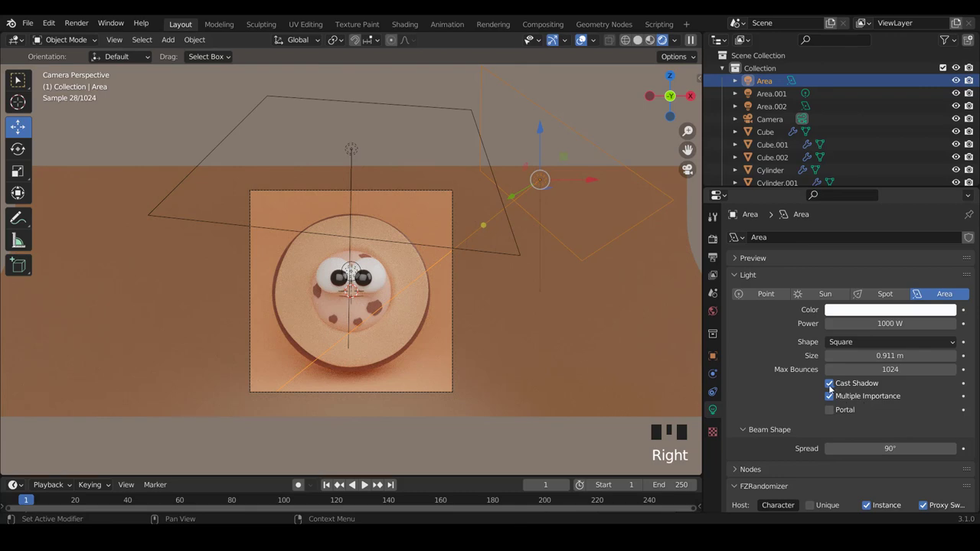
click(835, 388)
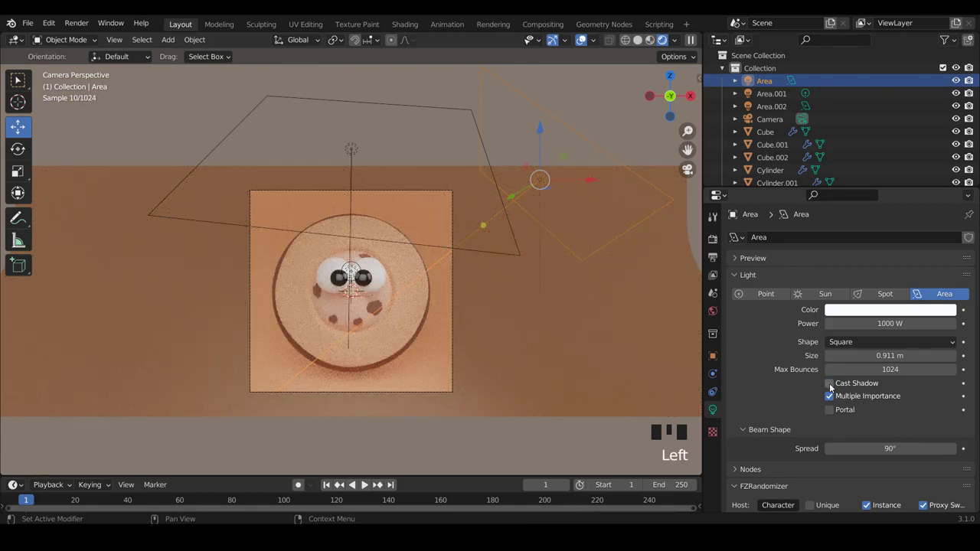
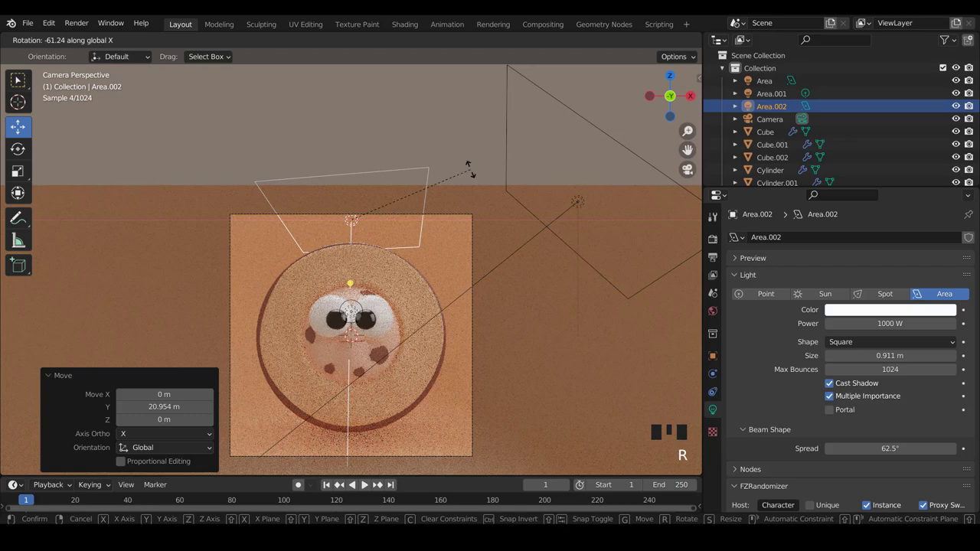
Undo the stray tilts on Area.002 back to its raised position above the cookie
key(ctrl+z)
key(ctrl+z)
key(ctrl+z)
key(ctrl+z)
key(ctrl+z)
key(ctrl+z)
key(ctrl+z)
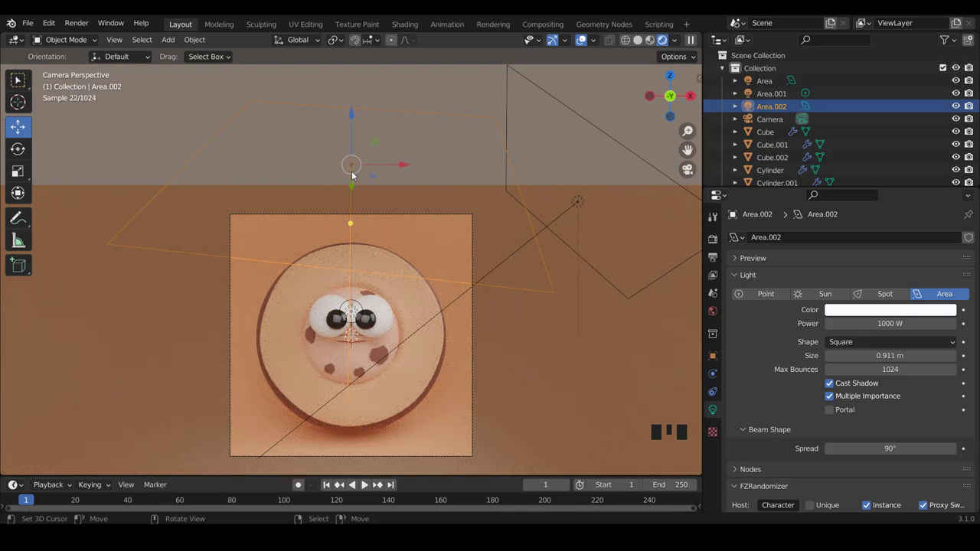
Reselect Area.002 and tilt it about -4.62° around X to aim down at the cookie
right_click(357, 173)
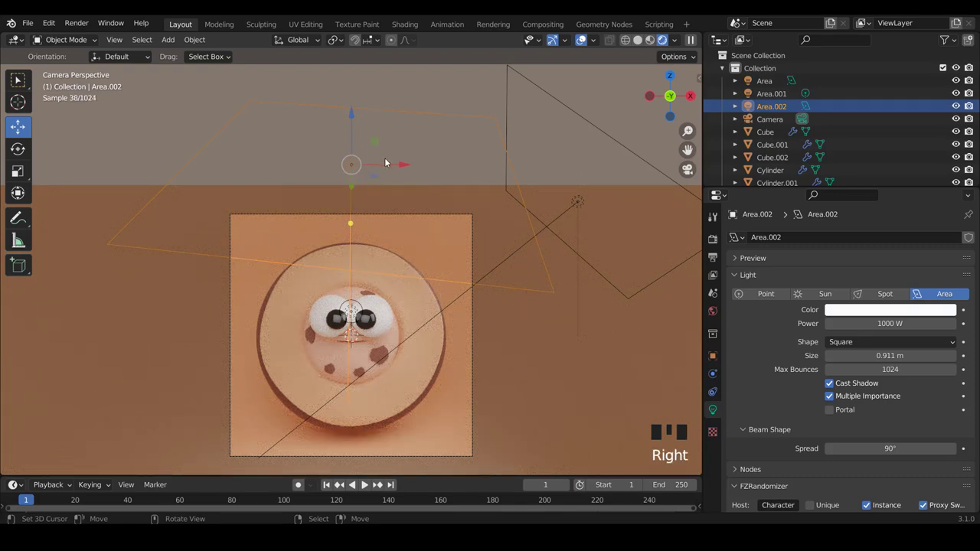
key(r)
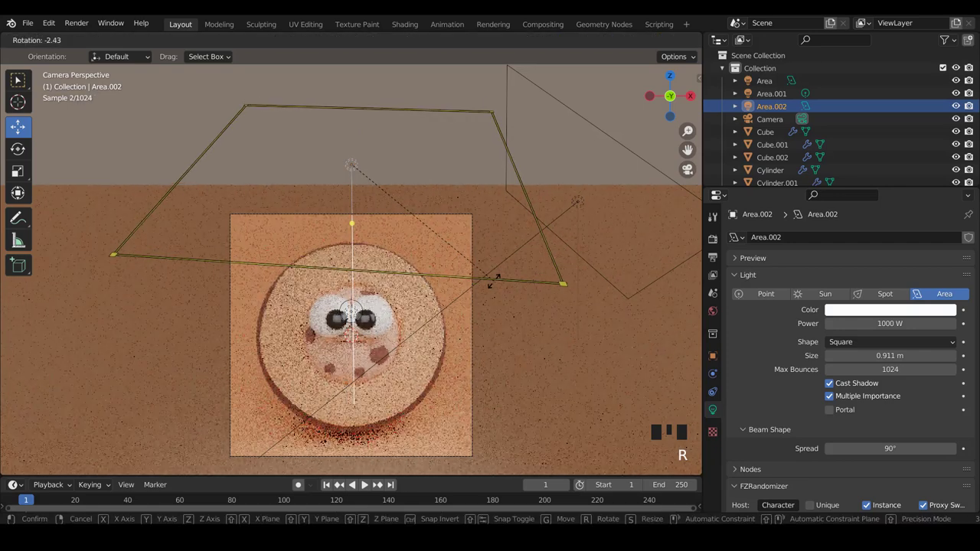
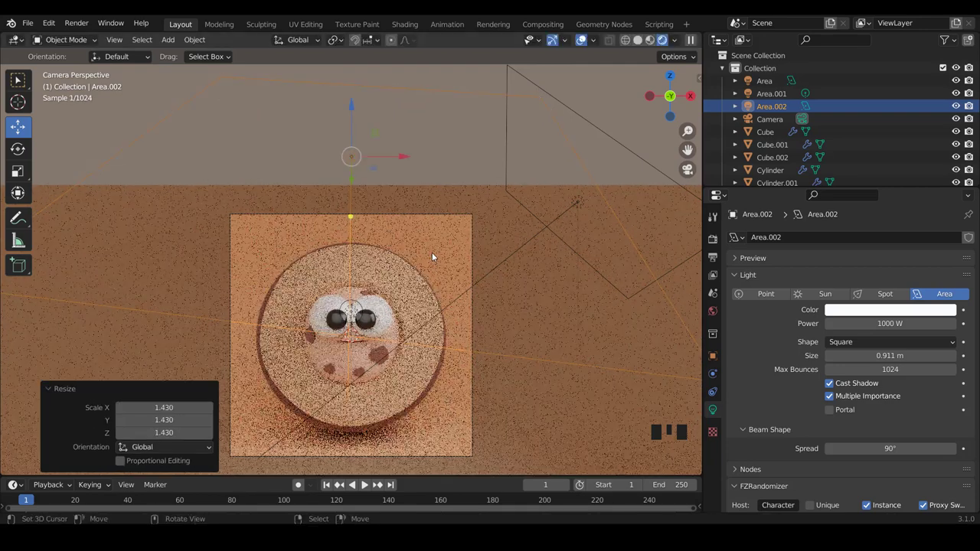
key(r)
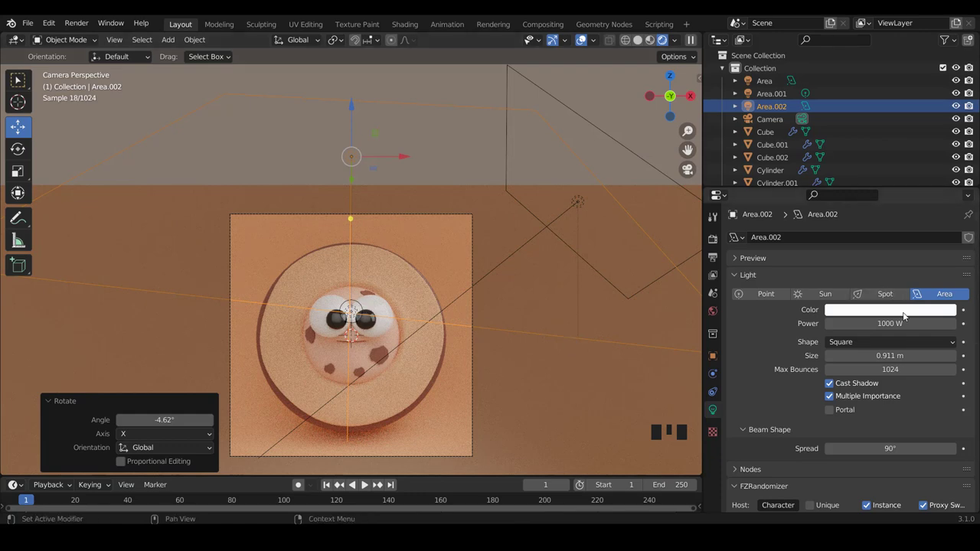
Confirm Area.002's pale pink tint, then select the cookie face and reach its skin 01 Base Color
click(904, 316)
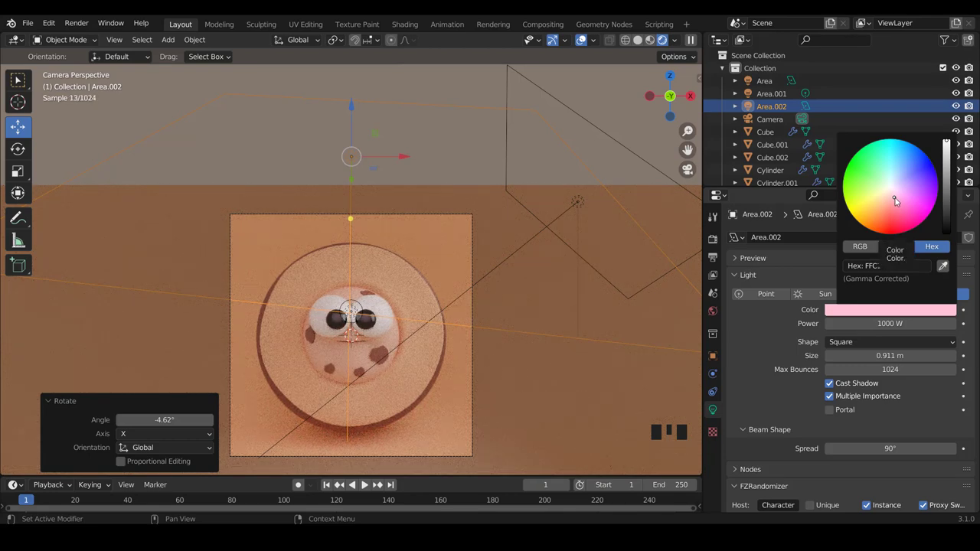
right_click(362, 357)
click(880, 371)
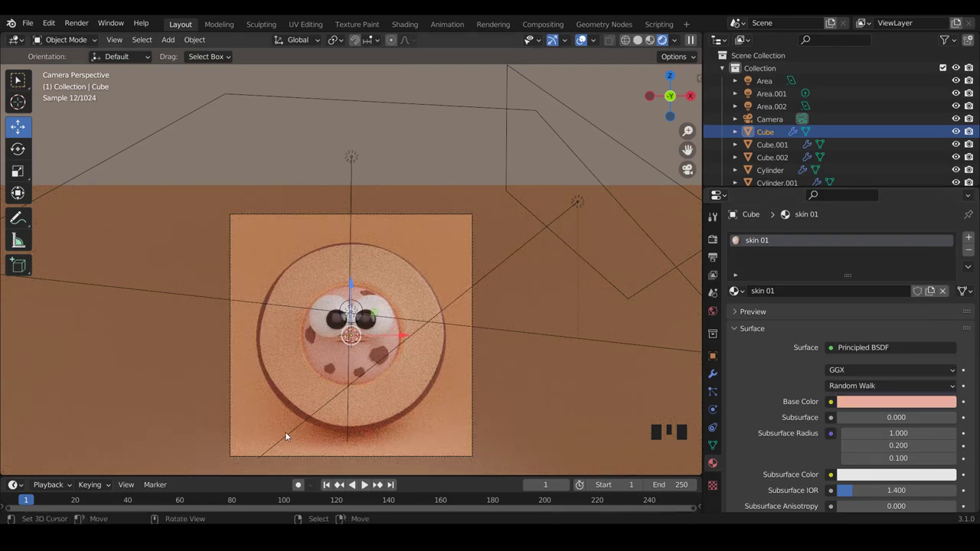
Retune the cookie face's skin 01 base colour toward beige DBAE9A and preview the render deselected
key(a)
scroll(down, 3)
scroll(up, 3)
right_click(383, 360)
click(890, 325)
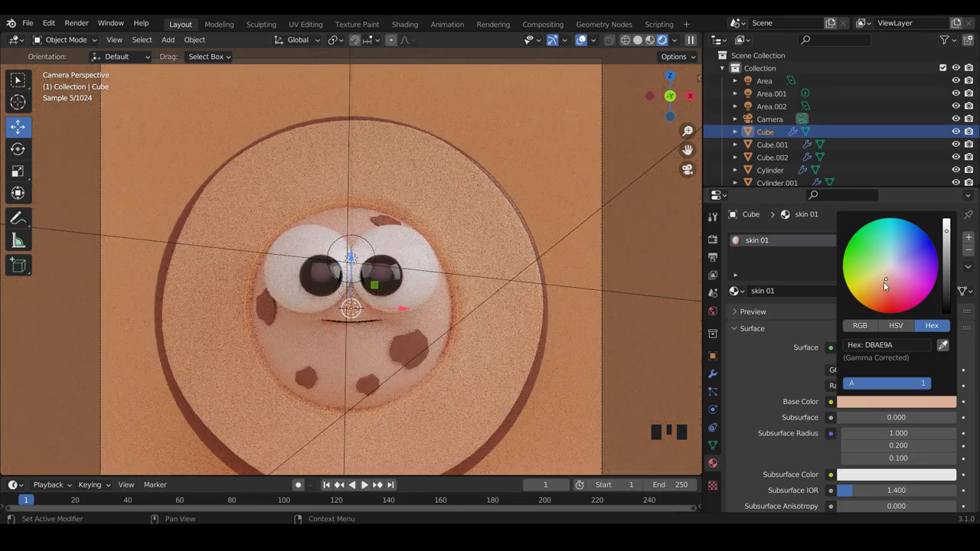
key(a)
Reselect the face, settle skin 01 on muted beige-peach DBAE9A, and preview again
scroll(down, 3)
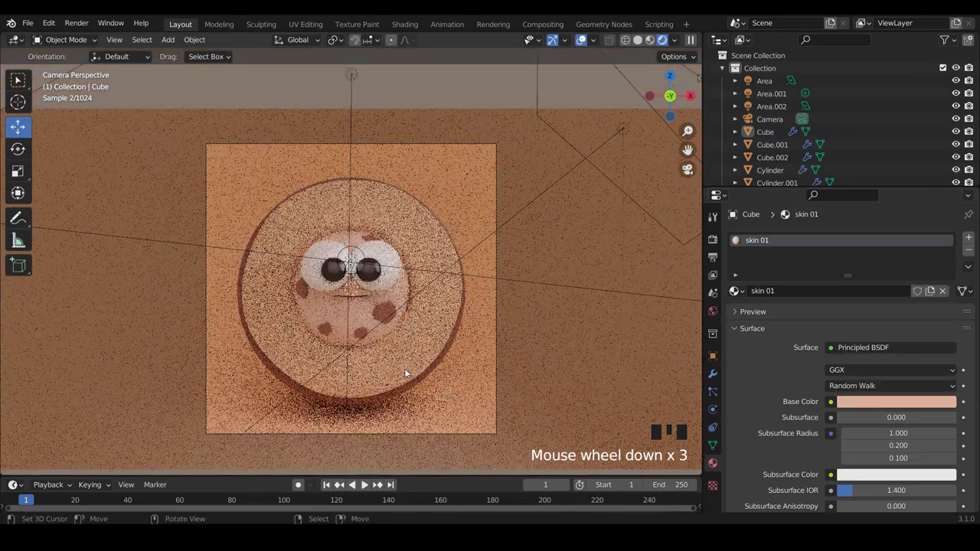
scroll(up, 3)
right_click(450, 330)
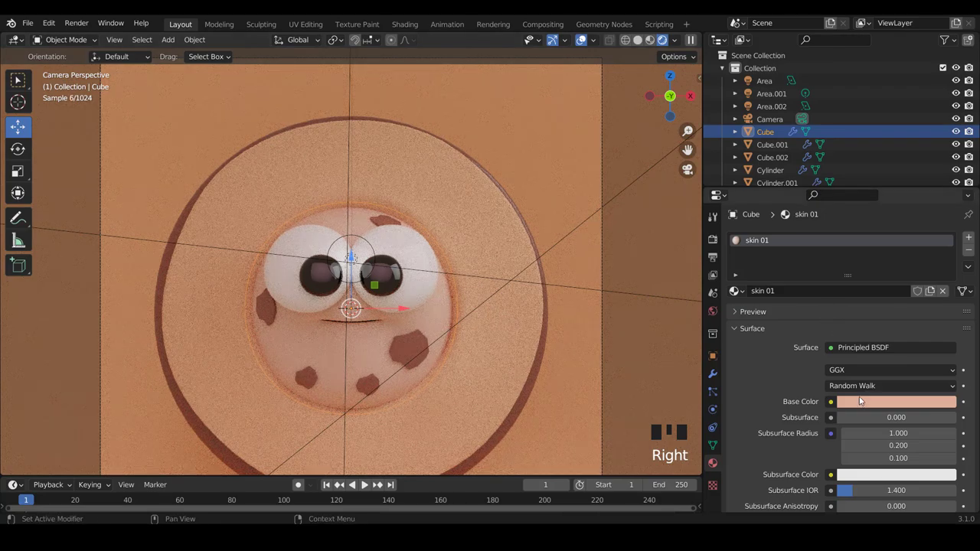
click(875, 333)
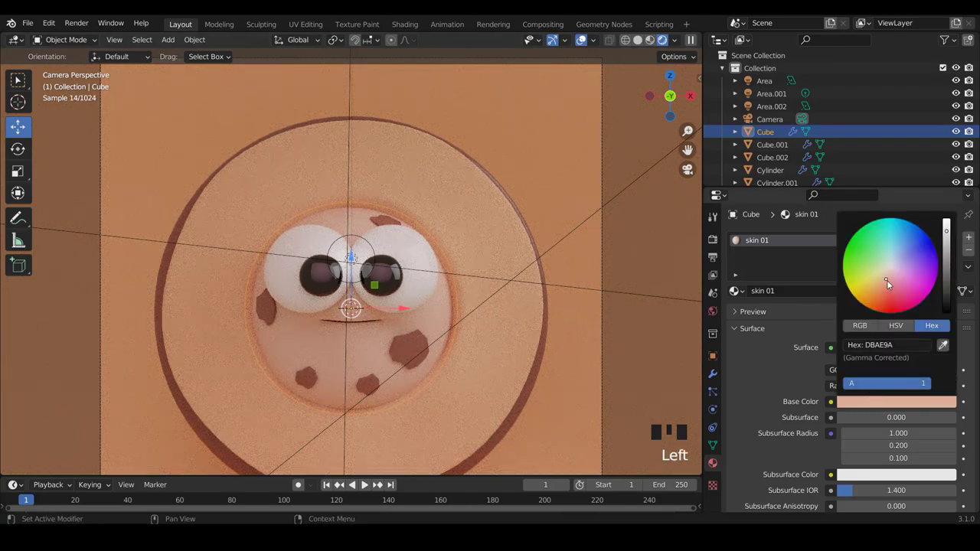
key(a)
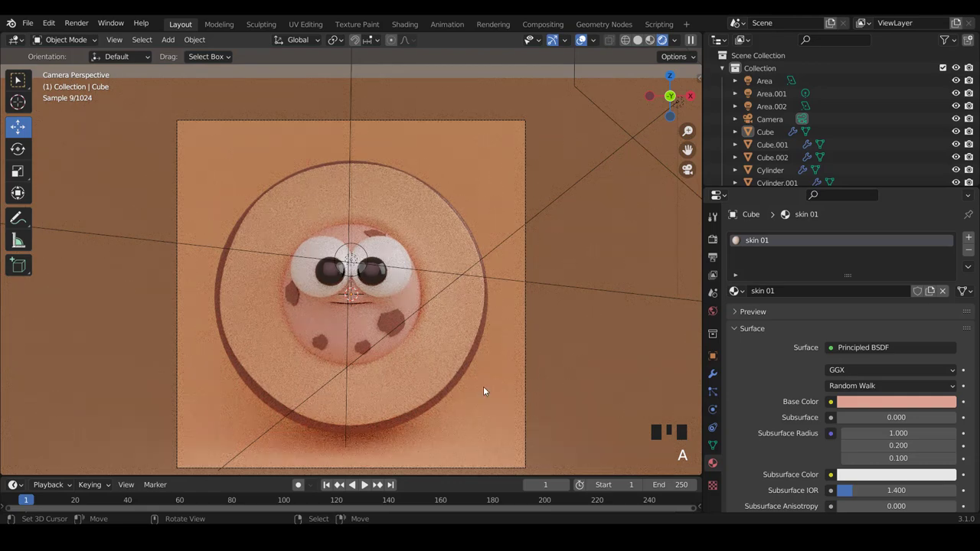
right_click(449, 402)
scroll(down, 3)
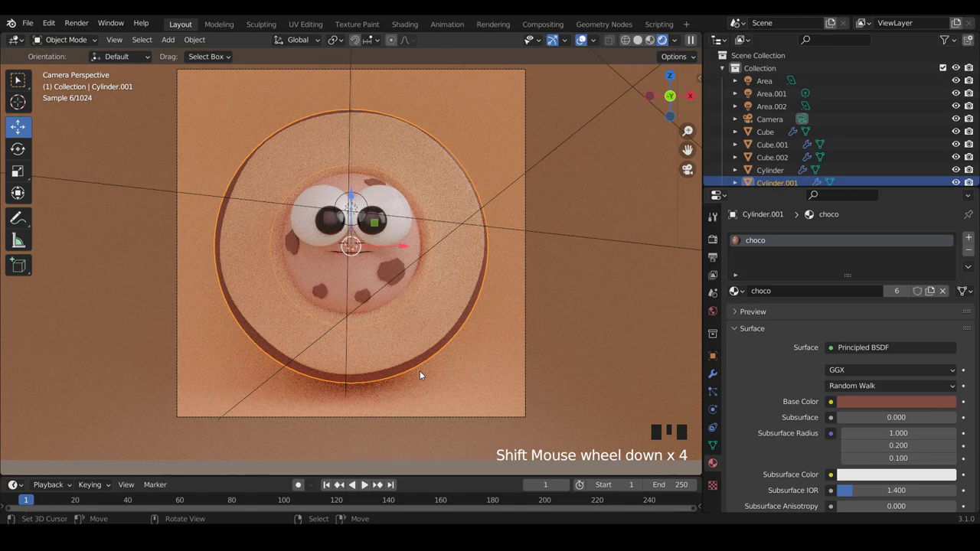
key(shift+z)
drag(456, 314, 441, 348)
scroll(up, 3)
key(Tab)
key(Tab)
key(Tab)
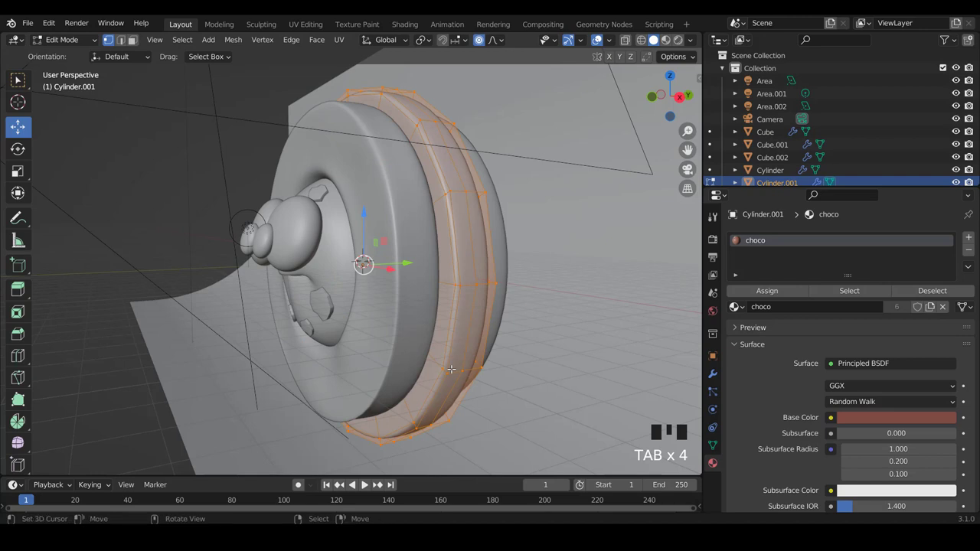
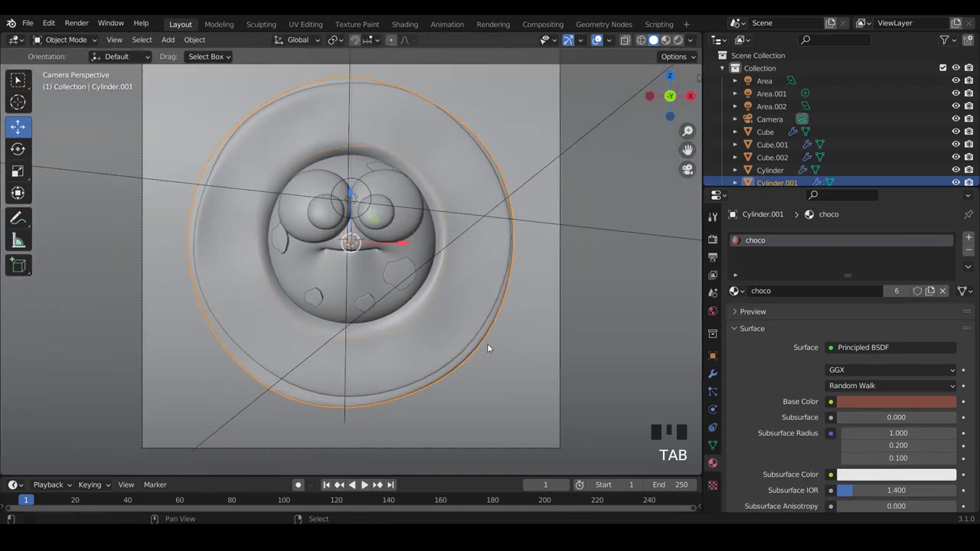
key(shift+z)
key(a)
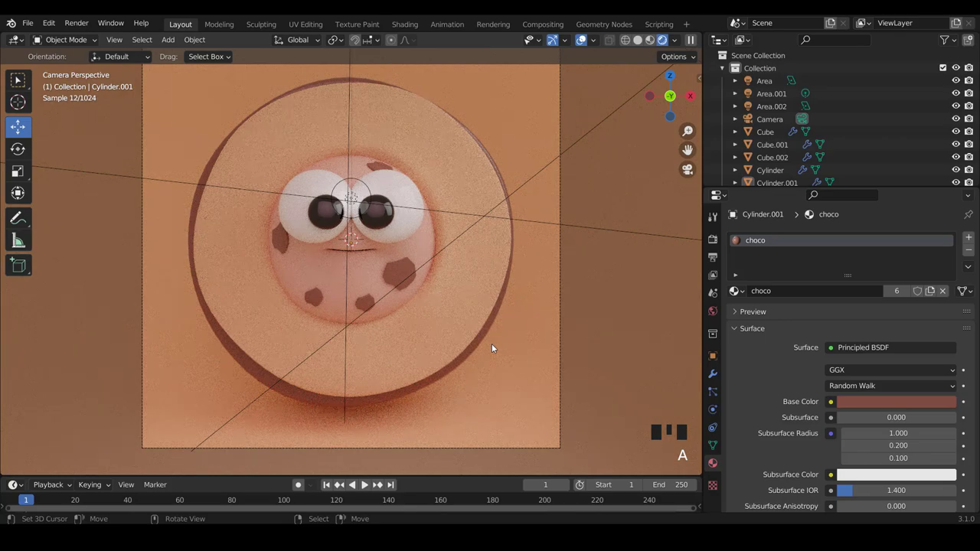
scroll(up, 3)
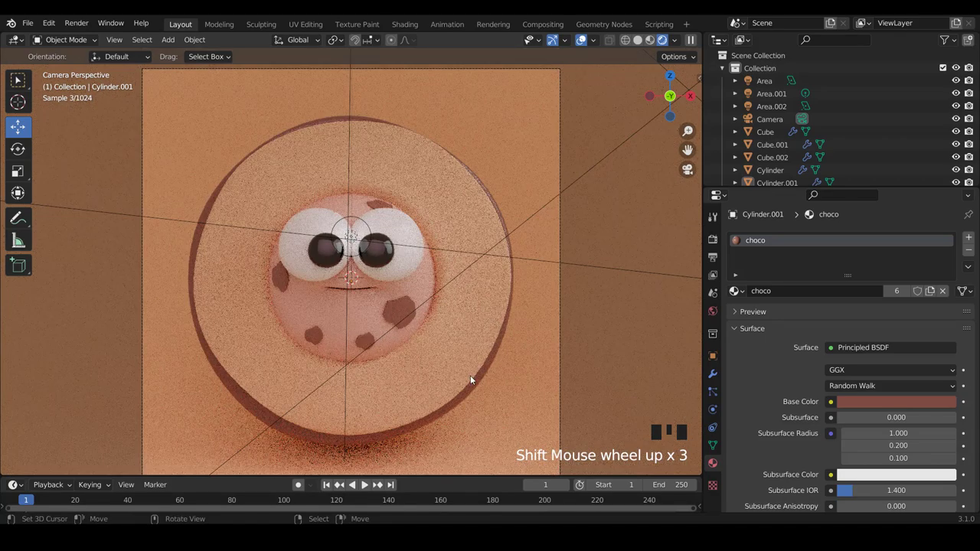
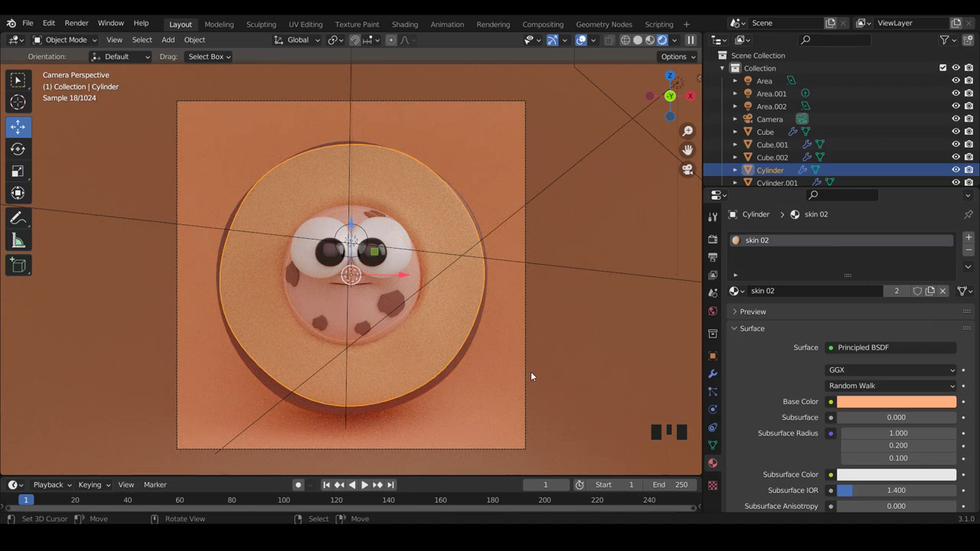
Set the ring socket Cylinder's skin 02 base colour to softer orange F0A776 and preview deselected
key(a)
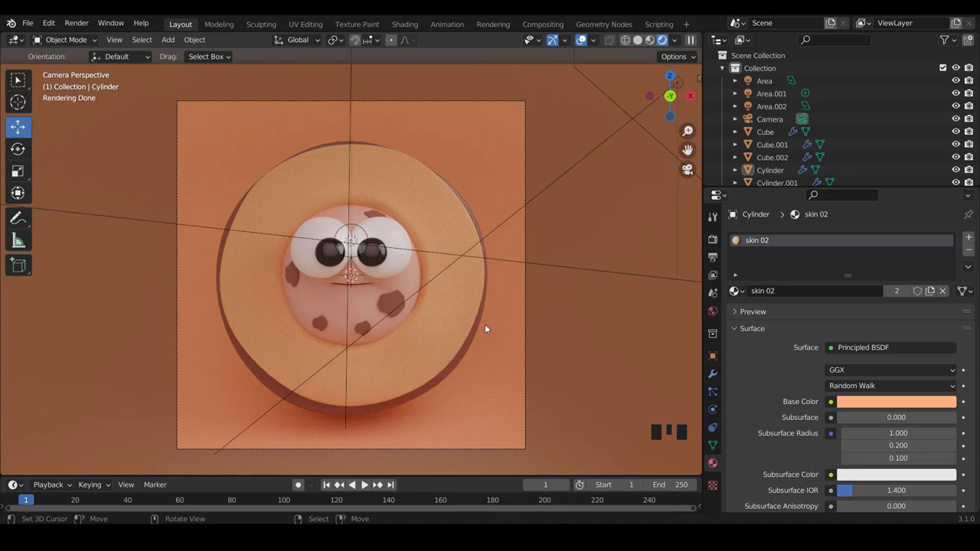
right_click(456, 319)
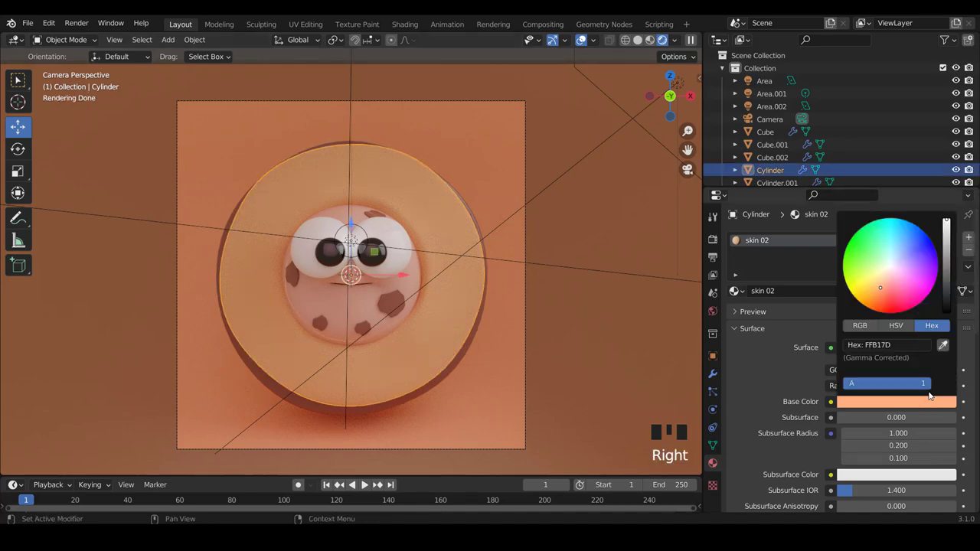
click(951, 260)
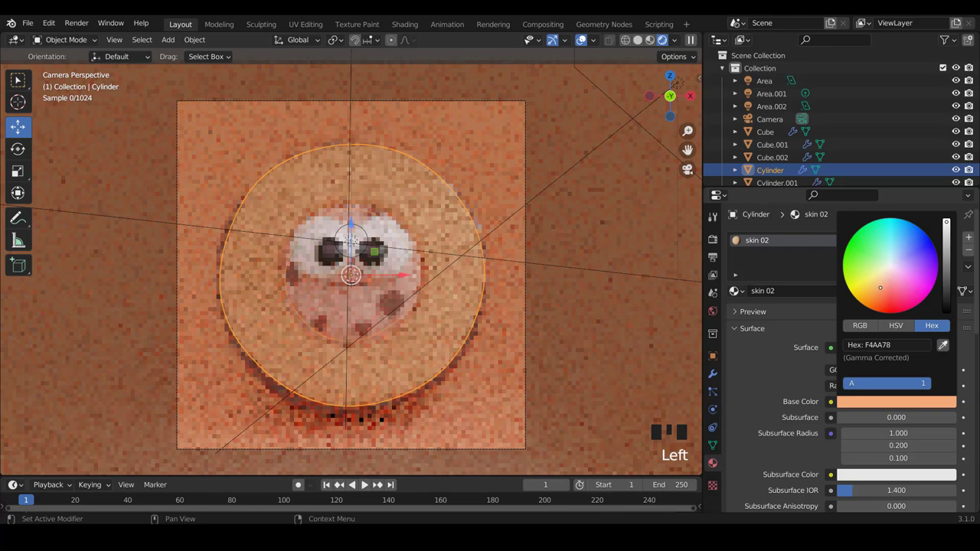
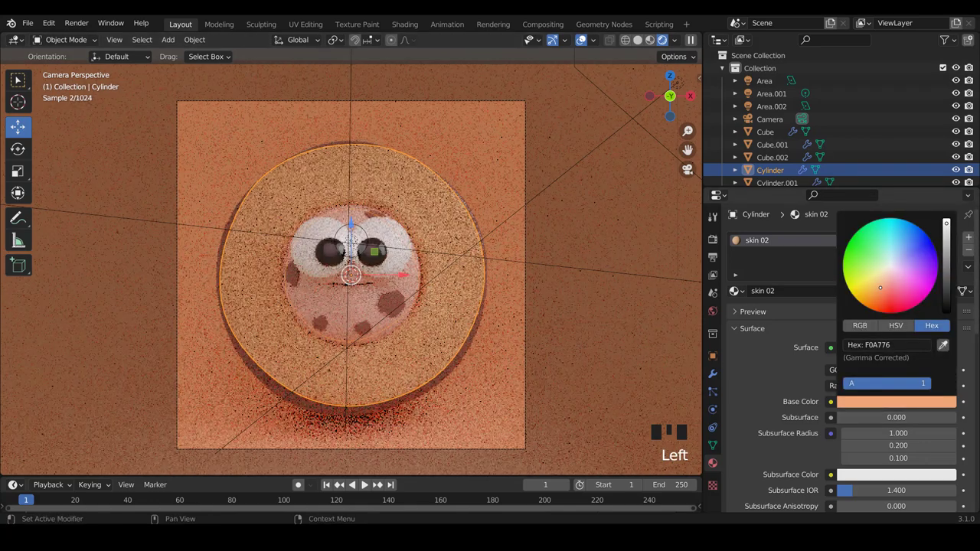
key(a)
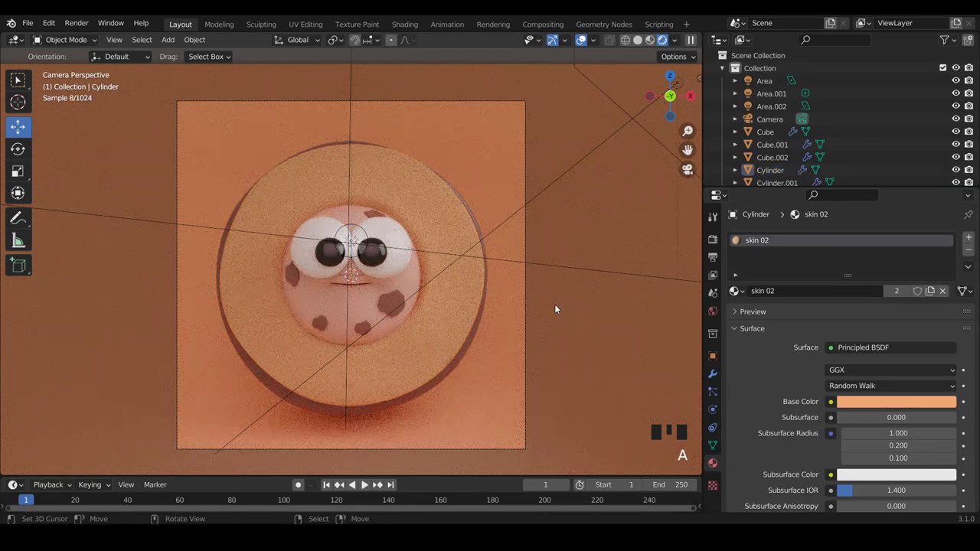
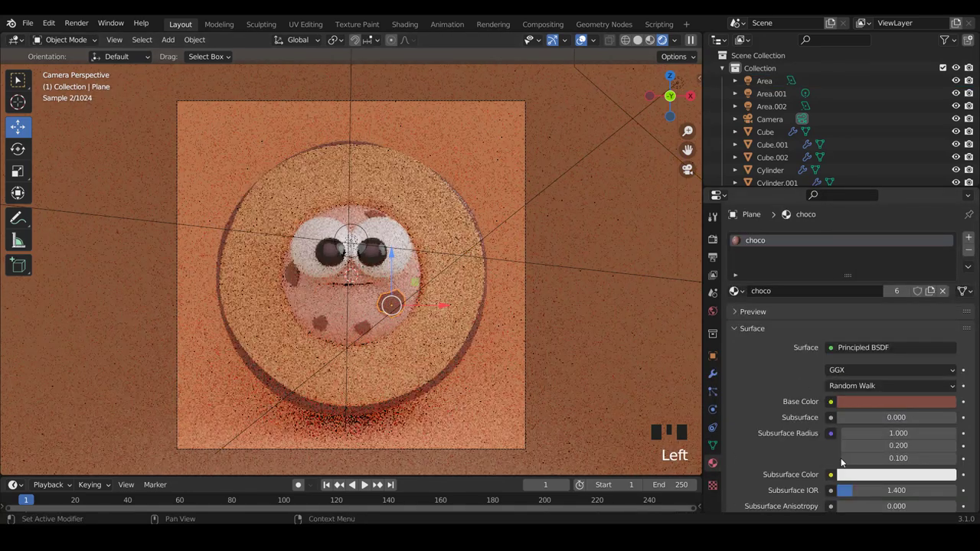
Keep the chip Plane's choco colour at dark brown 7E4E43 and scroll down to its subsurface settings
click(893, 408)
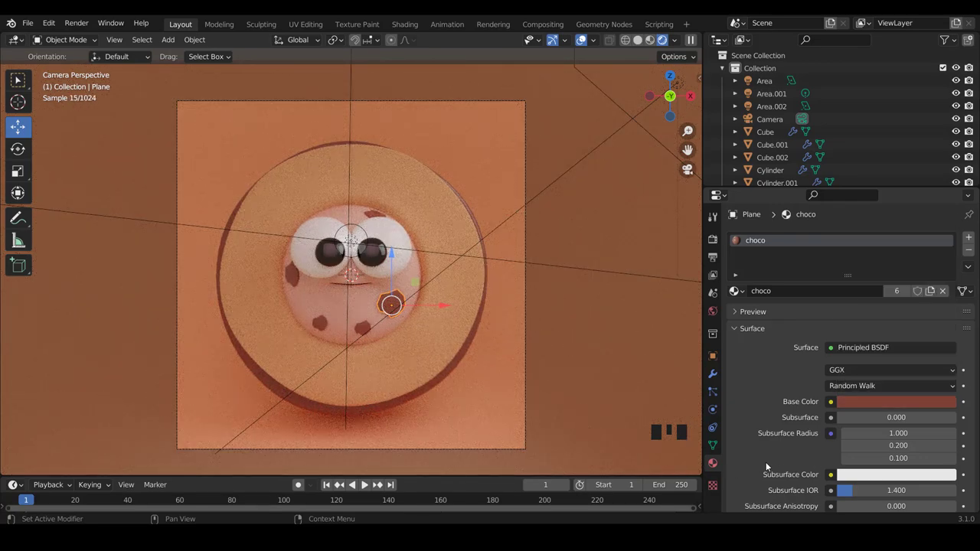
scroll(down, 3)
scroll(down, 3)
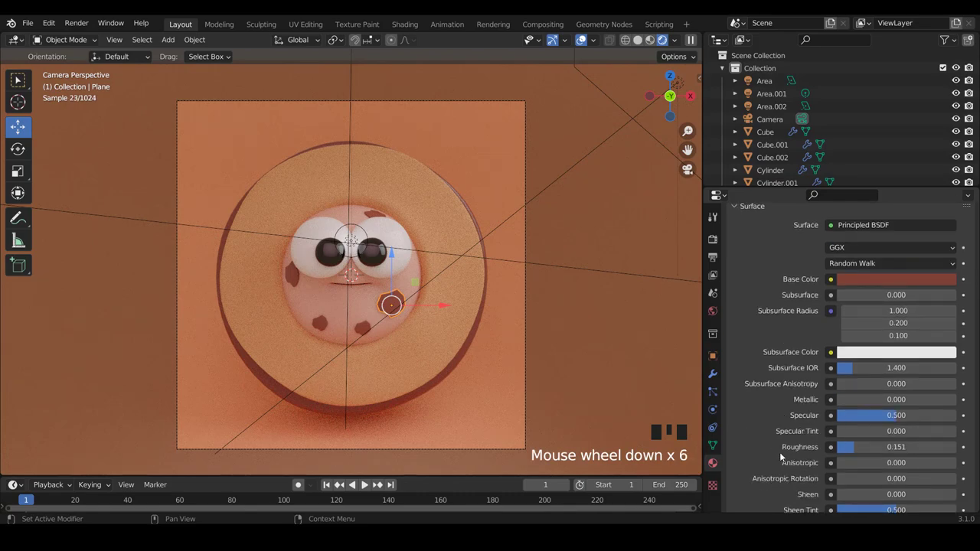
scroll(down, 3)
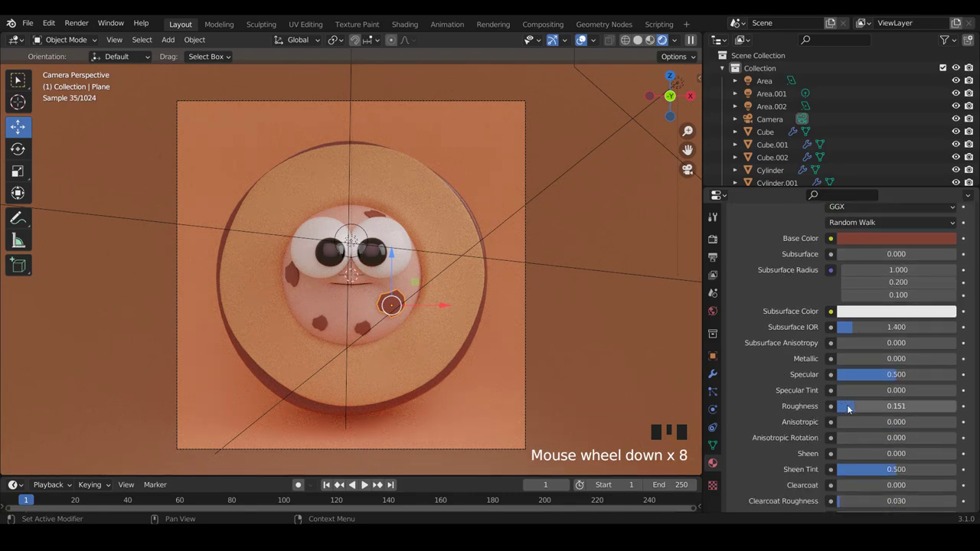
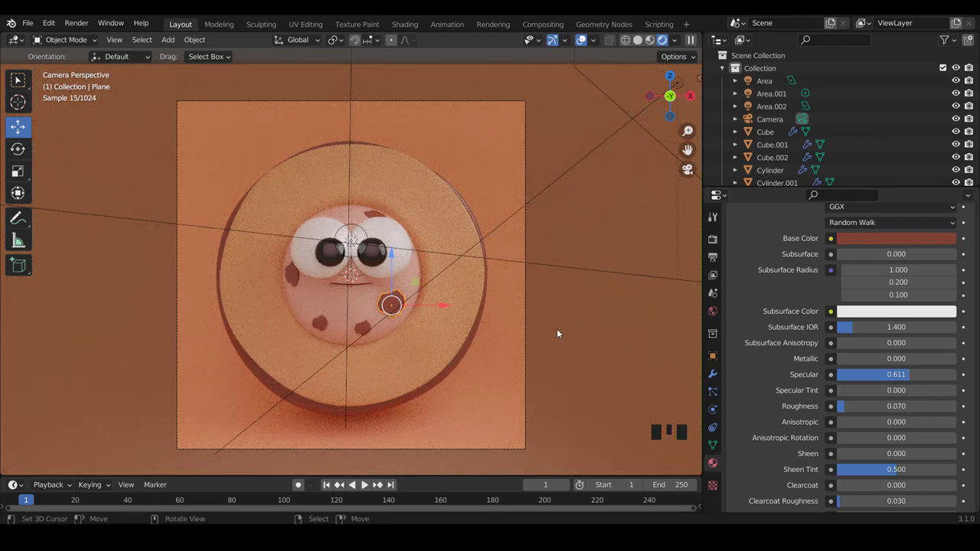
Reselect the ring socket Cylinder to confirm skin 02 at F0A776, then deselect to refresh the render
key(a)
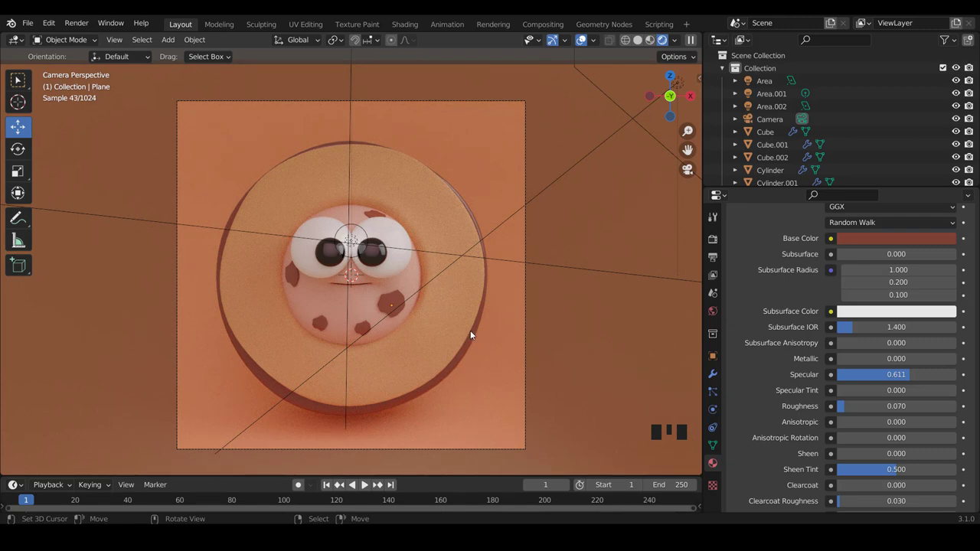
right_click(460, 334)
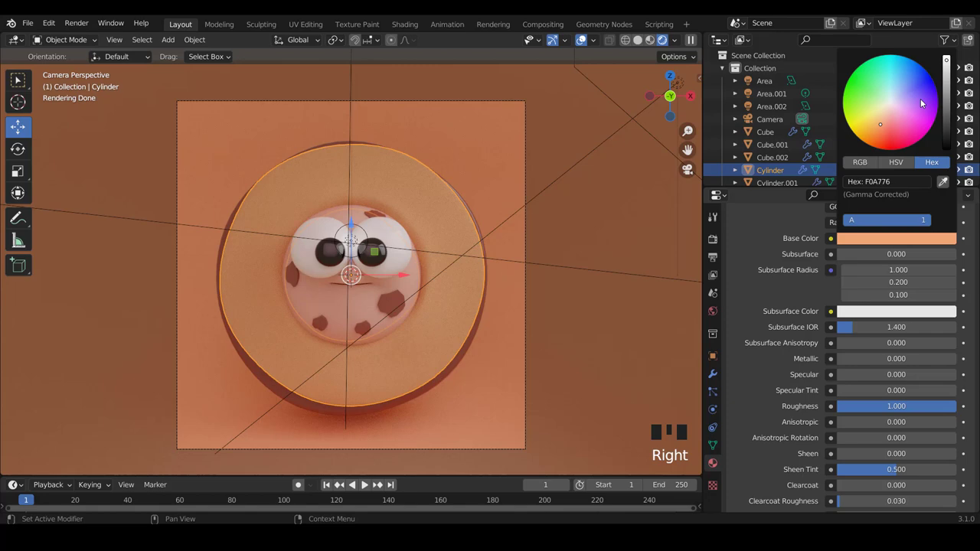
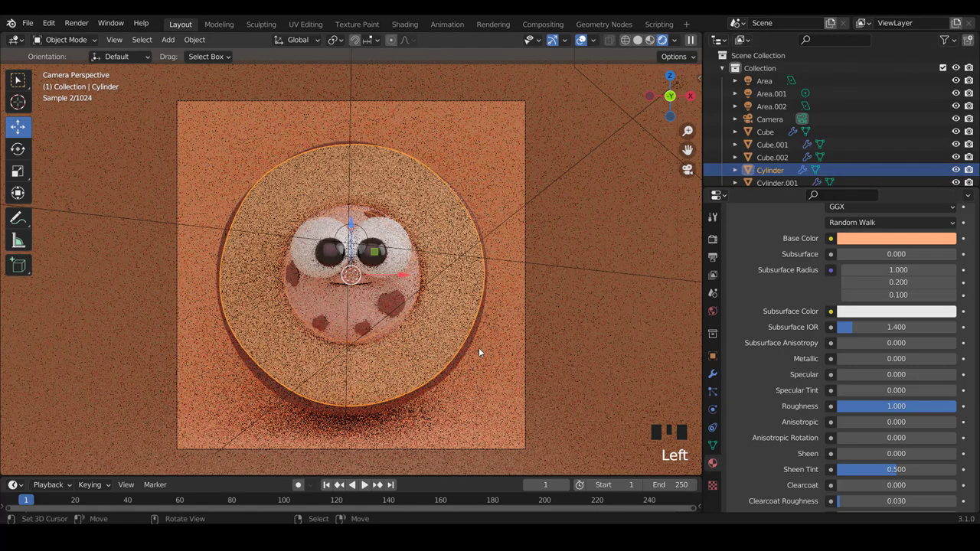
key(a)
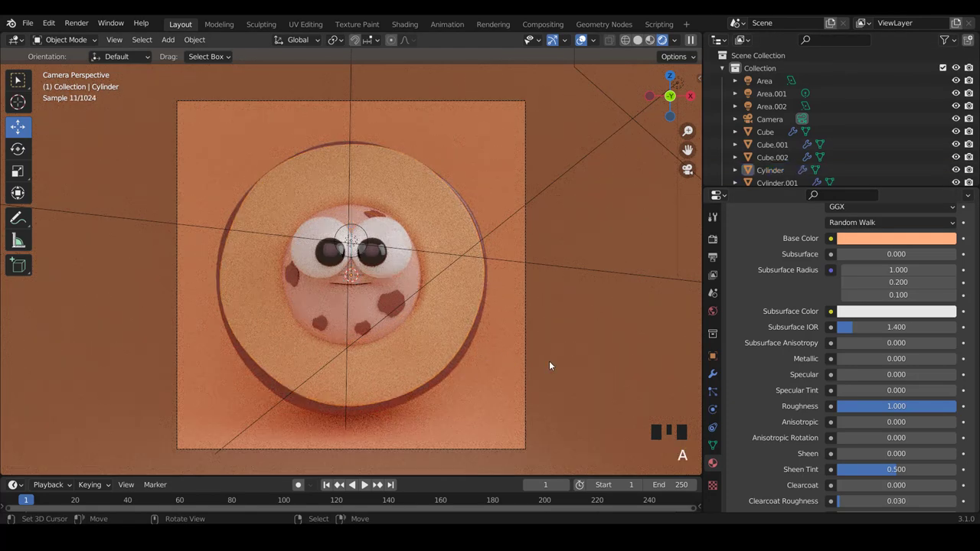